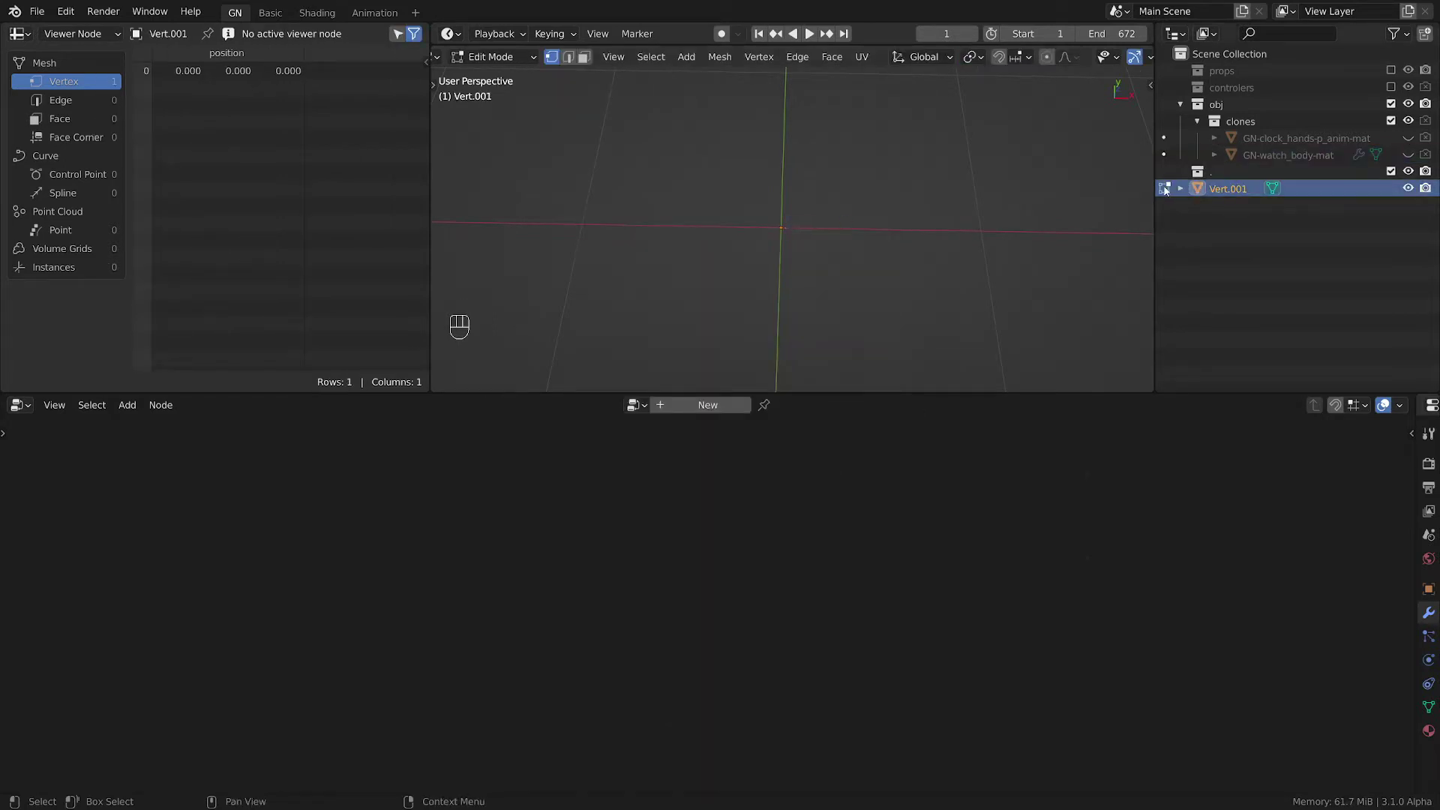
- Leave Edit Mode and rename Vert.001 to GN-clock_crystal in the Outliner
left_click(1169, 189)
left_click(1224, 190)
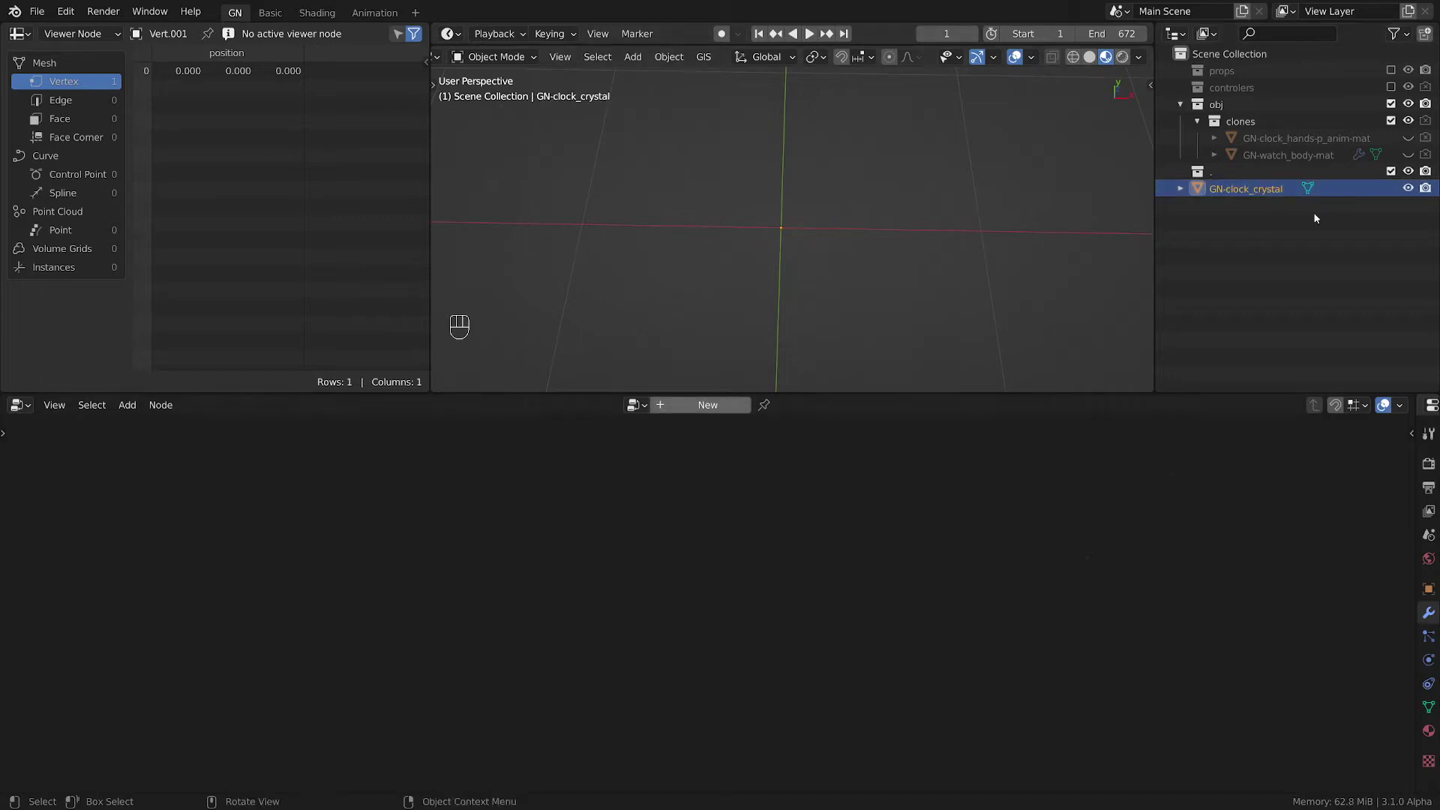
key("F2")
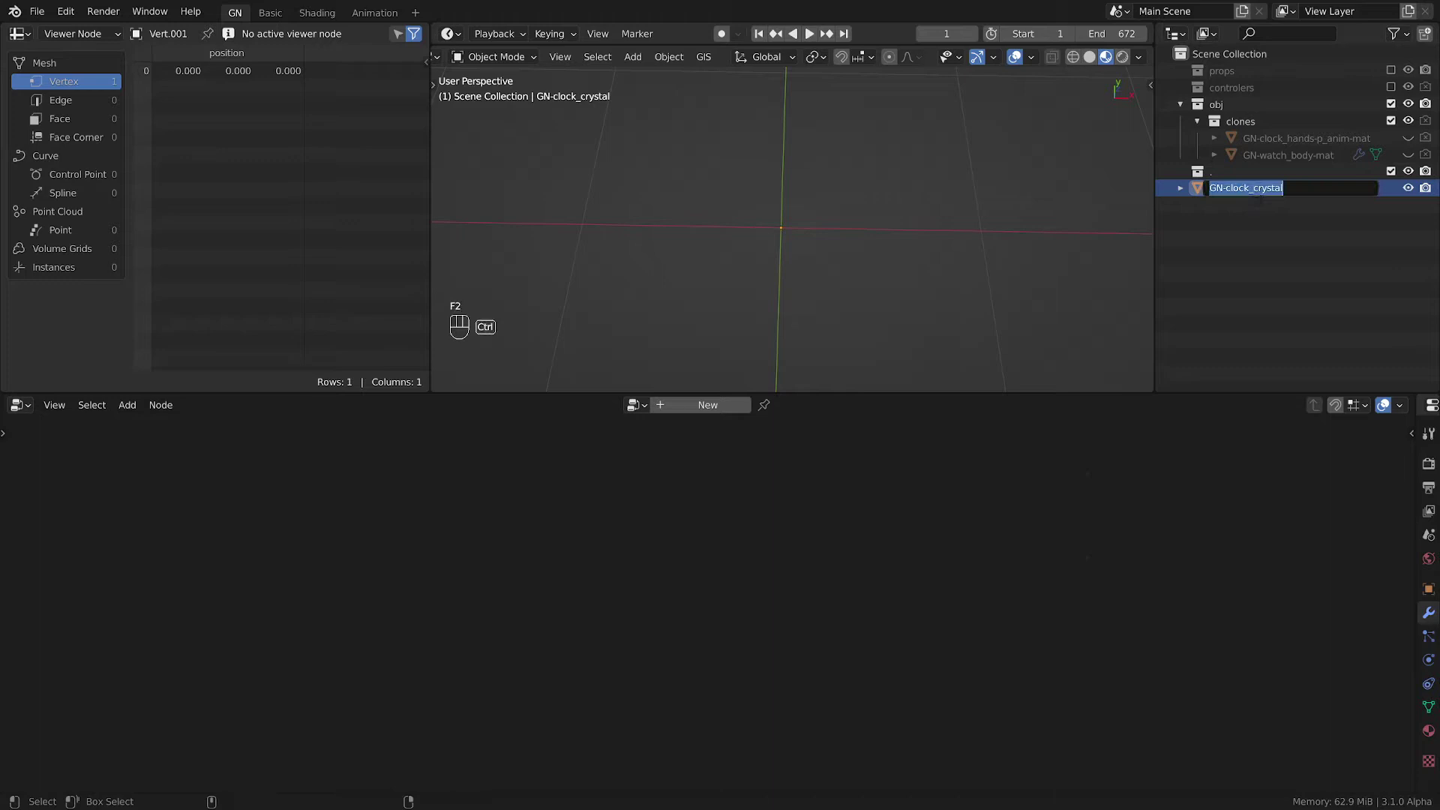
- Create a new geometry nodes tree on the object, named GN-clock_crystal
left_click(711, 408)
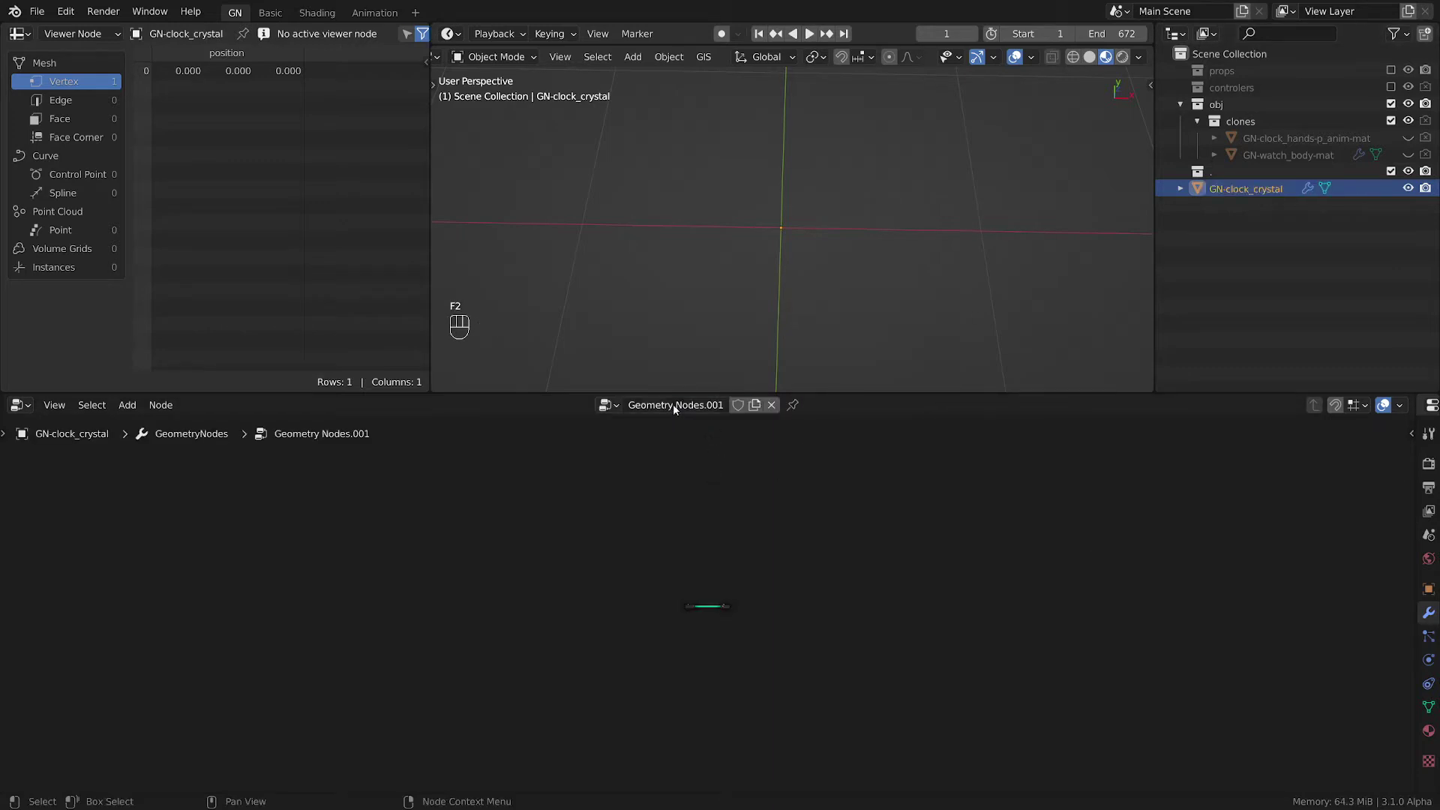
key("ctrl+v")
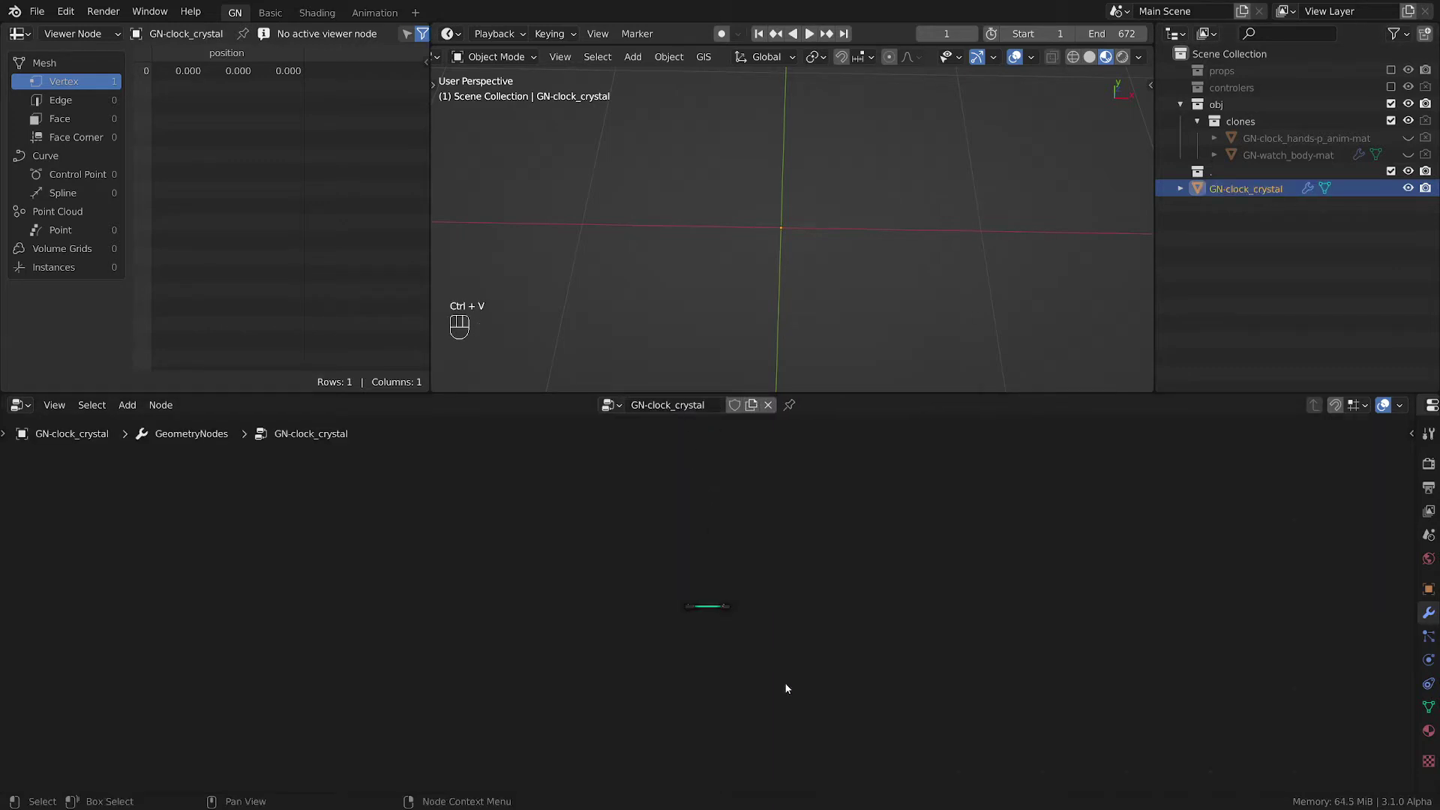
left_click(669, 629)
left_click(743, 678)
left_click(705, 555)
- Frame the Group Output and remove the Group Input node
key("ctrl+j")
key("n")
left_click(1343, 191)
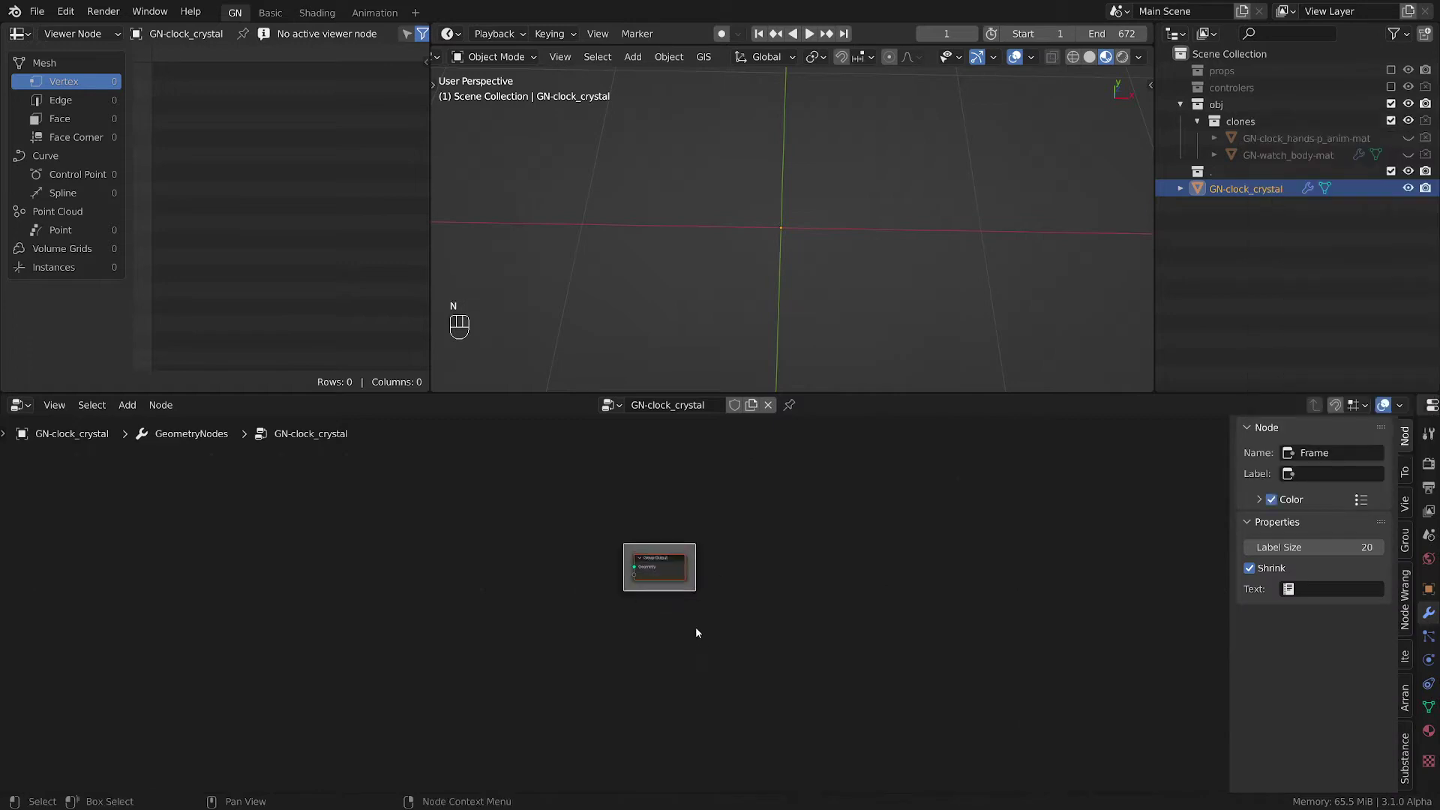
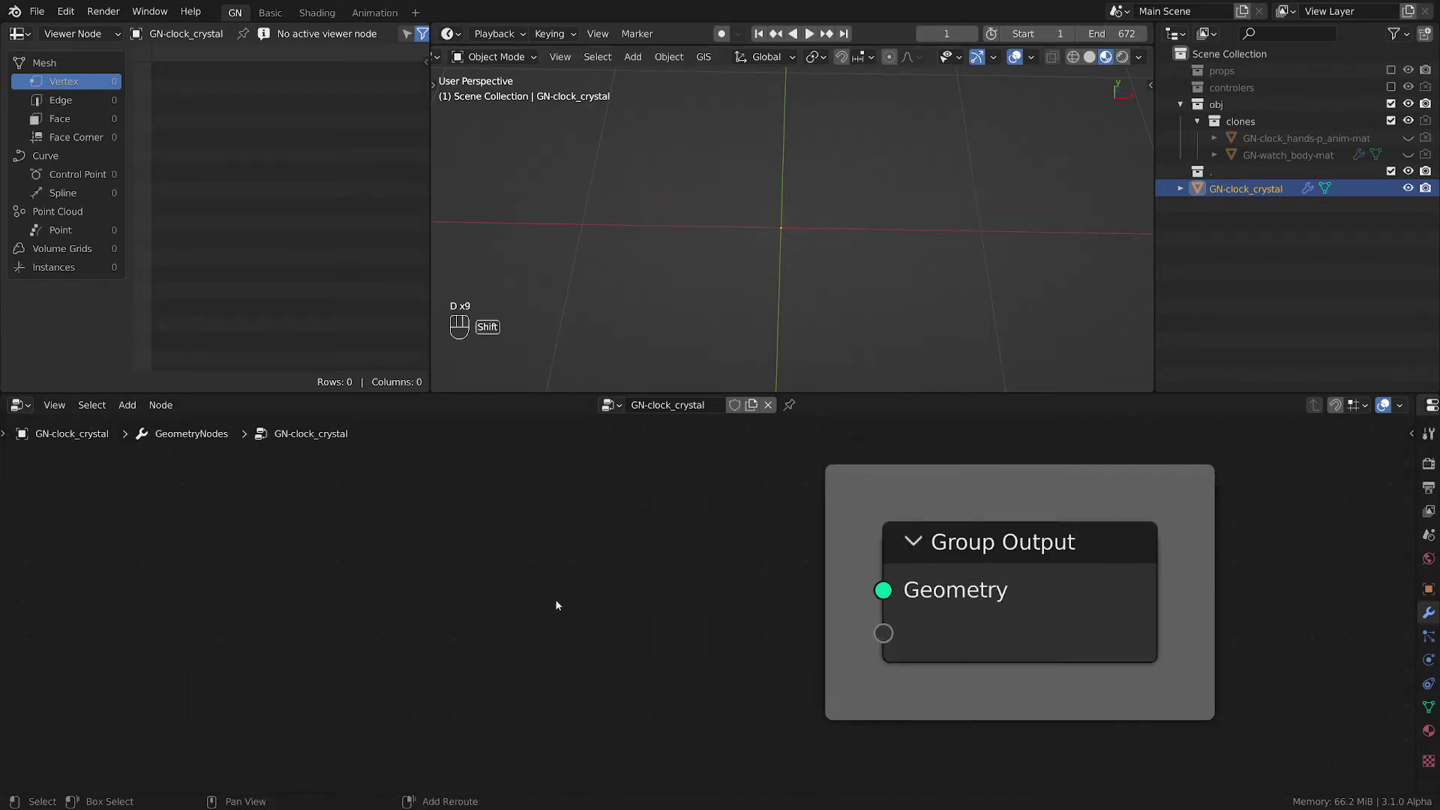
key("shift+a")
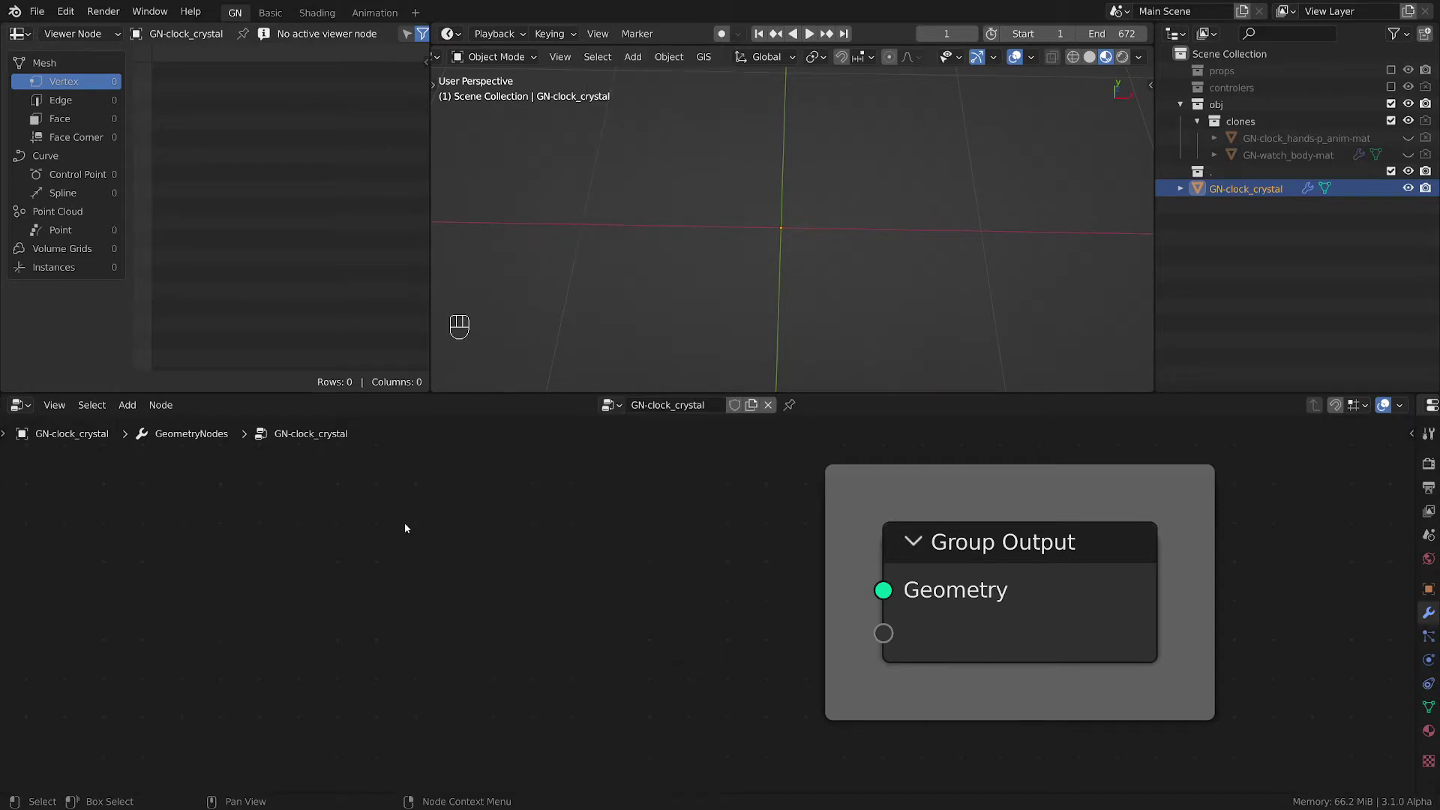
- Chain an Ico Sphere through a Delete Geometry node into Group Output, adding Position and Combine XYZ
key("shift+a")
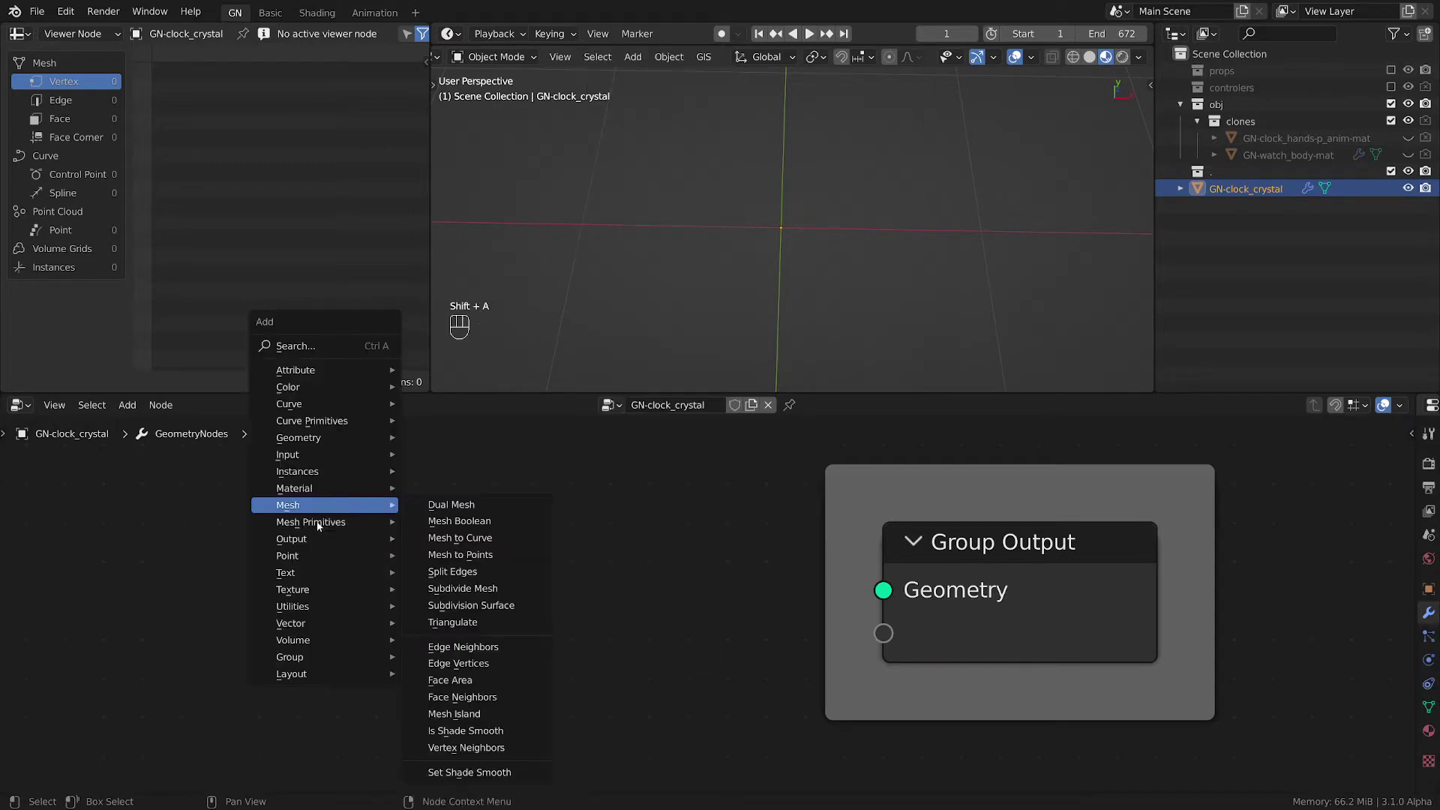
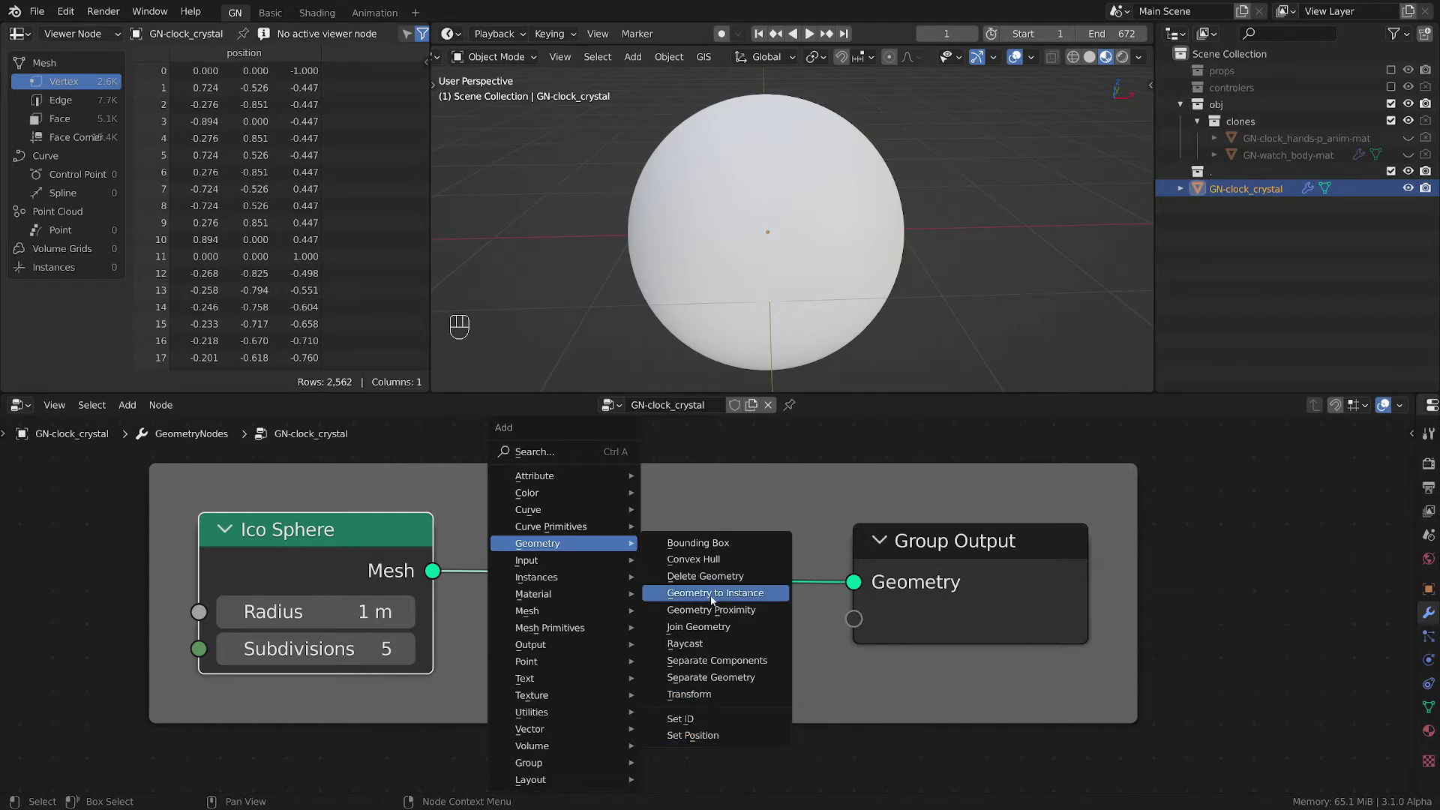
left_click(758, 541)
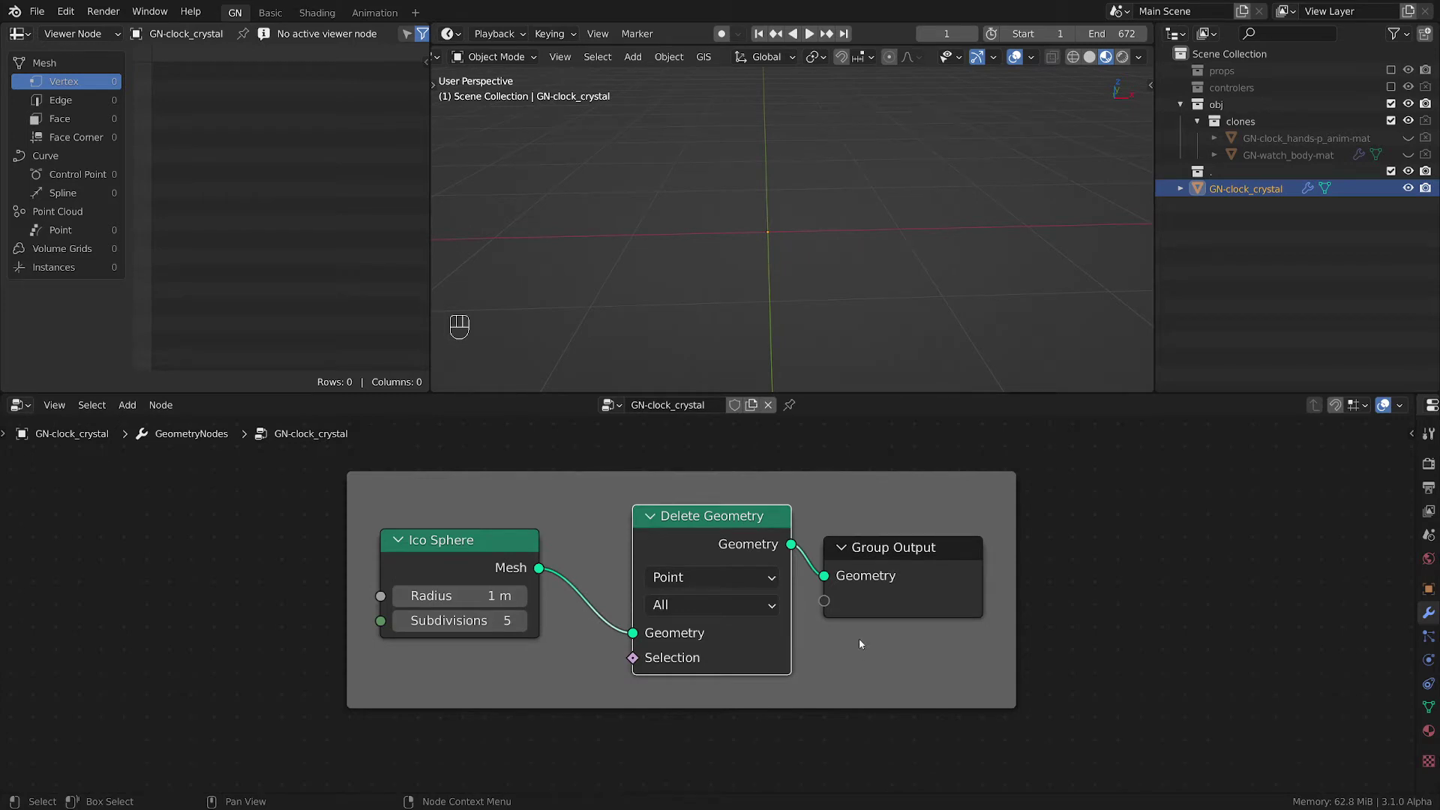
left_click(906, 587)
left_click(755, 553)
left_click(927, 615)
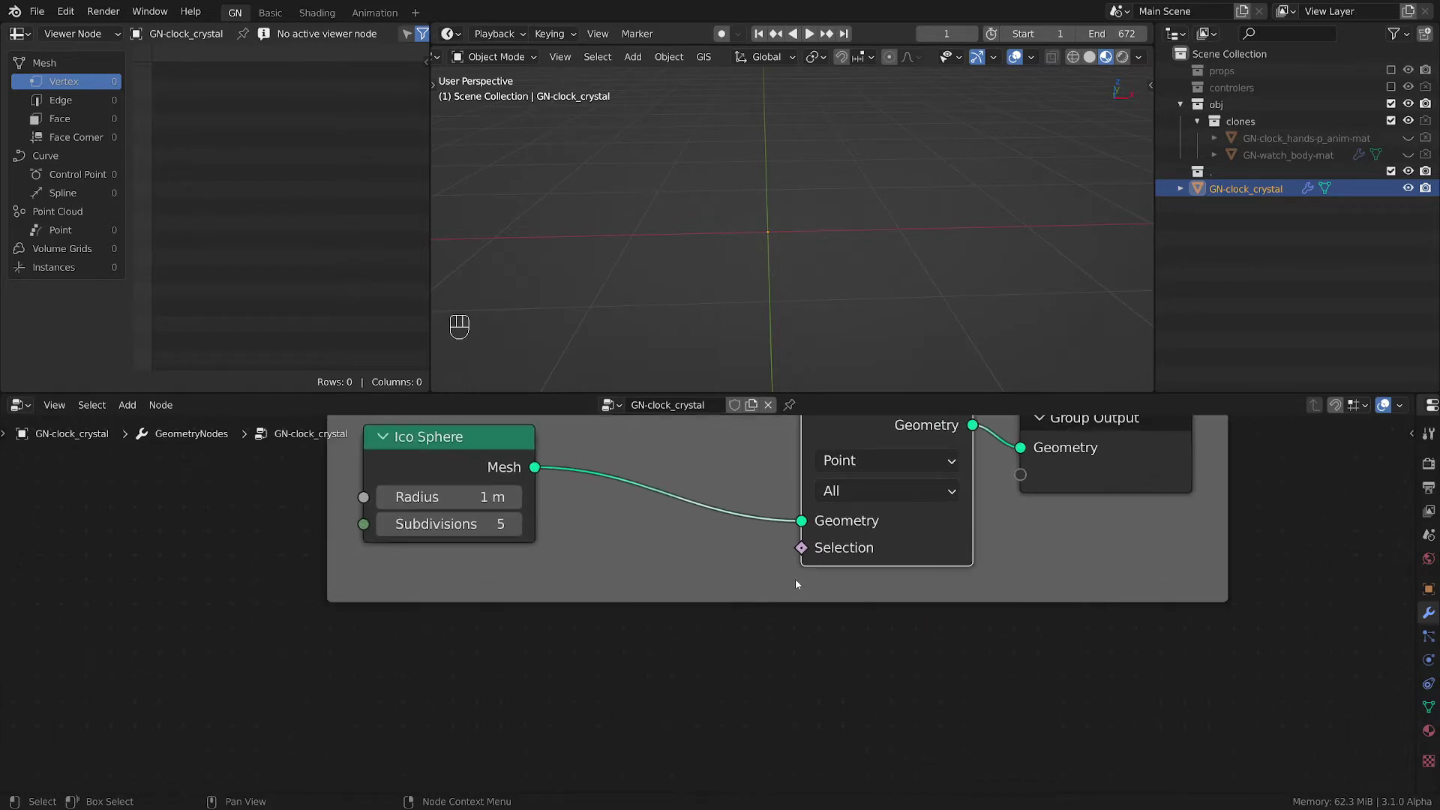
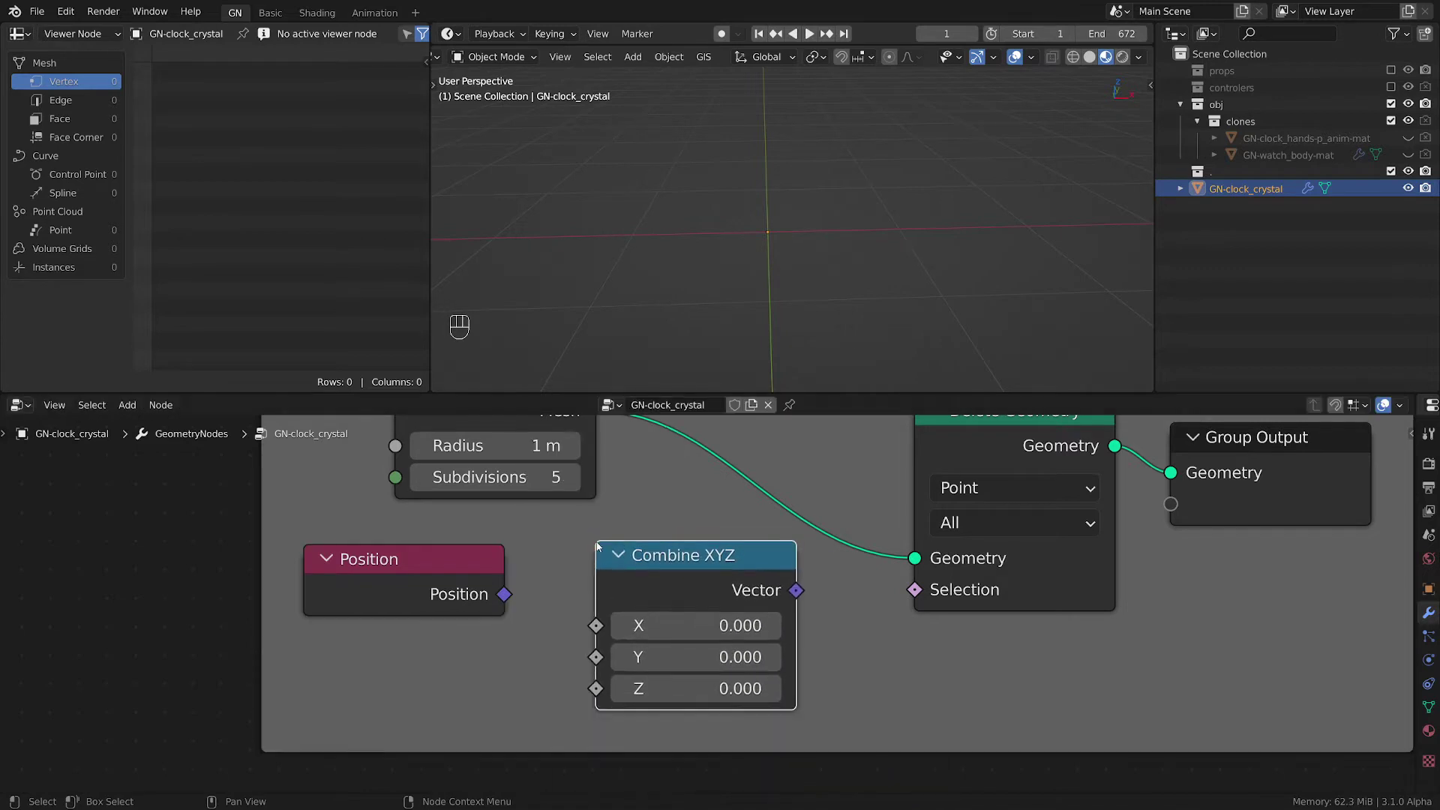
- Swap Combine XYZ for Separate XYZ fed by the Position vector
key("x")
key("shift+a")
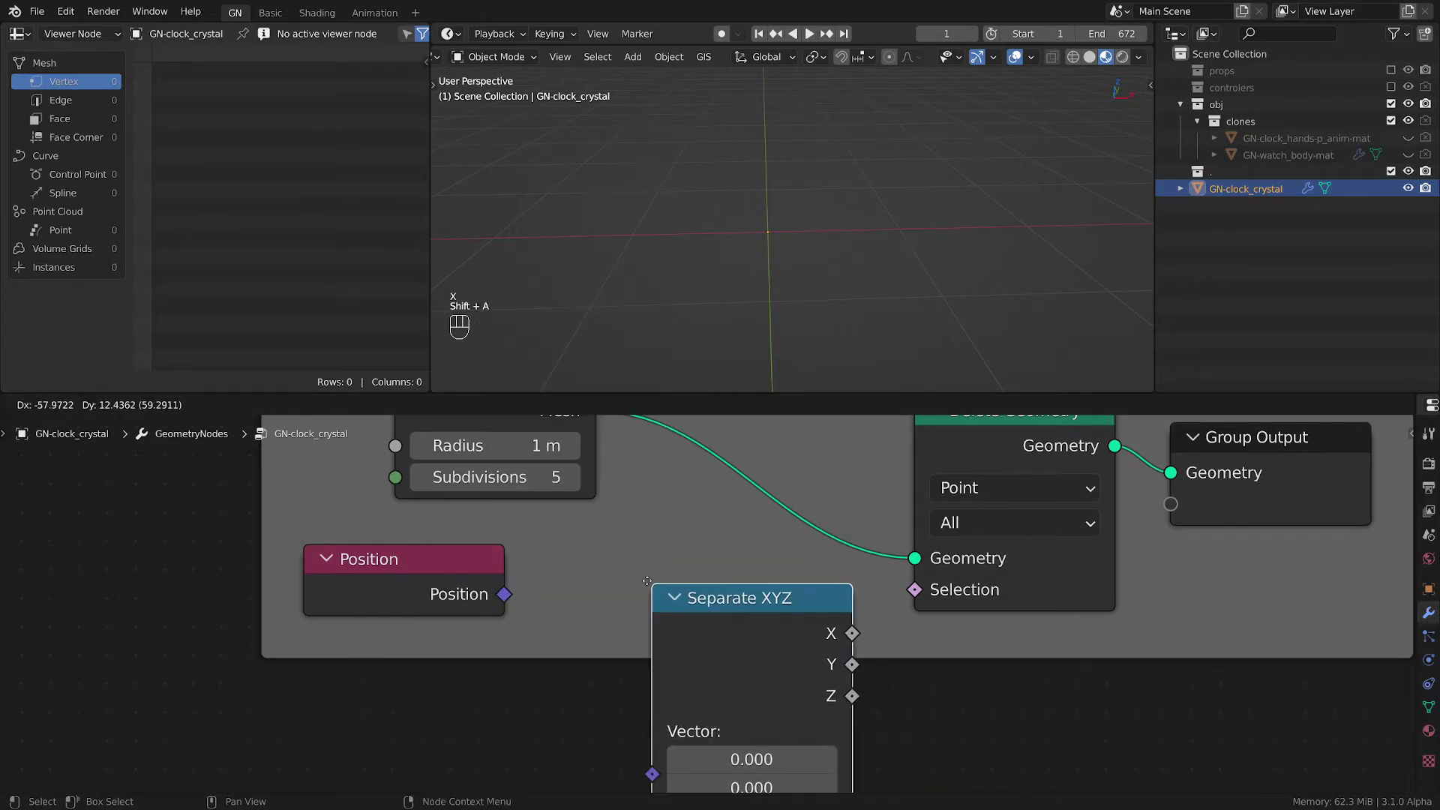
left_click(528, 614)
left_click(728, 602)
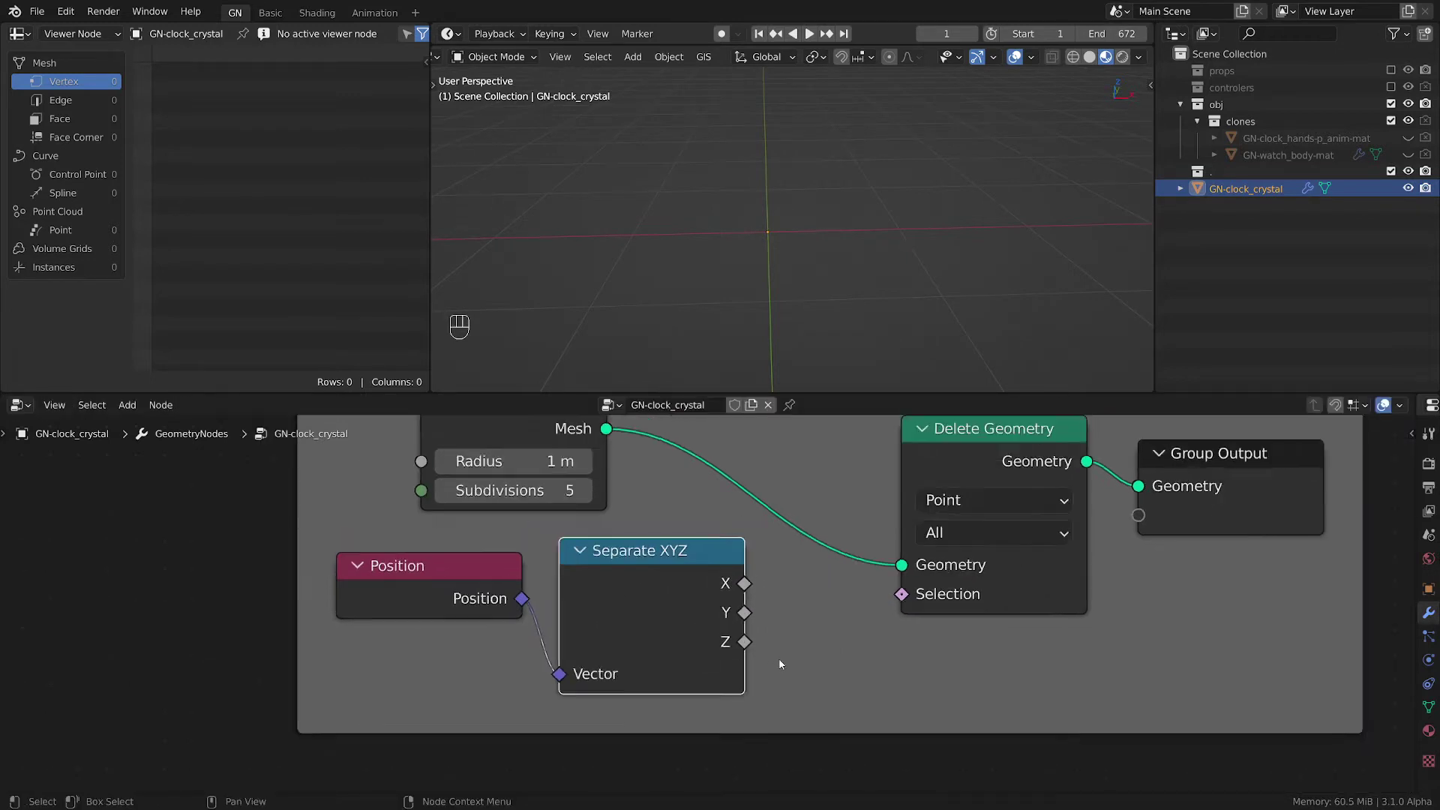
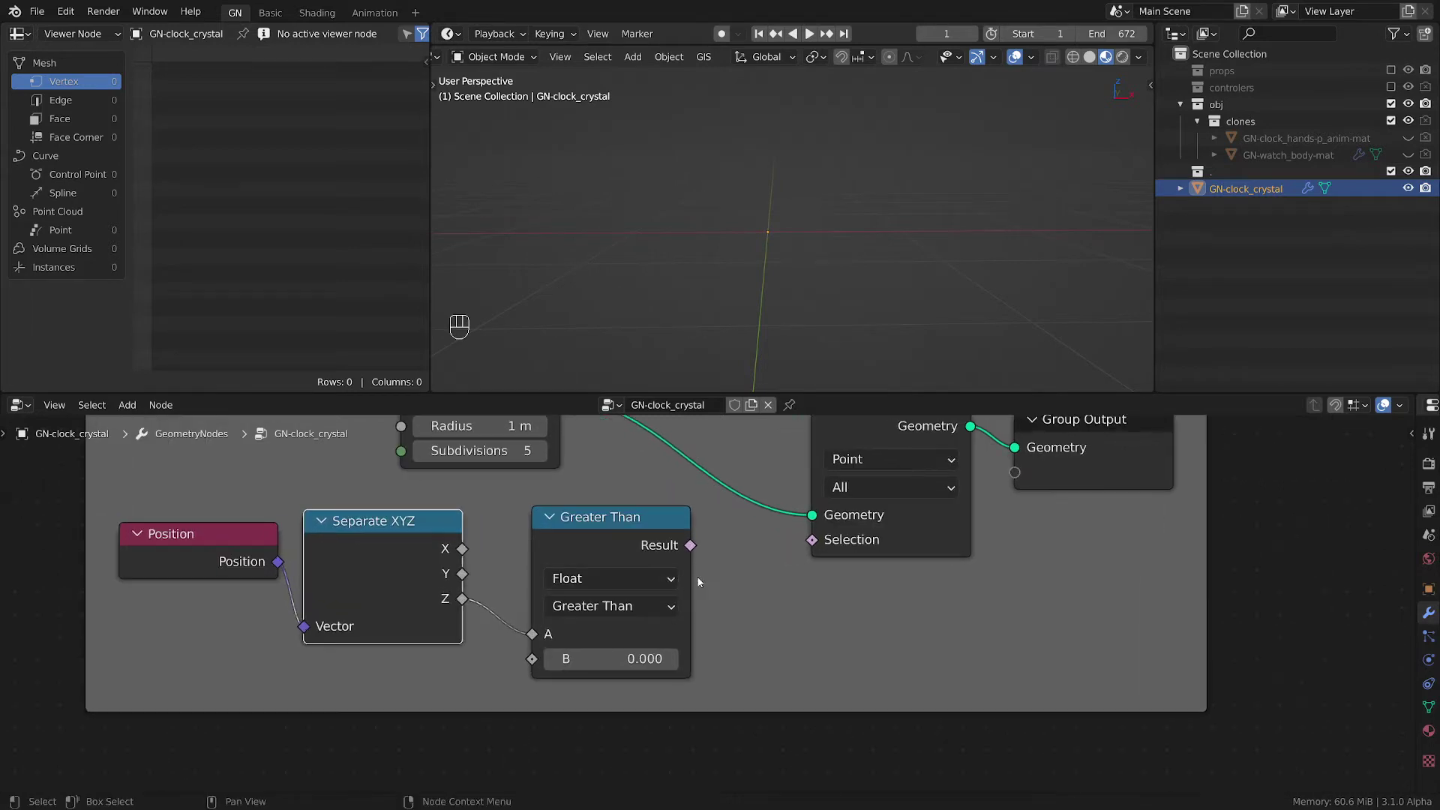
- Drive Delete Geometry's selection with Z Less Than 0.62, keeping only the top cap
left_click(702, 550)
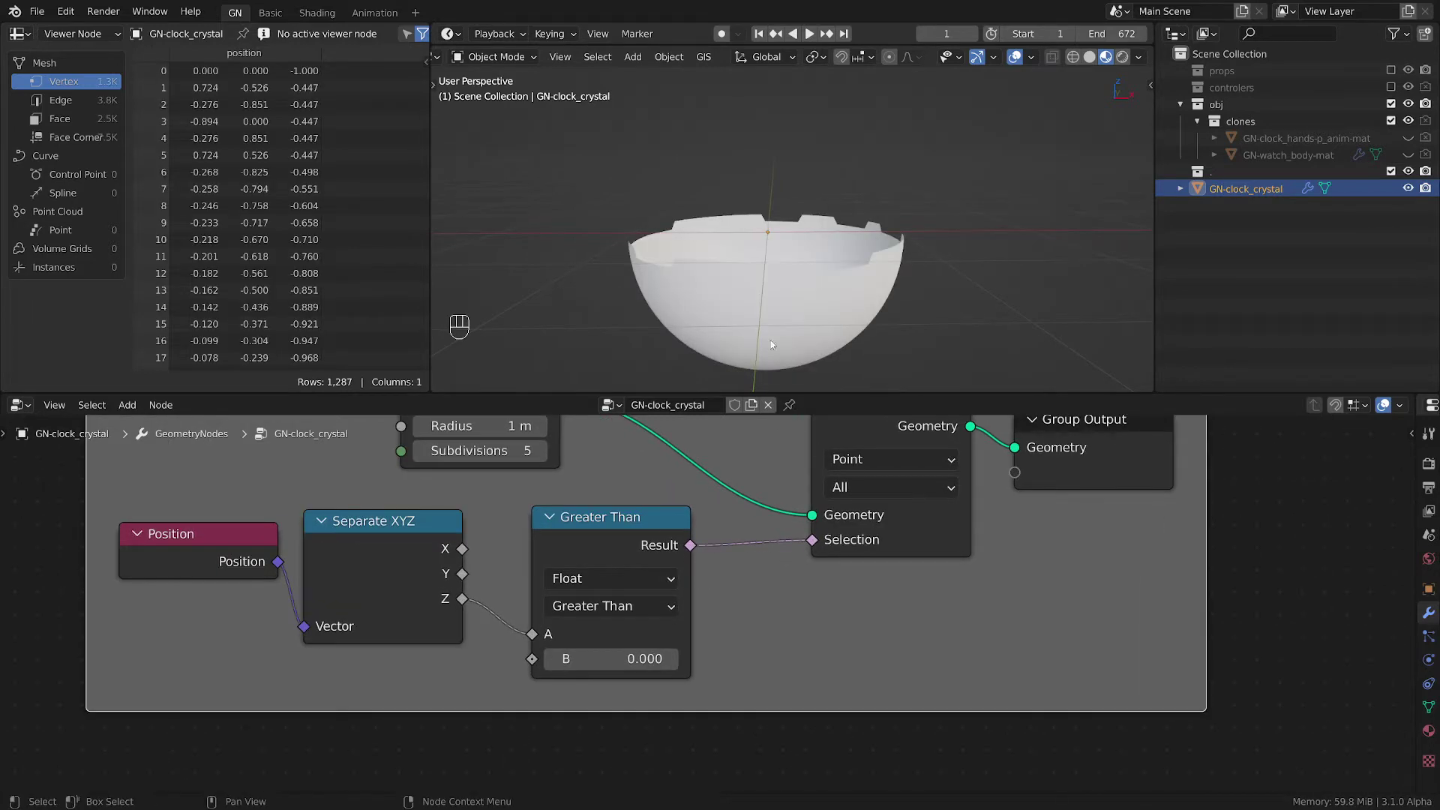
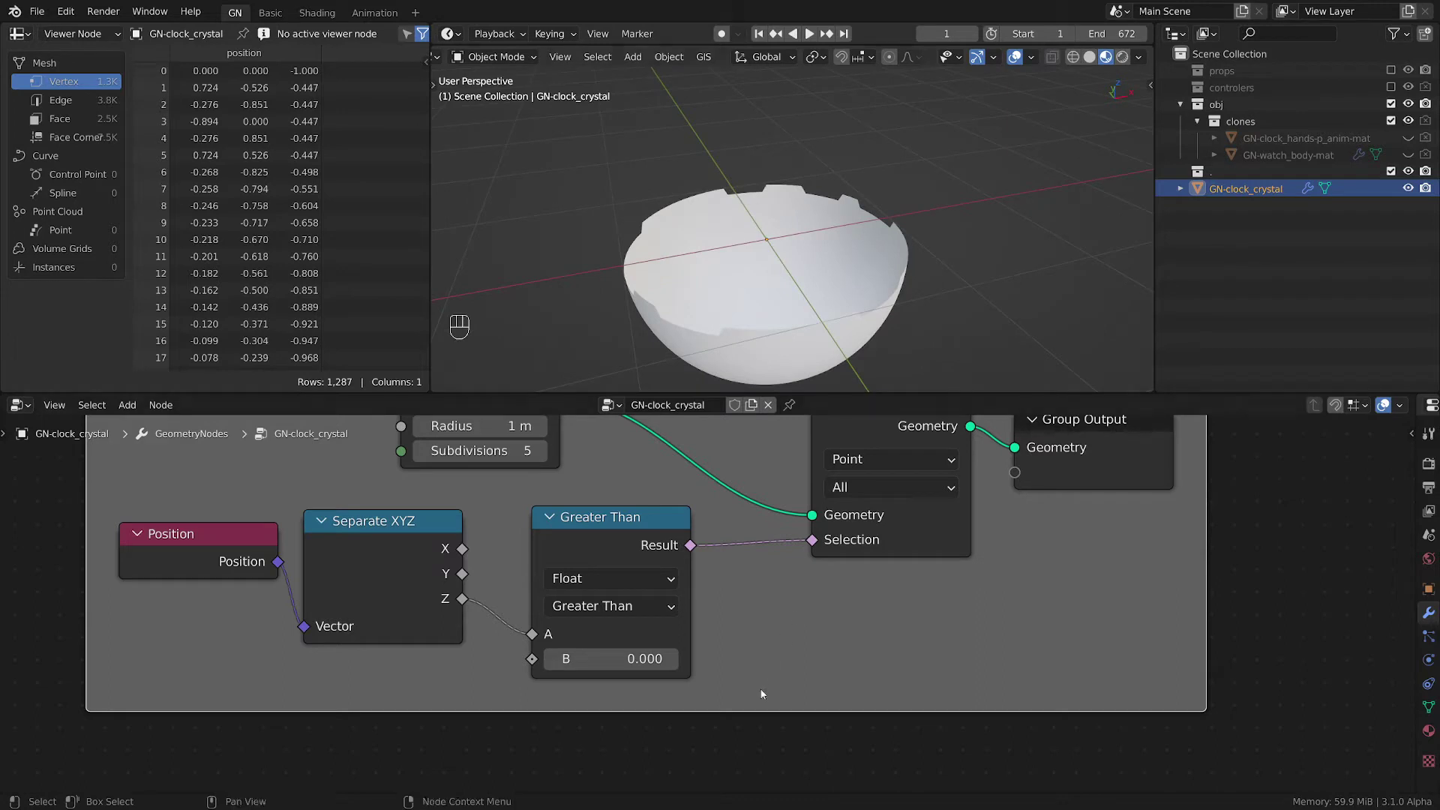
left_click_drag(620, 593, 611, 561)
left_click_drag(830, 339, 786, 291)
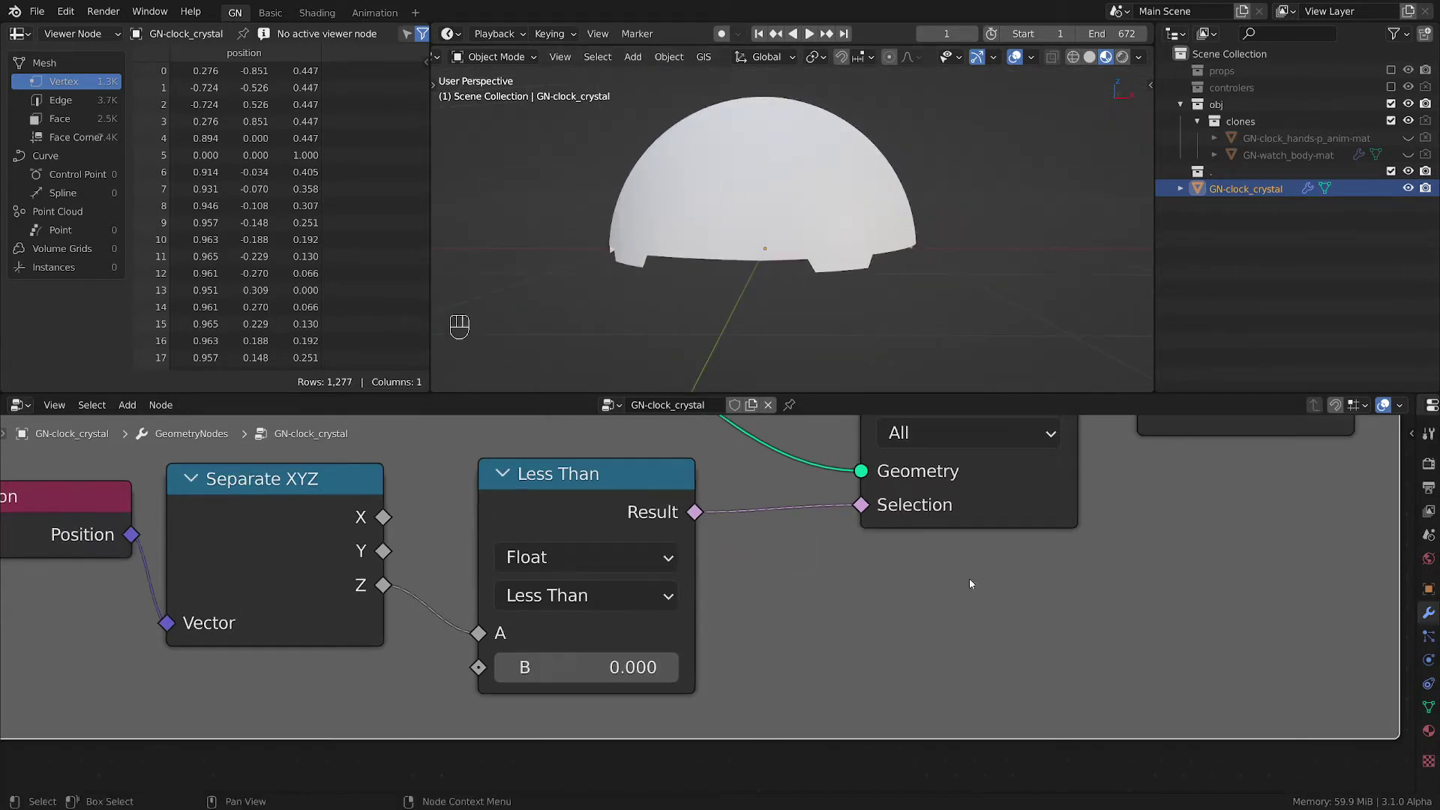
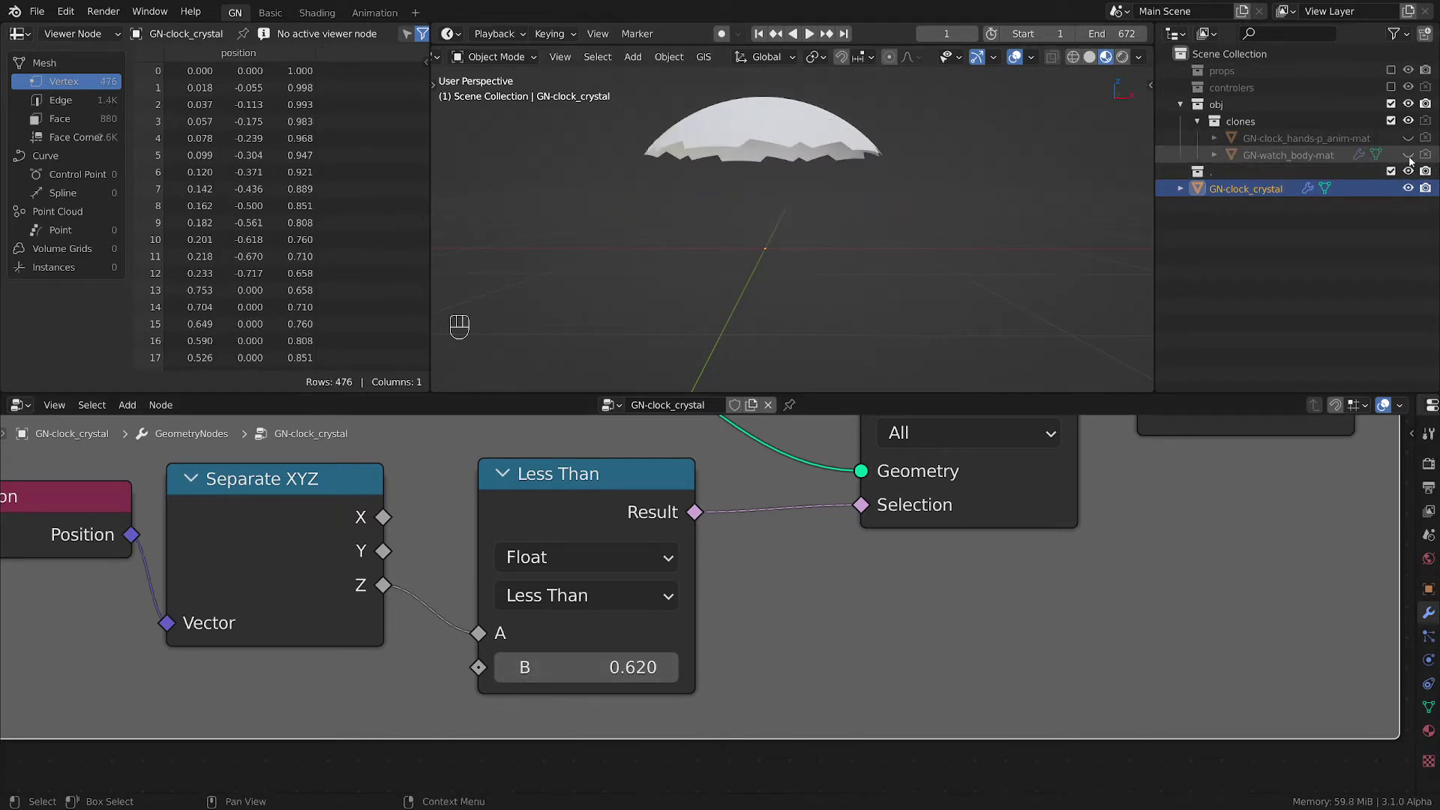
- Unhide GN-watch_body-mat and view the half-size crystal lowered 0.31 m from the top
middle_click(1415, 156)
left_click(839, 242)
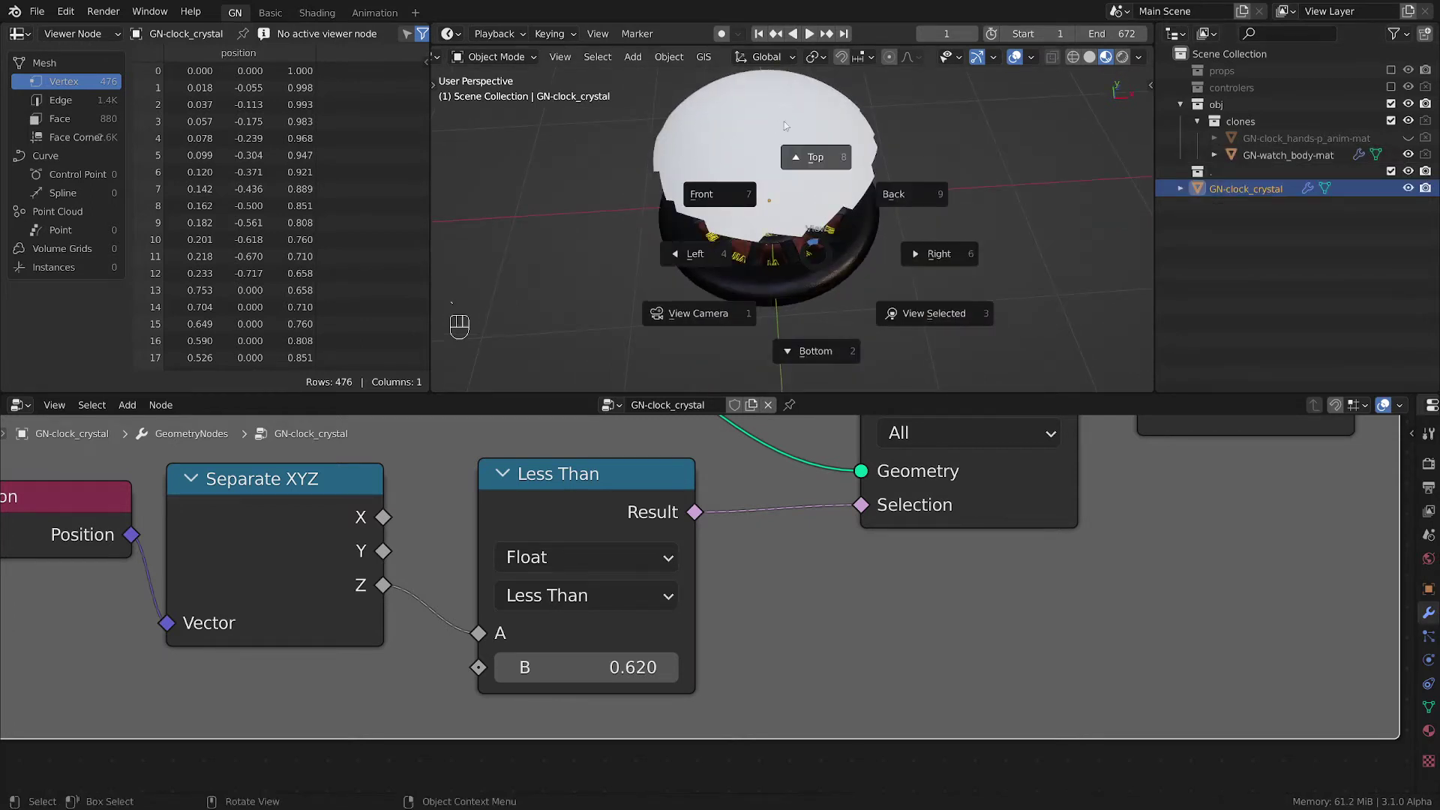
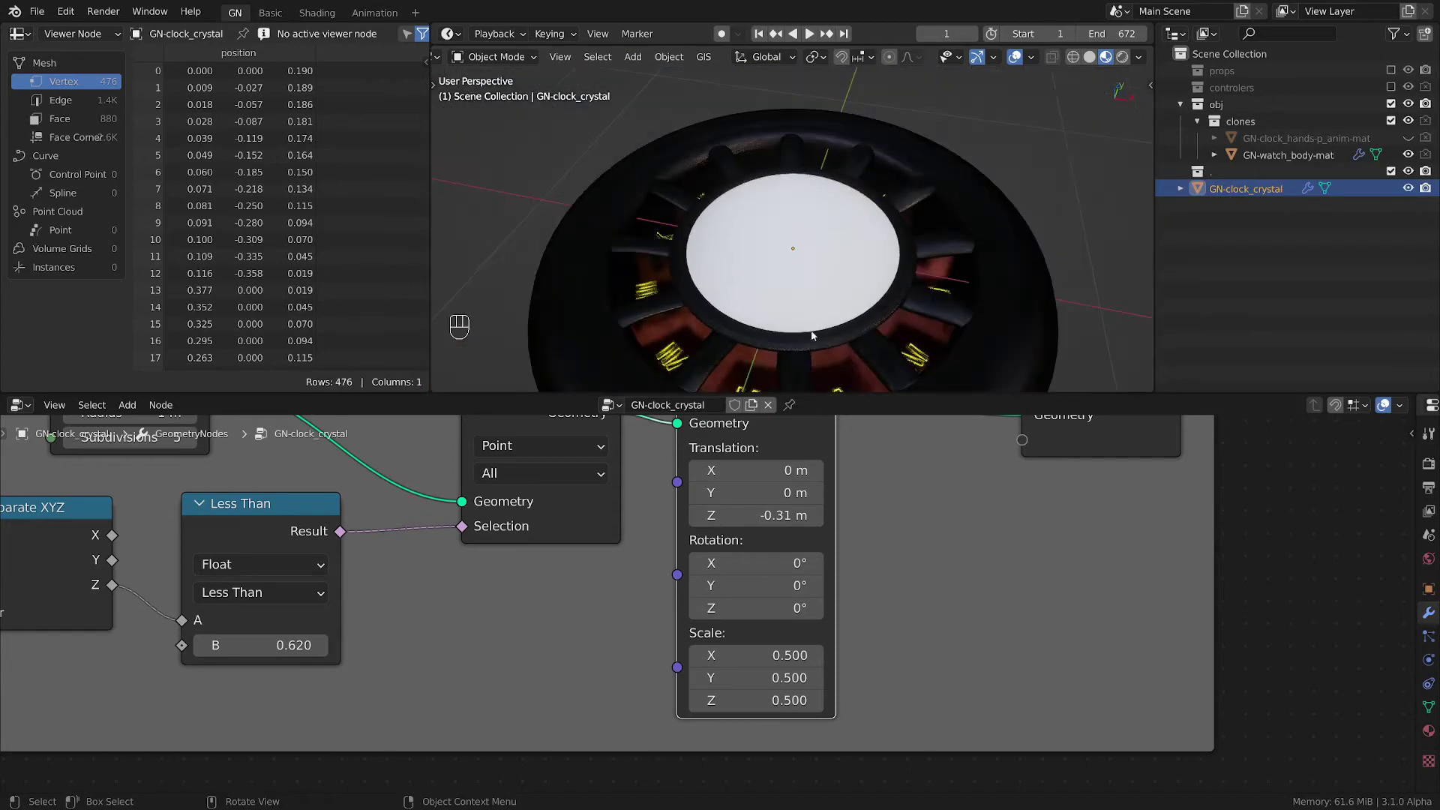
left_click(812, 370)
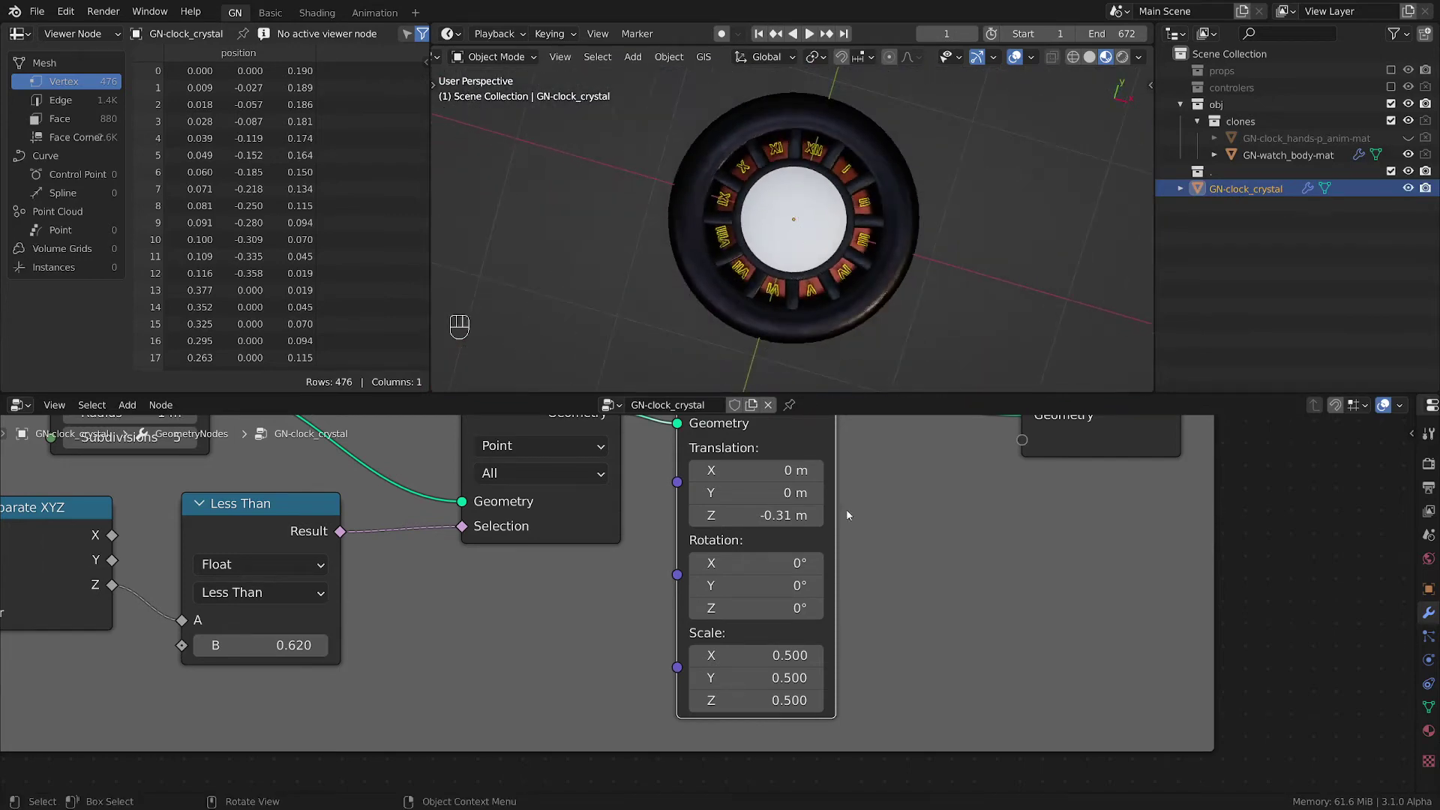
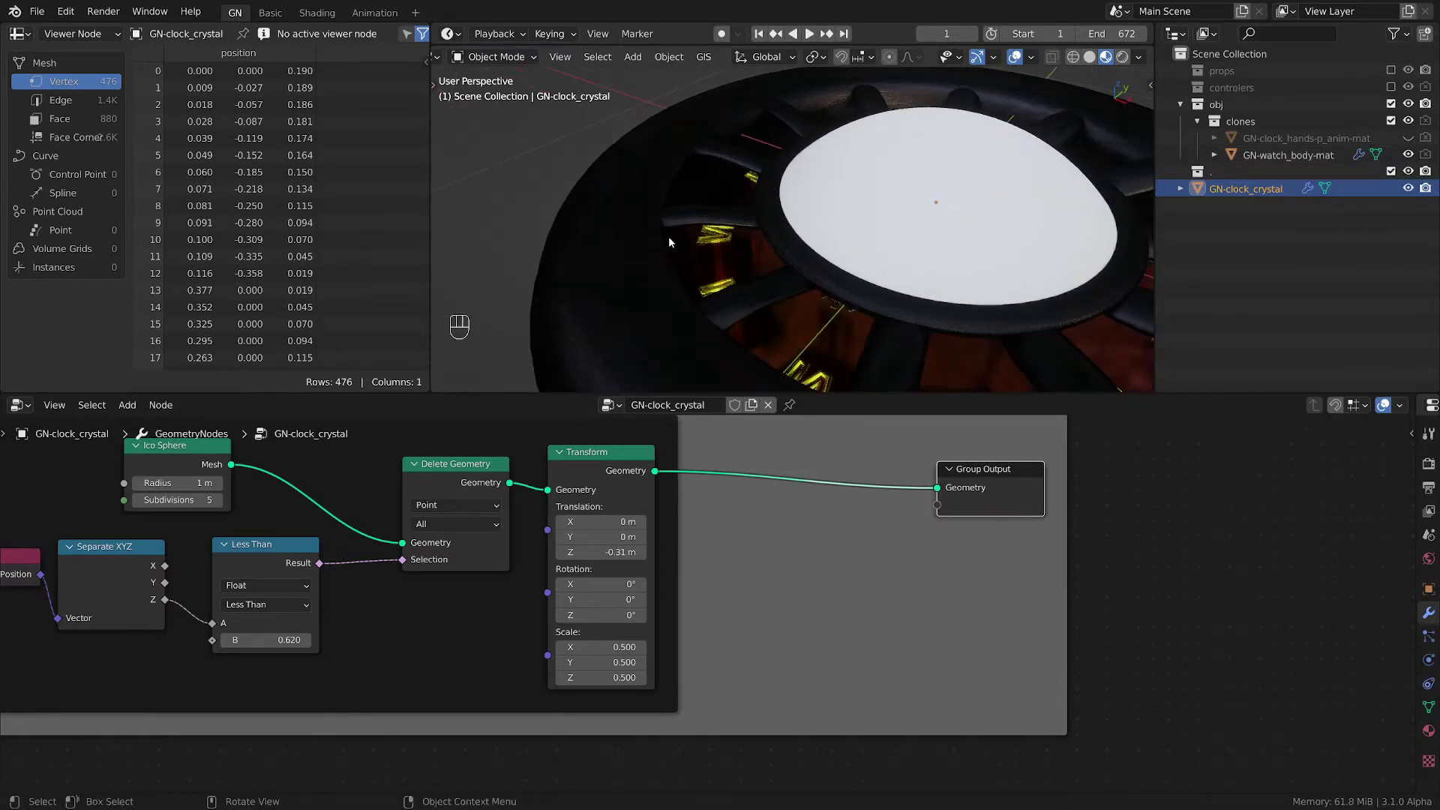
- Select all crystal nodes and join them into one Frame
key("d")
key("d")
key("d")
key("d")
key("d")
key("d")
left_click_drag(664, 238, 682, 278)
key("d")
key("d")
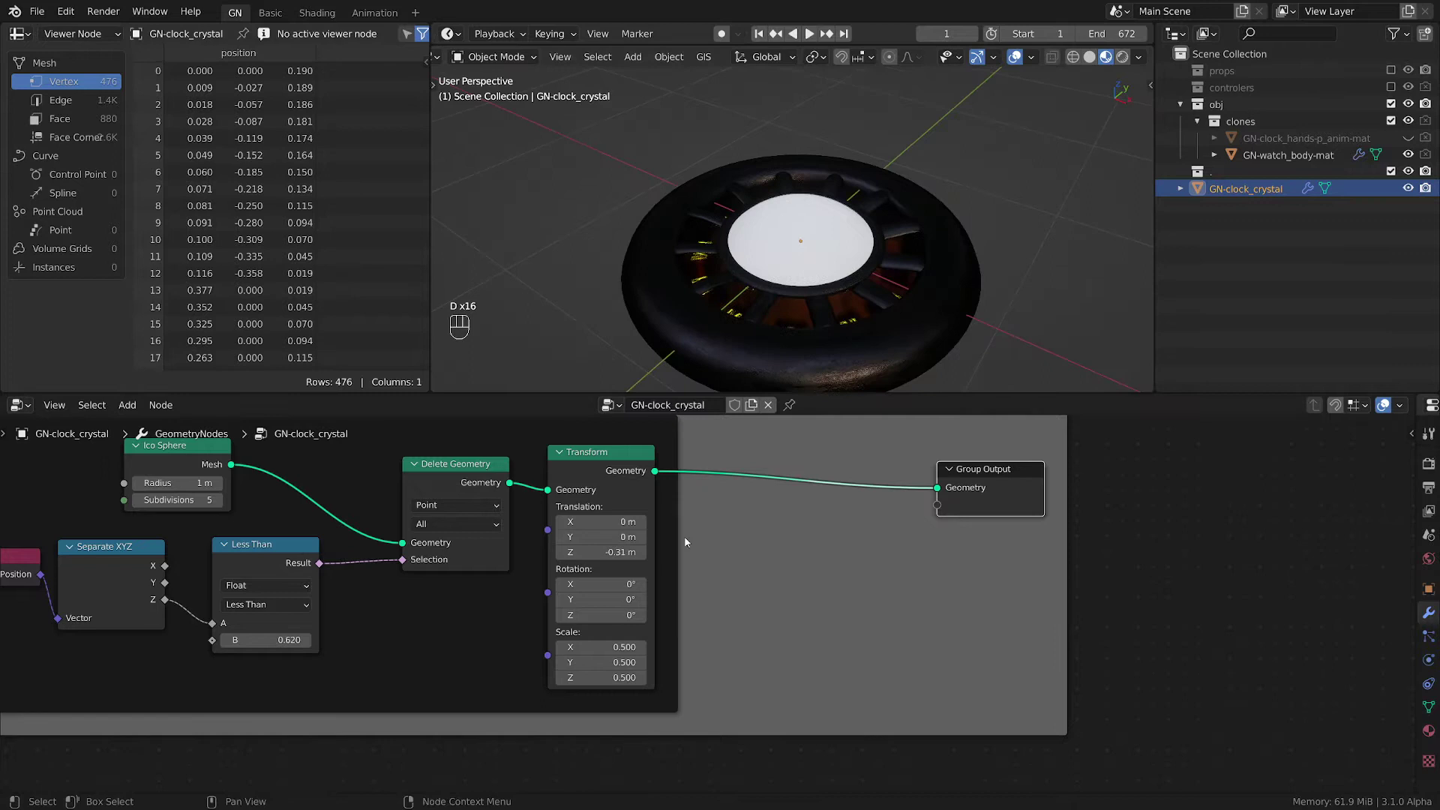
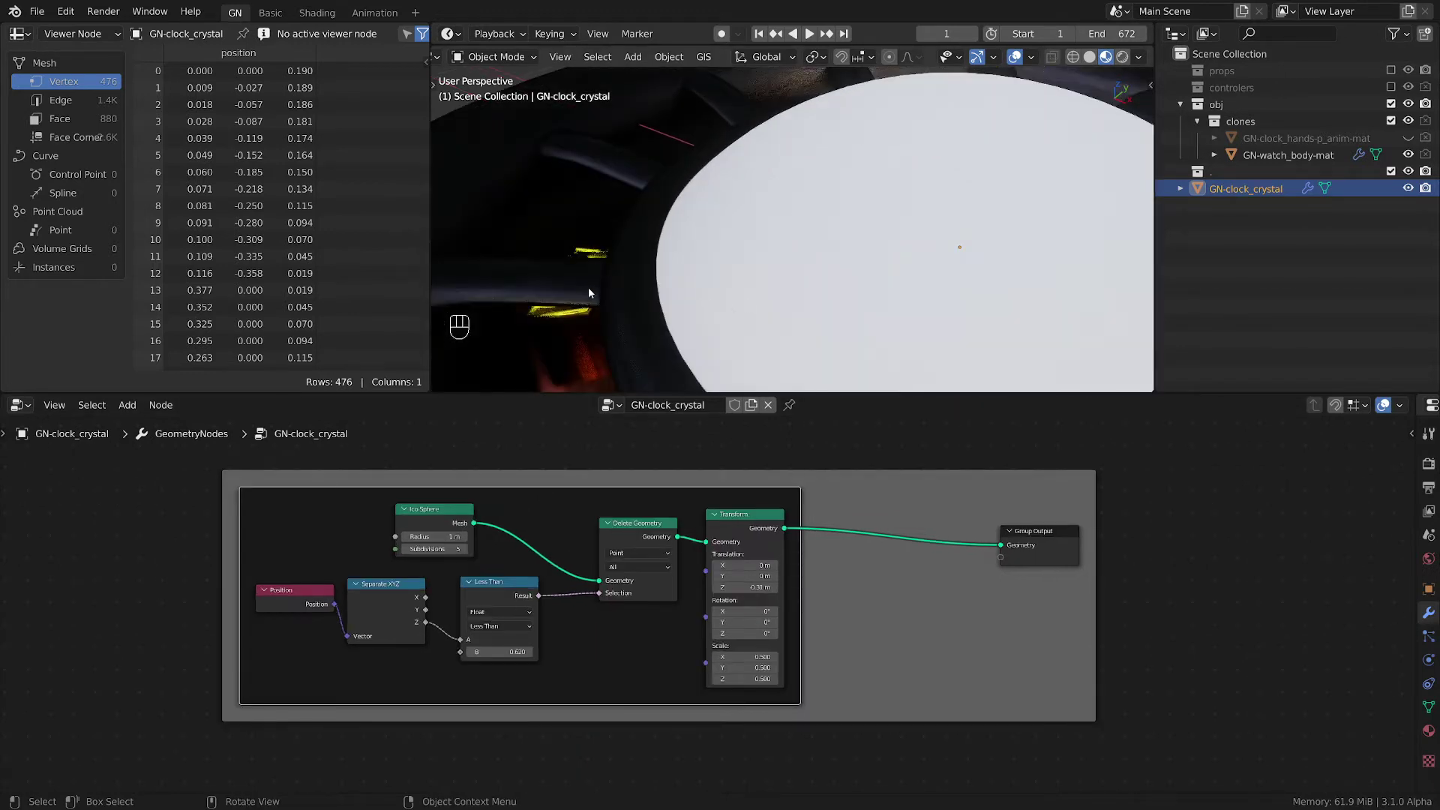
left_click(640, 291)
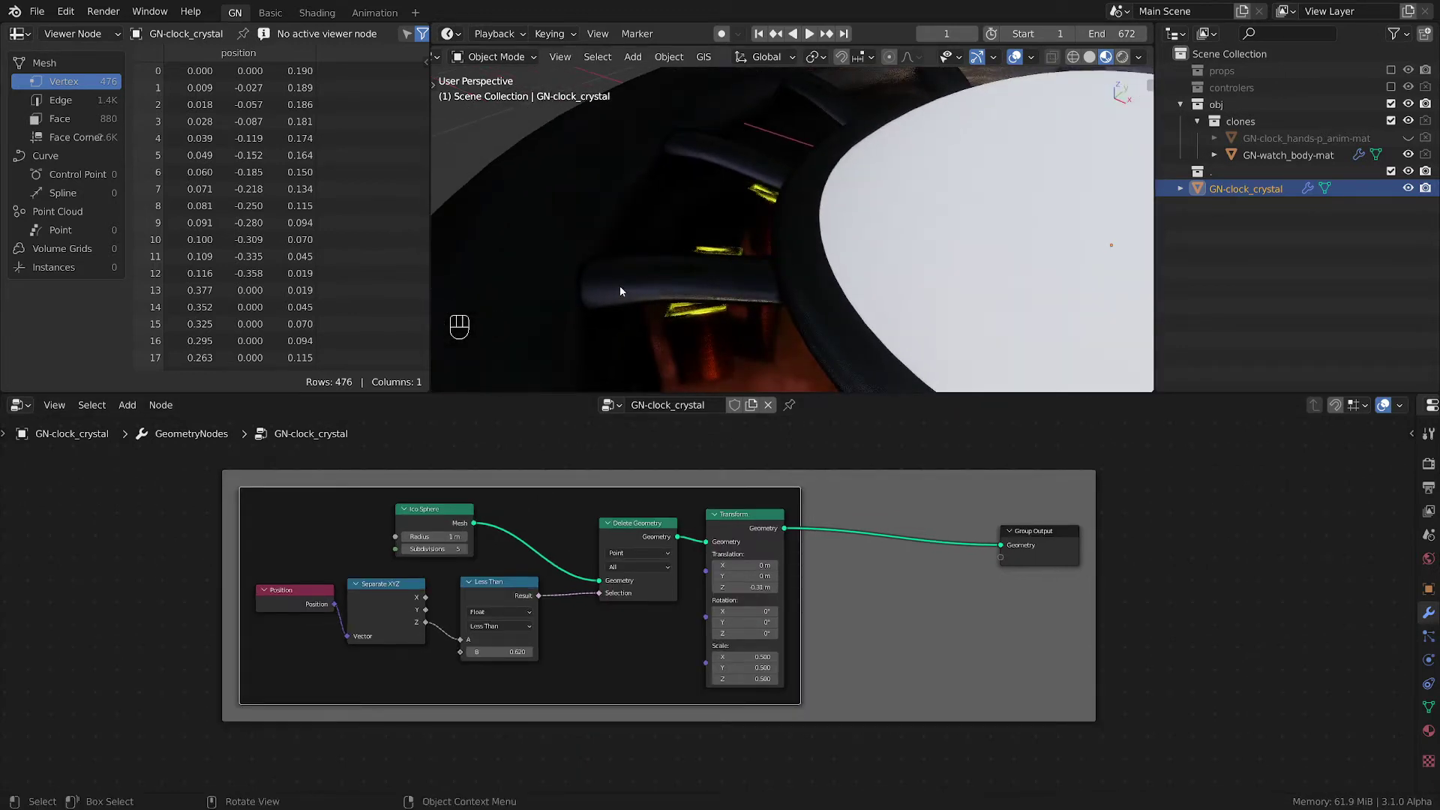
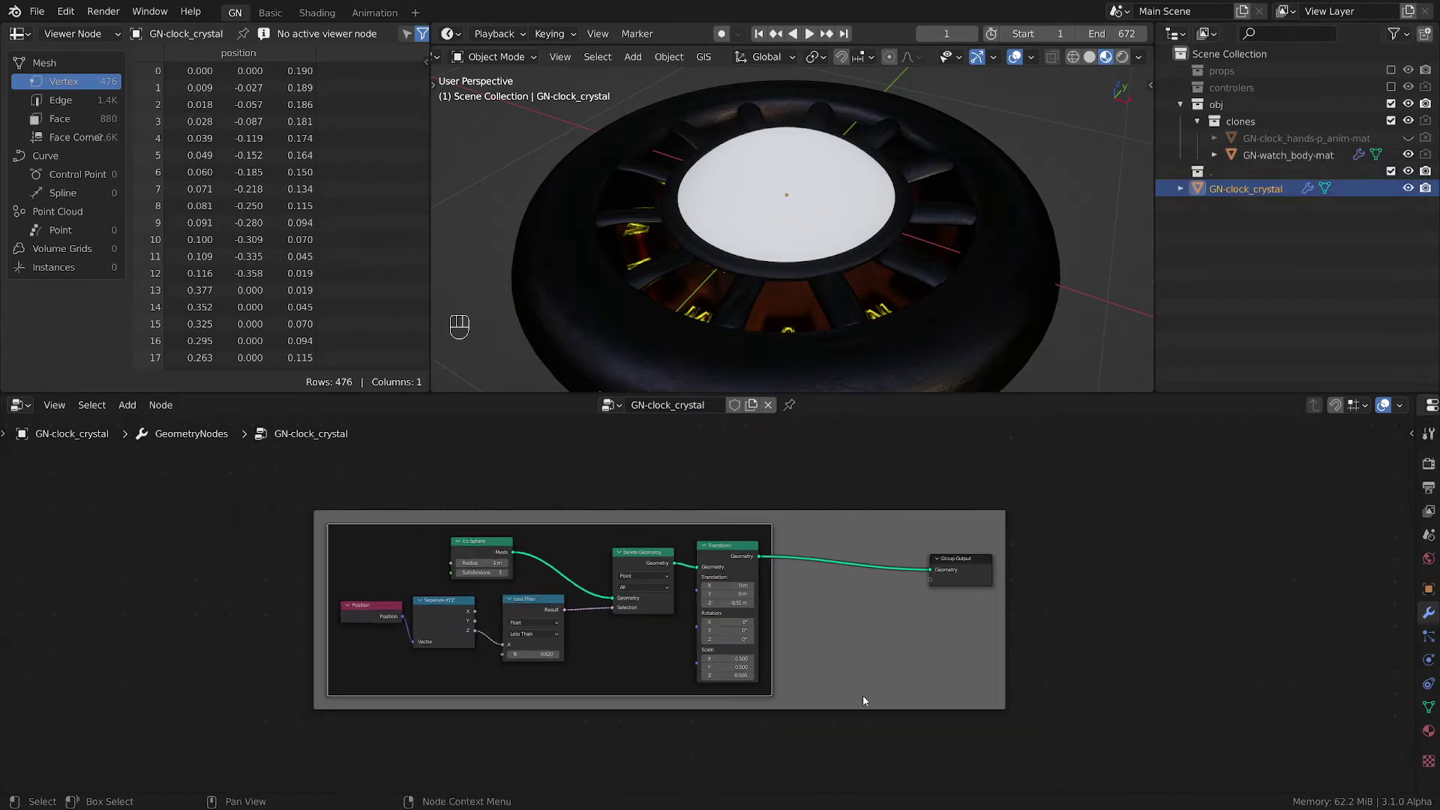
- Save the scene as empty-starter-tmp.blend
left_click(1021, 756)
key("ctrl+s")
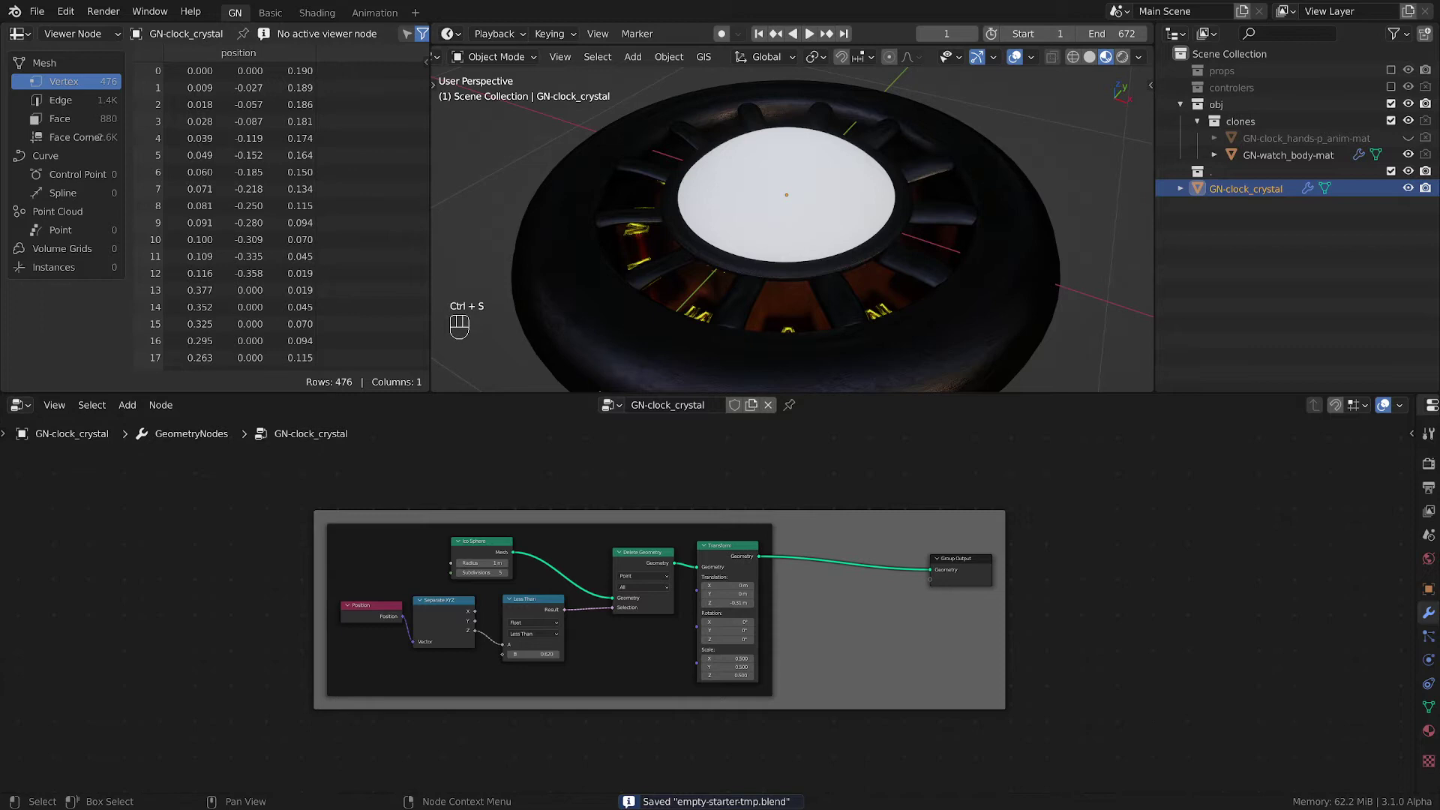
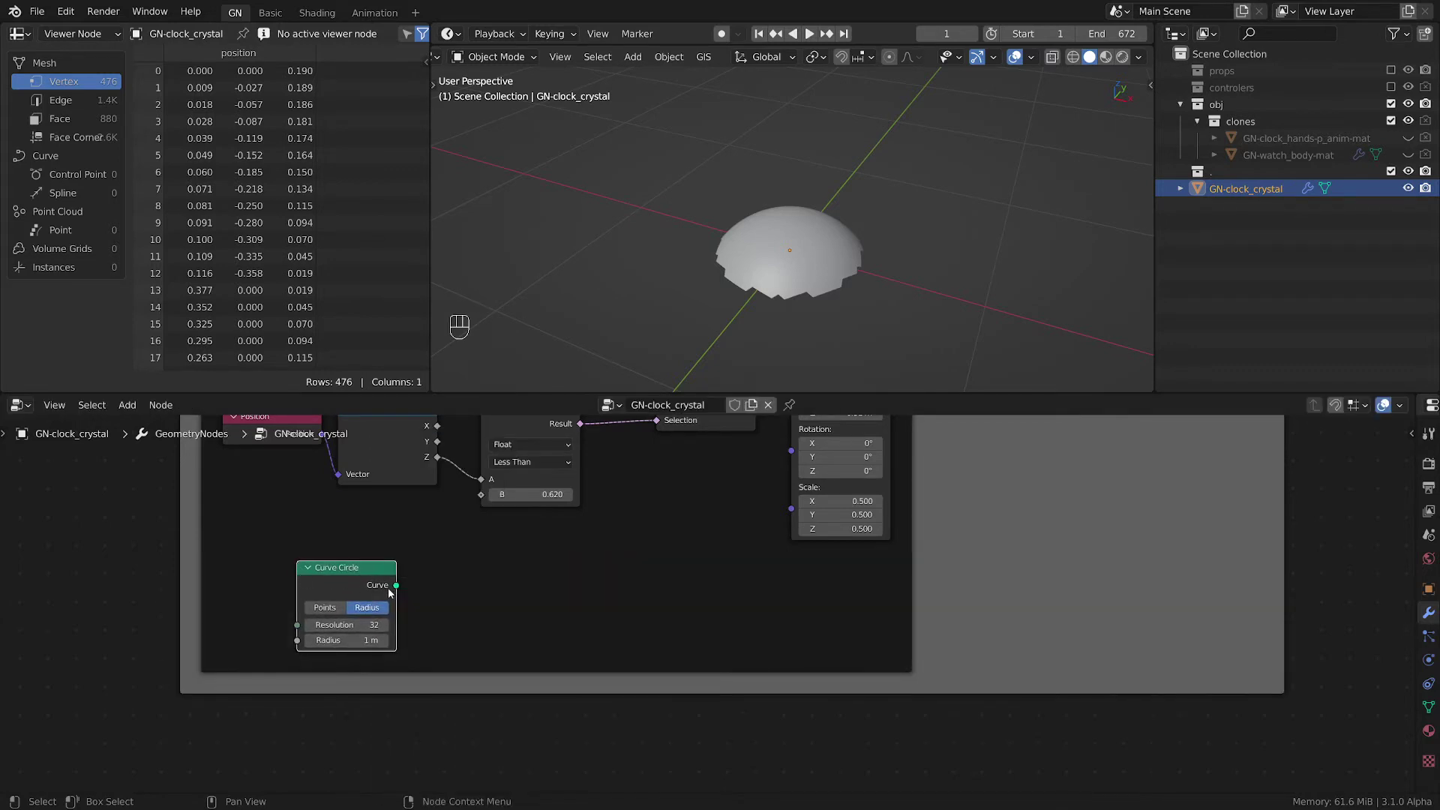
- Drop the new Curve Circle node below the frame and switch to top view
key("alt+p")
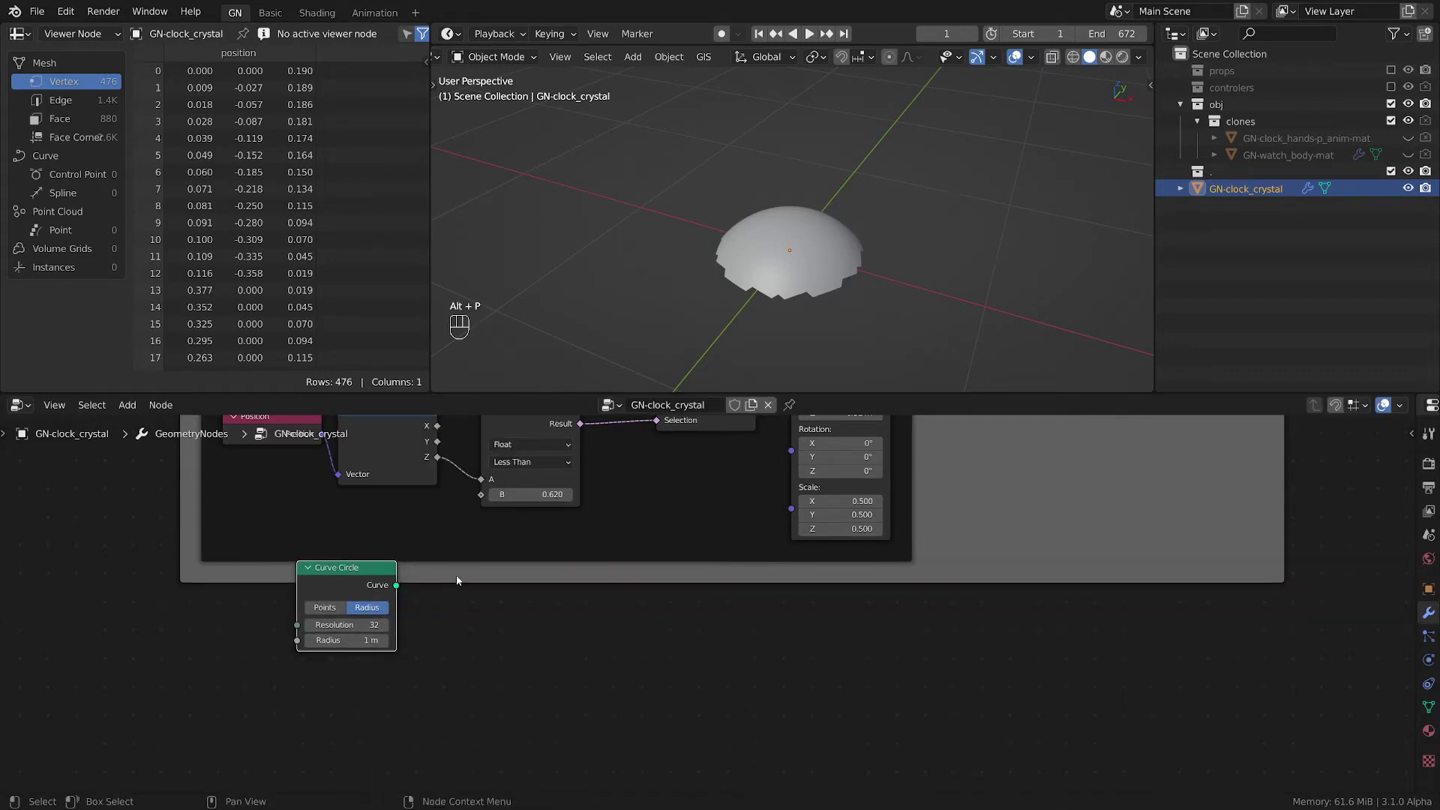
key("g")
left_click(336, 574)
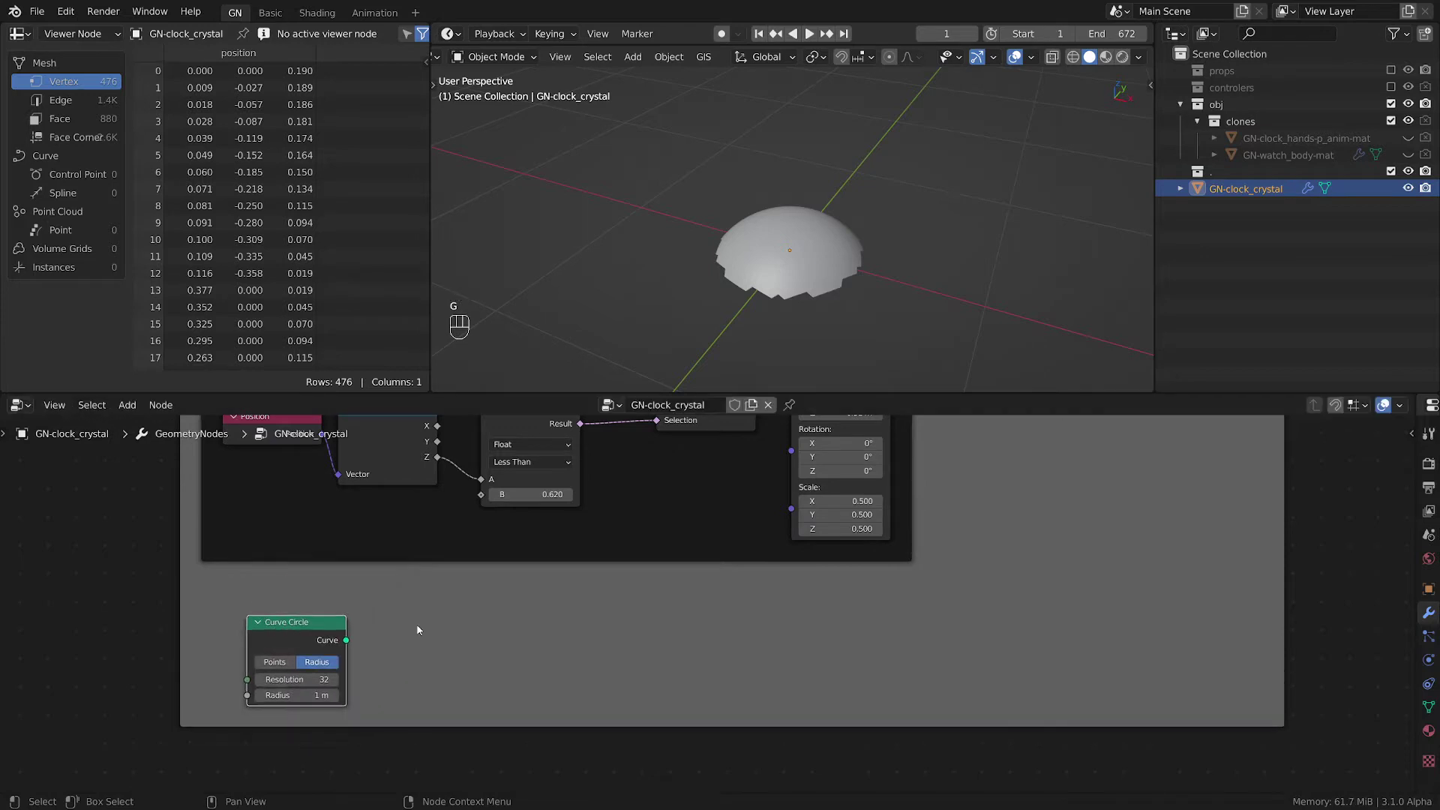
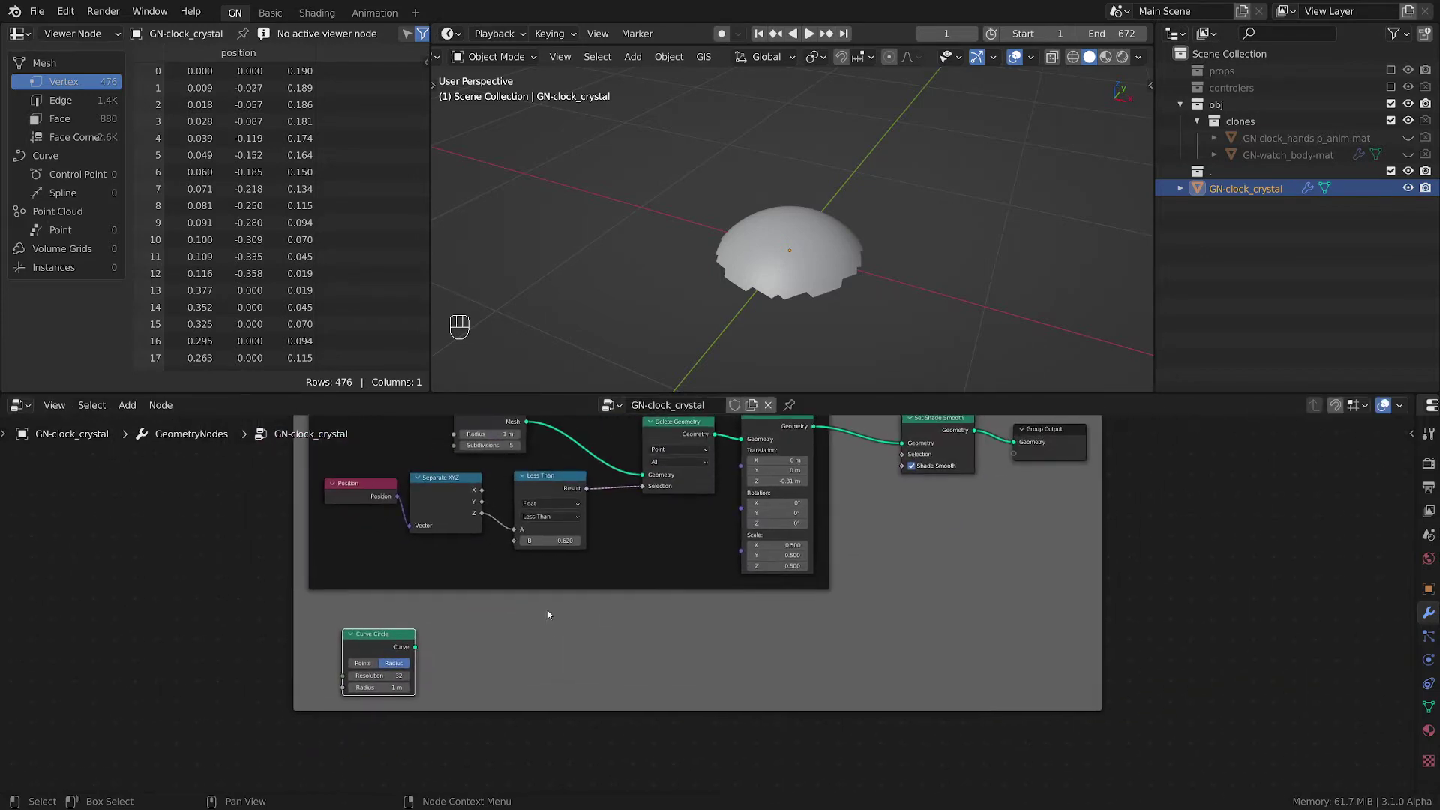
key("Escape")
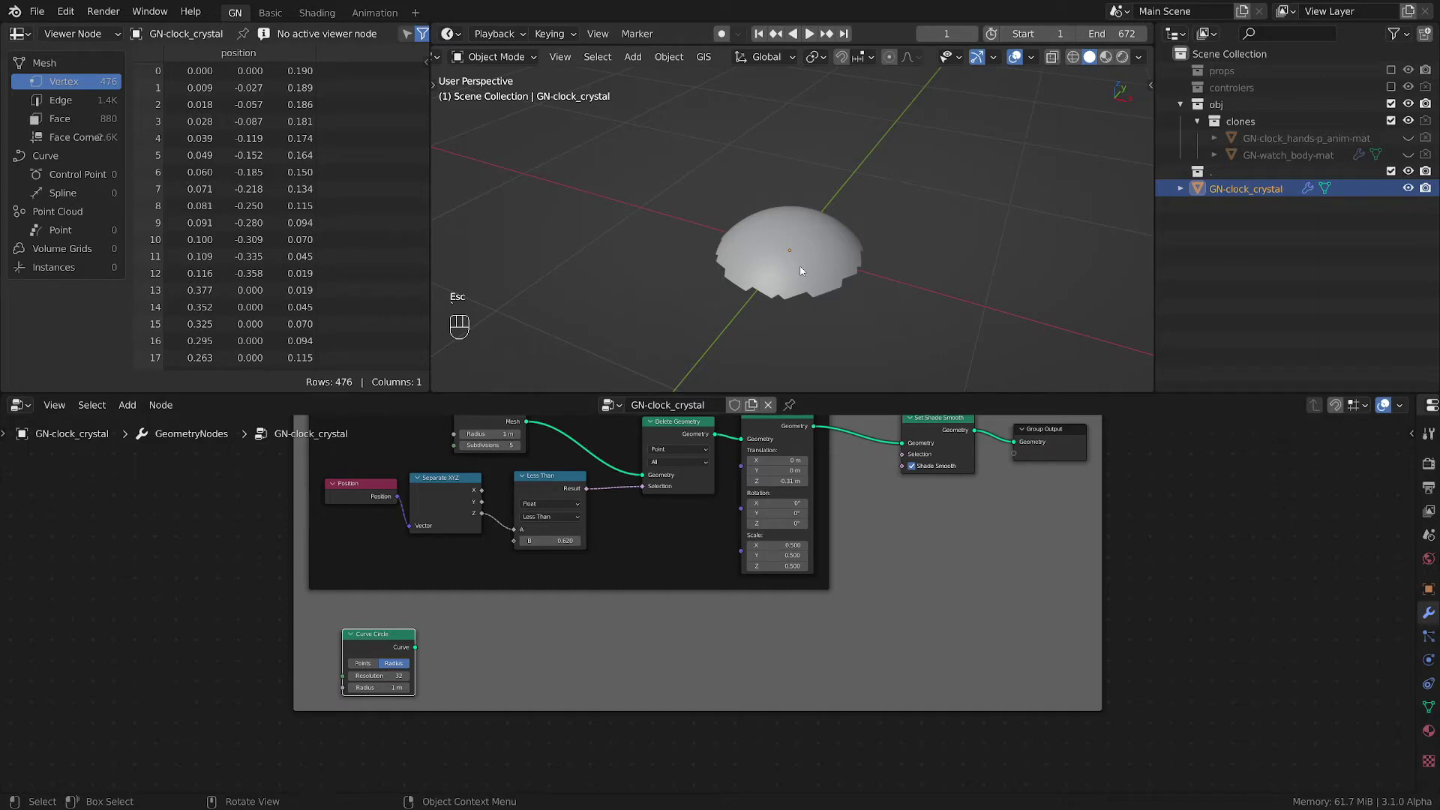
key("`")
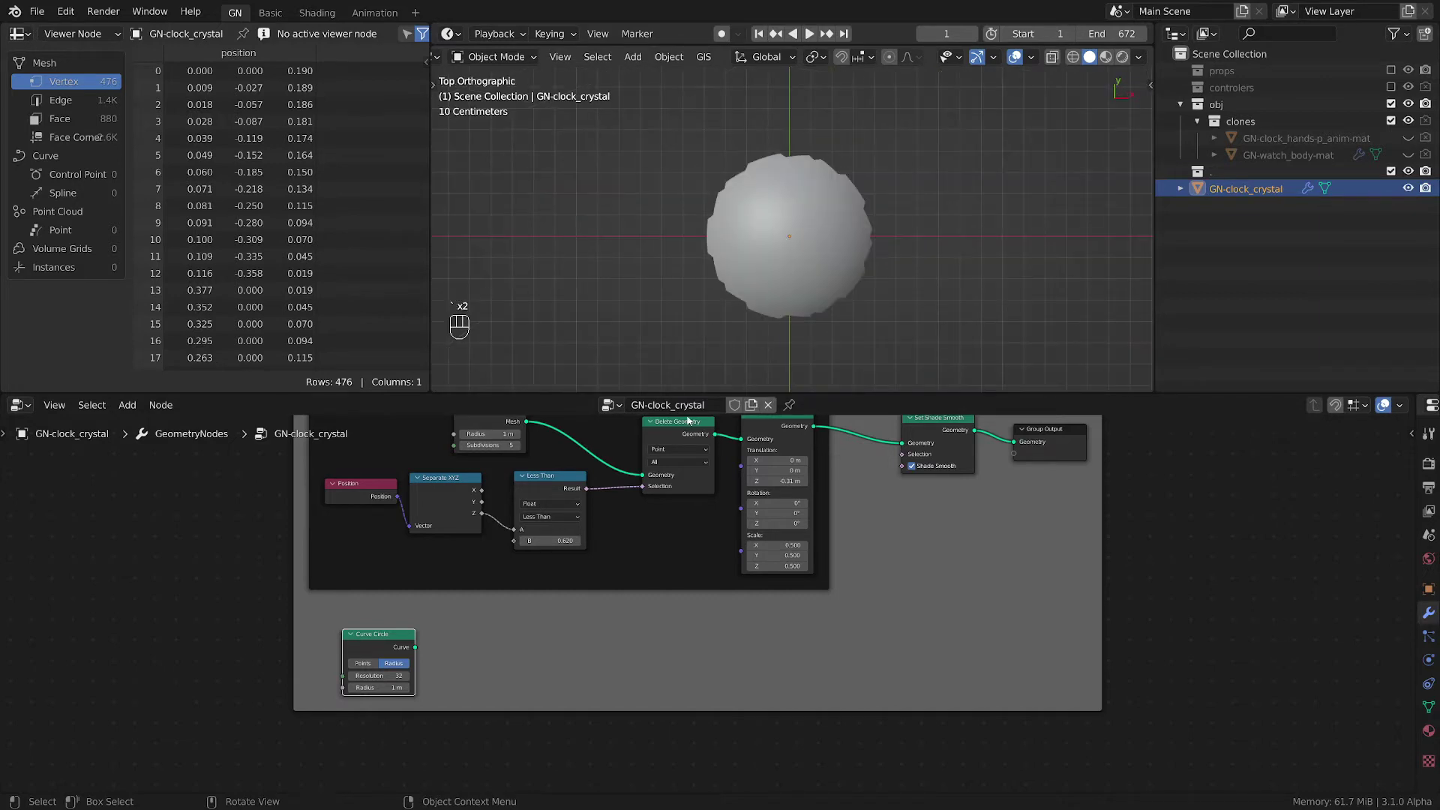
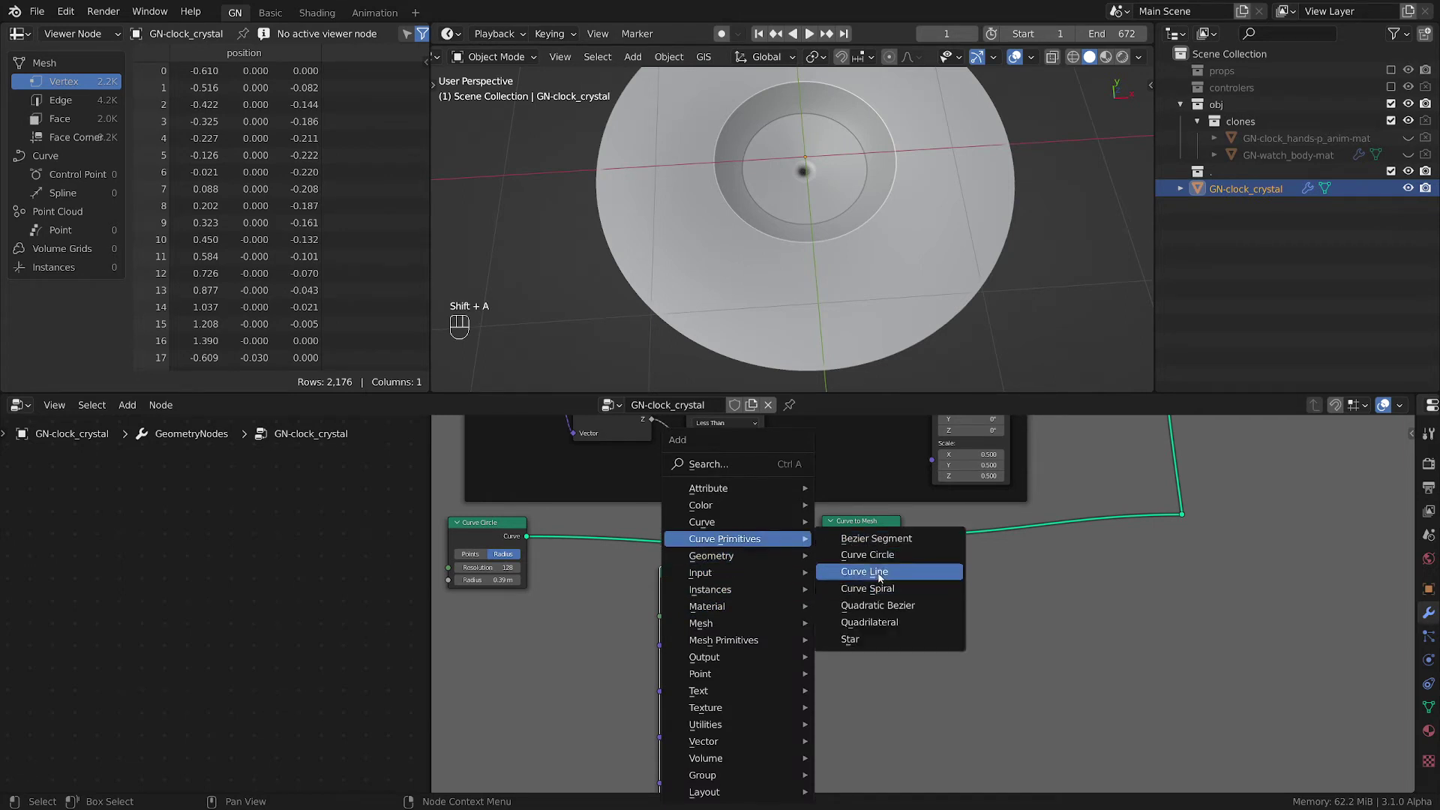
- Add a Curve Line and connect the Bezier Segment as the Curve to Mesh profile
left_click(828, 629)
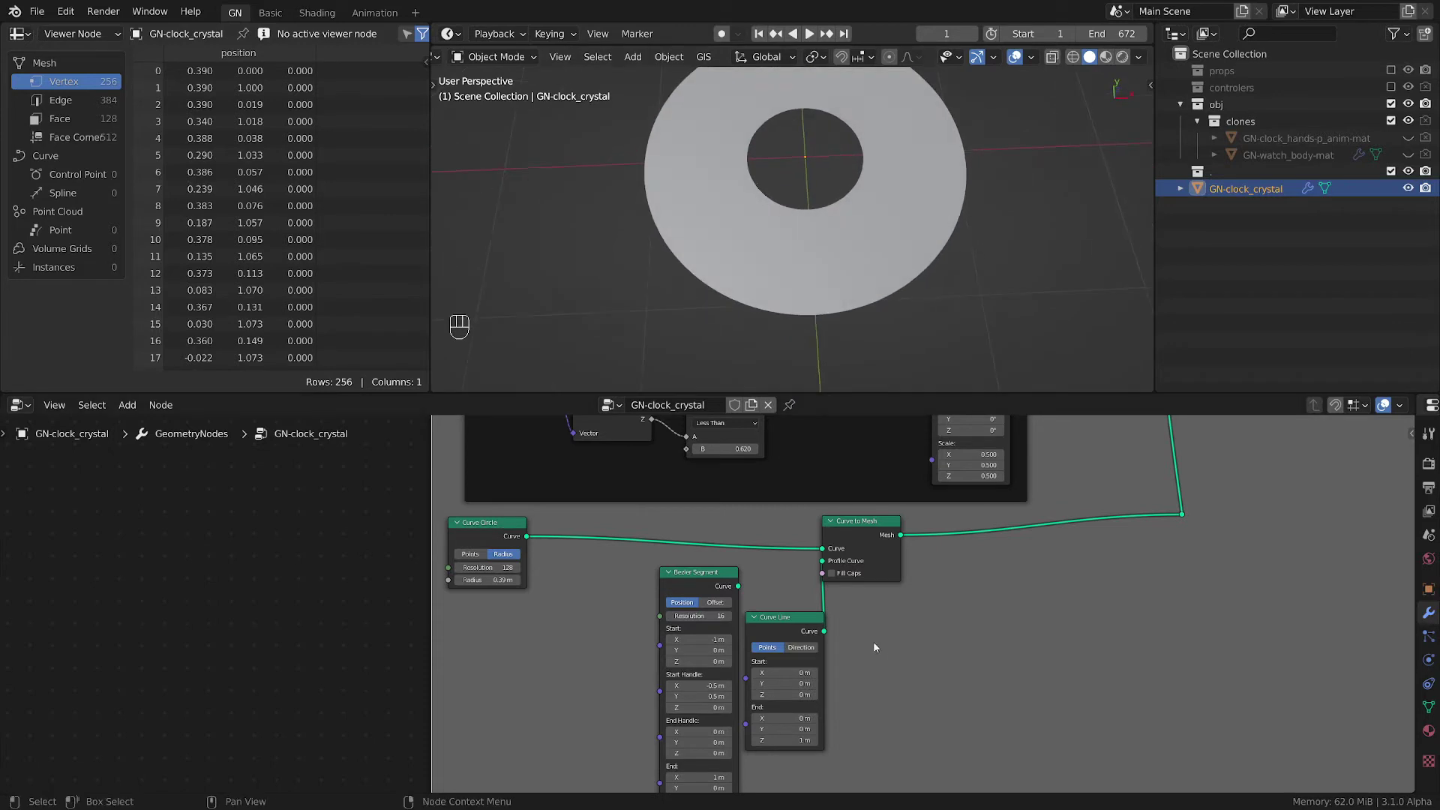
left_click_drag(739, 586, 803, 652)
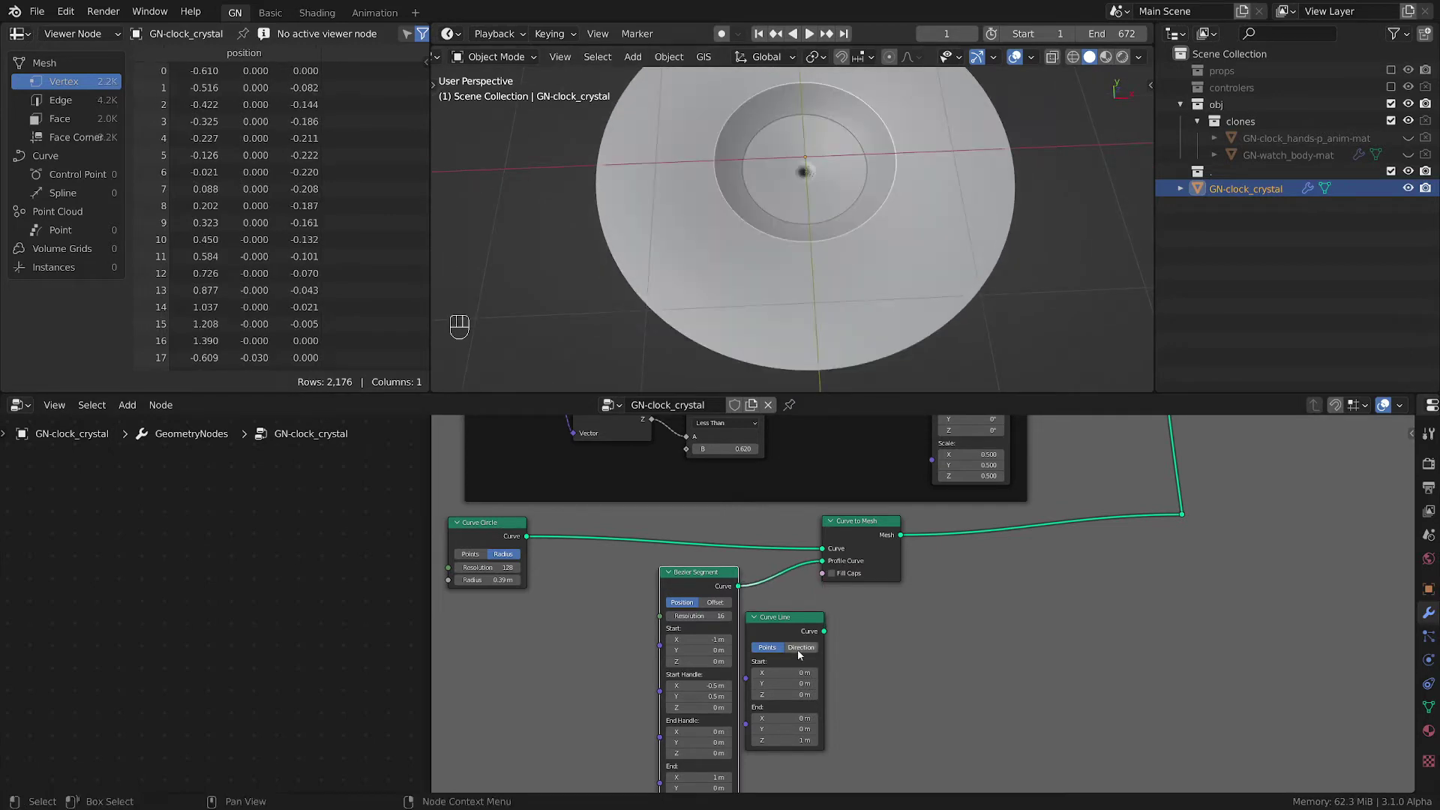
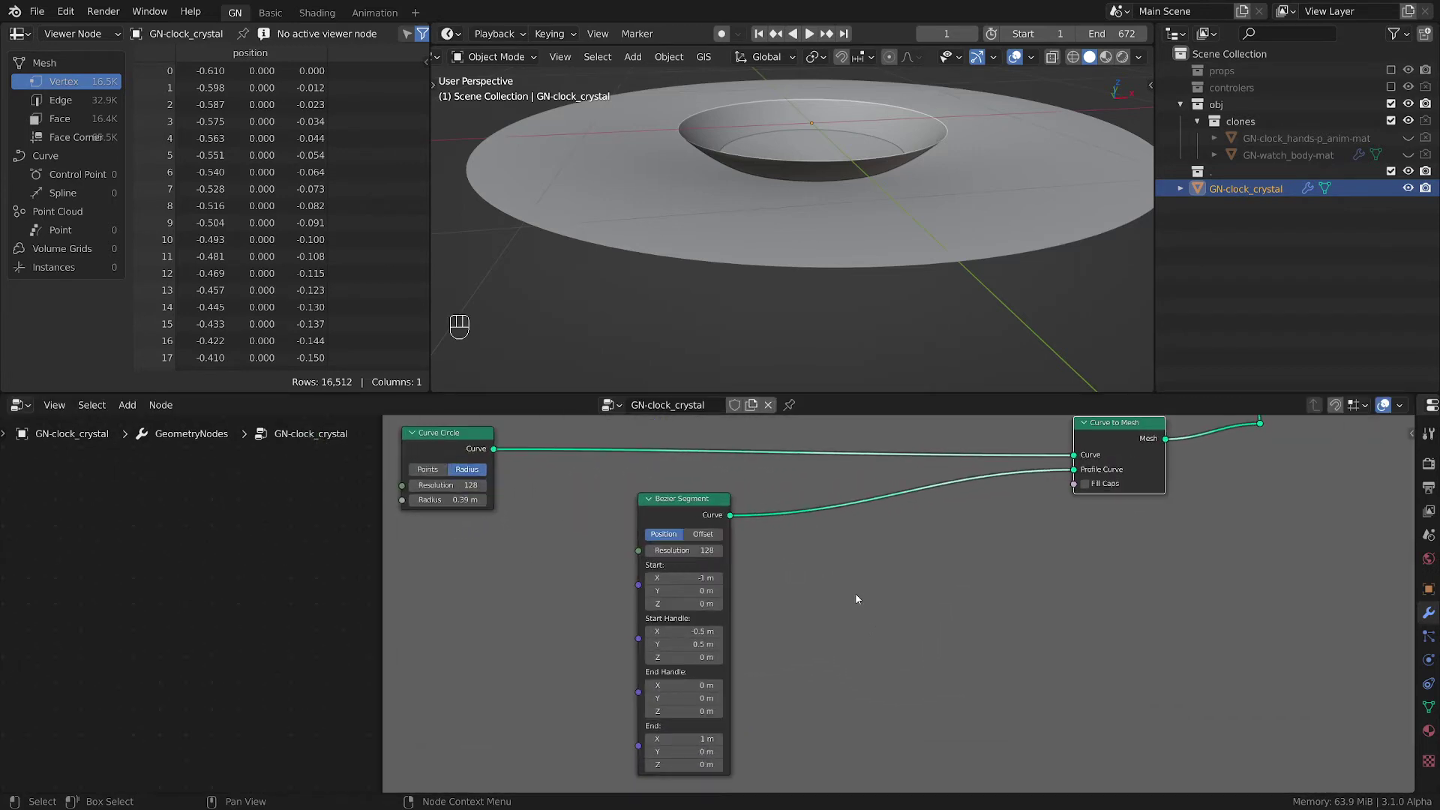
- Set Bezier Segment resolution 128 with start at X 0.01, Y -0.02
left_click(890, 576)
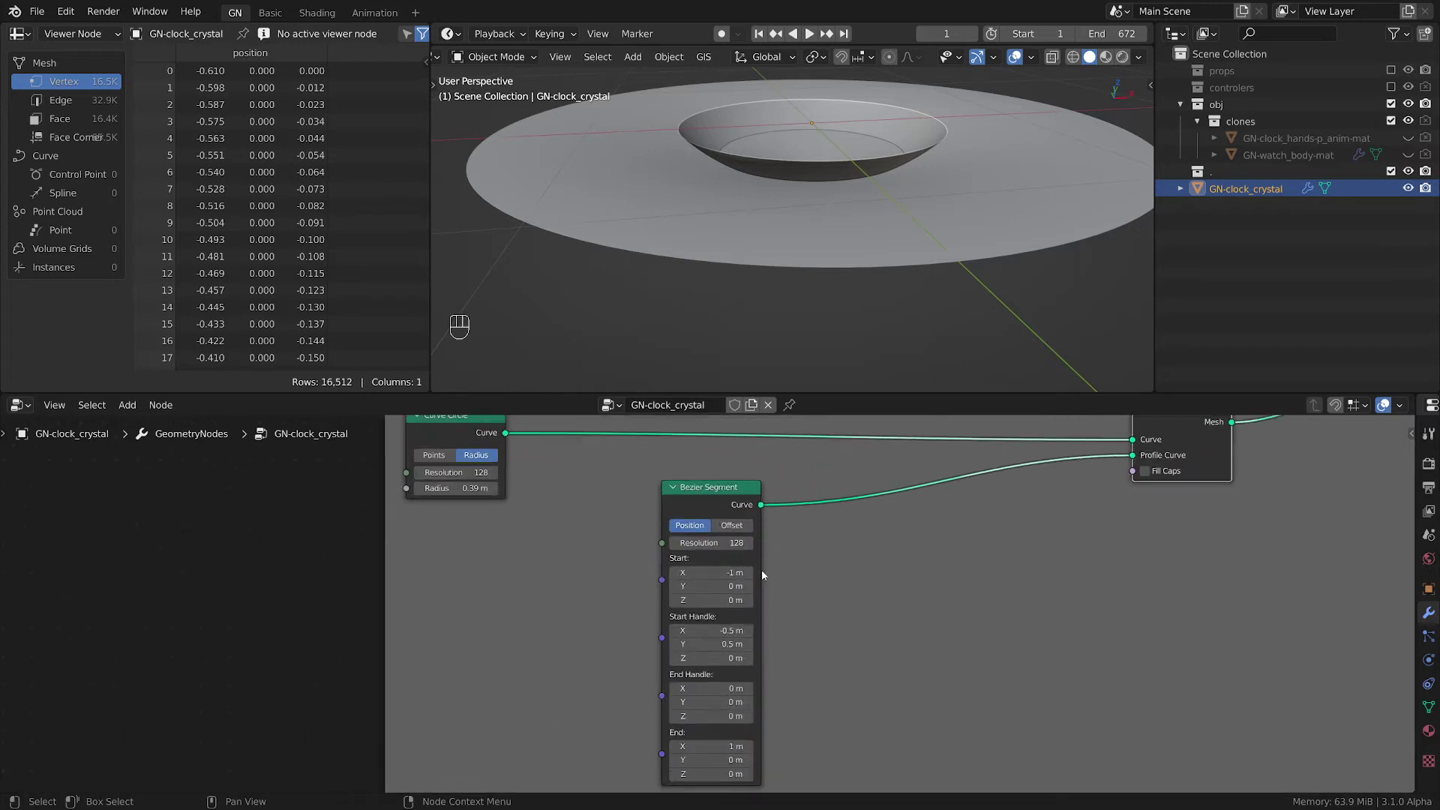
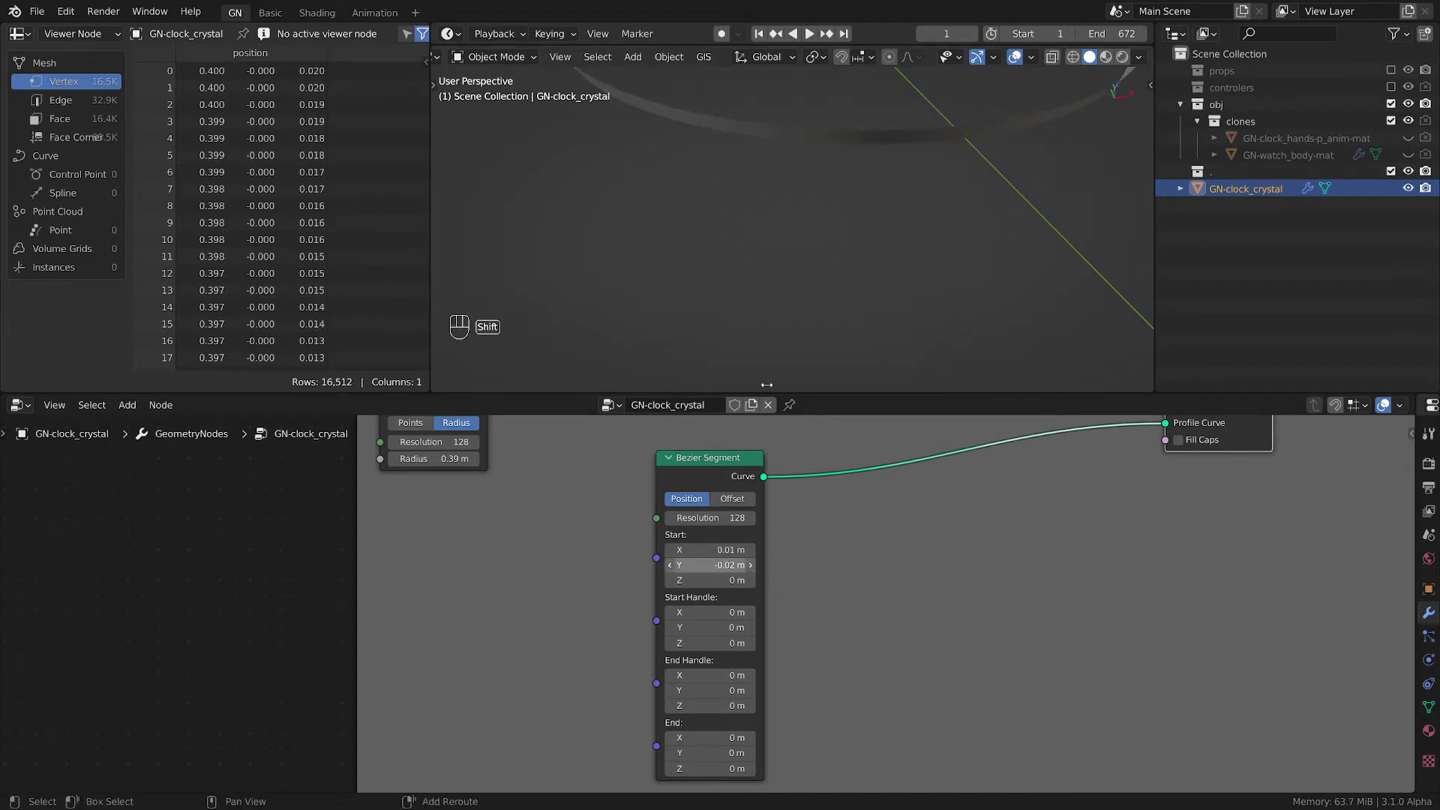
left_click(836, 171)
left_click(814, 253)
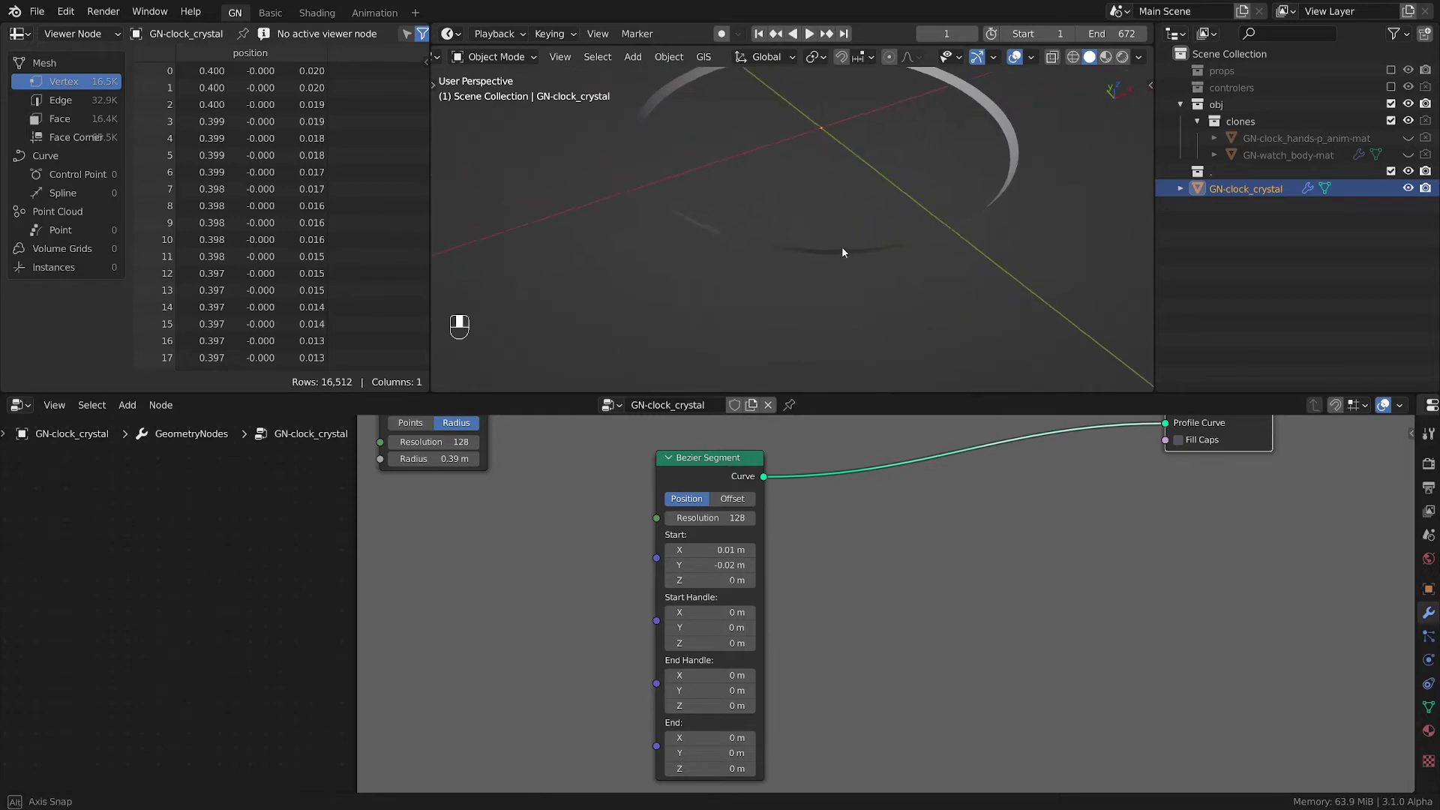
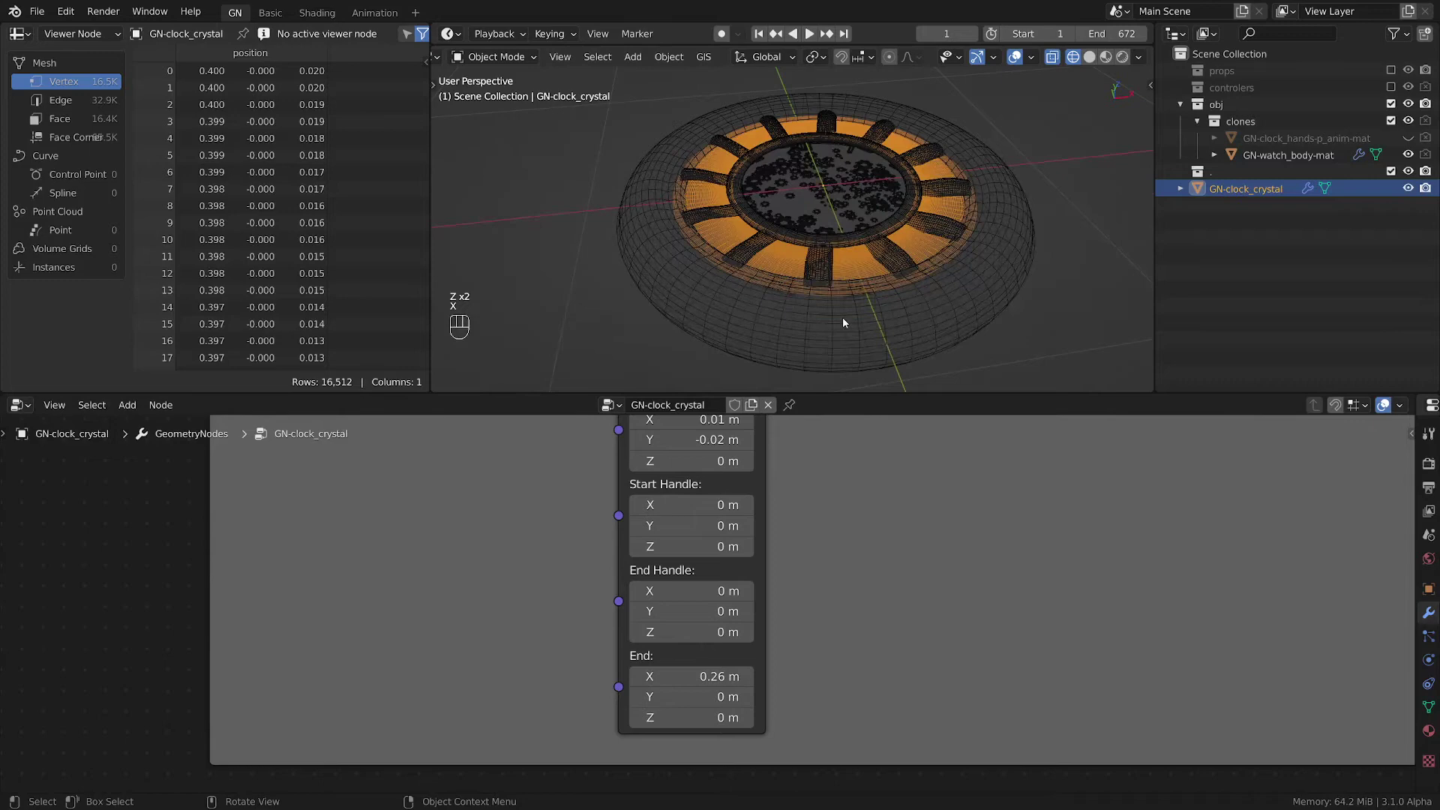
- Return to solid shading and hide the watch body to isolate the crystal
key("z")
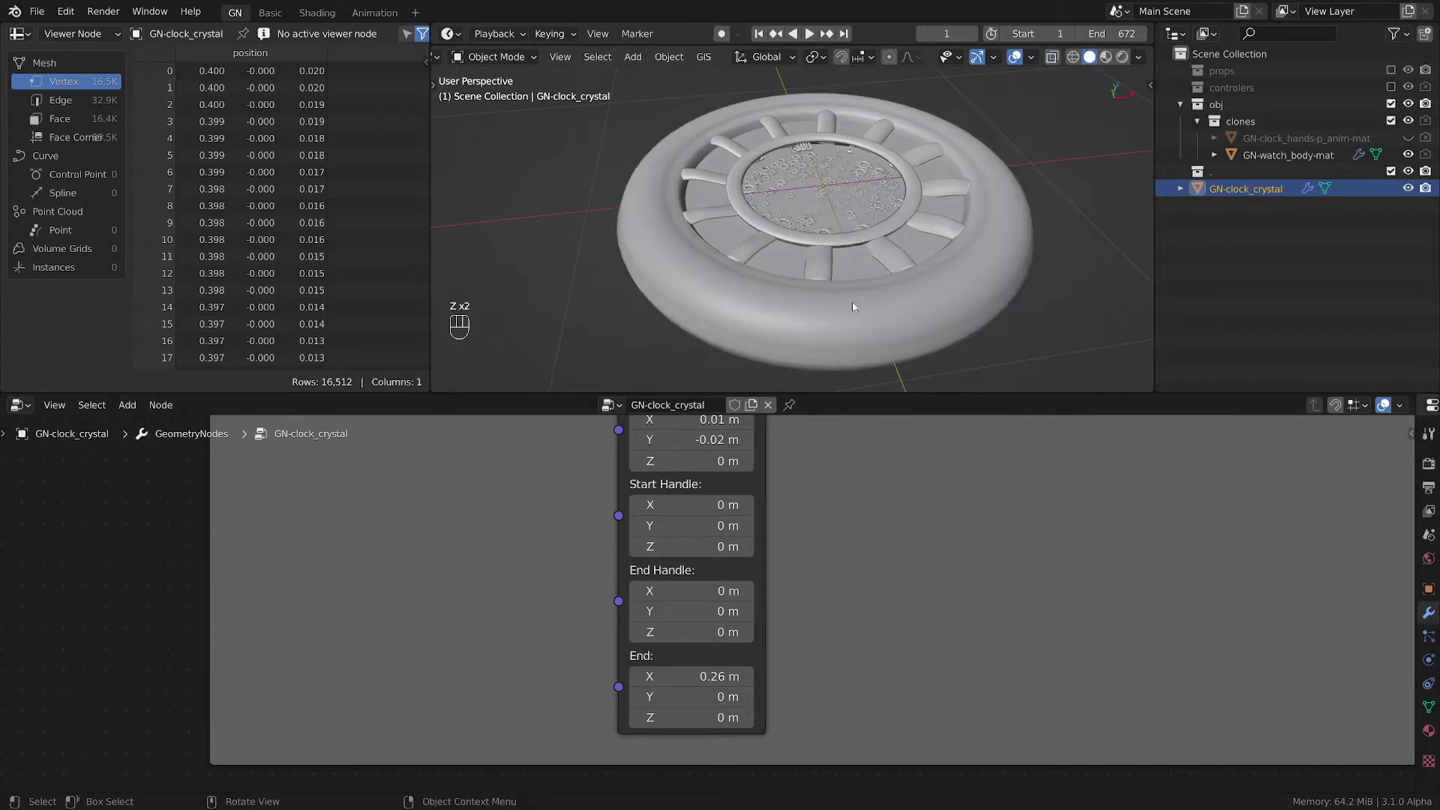
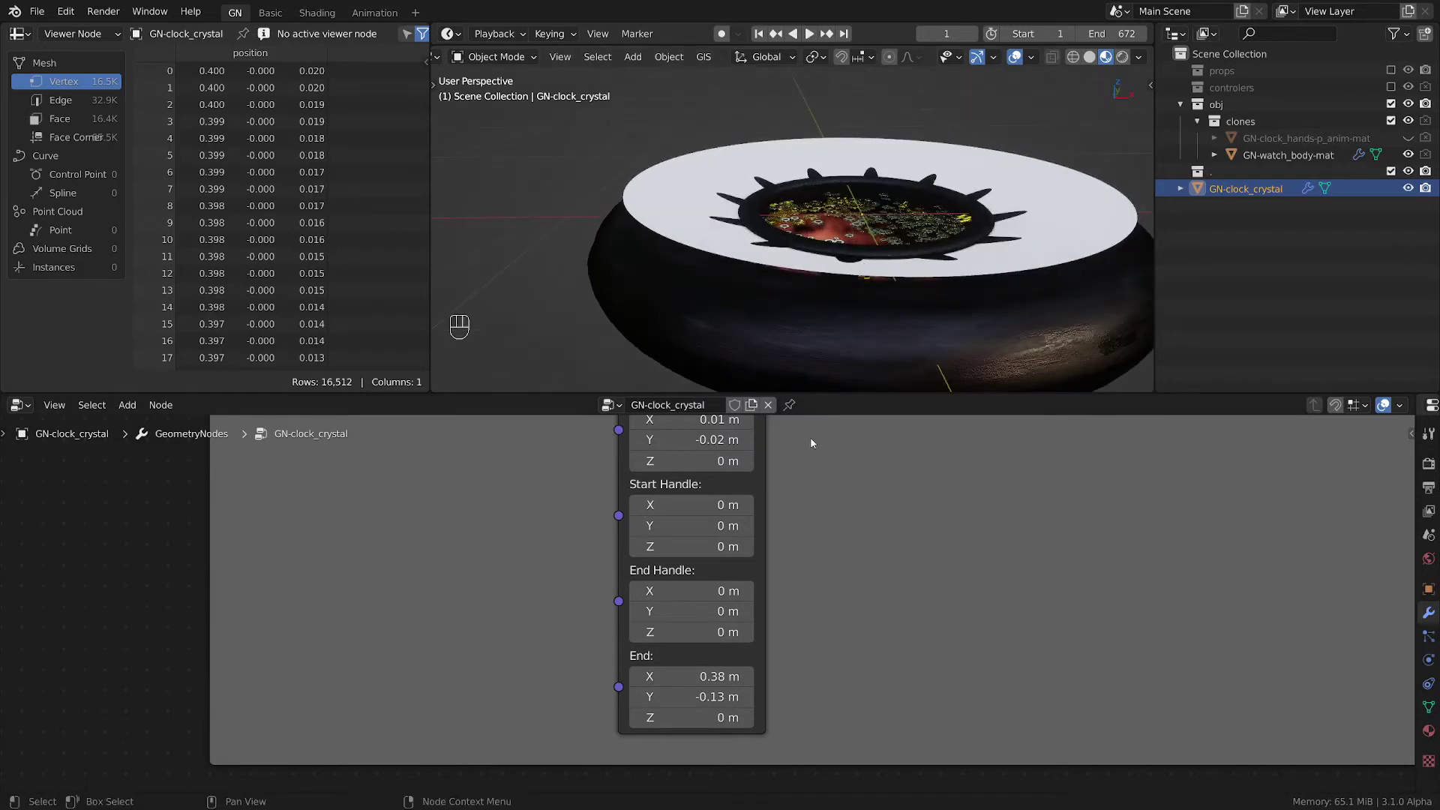
left_click(859, 304)
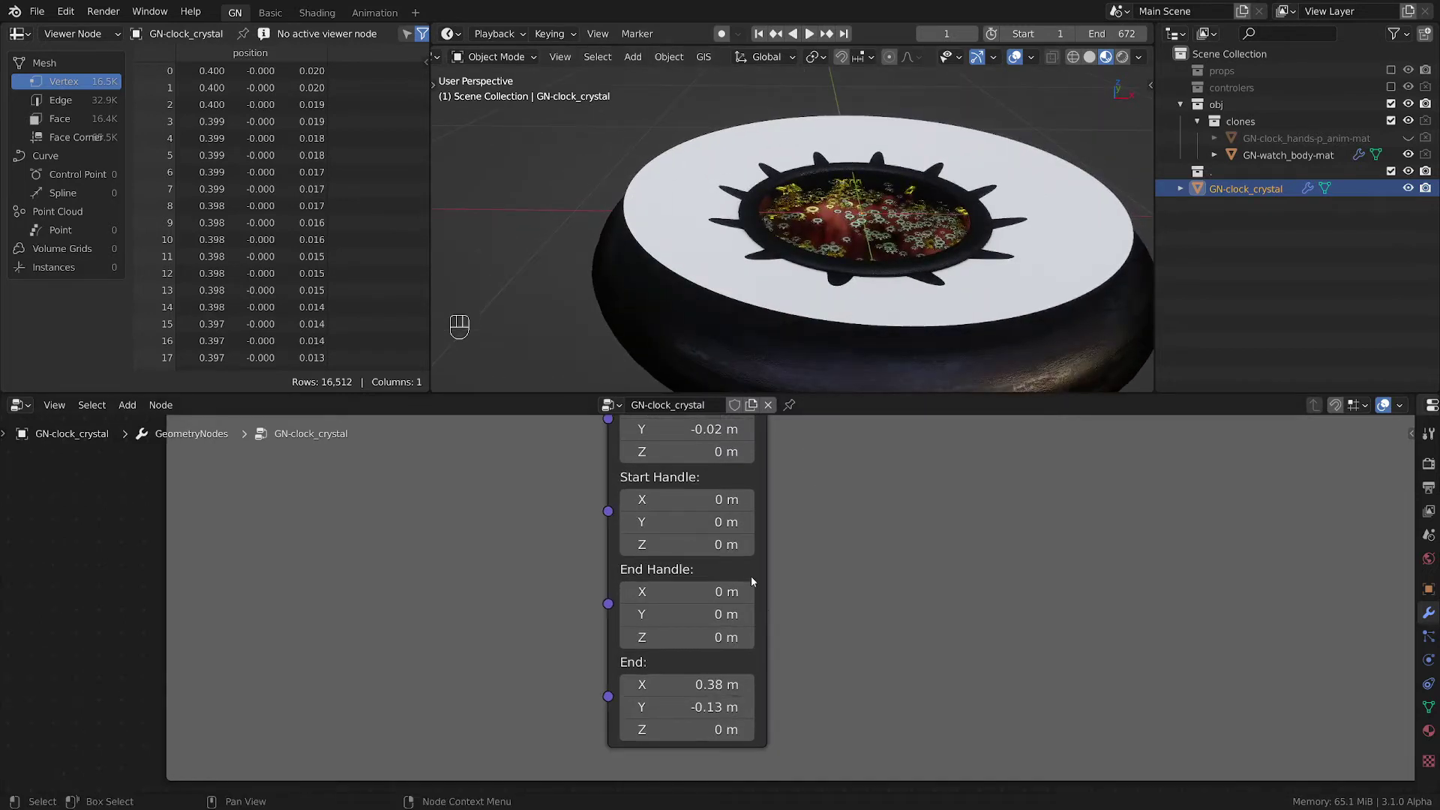
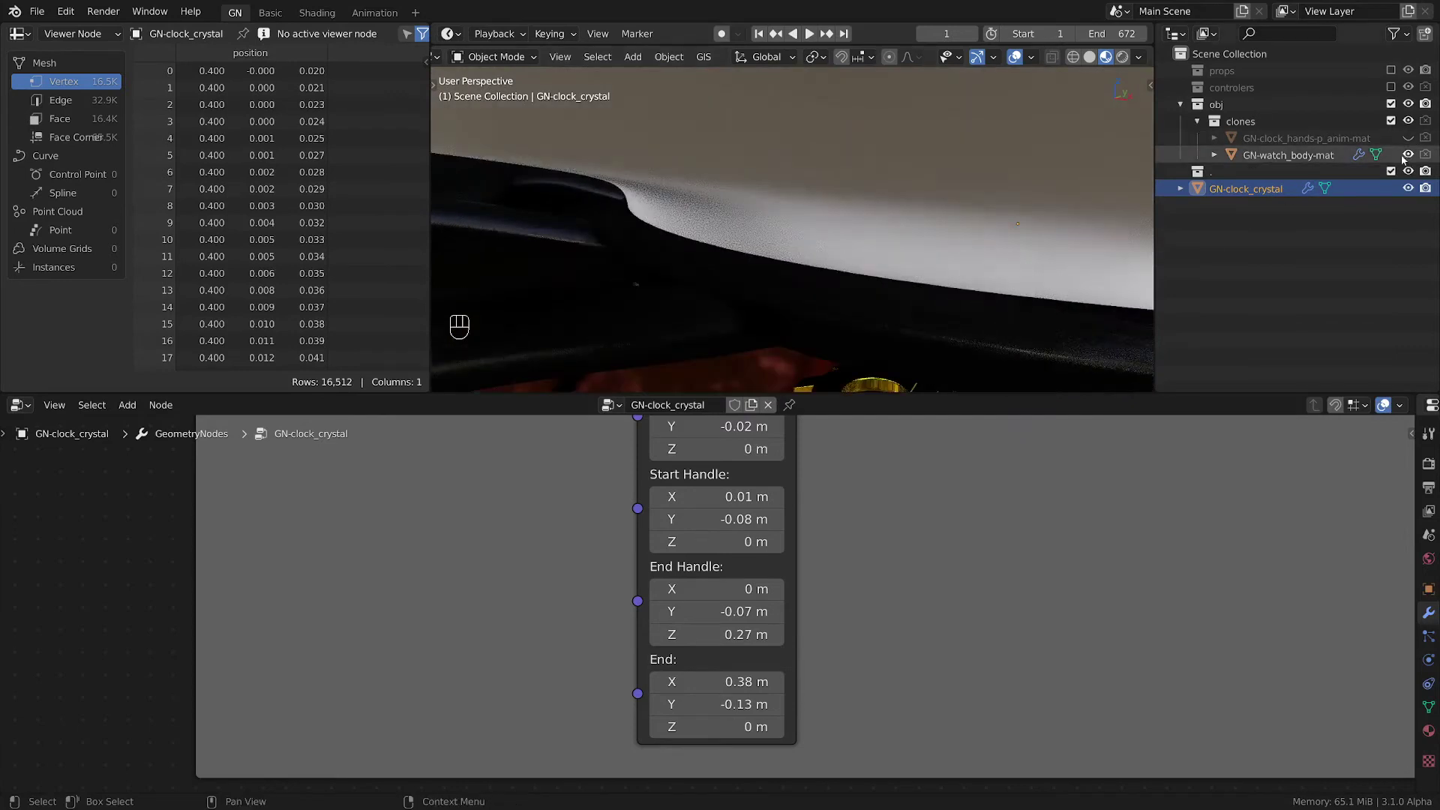
left_click(917, 284)
- Orbit the viewport to check the curved ring profile from the side
middle_click(891, 308)
left_click(891, 308)
left_click(828, 286)
left_click_drag(817, 253, 775, 231)
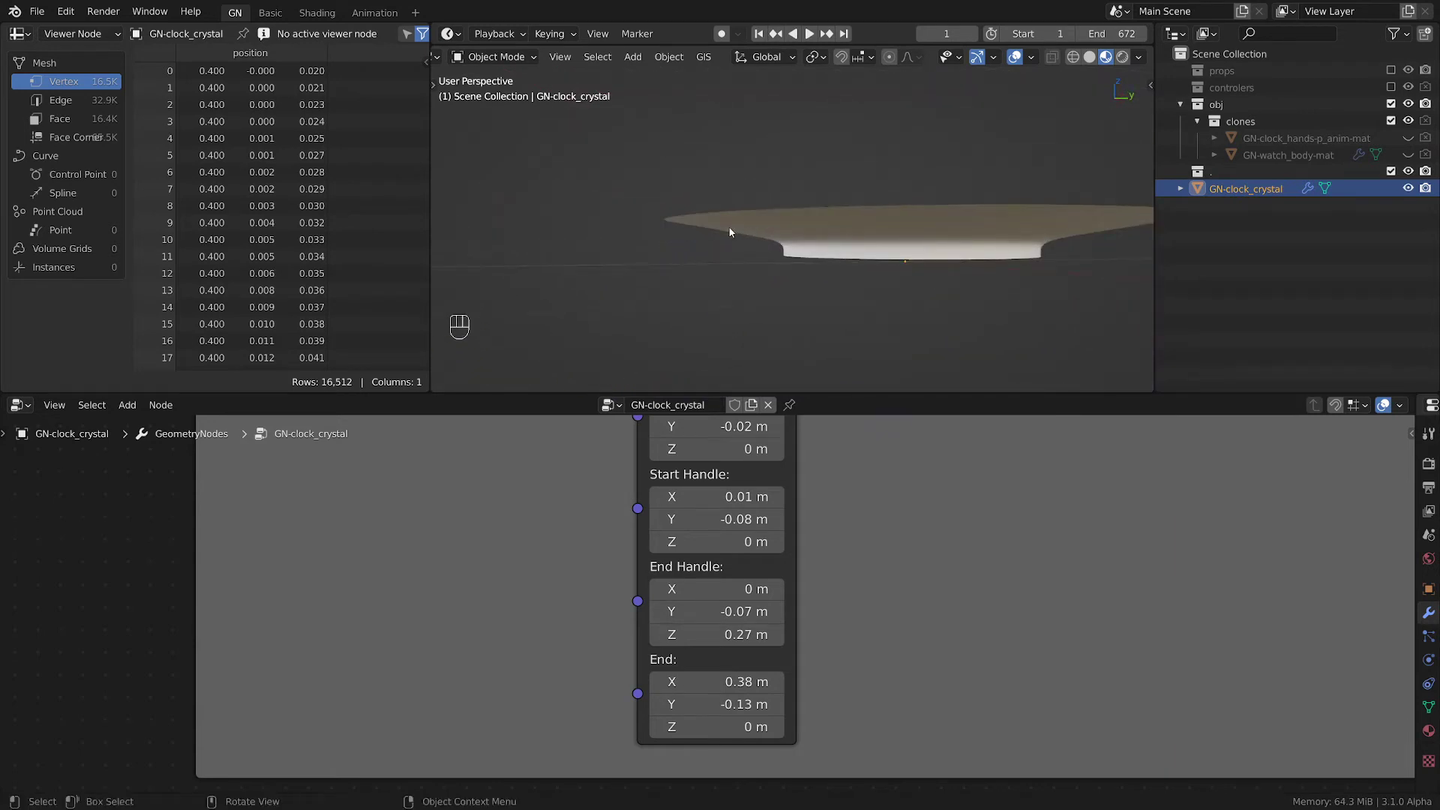
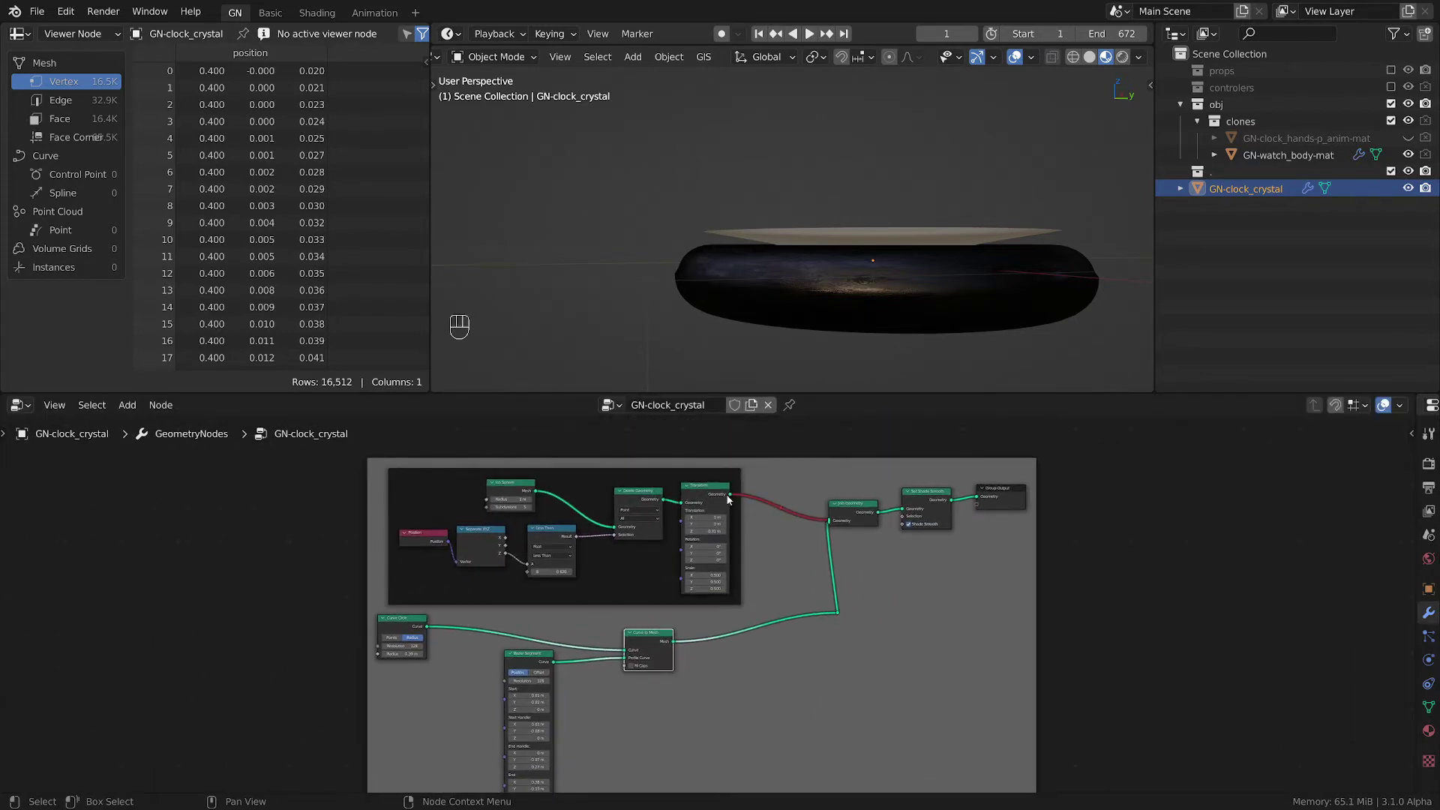
right_click(711, 494)
key("ctrl+c")
key("ctrl+v")
key("g")
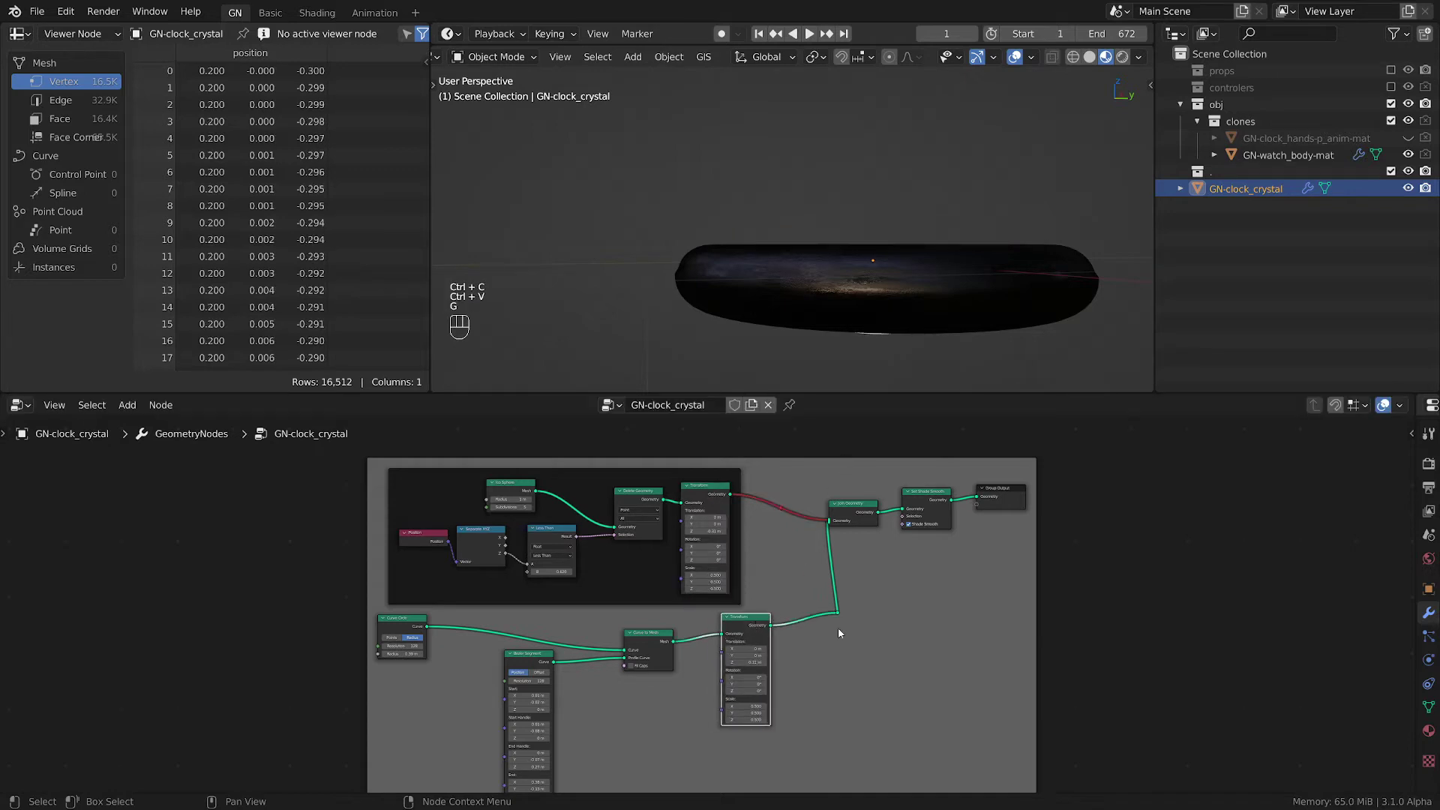
key("BackSpace")
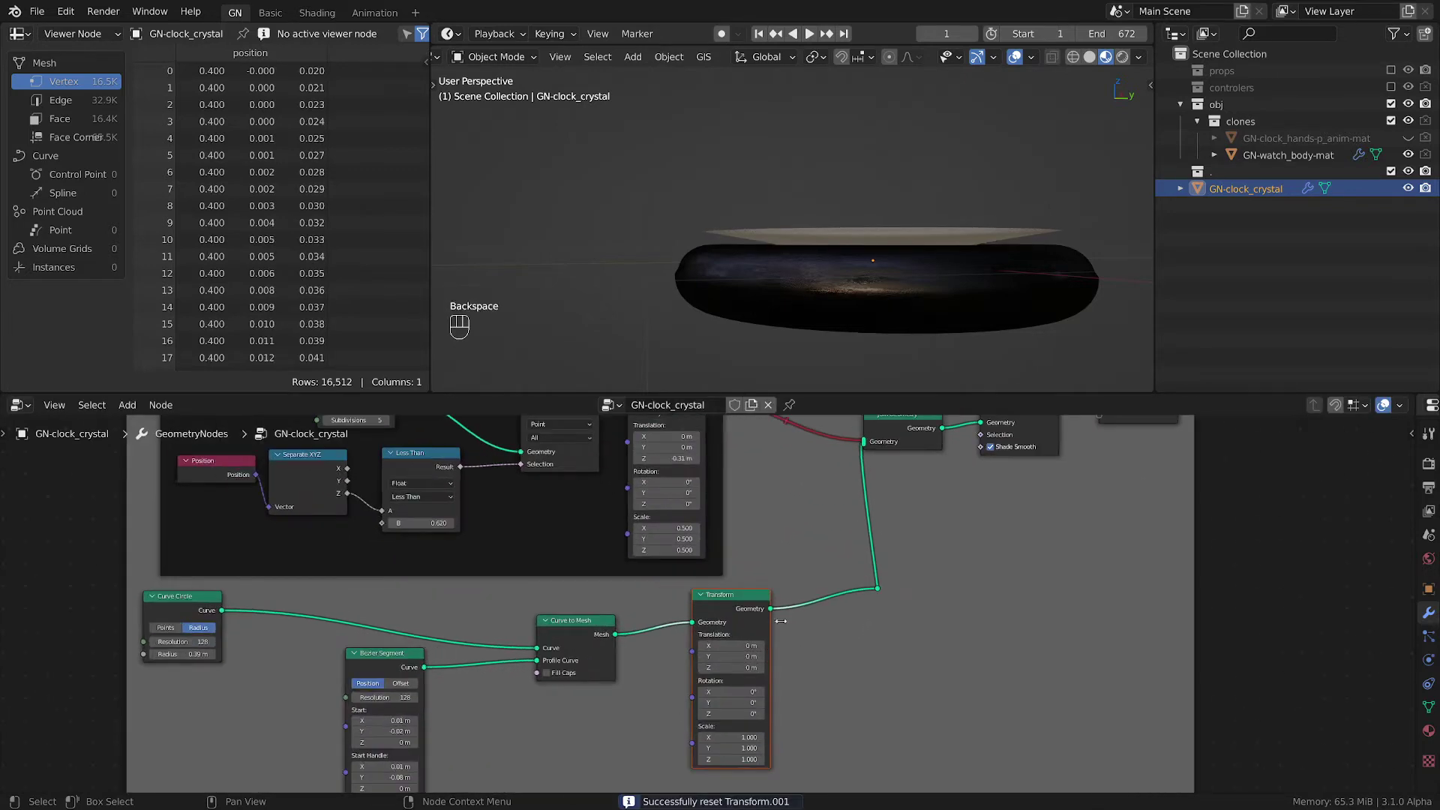
left_click(878, 256)
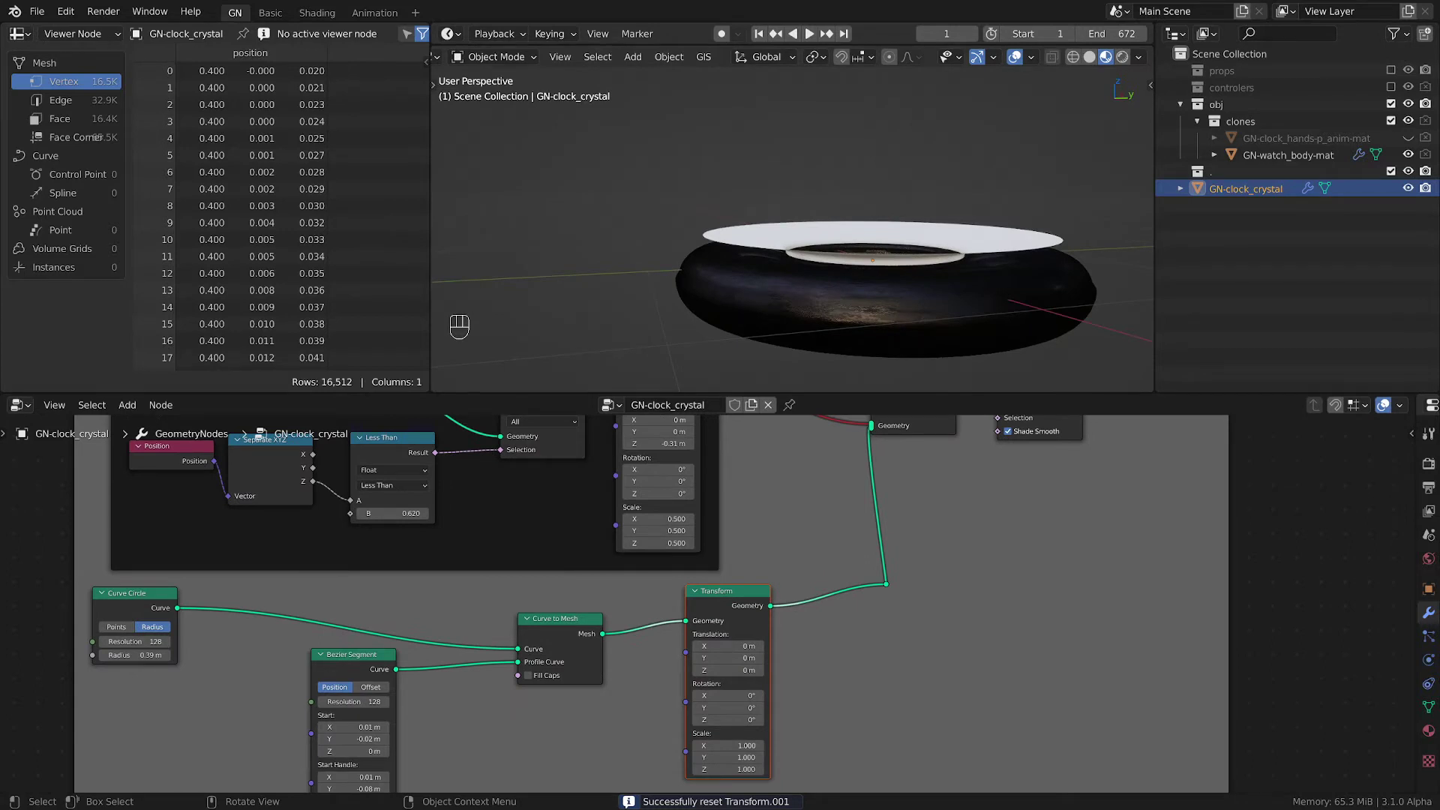
left_click_drag(927, 314, 893, 611)
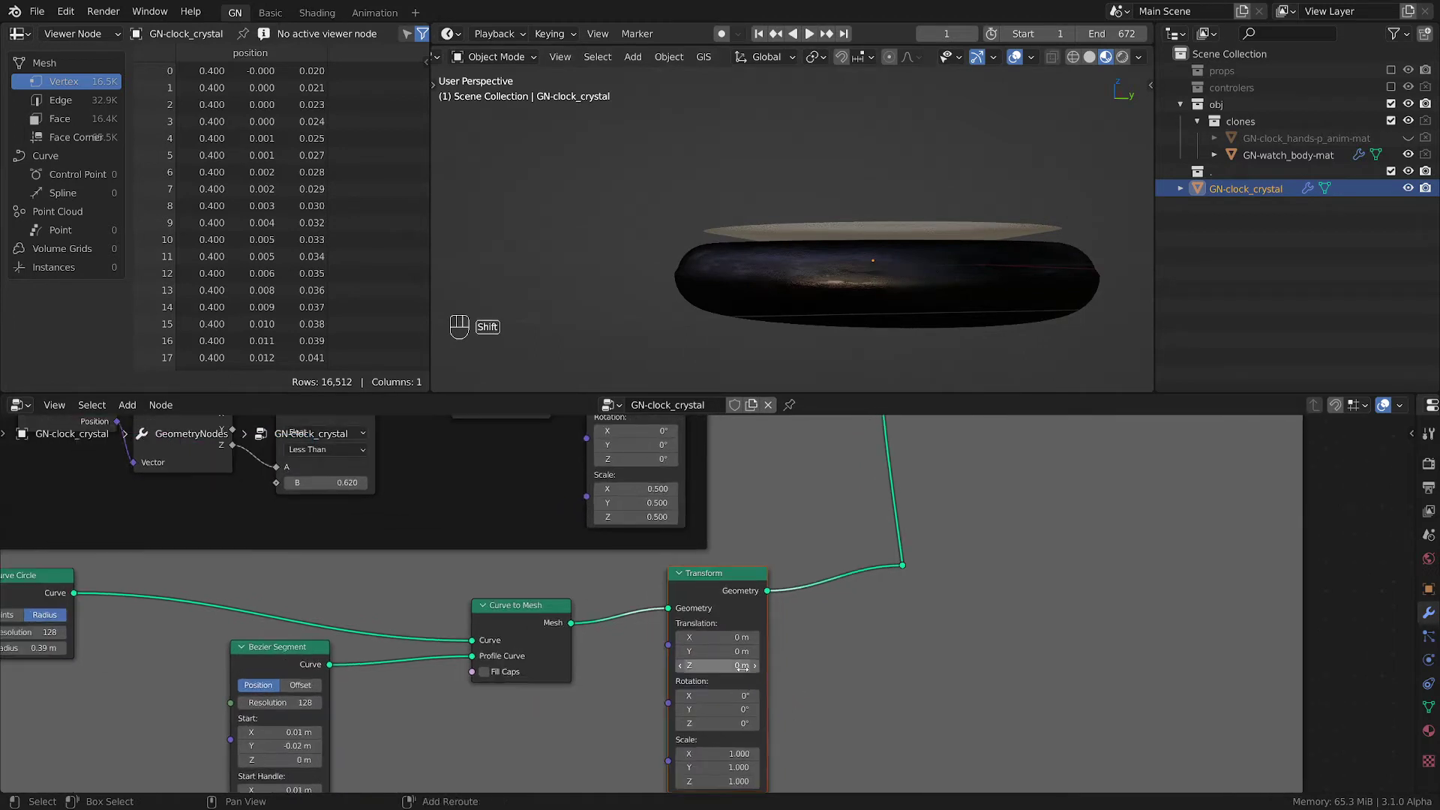
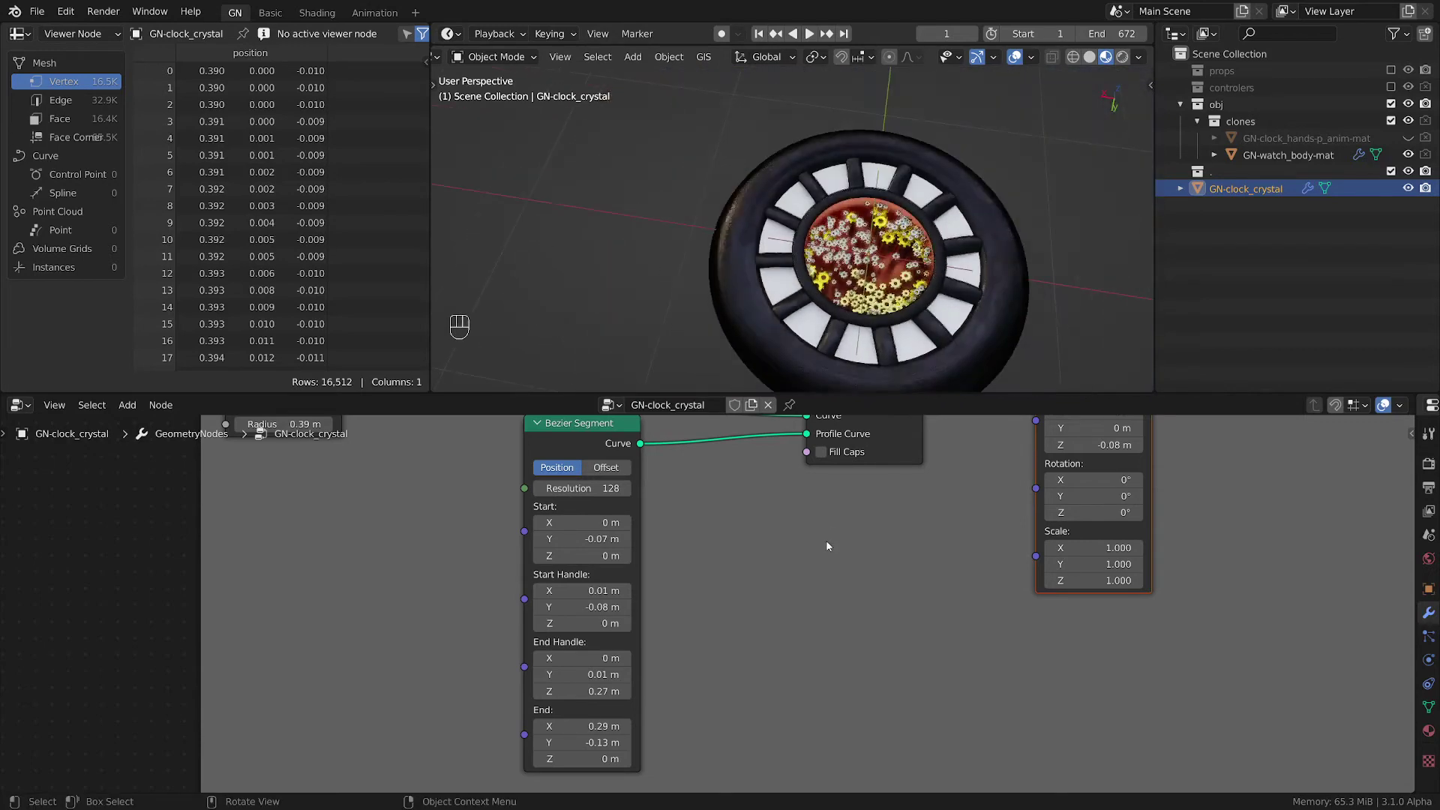
left_click(845, 579)
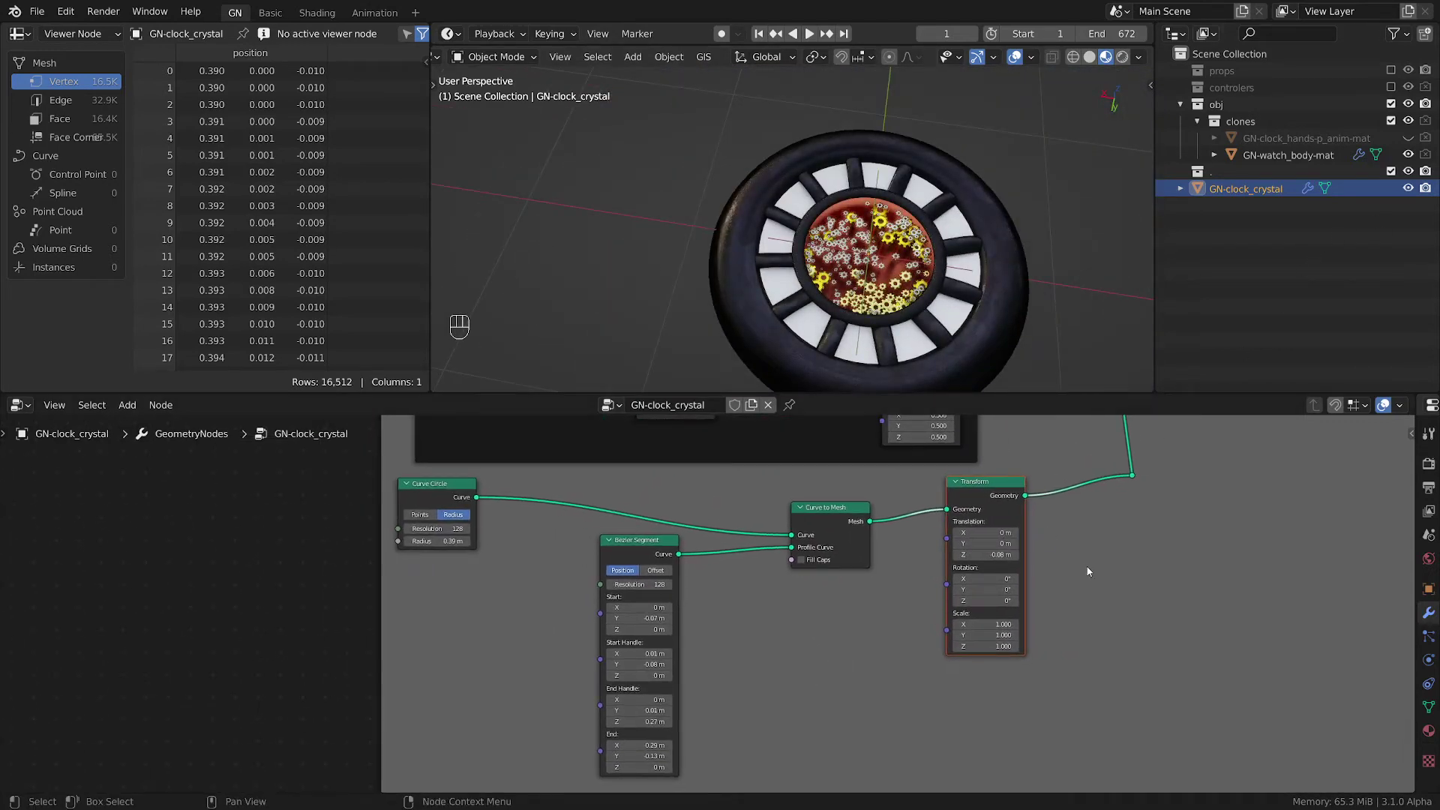
left_click(1052, 590)
left_click(846, 493)
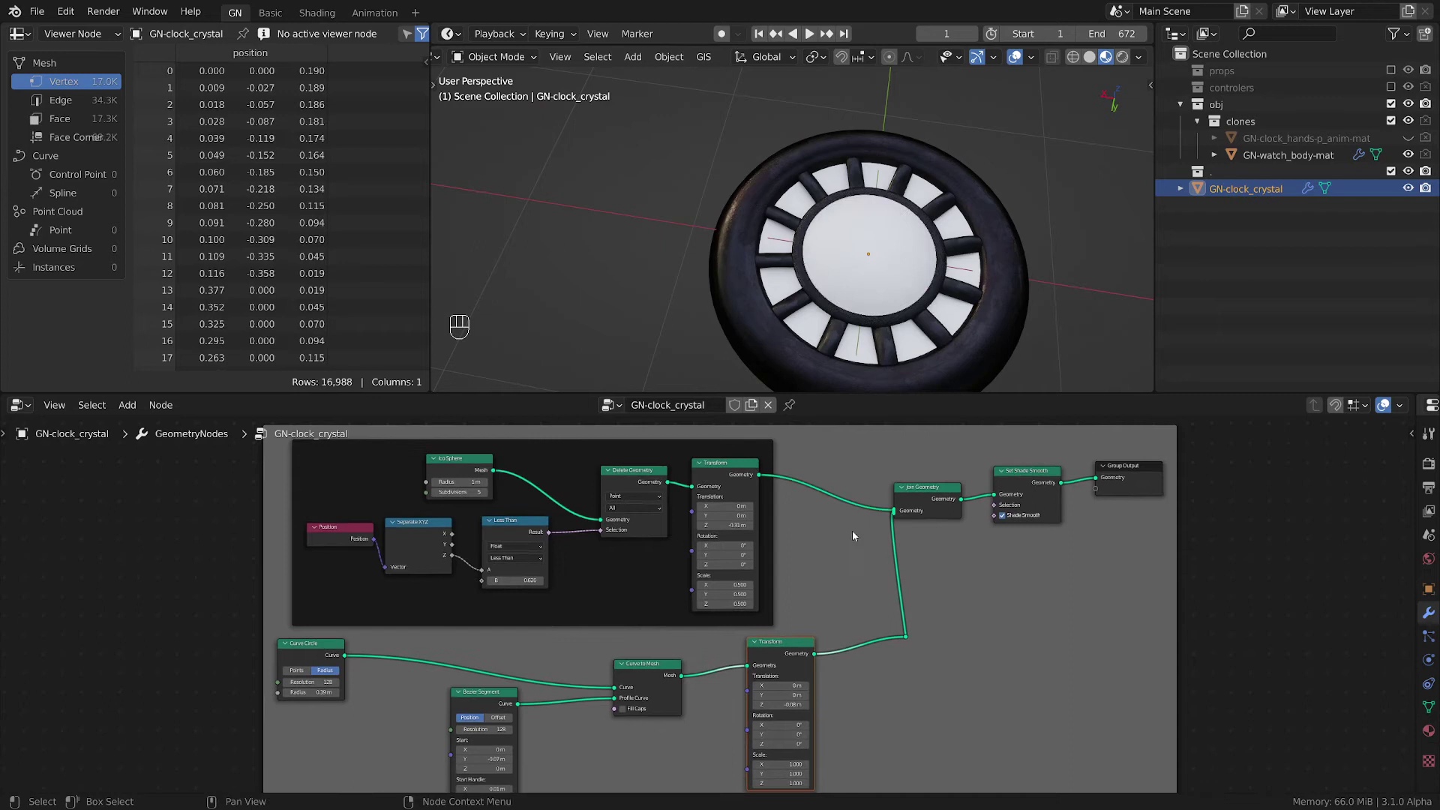
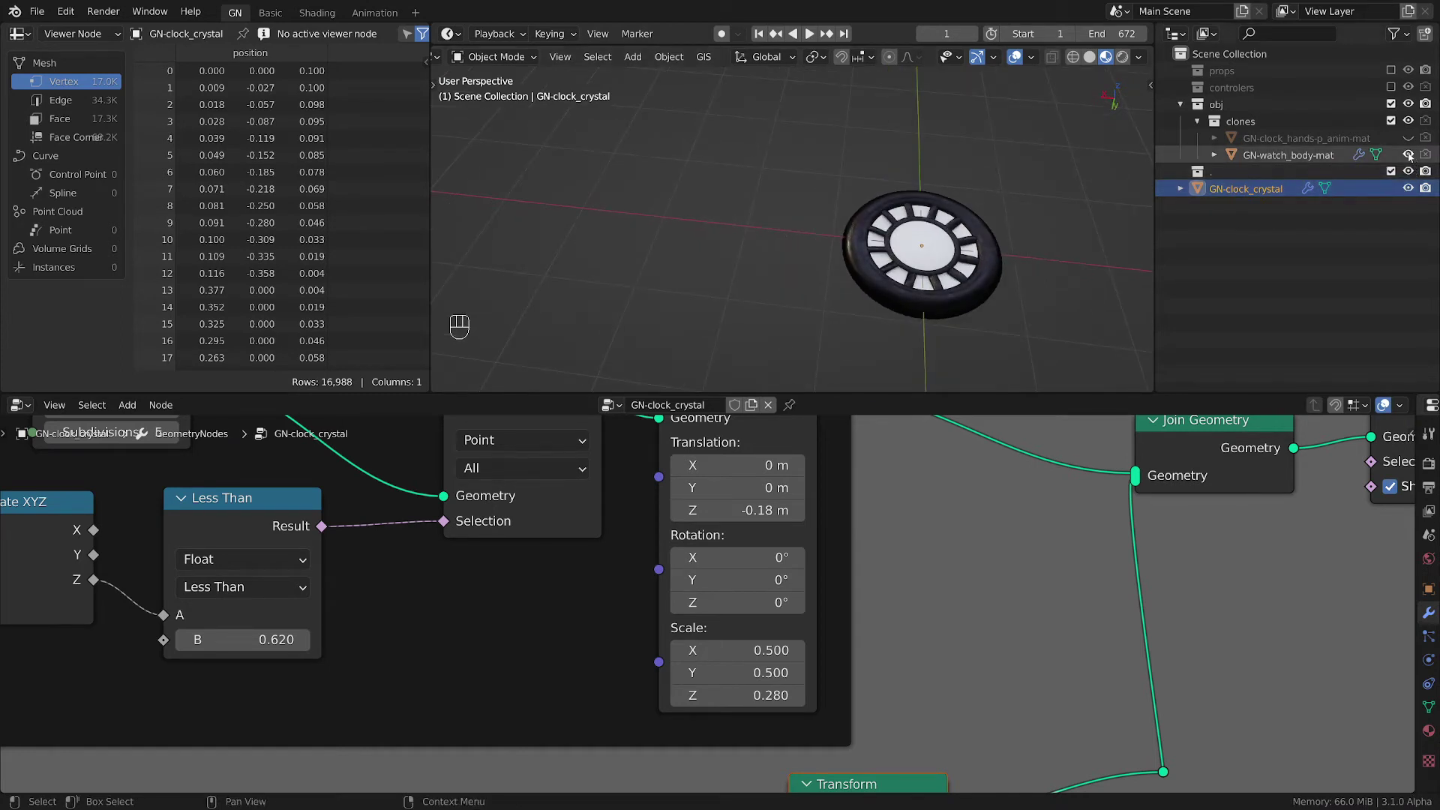
- Hide the watch body, move GN-clock_crystal into the clones collection, hide it, and save
right_click(1410, 173)
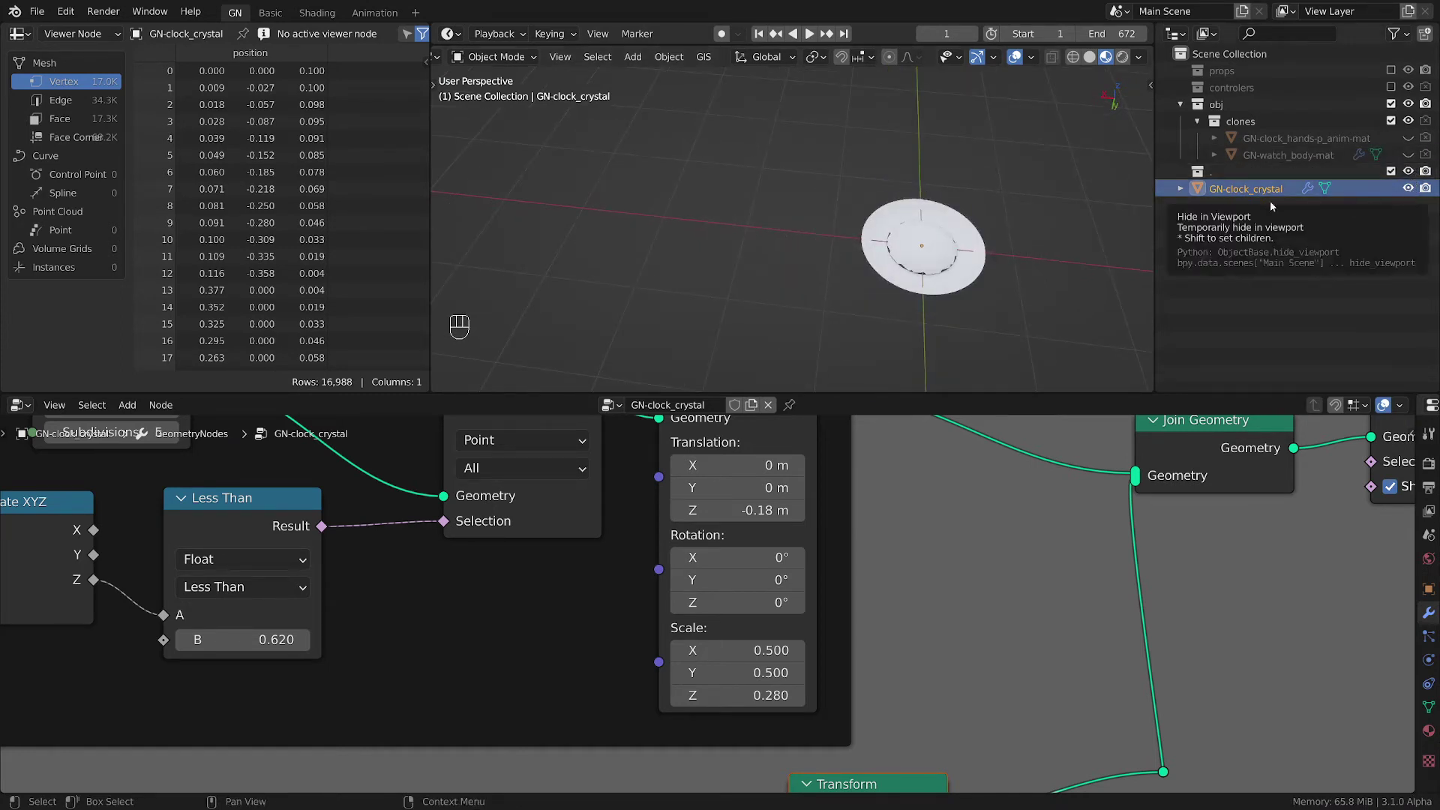
left_click_drag(1196, 194, 1402, 187)
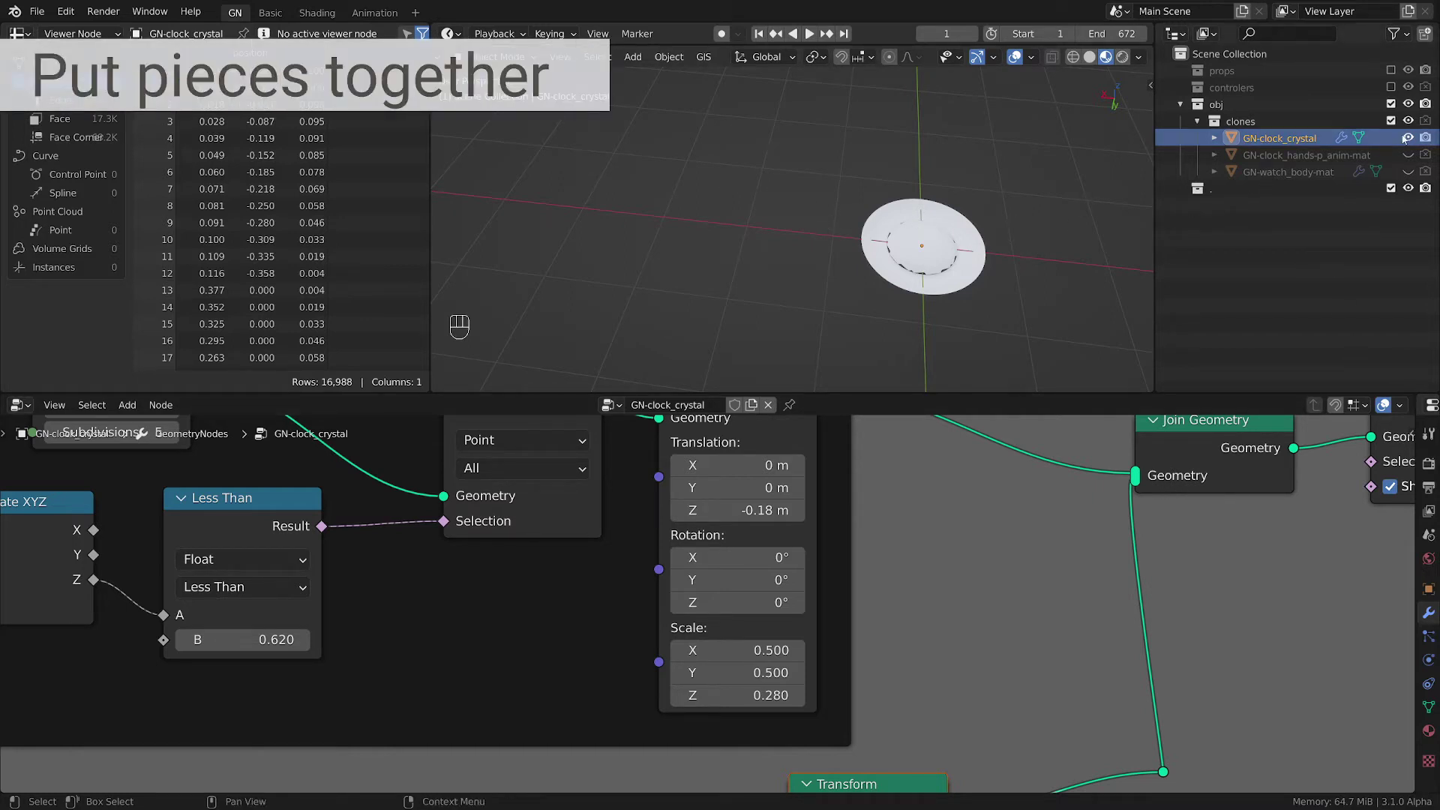
left_click_drag(1412, 141, 1033, 667)
key("ctrl+s")
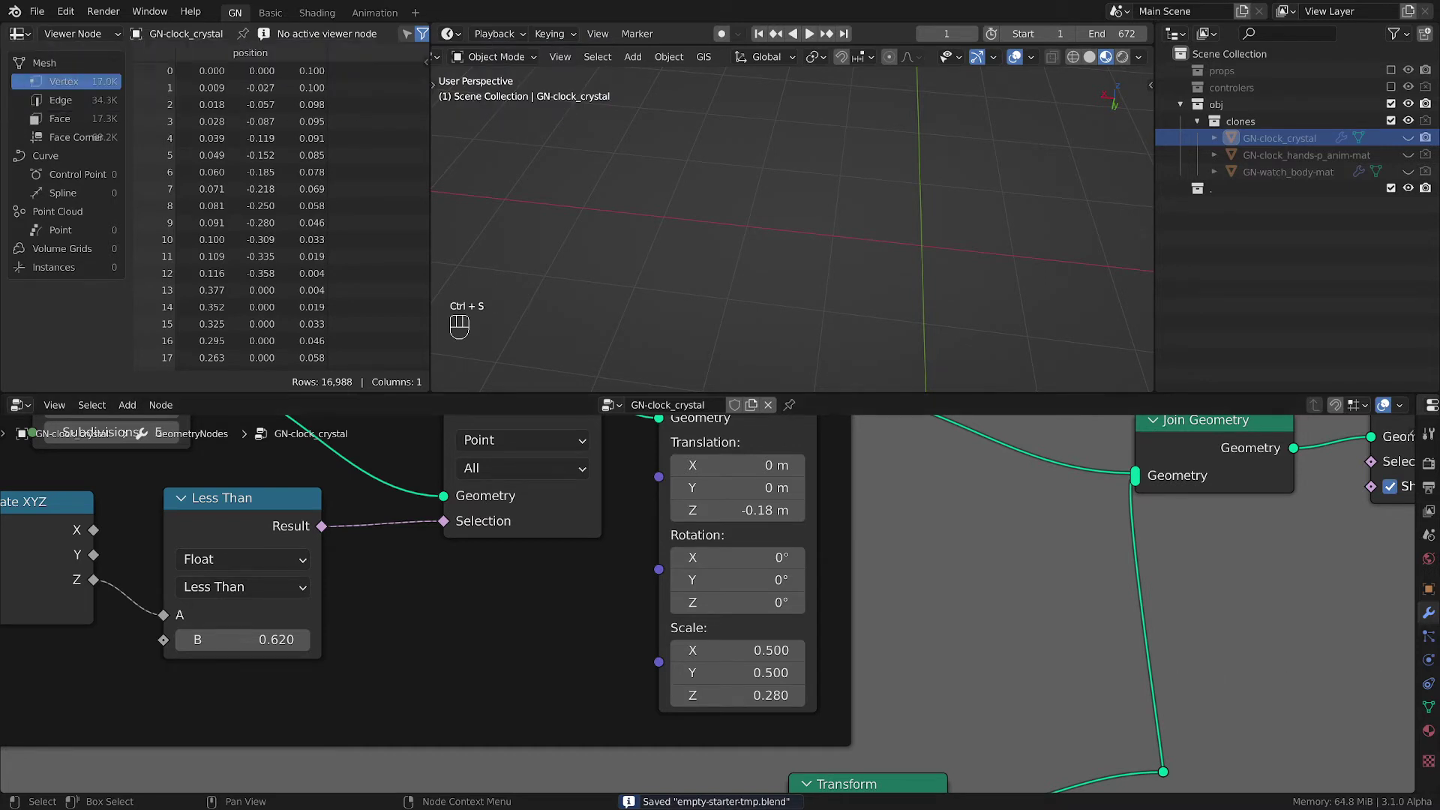
- Add a Single Vert mesh object and rename it GN-clock-master in the outliner
left_click(736, 196)
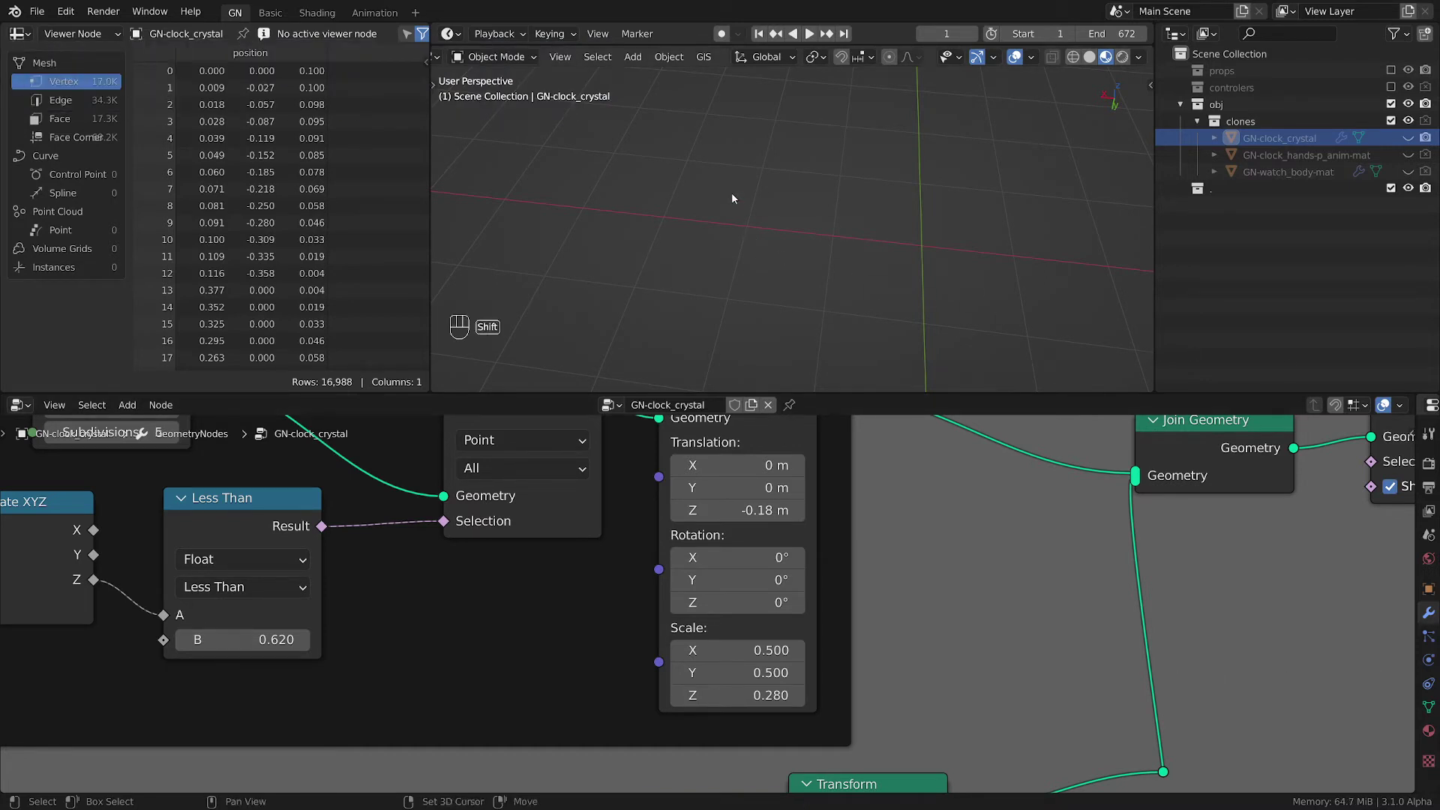
key("shift+a")
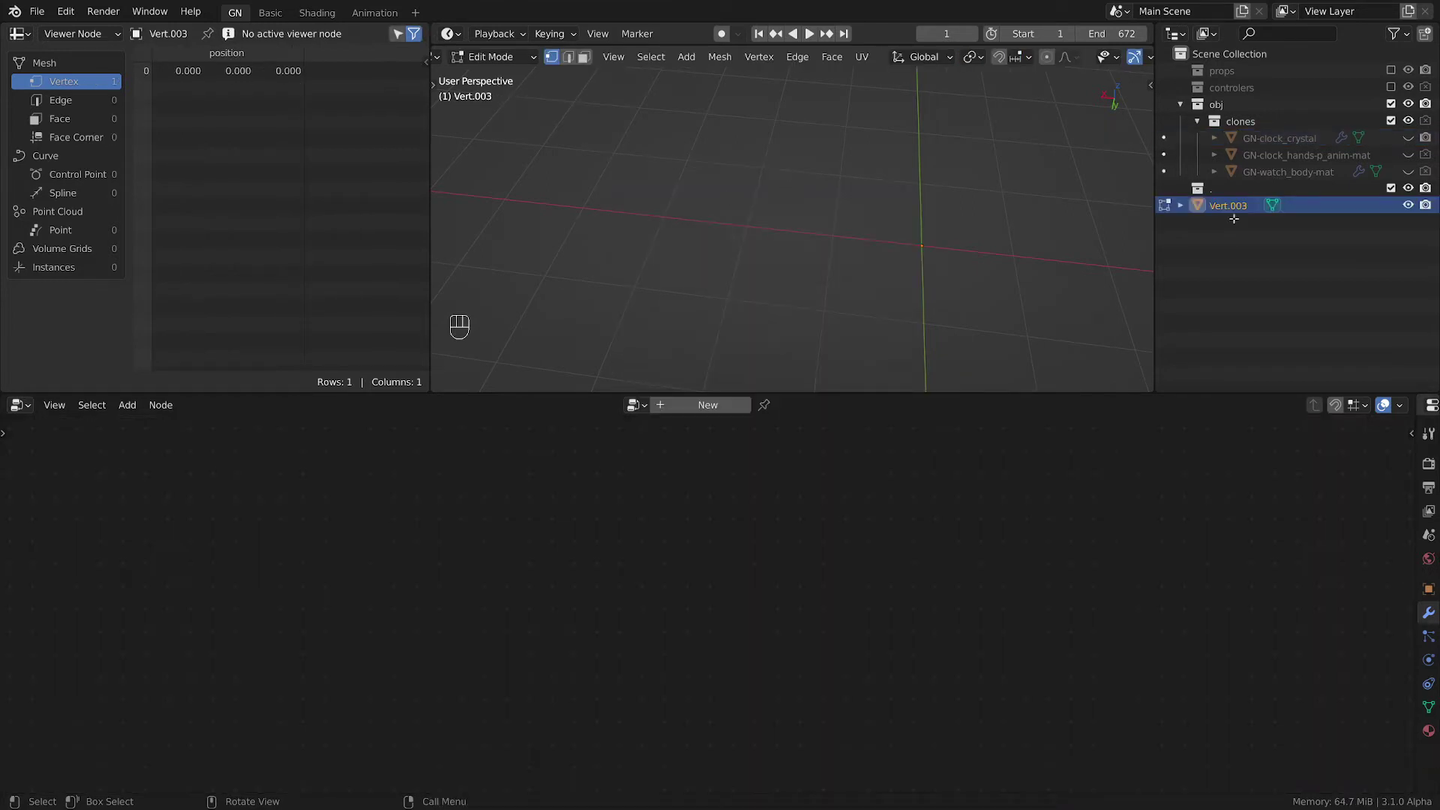
left_click(1171, 204)
left_click(1201, 207)
left_click(1240, 206)
key("F2")
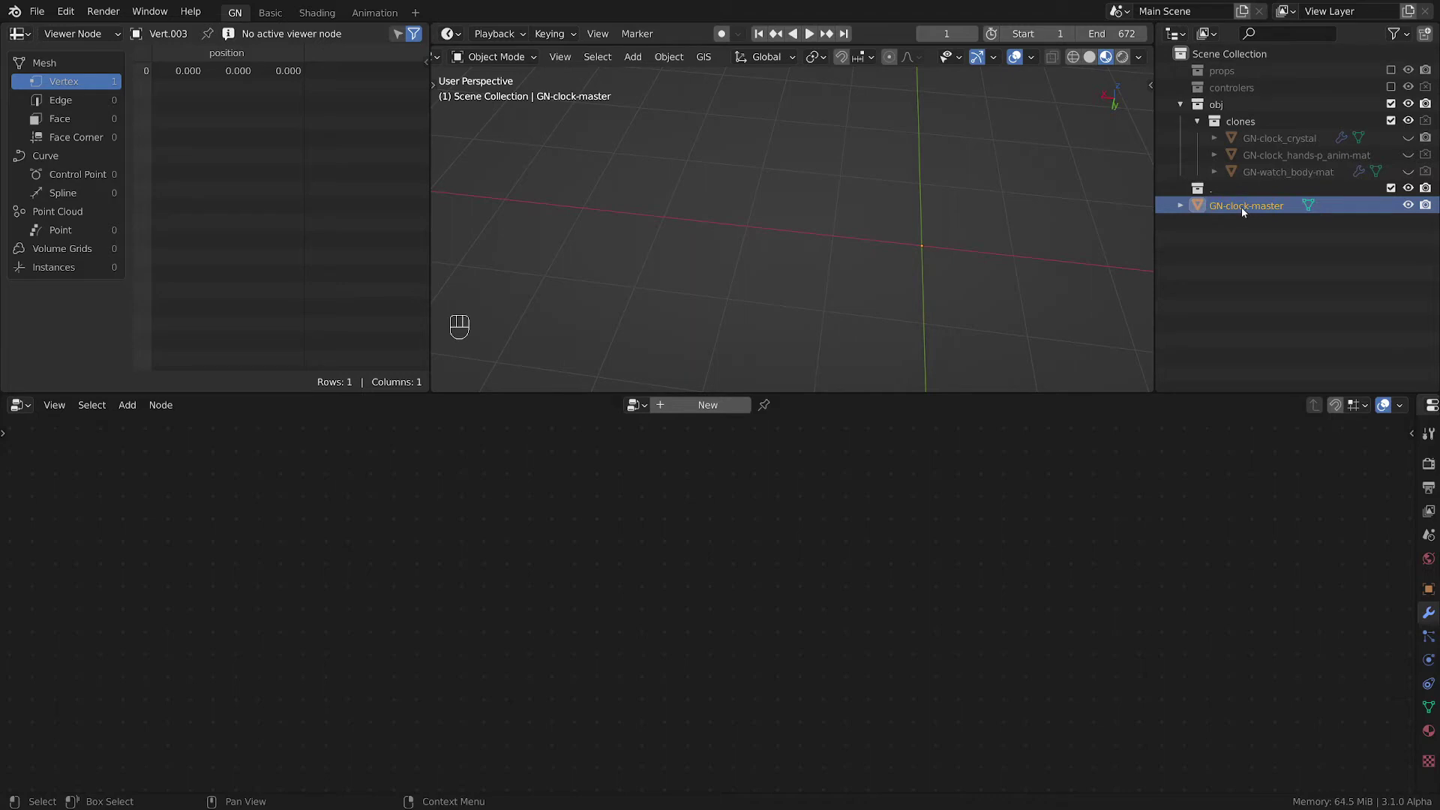
- Create the GN-clock-master node tree and drag in Object Info nodes for the crystal and hands
key("F2")
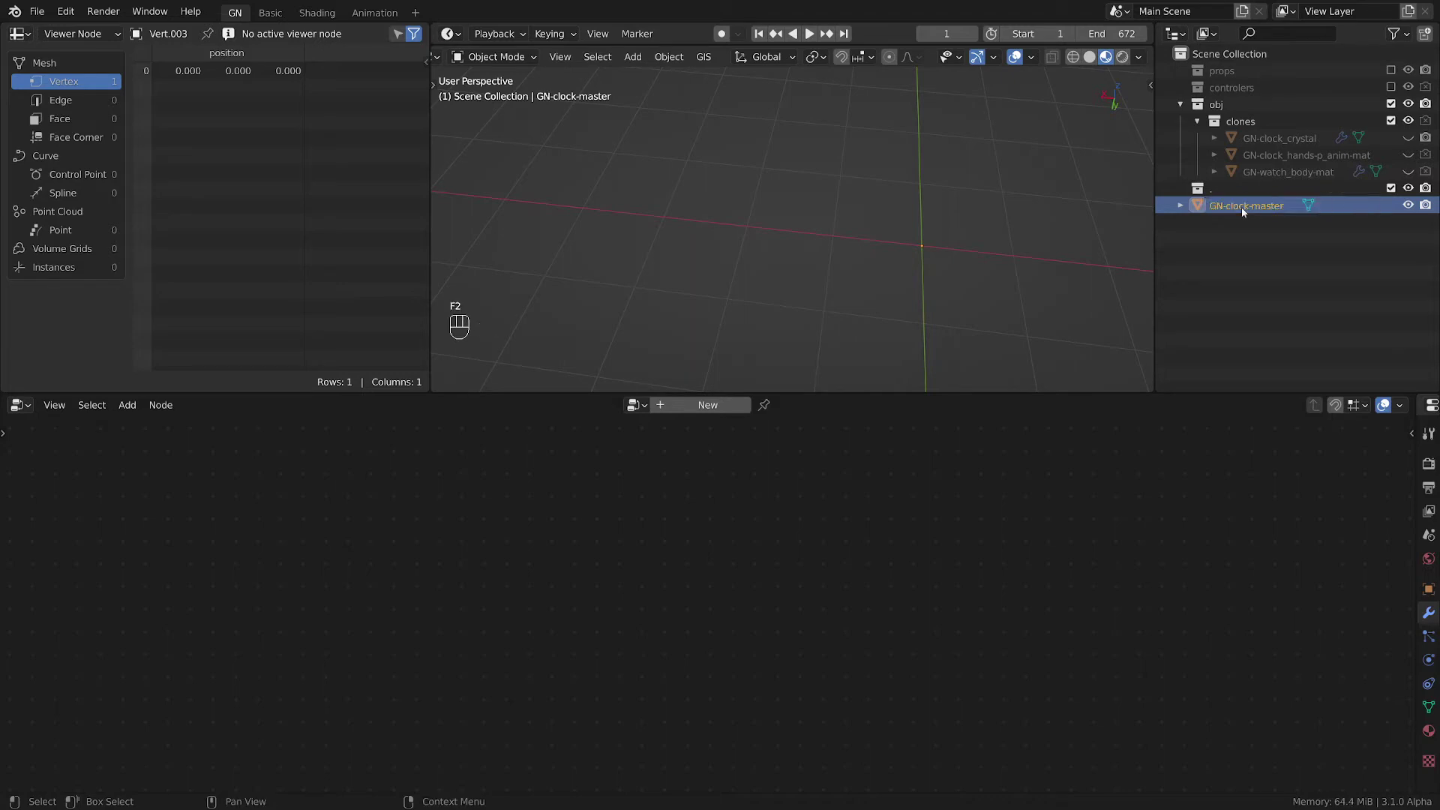
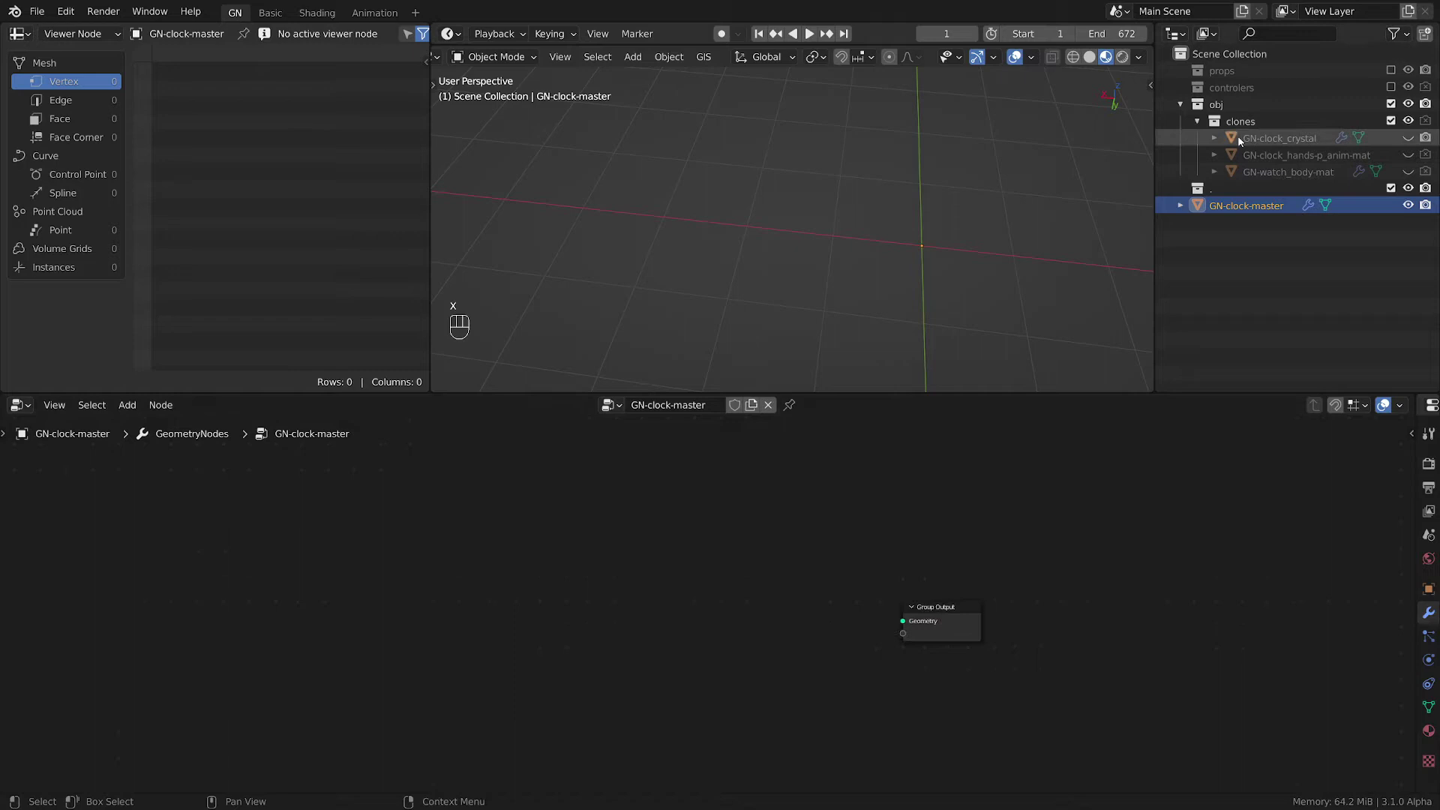
left_click(583, 479)
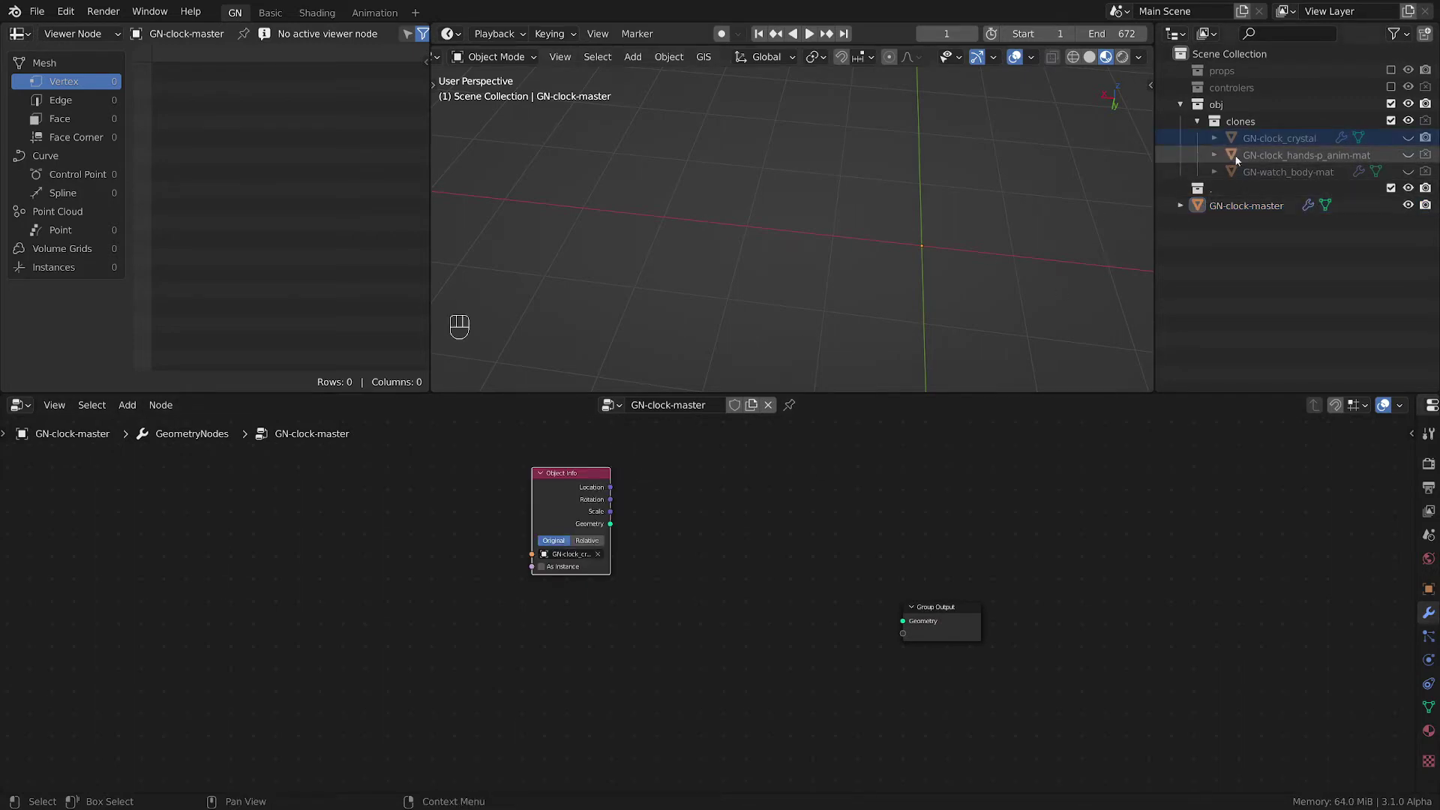
left_click_drag(1239, 158, 1208, 378)
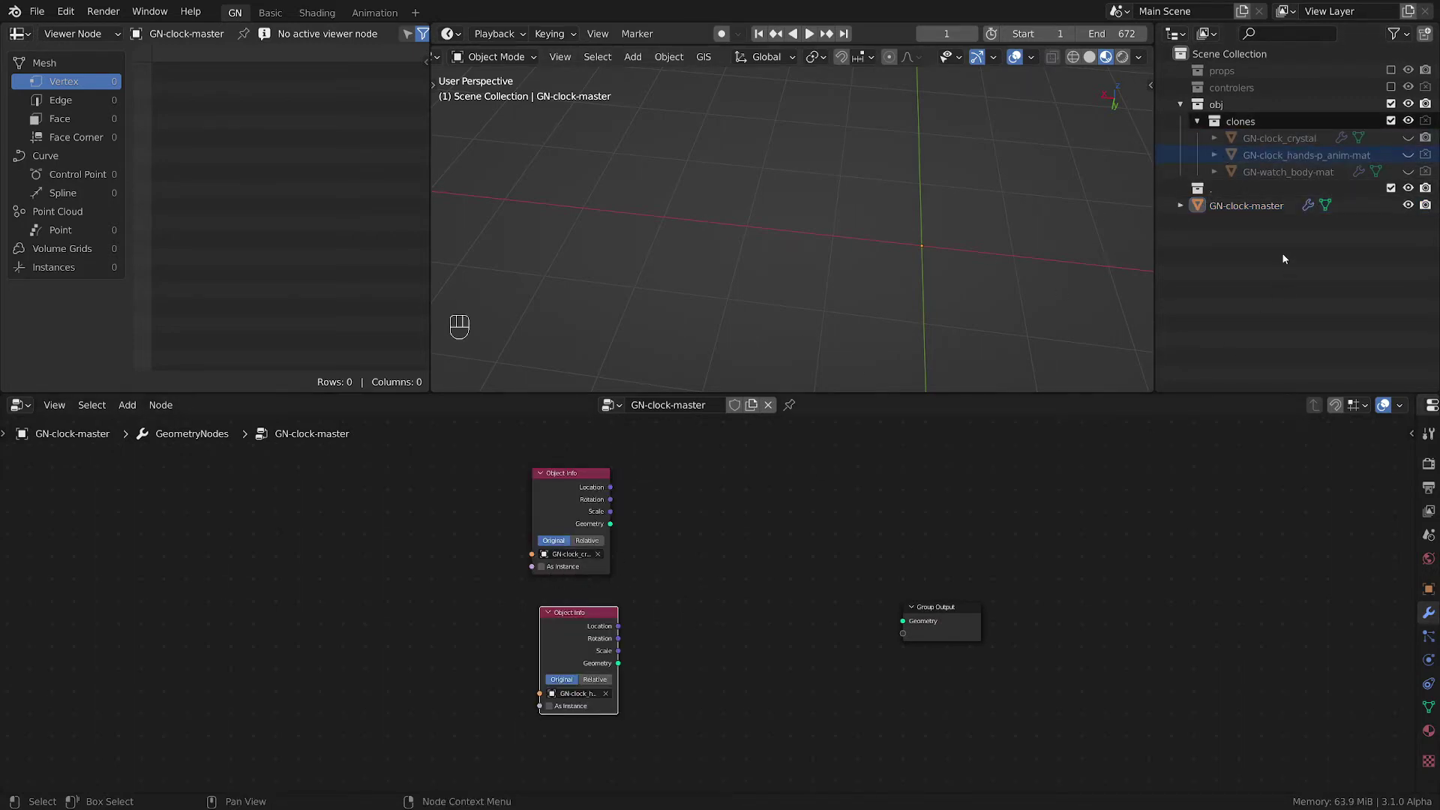
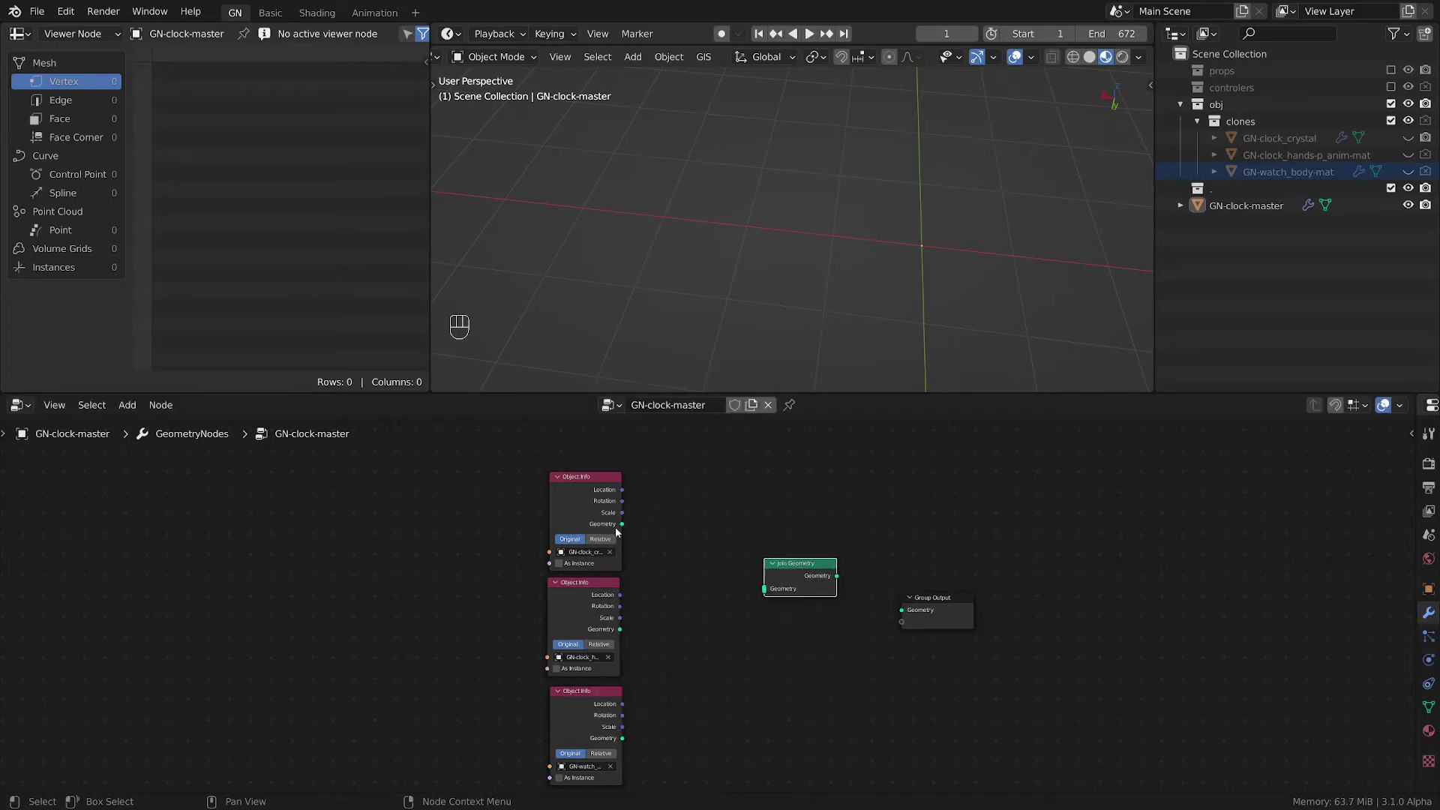
- Link the crystal and hands geometry into Join Geometry and send the result to Group Output
left_click(728, 594)
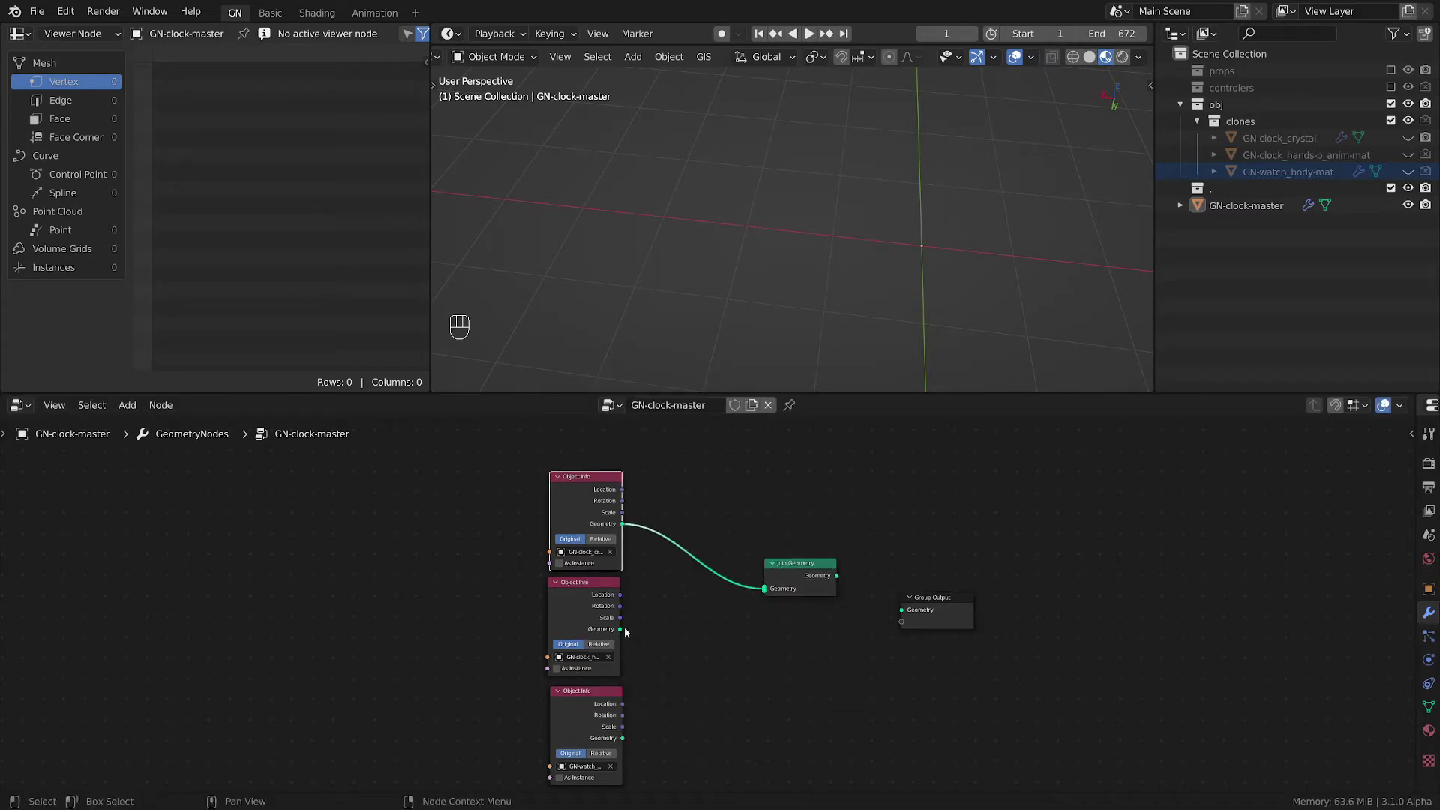
left_click_drag(638, 631, 619, 775)
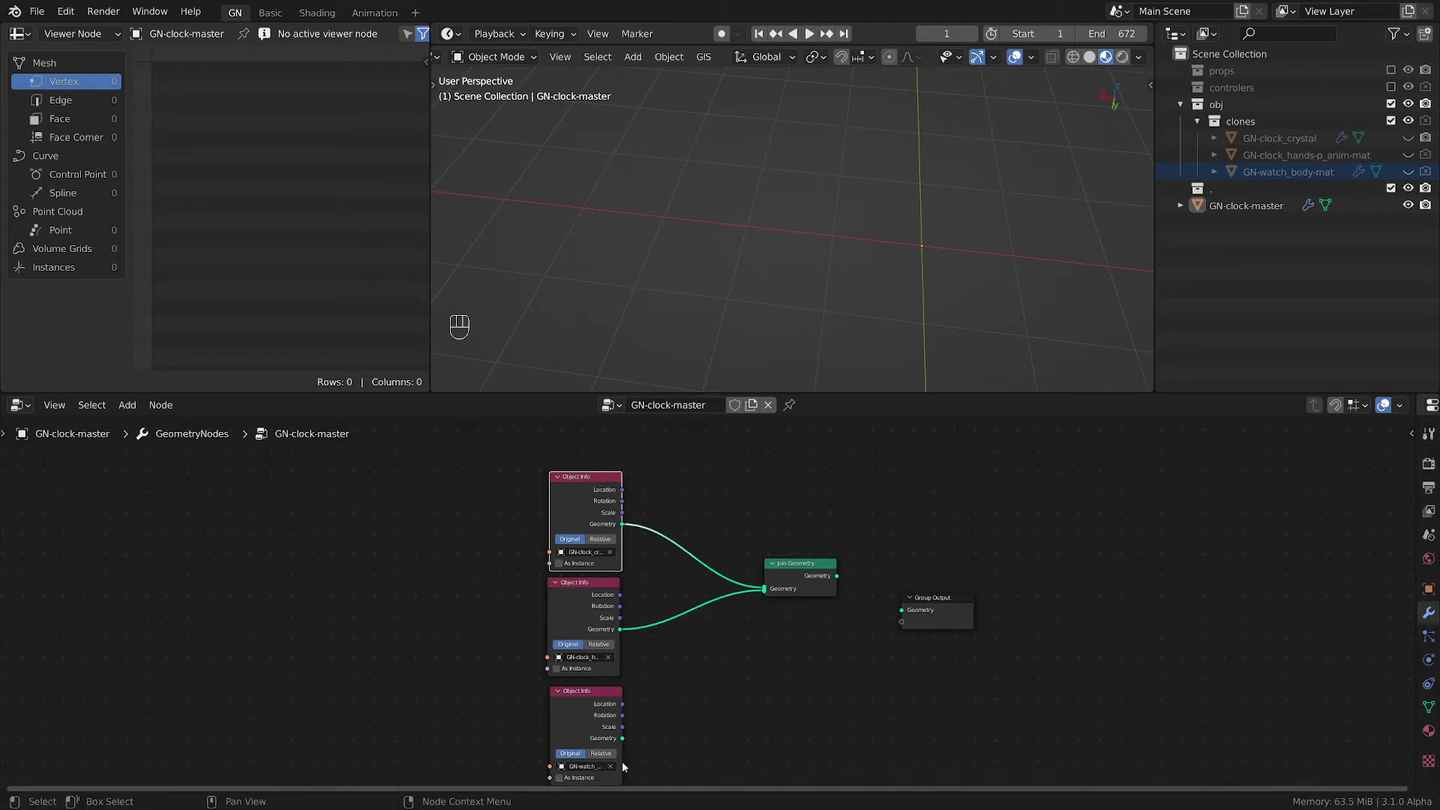
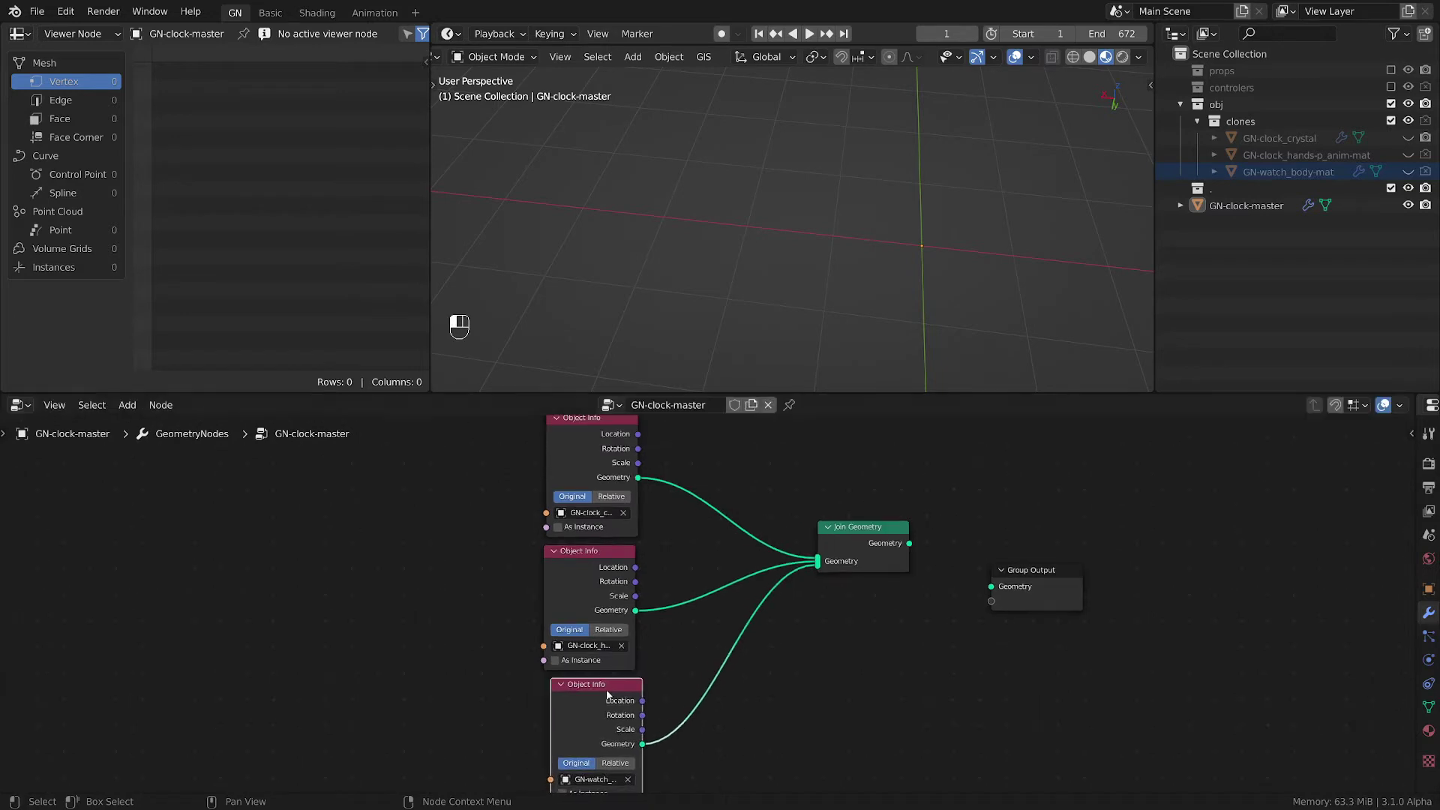
left_click(928, 555)
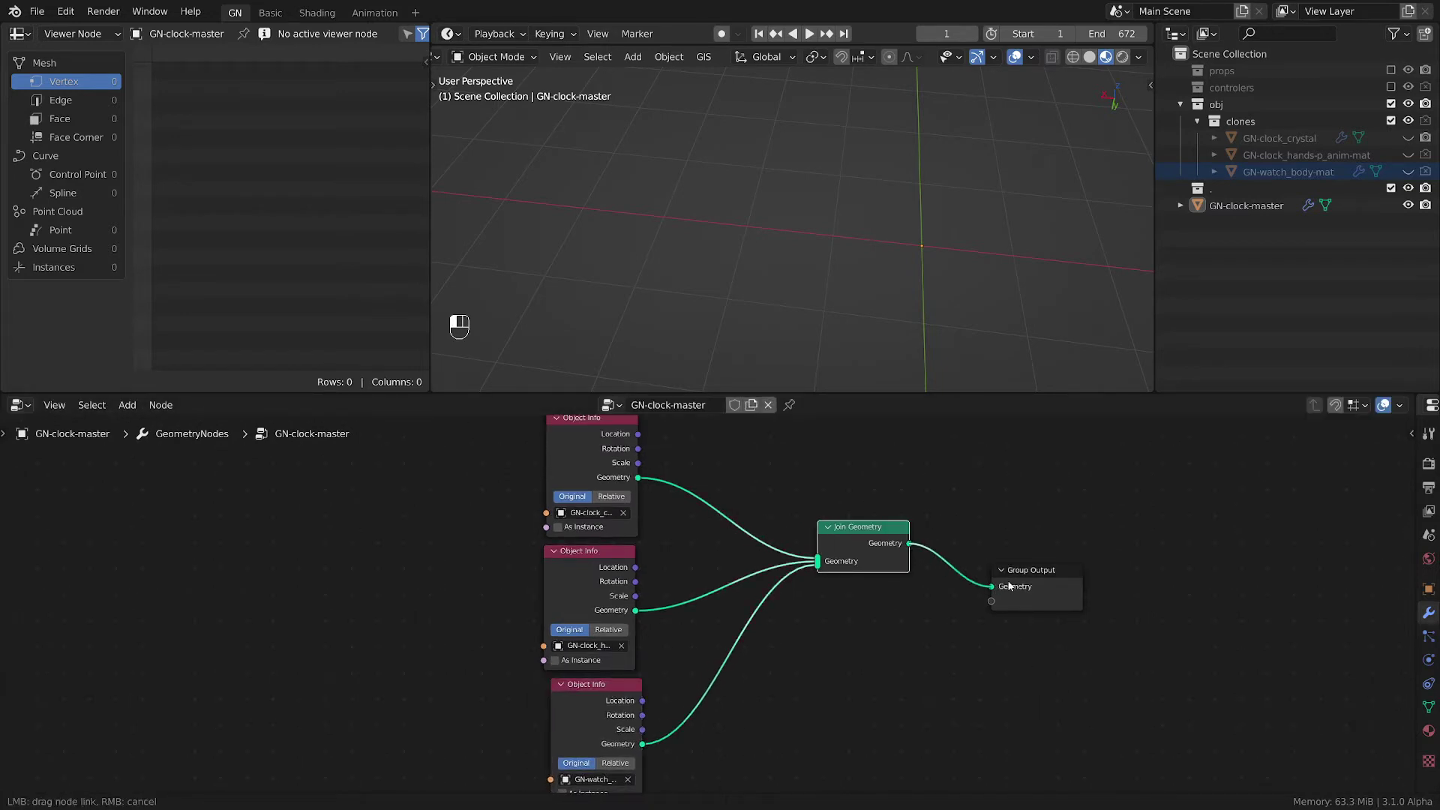
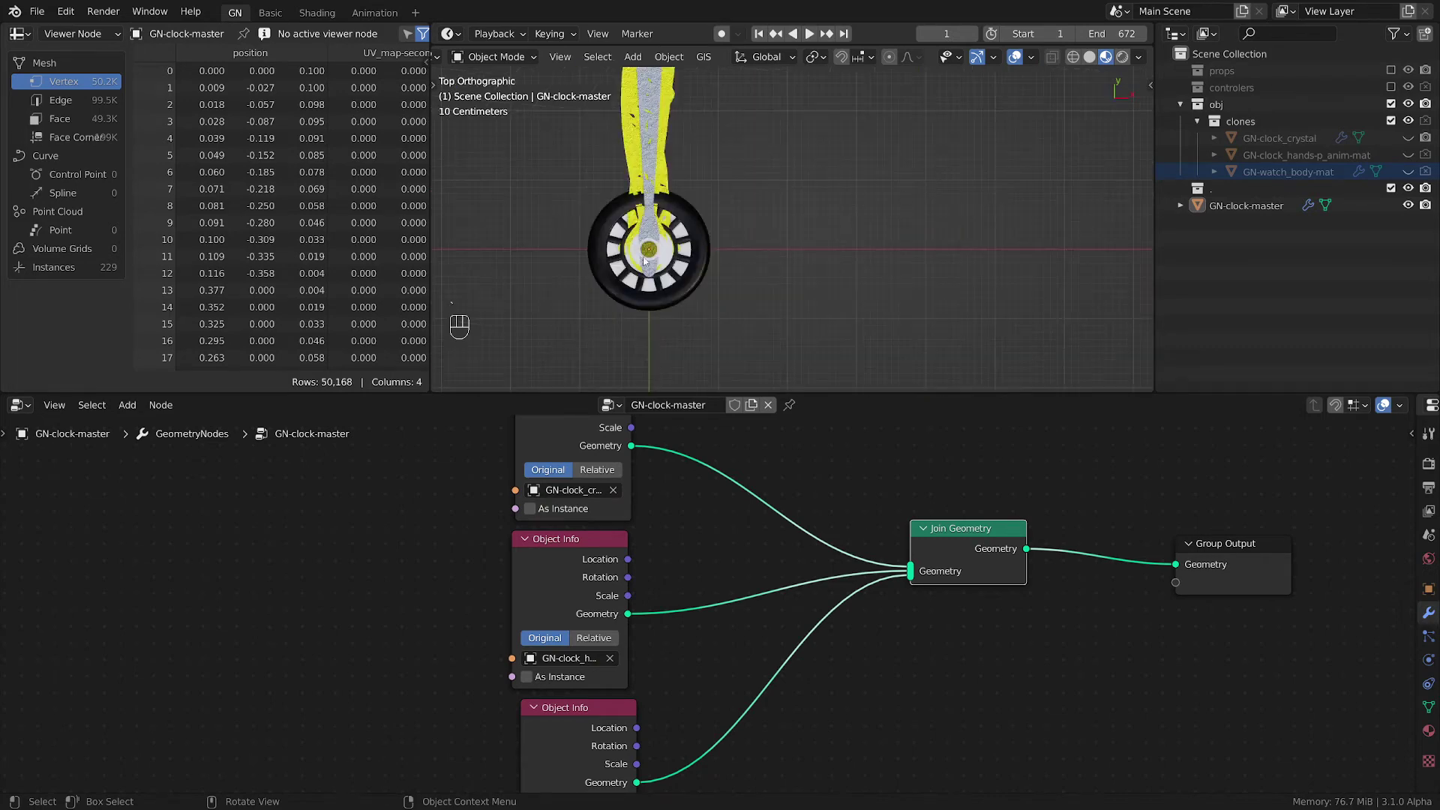
- Insert a Transform node on the crystal link and check the clock from the side
middle_click(806, 681)
key("shift+a")
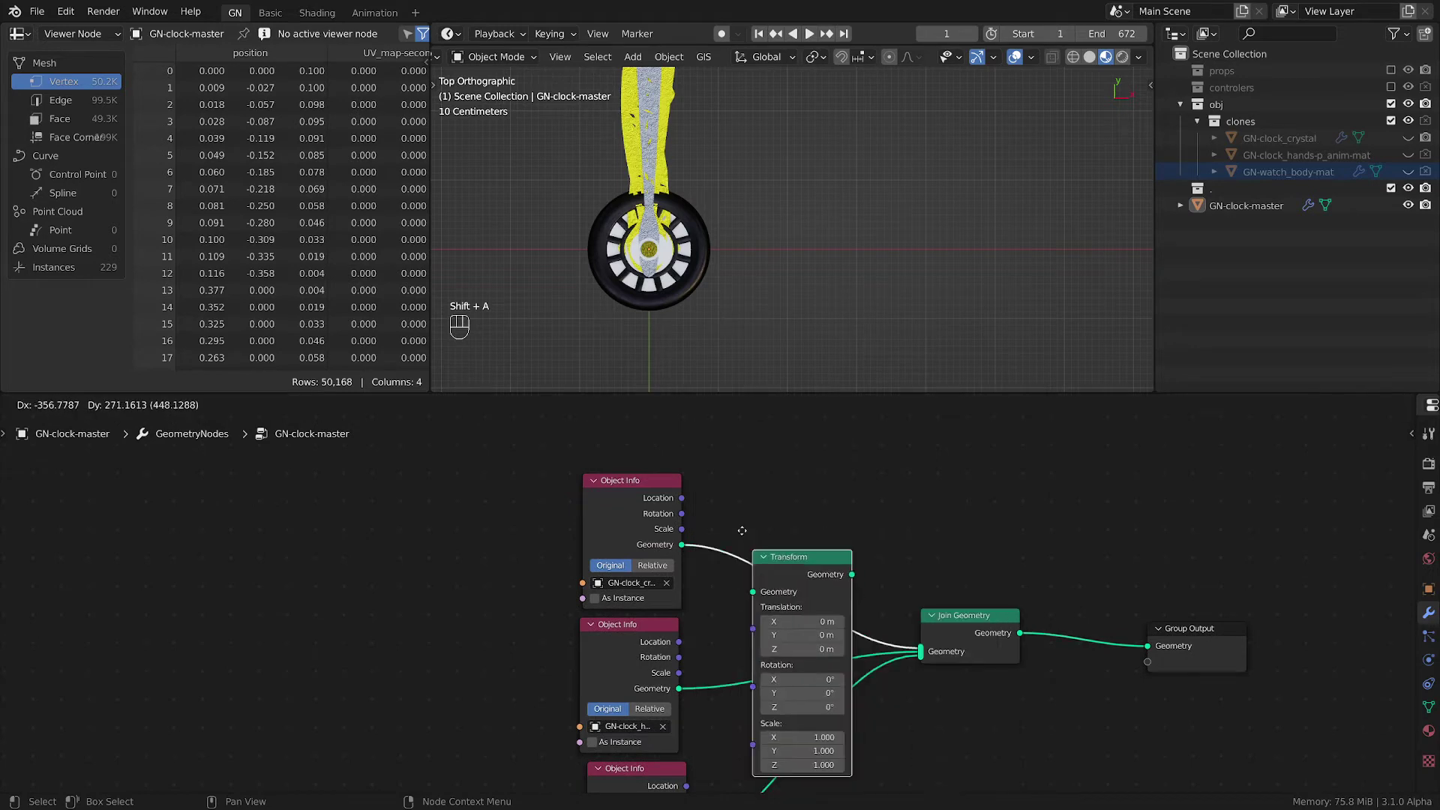
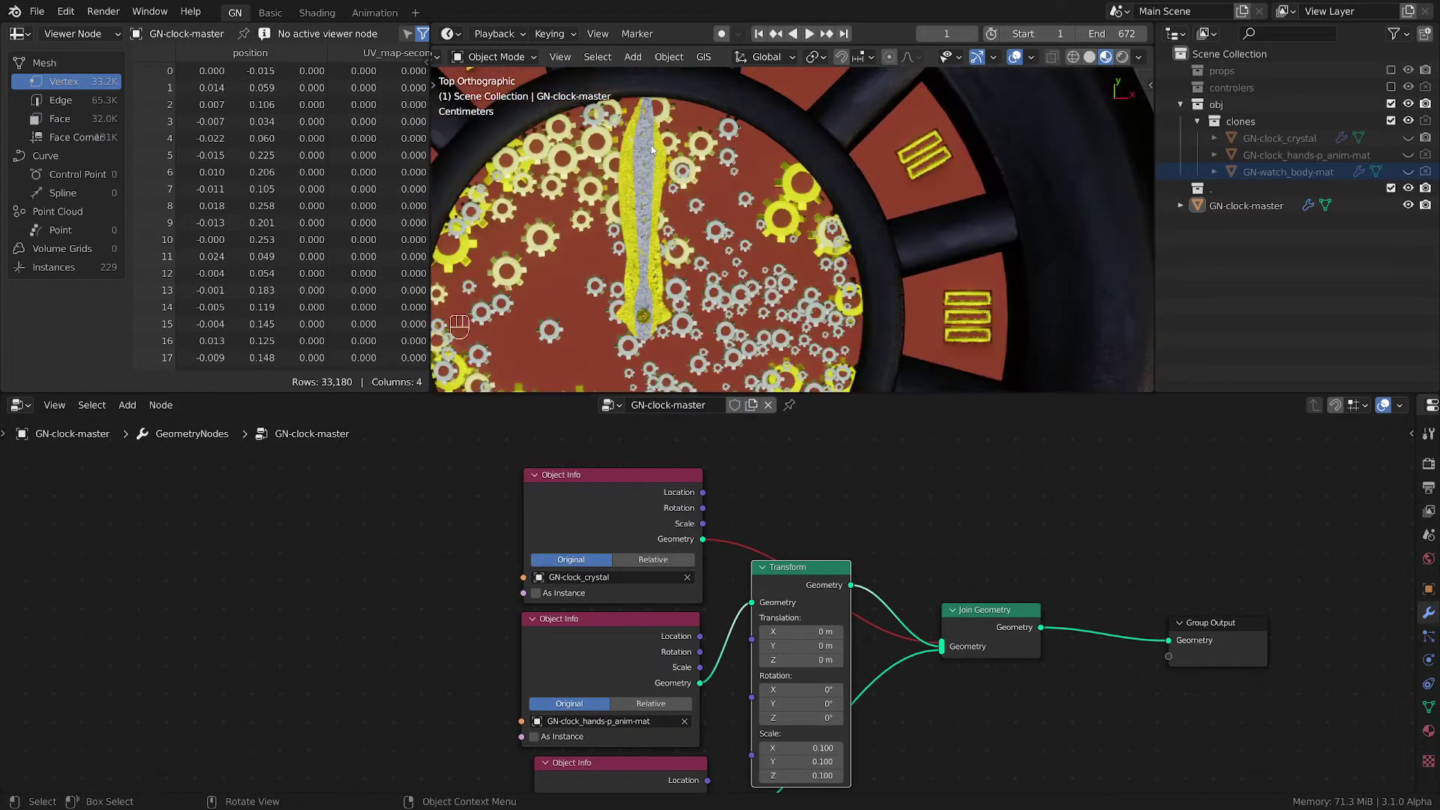
left_click(800, 588)
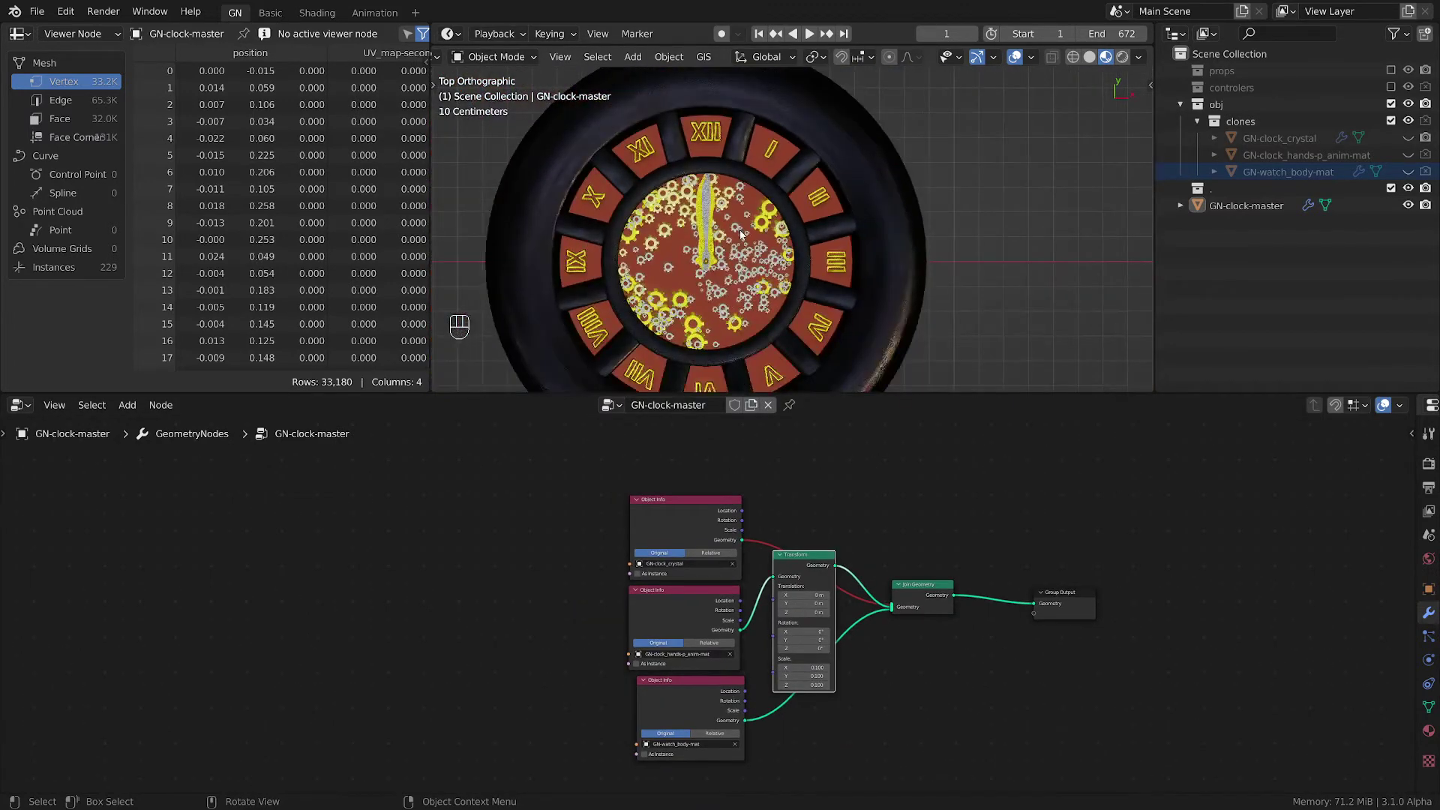
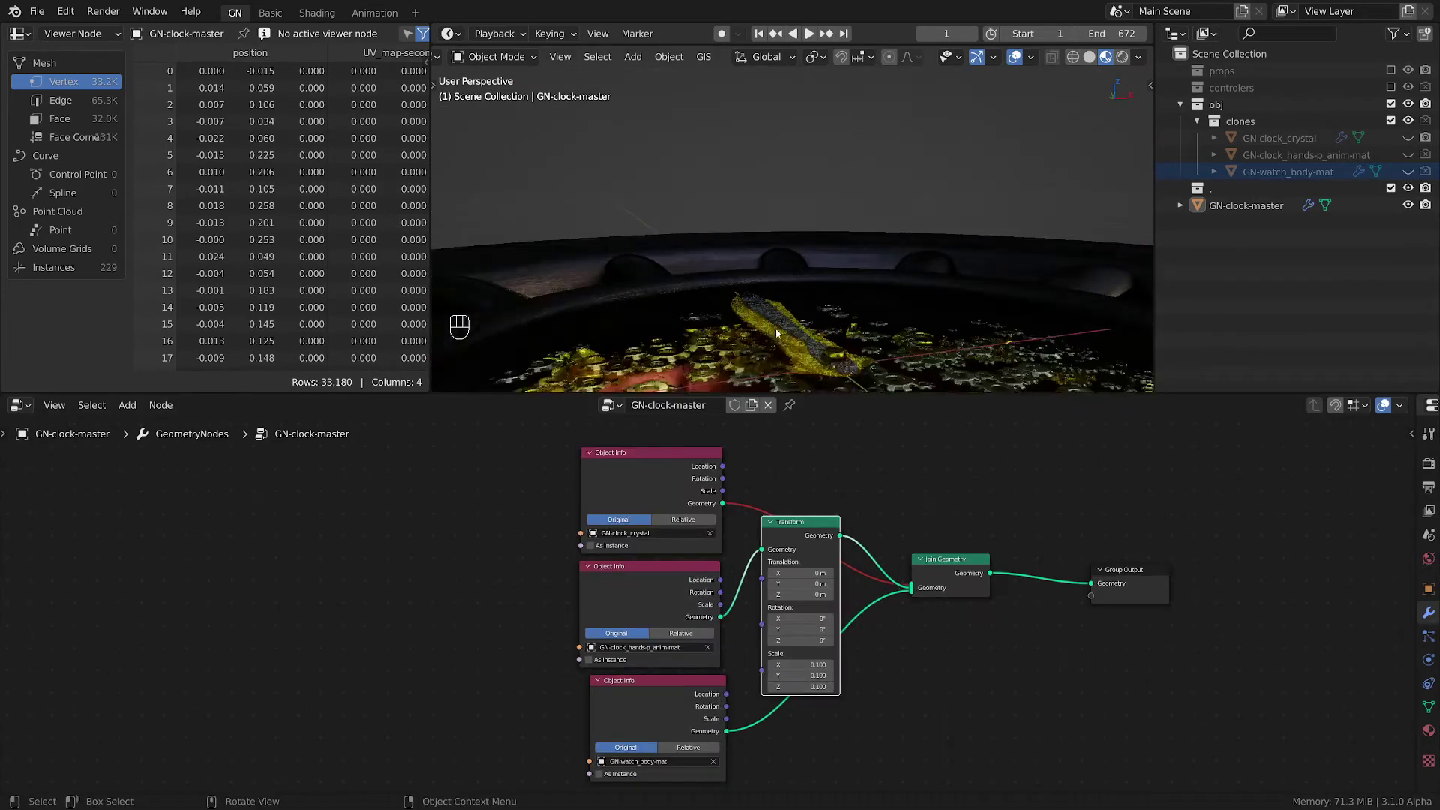
left_click_drag(783, 327, 784, 327)
left_click(784, 327)
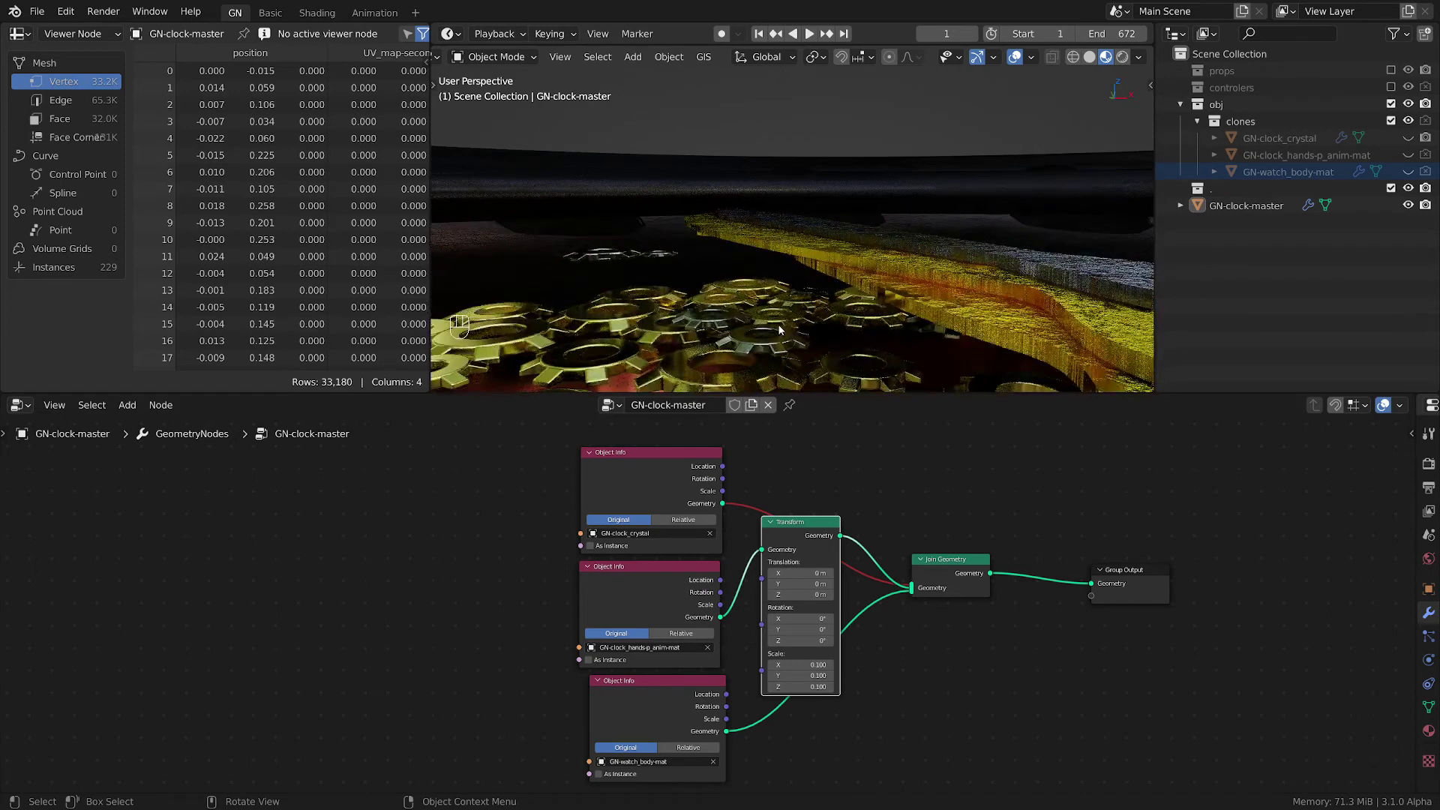
- Unmute the crystal link so the dome shows, then hide GN-clock-master in the viewport
middle_click(821, 236)
left_click_drag(798, 278, 786, 279)
left_click(801, 248)
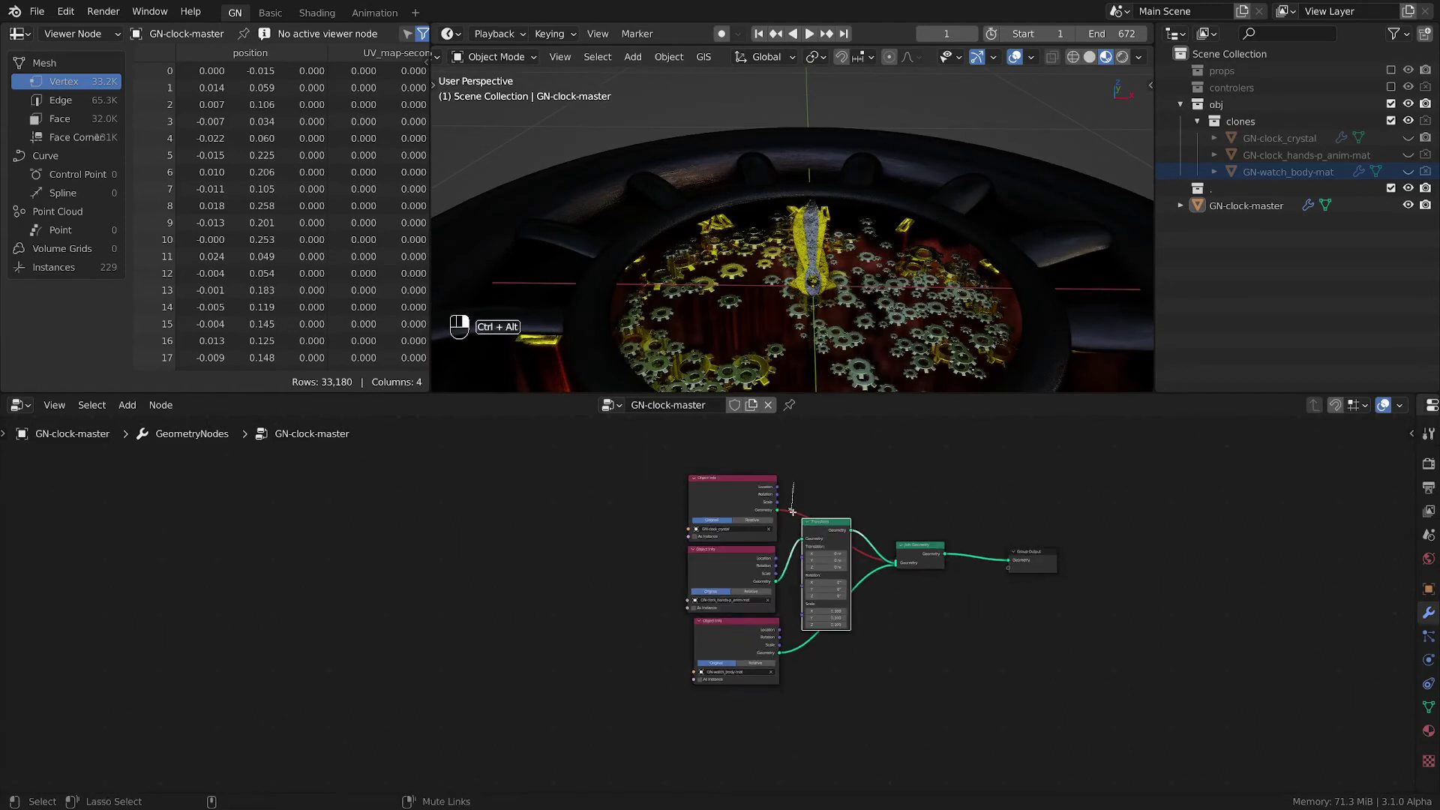
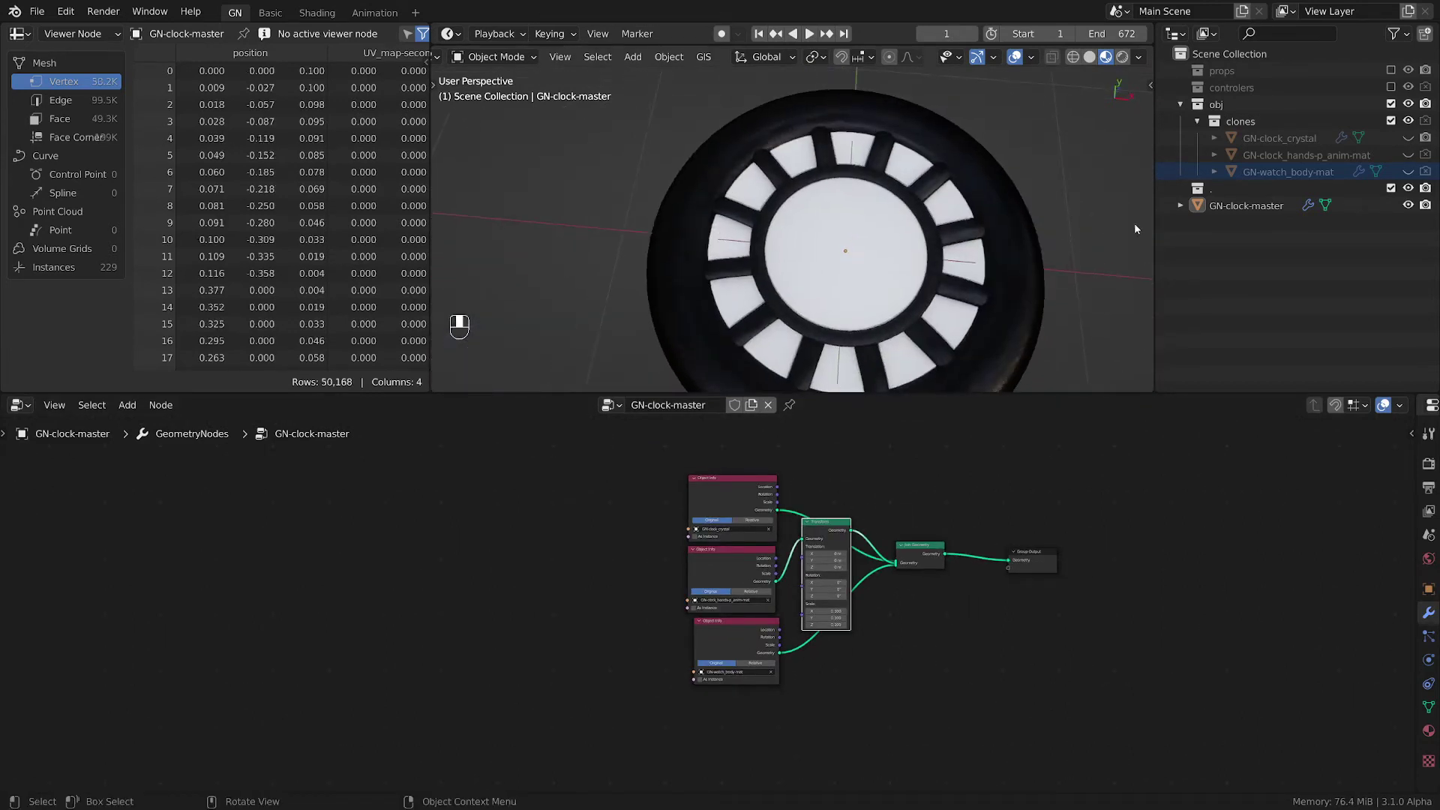
left_click(1302, 238)
- Add a star surface object, delete it, and add a single-vertex Vert.004 object instead
key("shift+a")
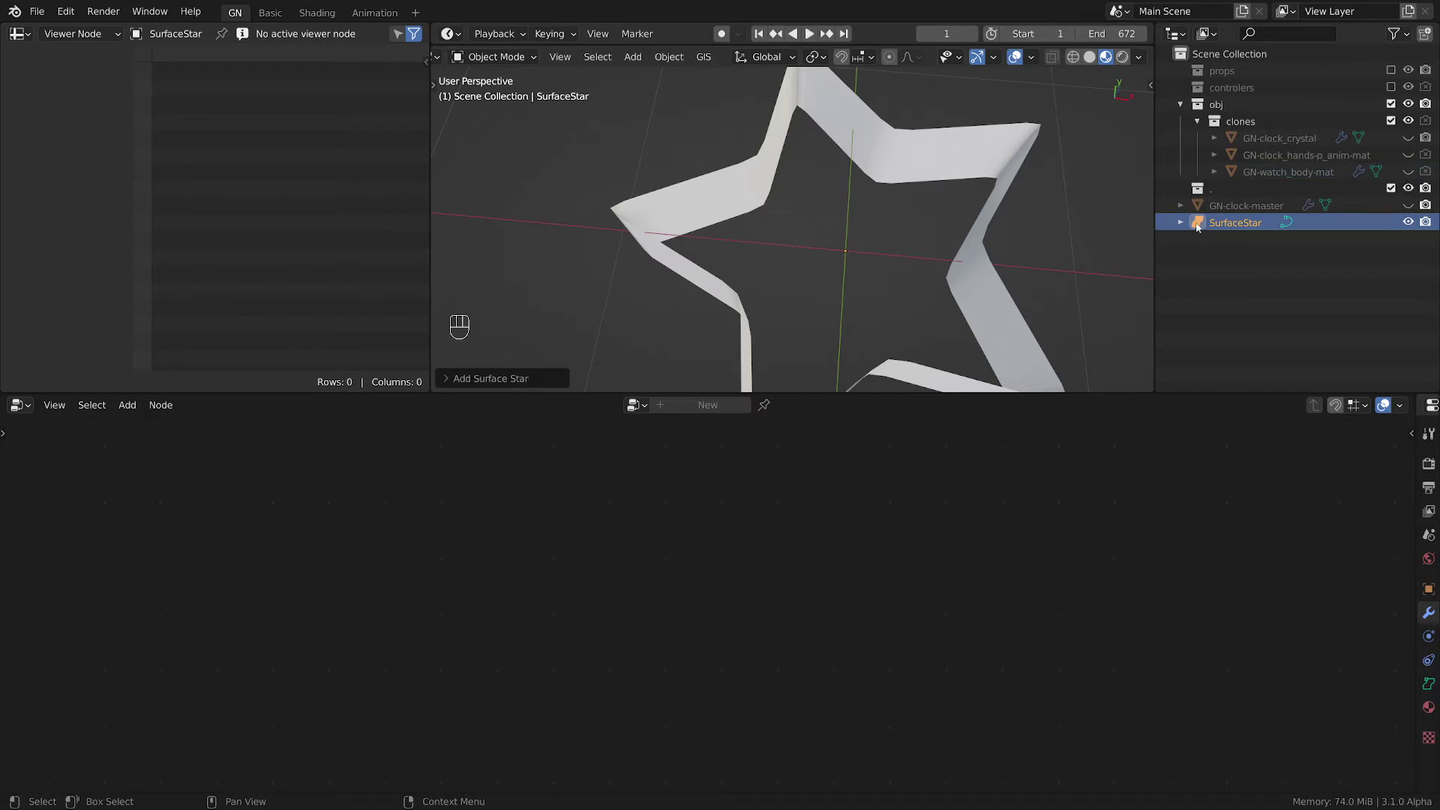
key("x")
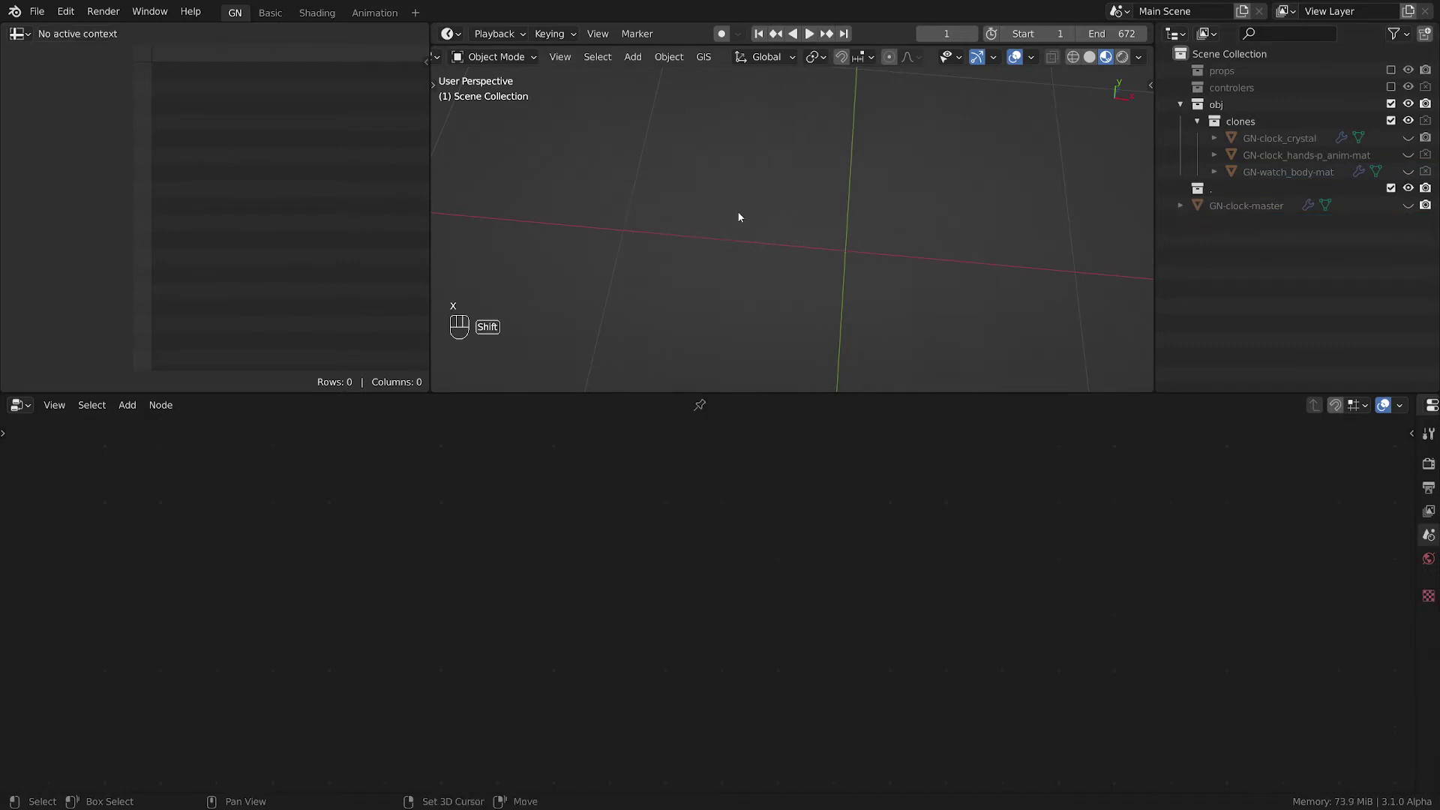
key("shift+a")
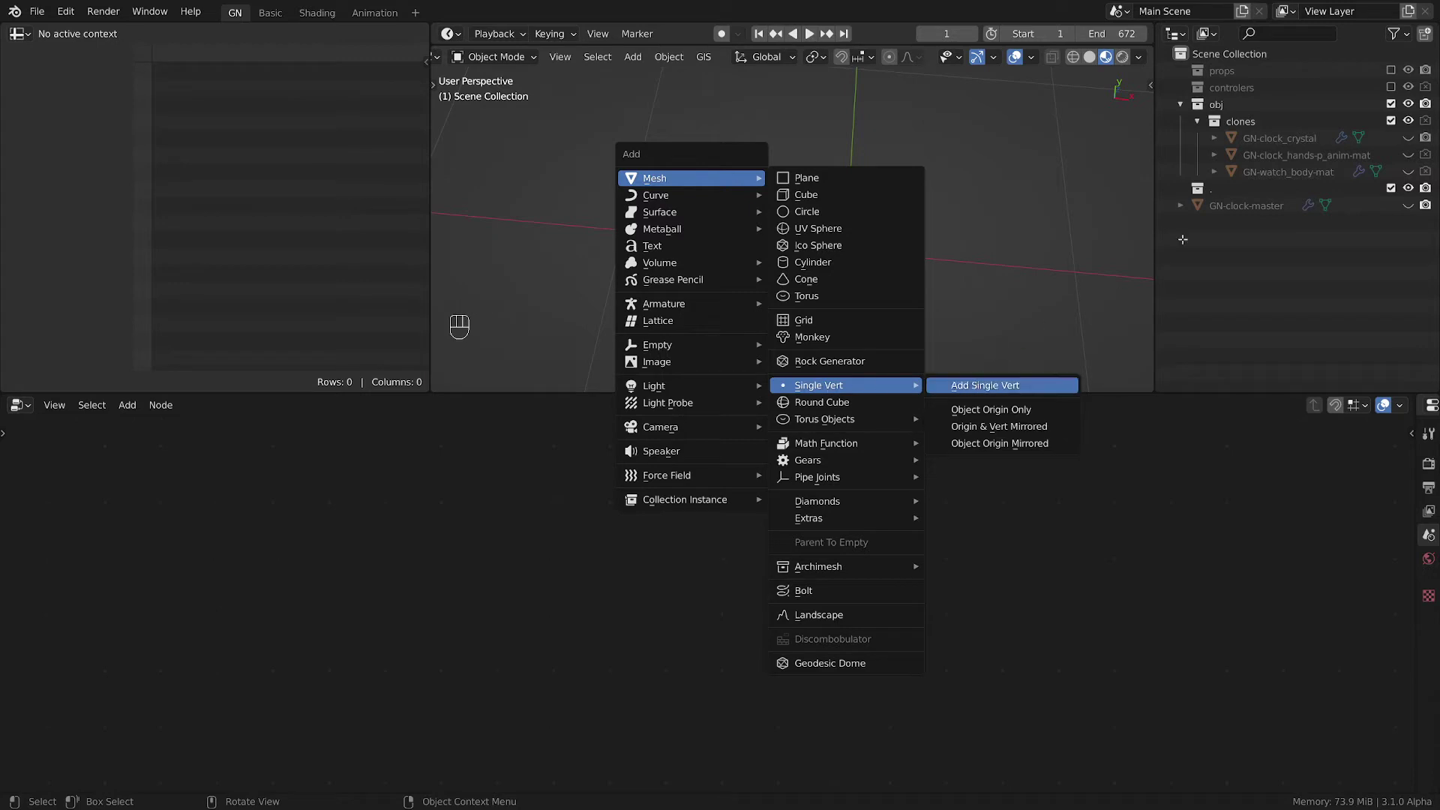
left_click(1168, 222)
- Start renaming Vert.004 in the outliner, clearing the old name to type GN-brick_wall
left_click(1238, 224)
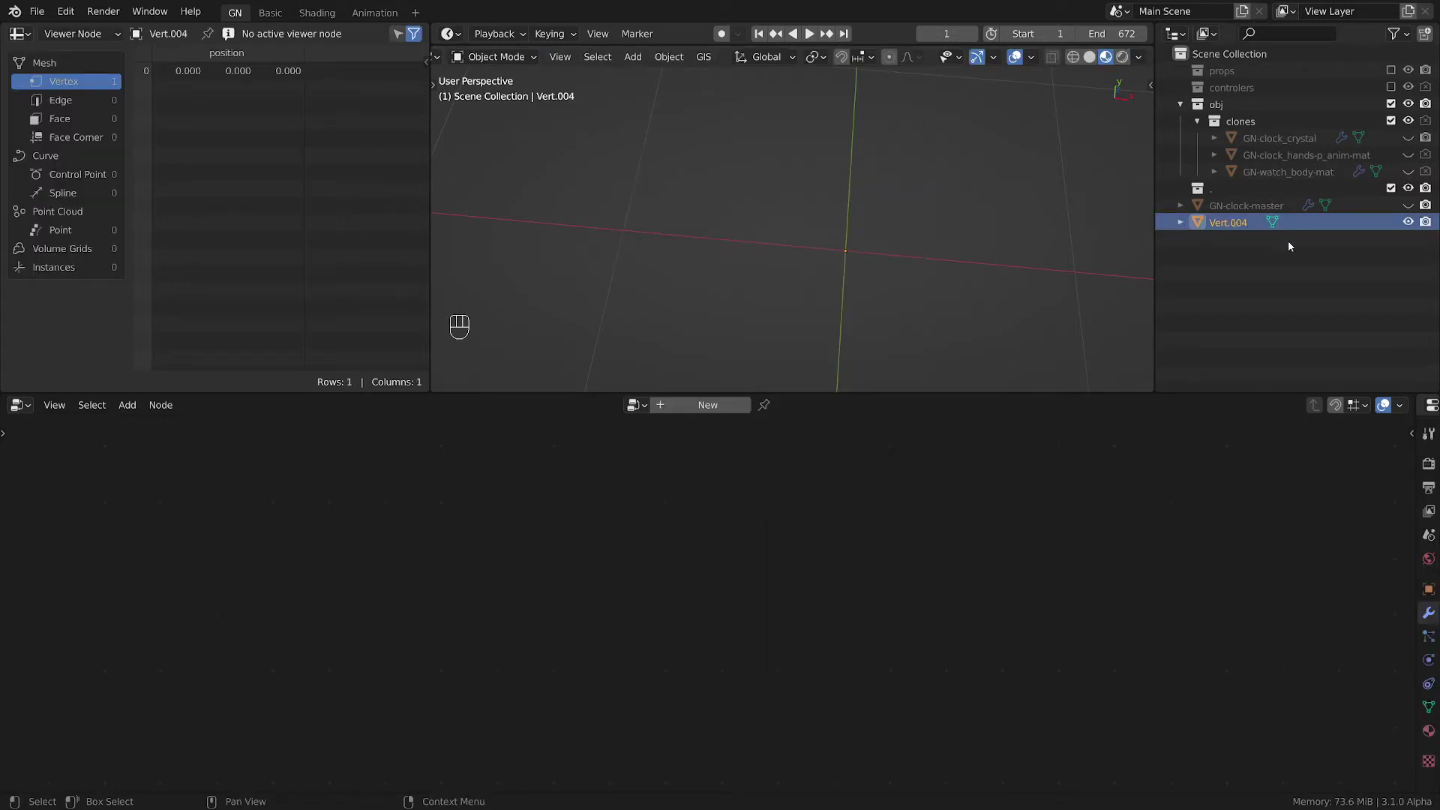
key("F2")
key("F3")
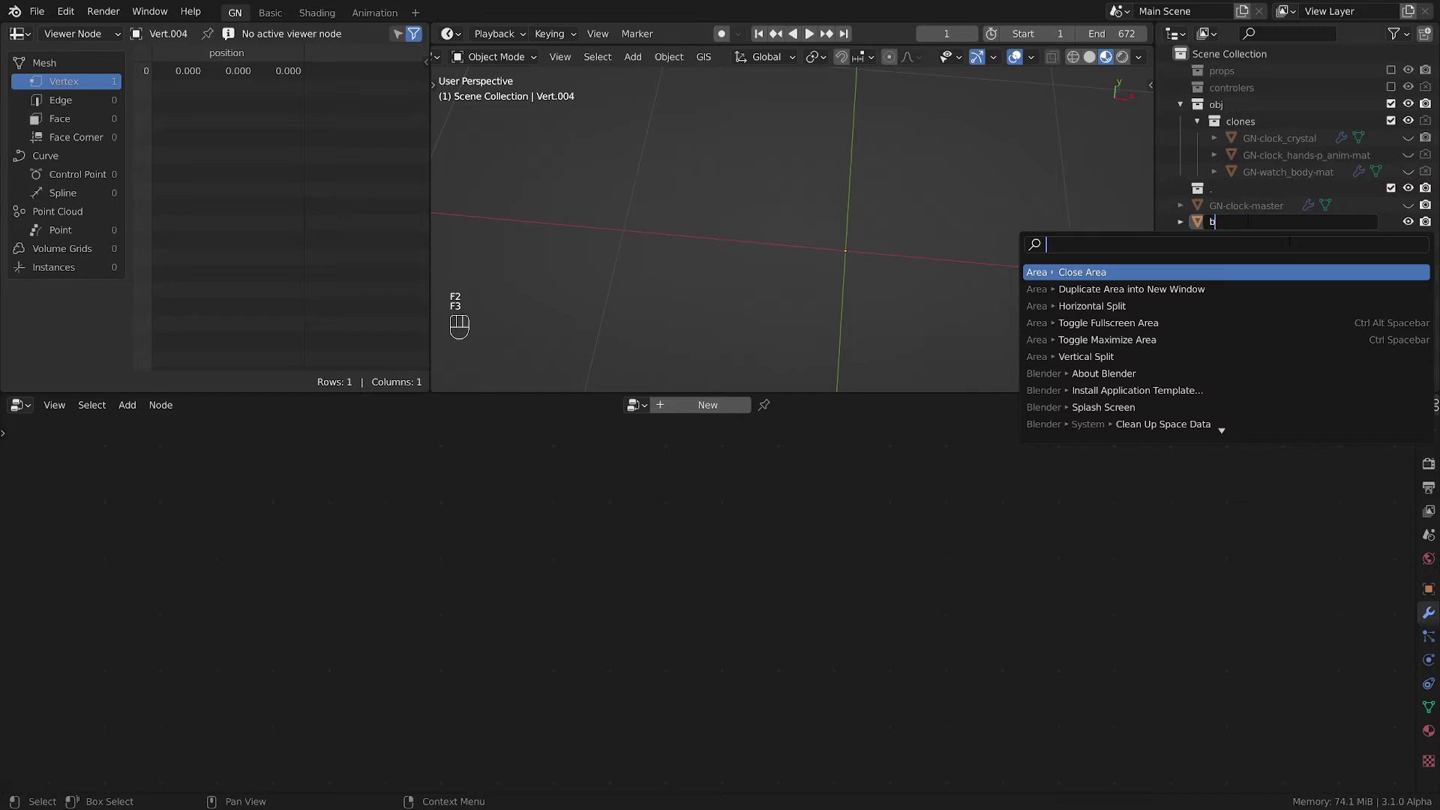
key("BackSpace")
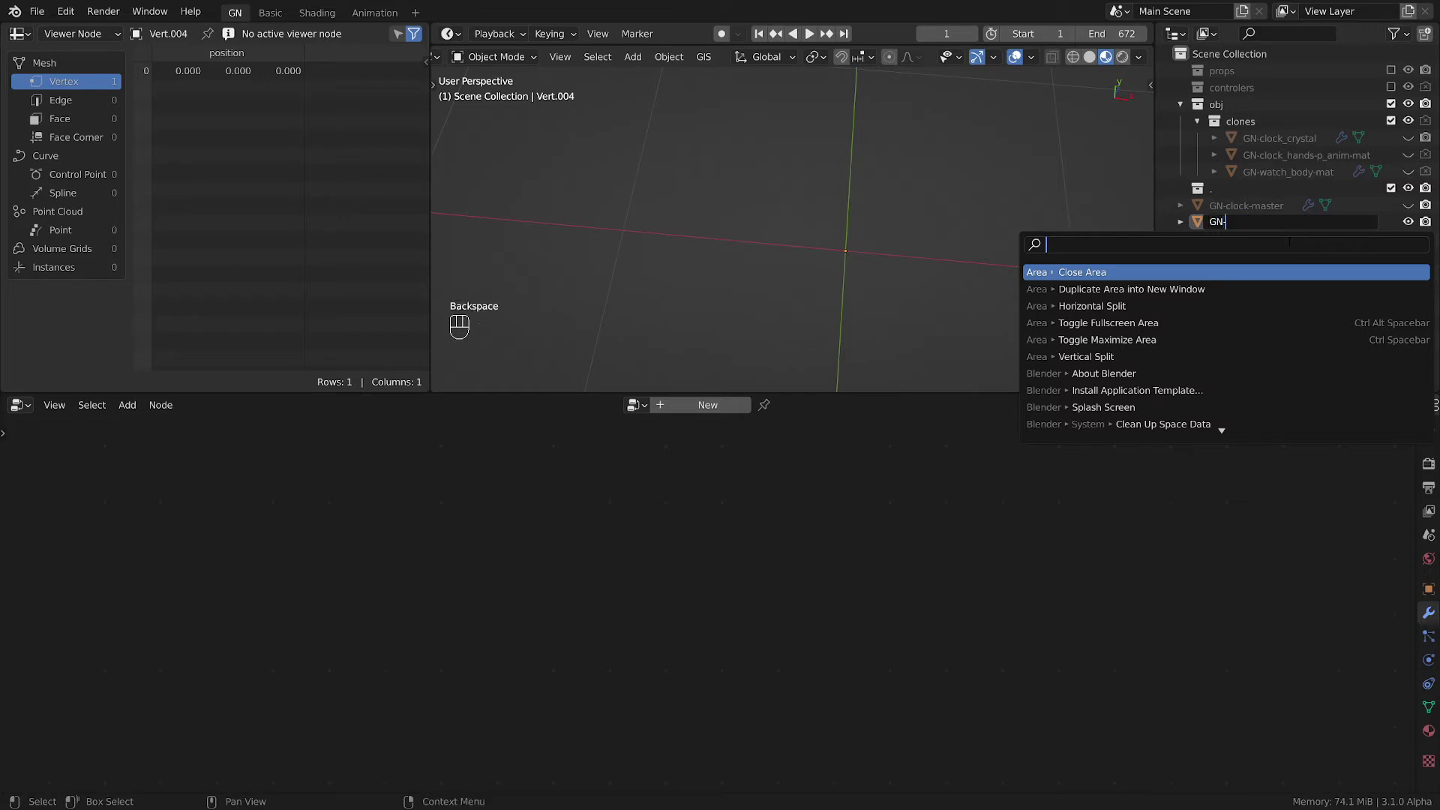
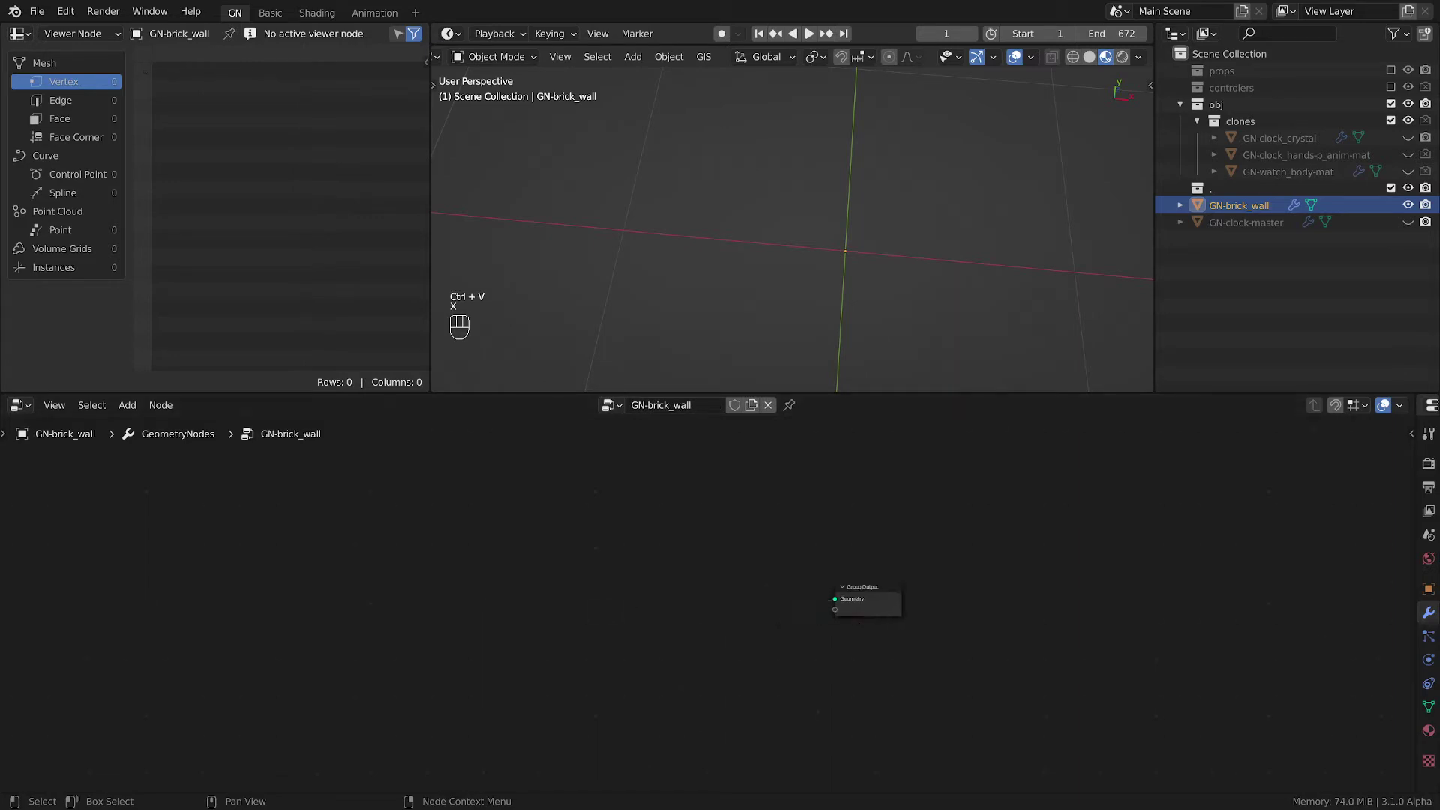
key("ctrl+s")
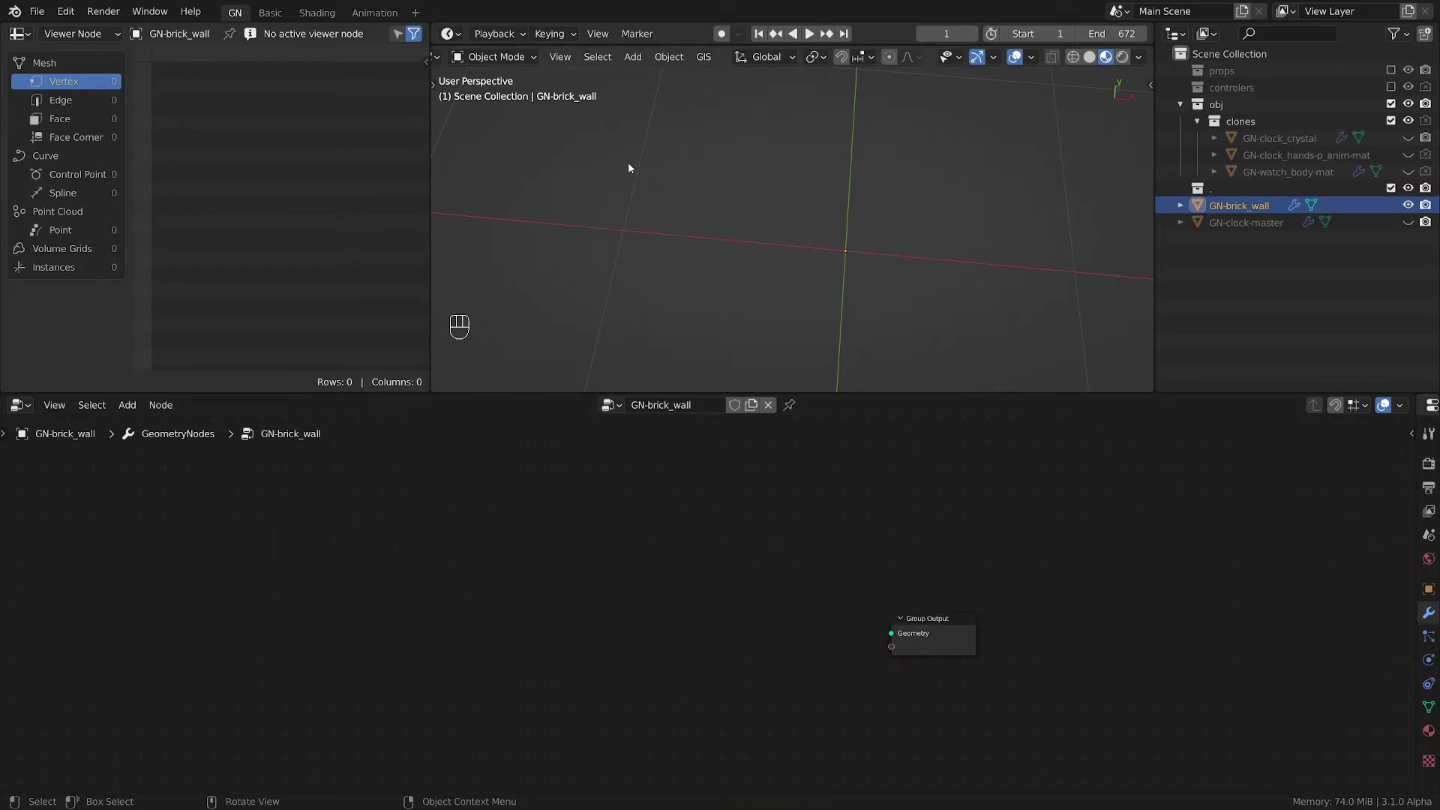
left_click_drag(613, 262, 629, 149)
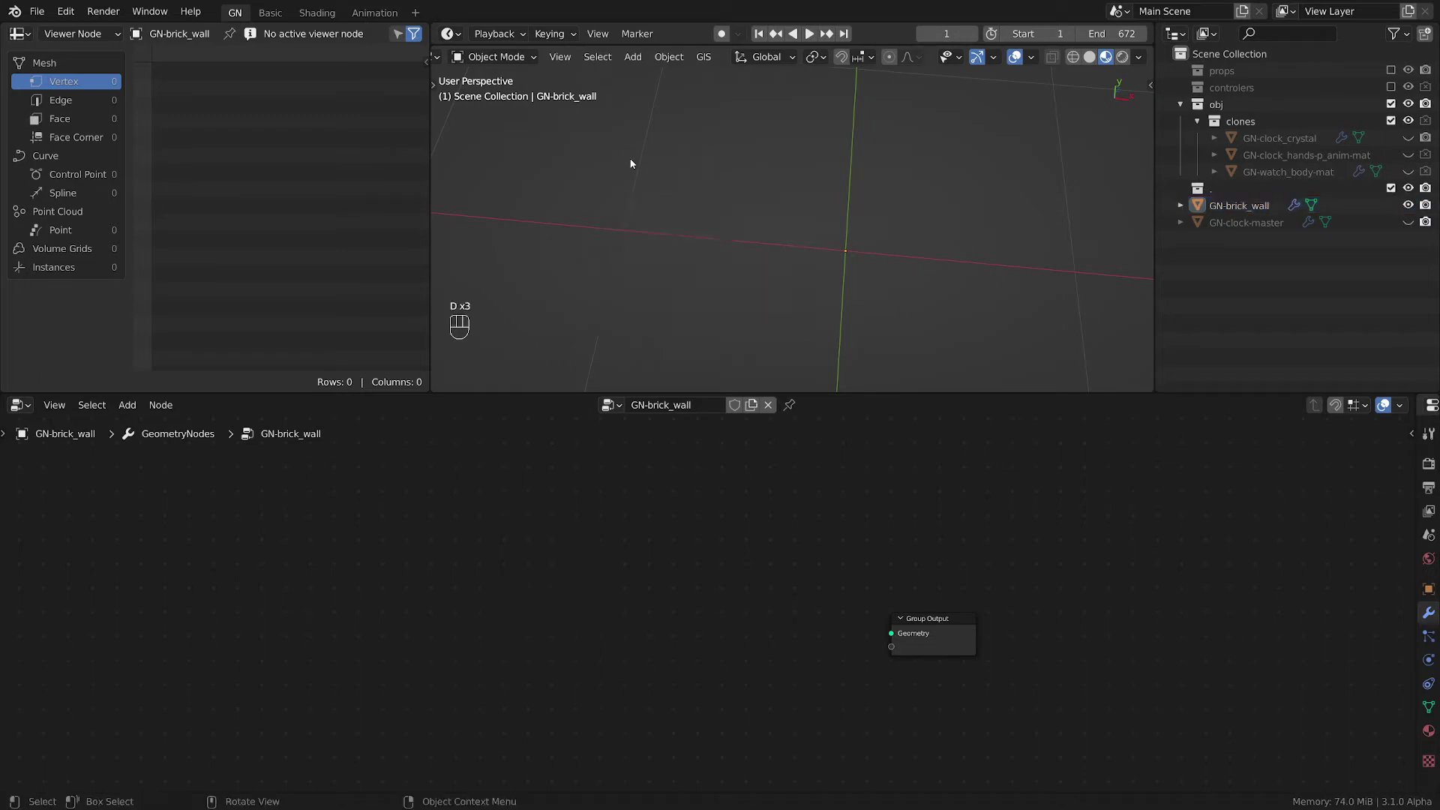
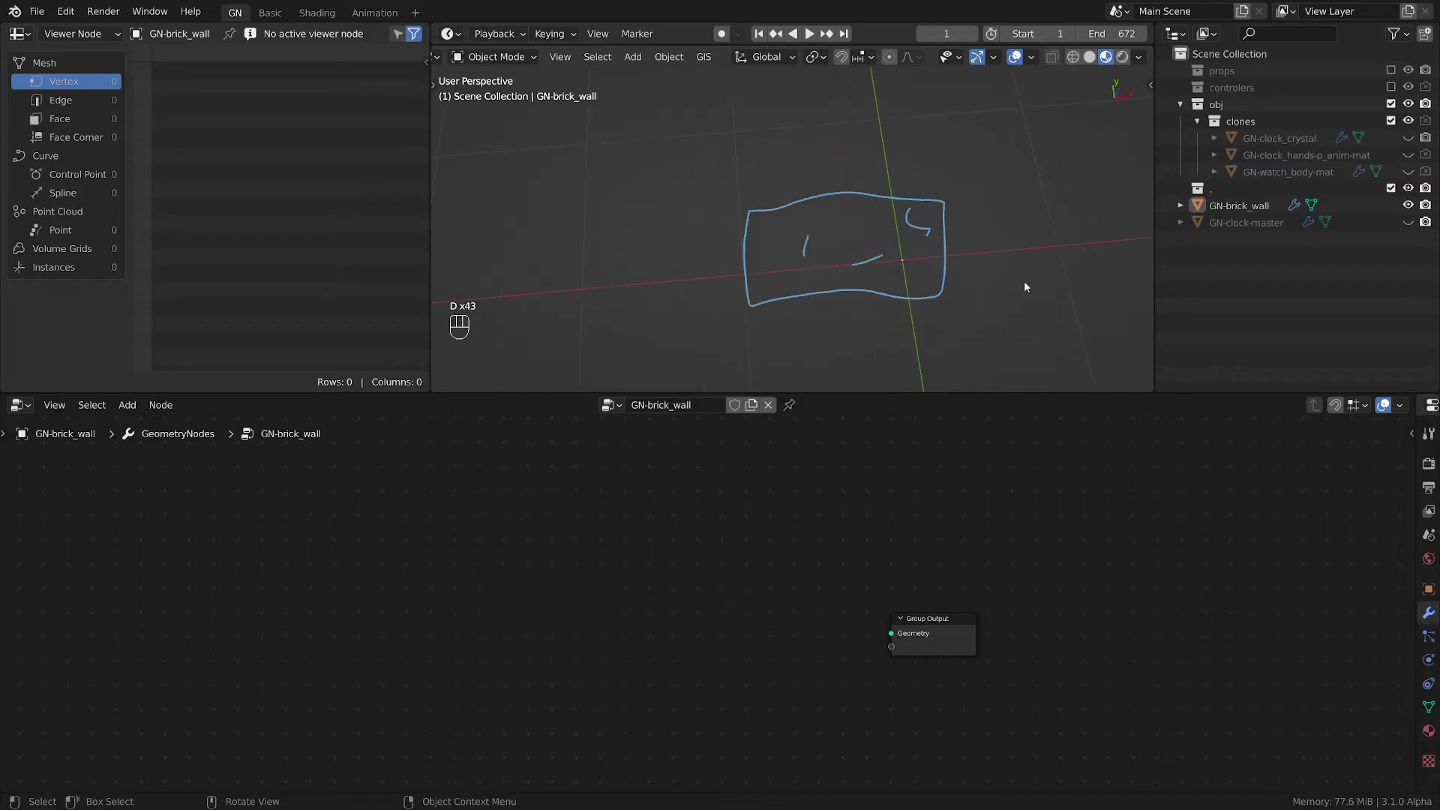
left_click(992, 275)
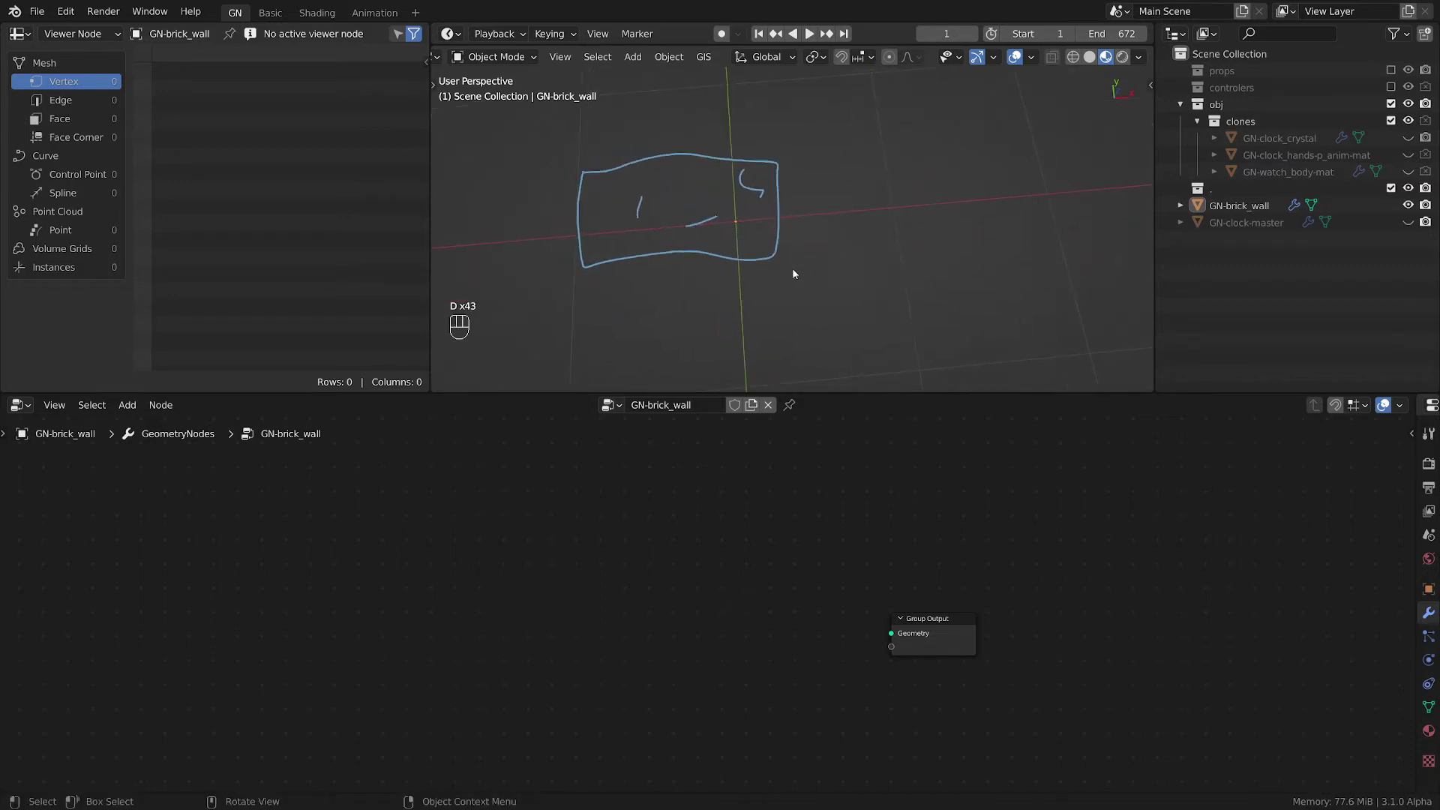
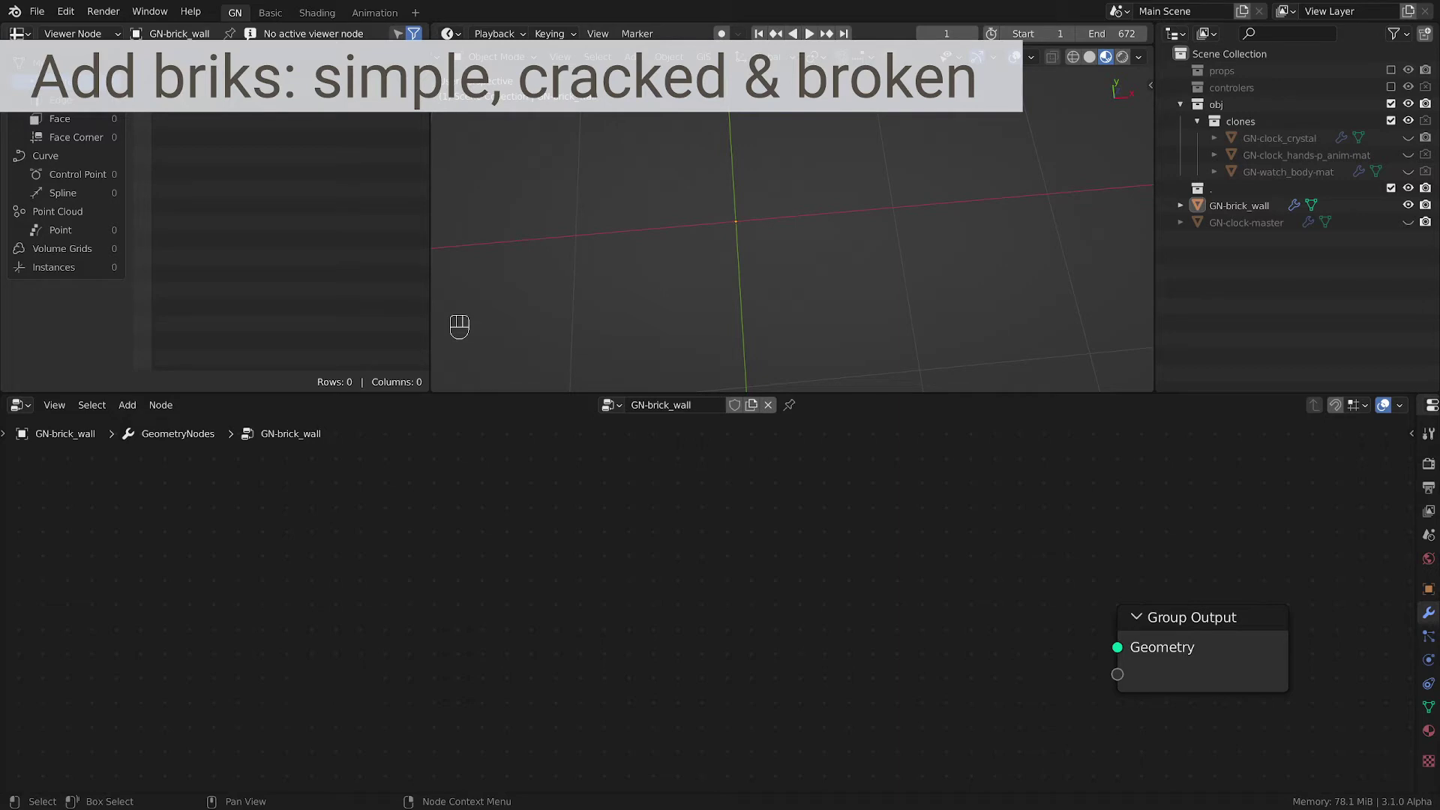
- Add a Cube mesh feeding Group Output, frame both nodes with a colour preset, and add Set Position
left_click(410, 544)
key("shift+a")
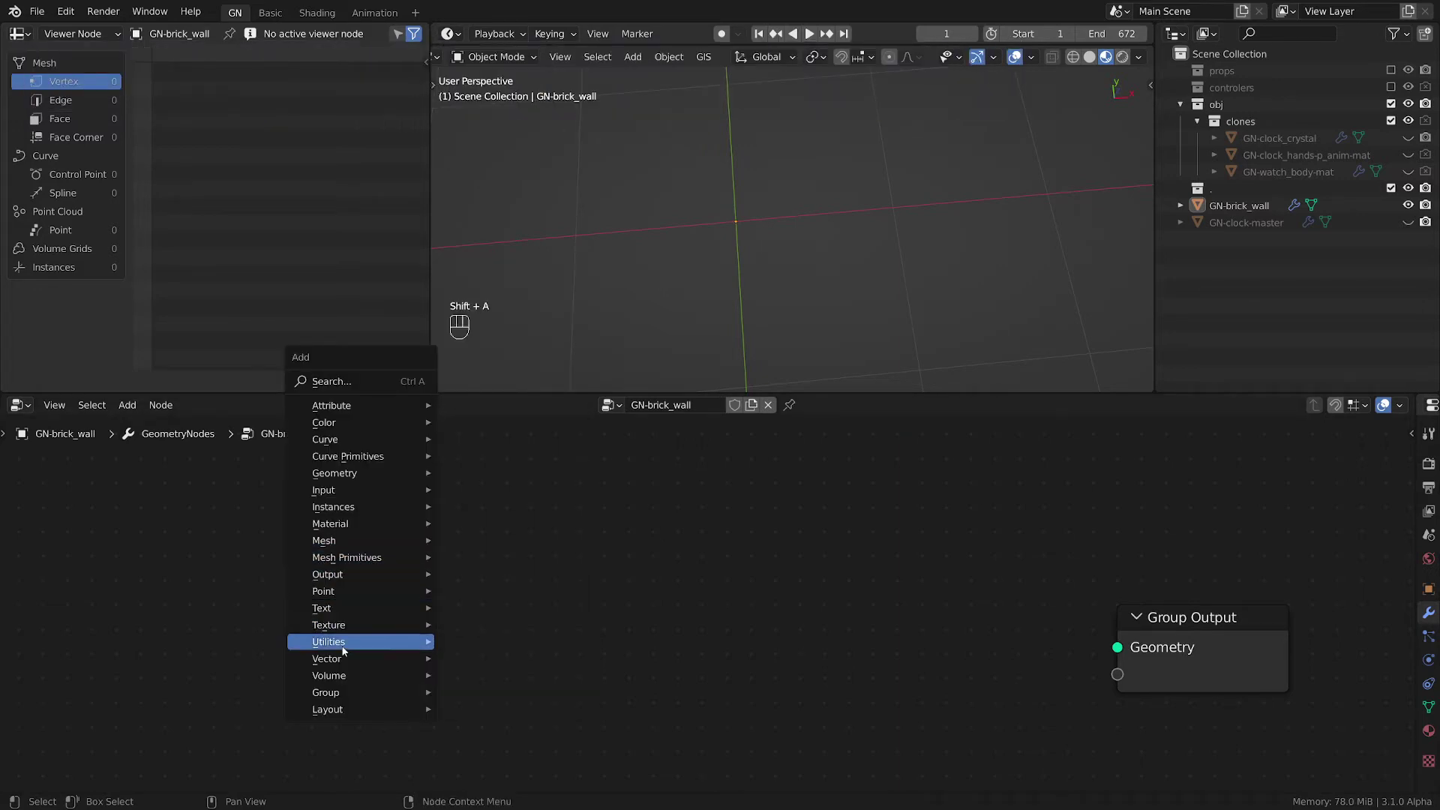
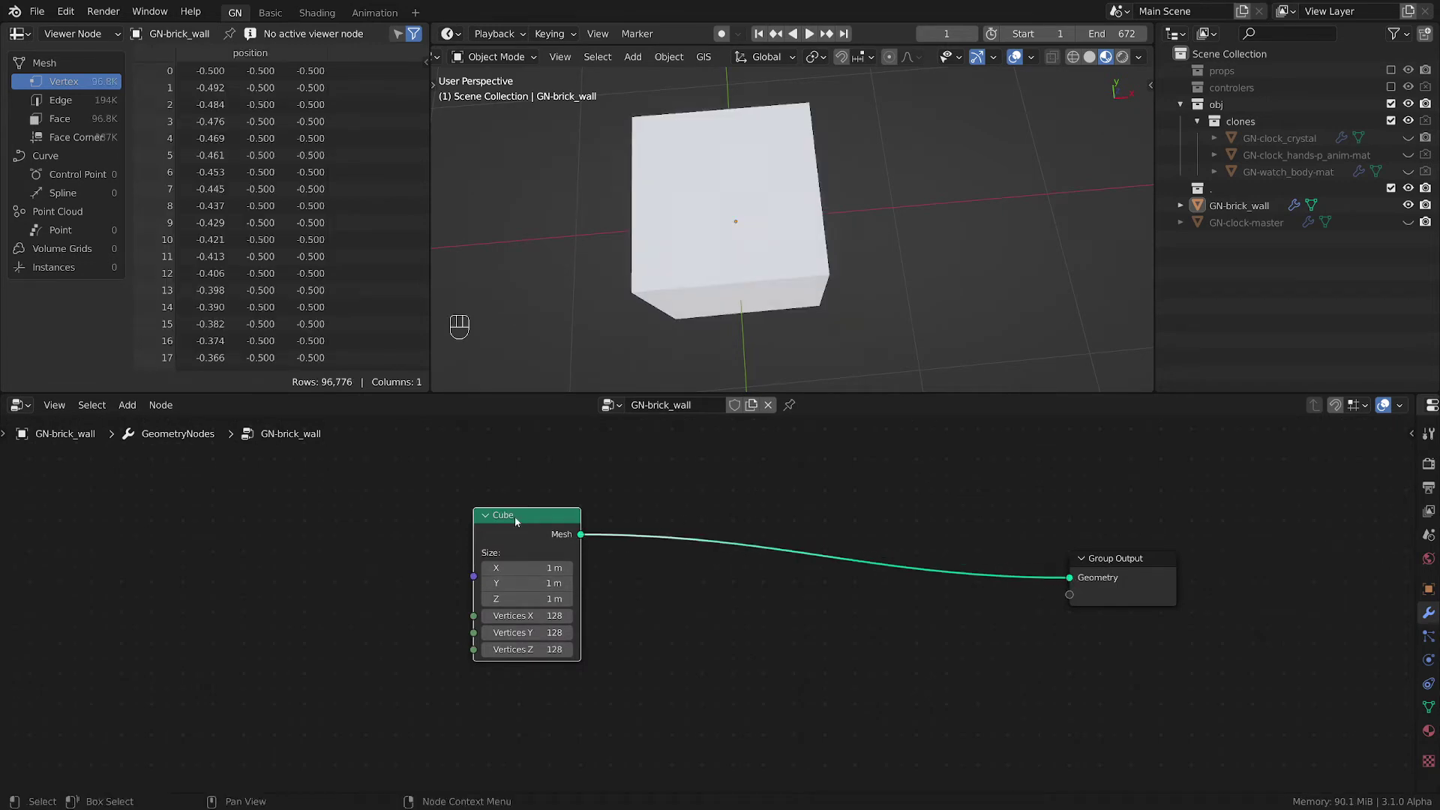
left_click(1146, 593)
key("ctrl+j")
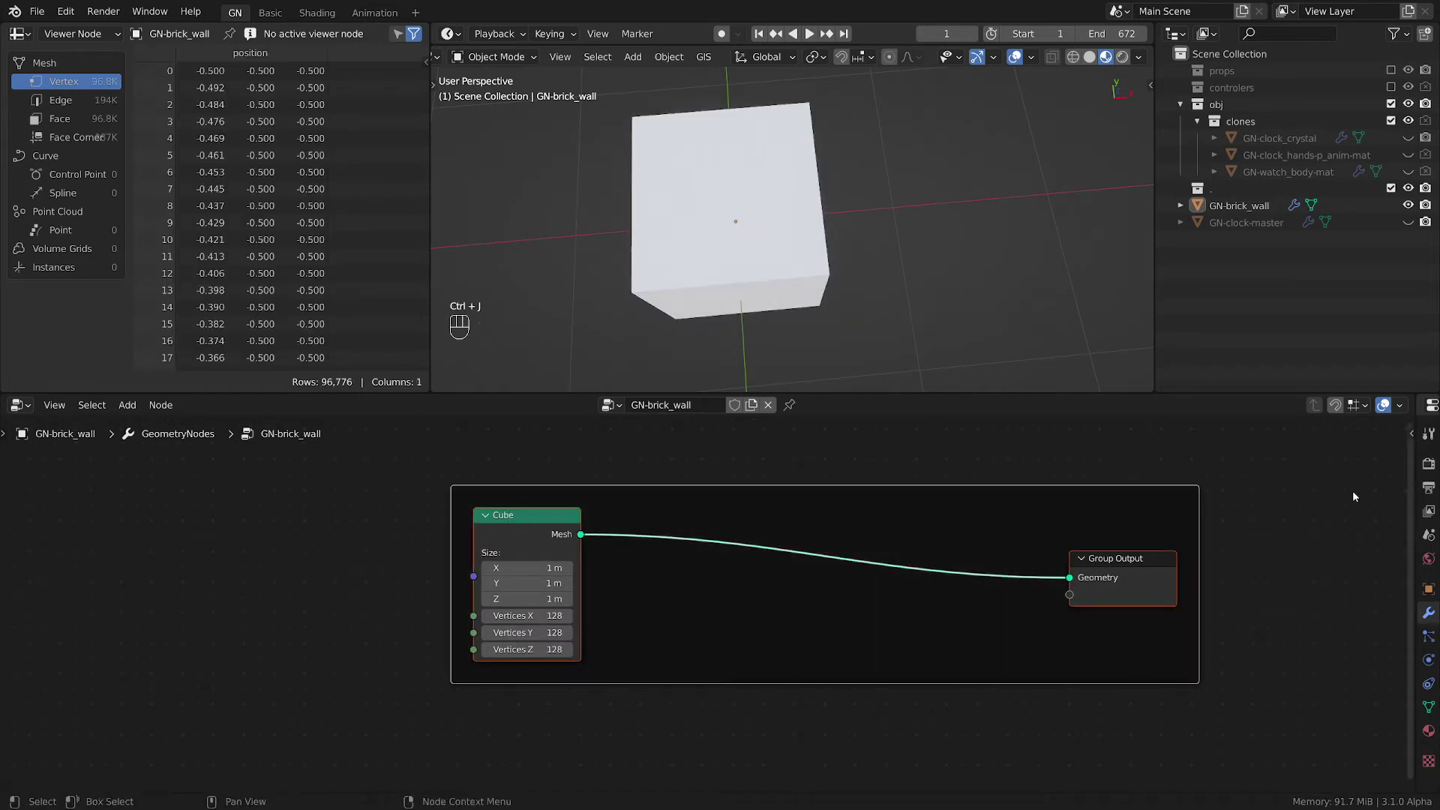
key("n")
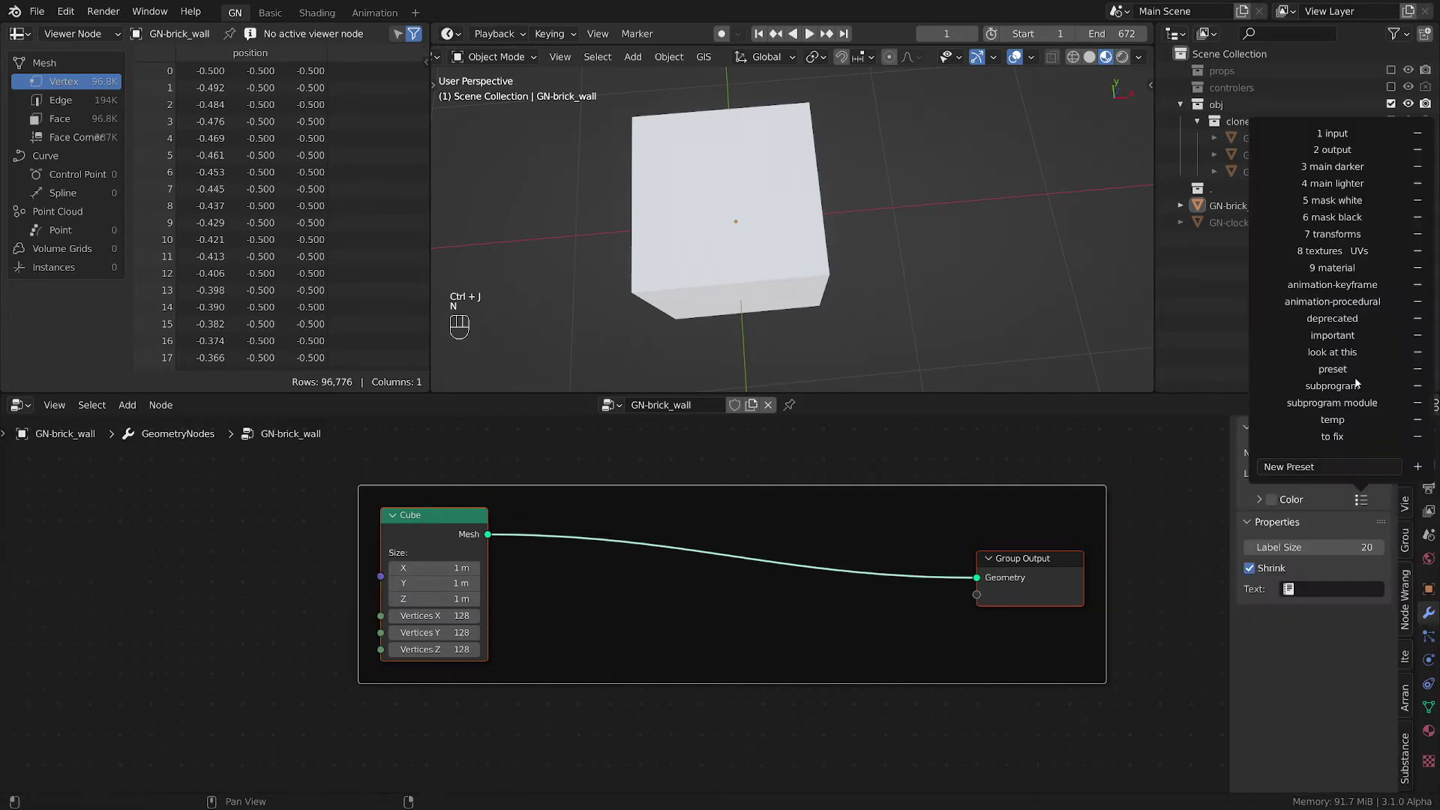
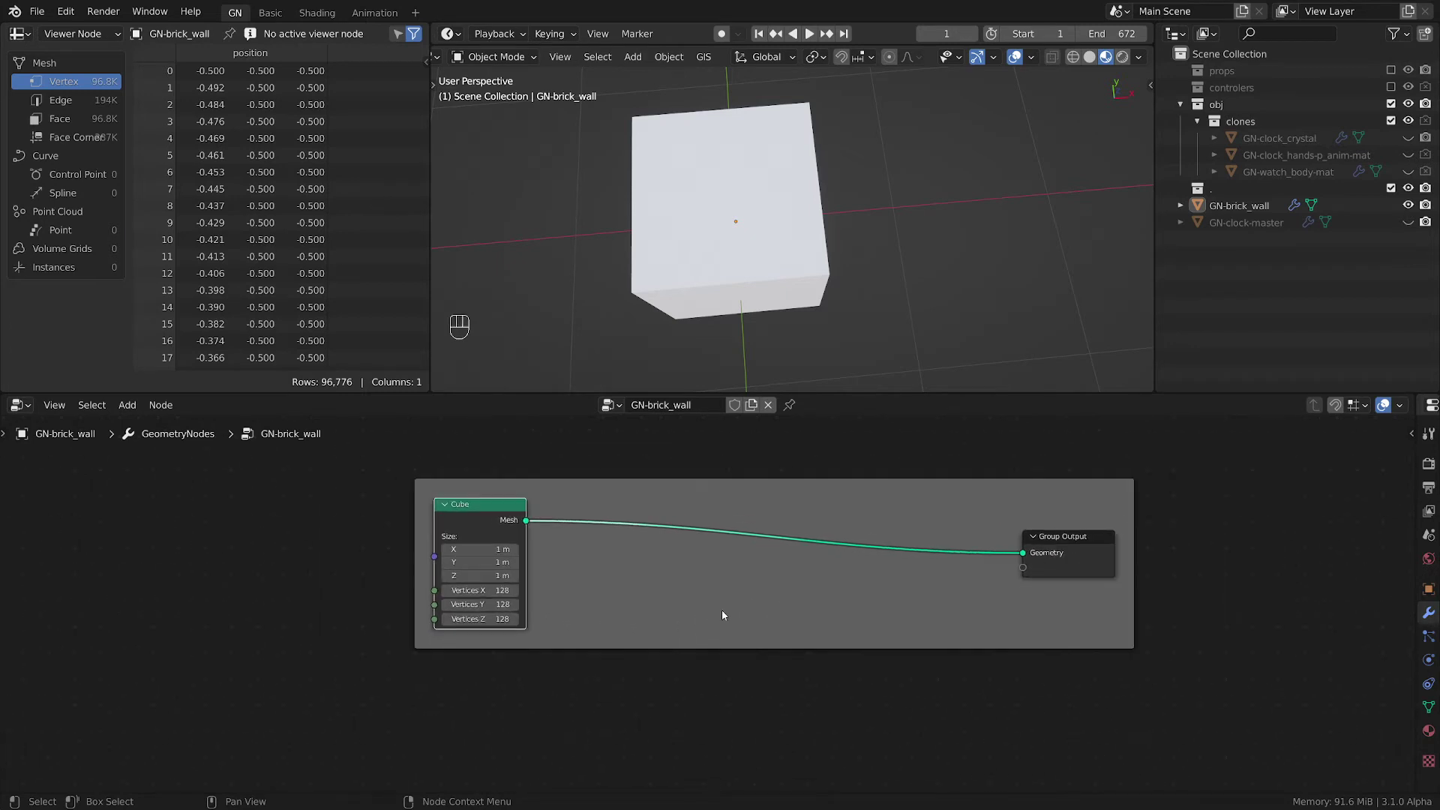
key("shift+a")
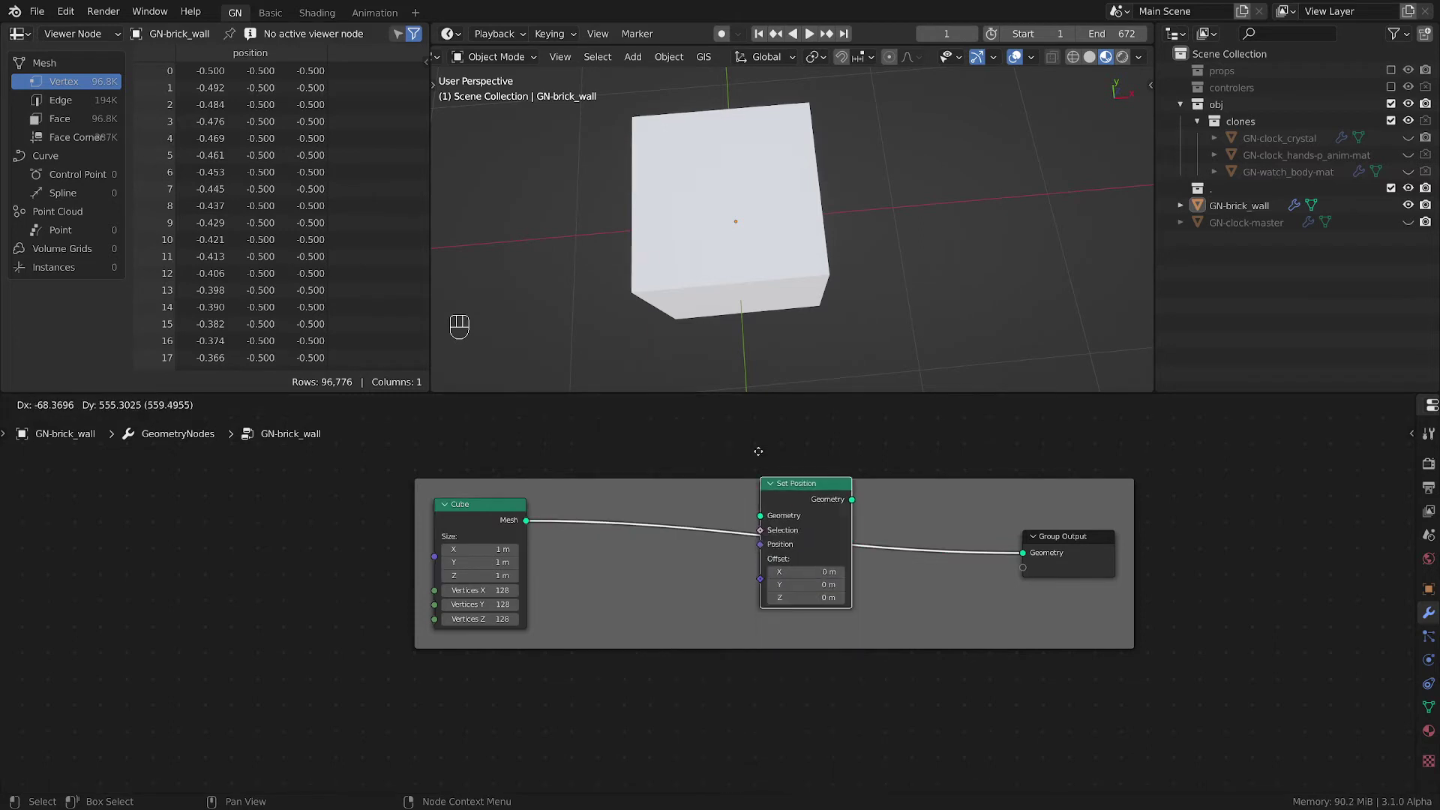
- Insert Set Position on the cube link and add Noise Texture and Combine XYZ nodes below it
left_click(703, 611)
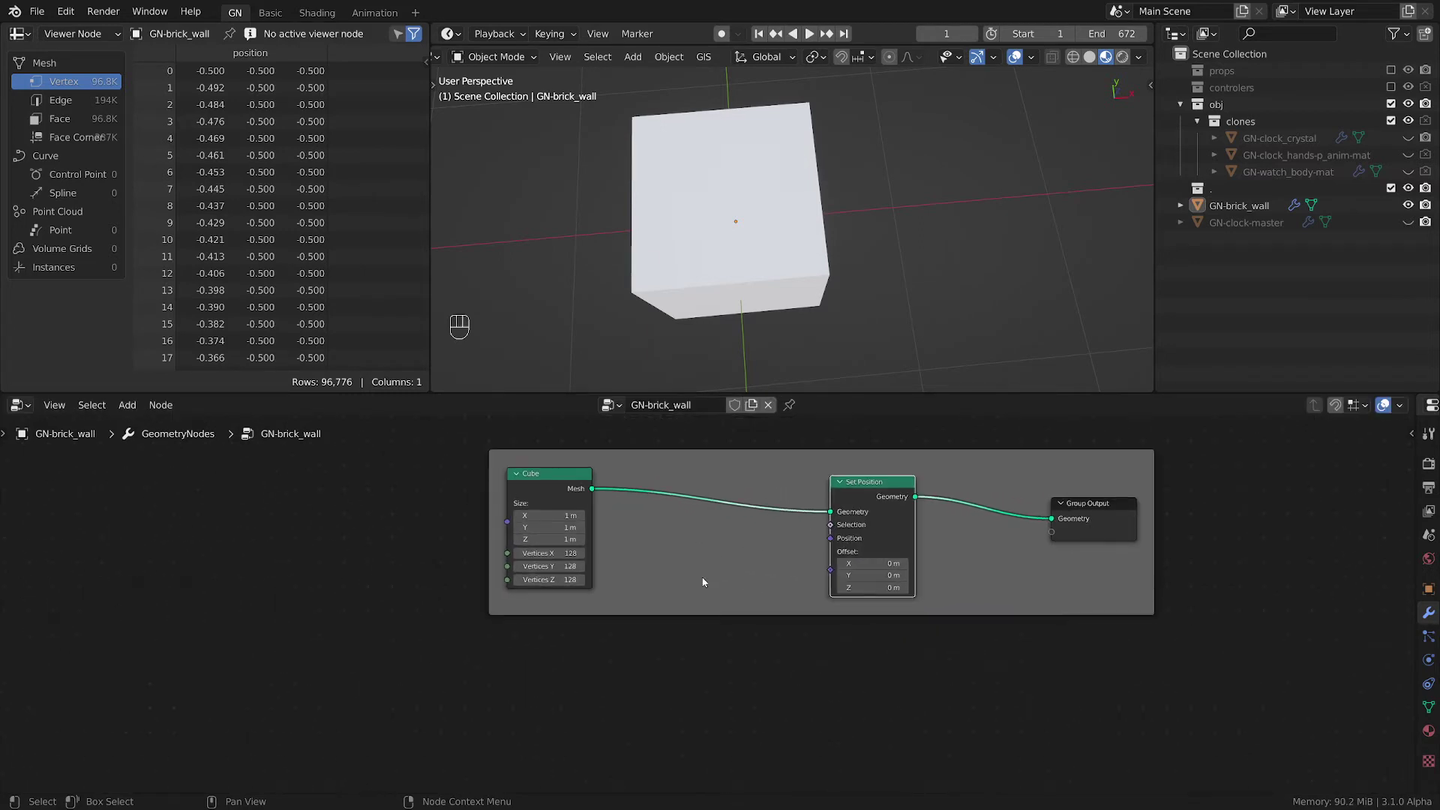
key("shift+a")
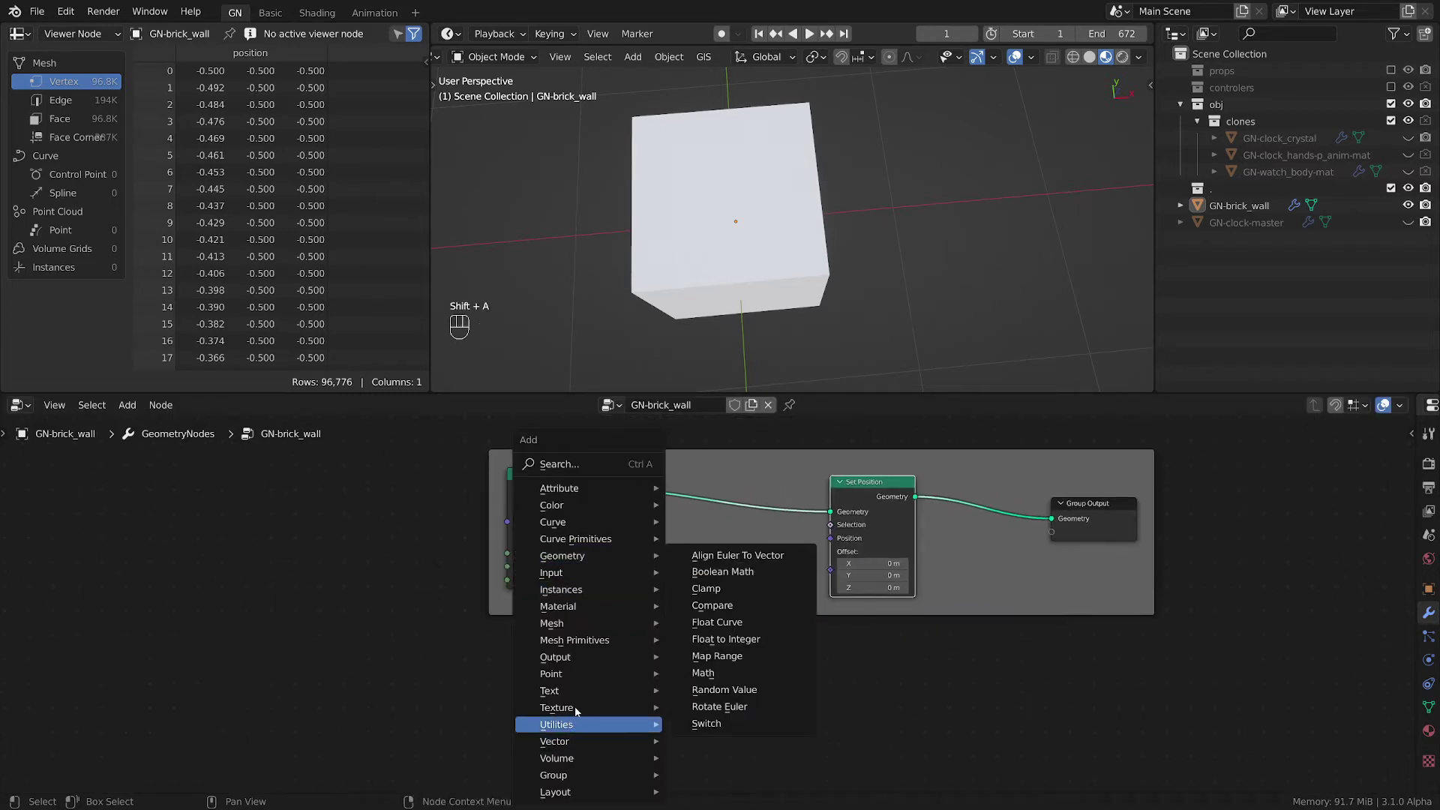
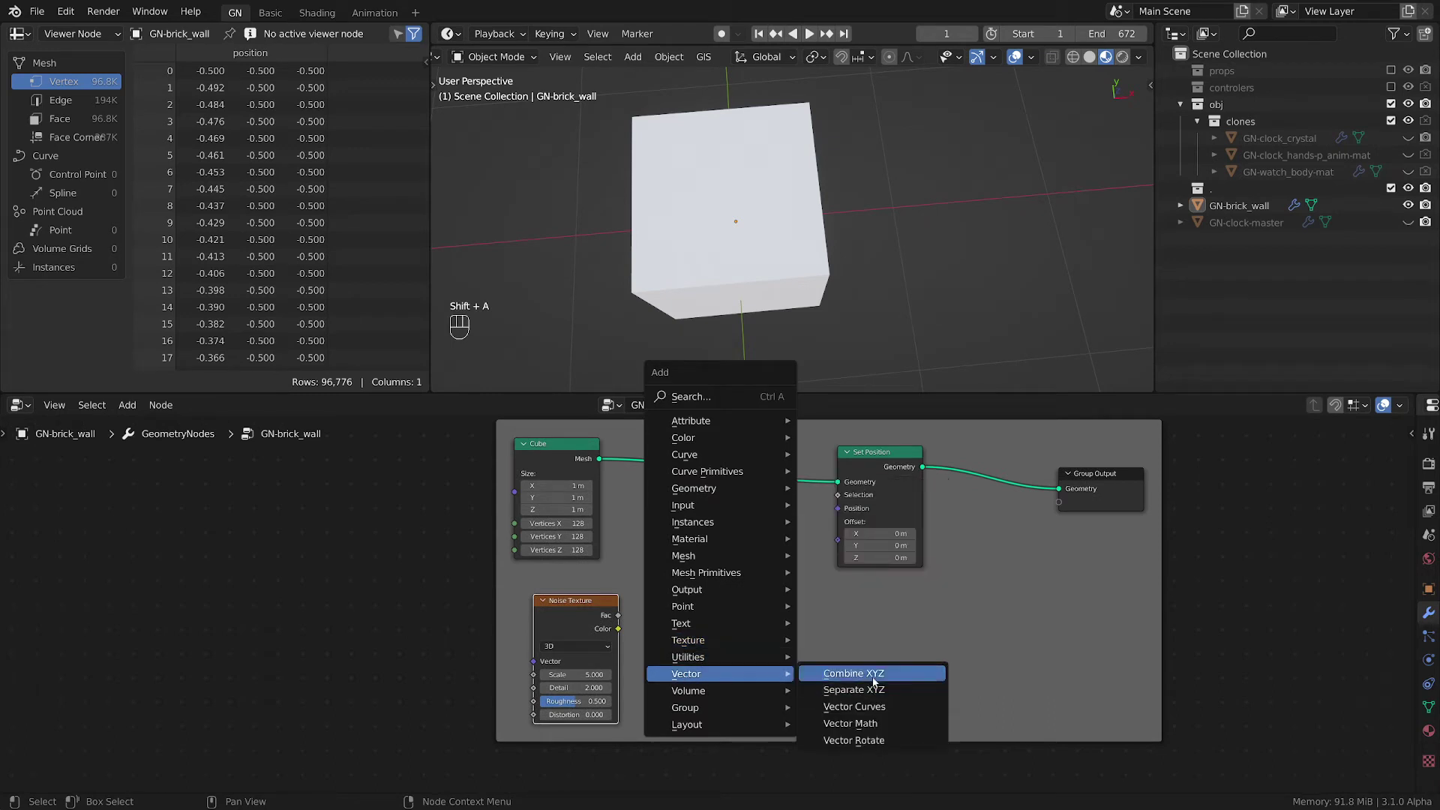
left_click(774, 573)
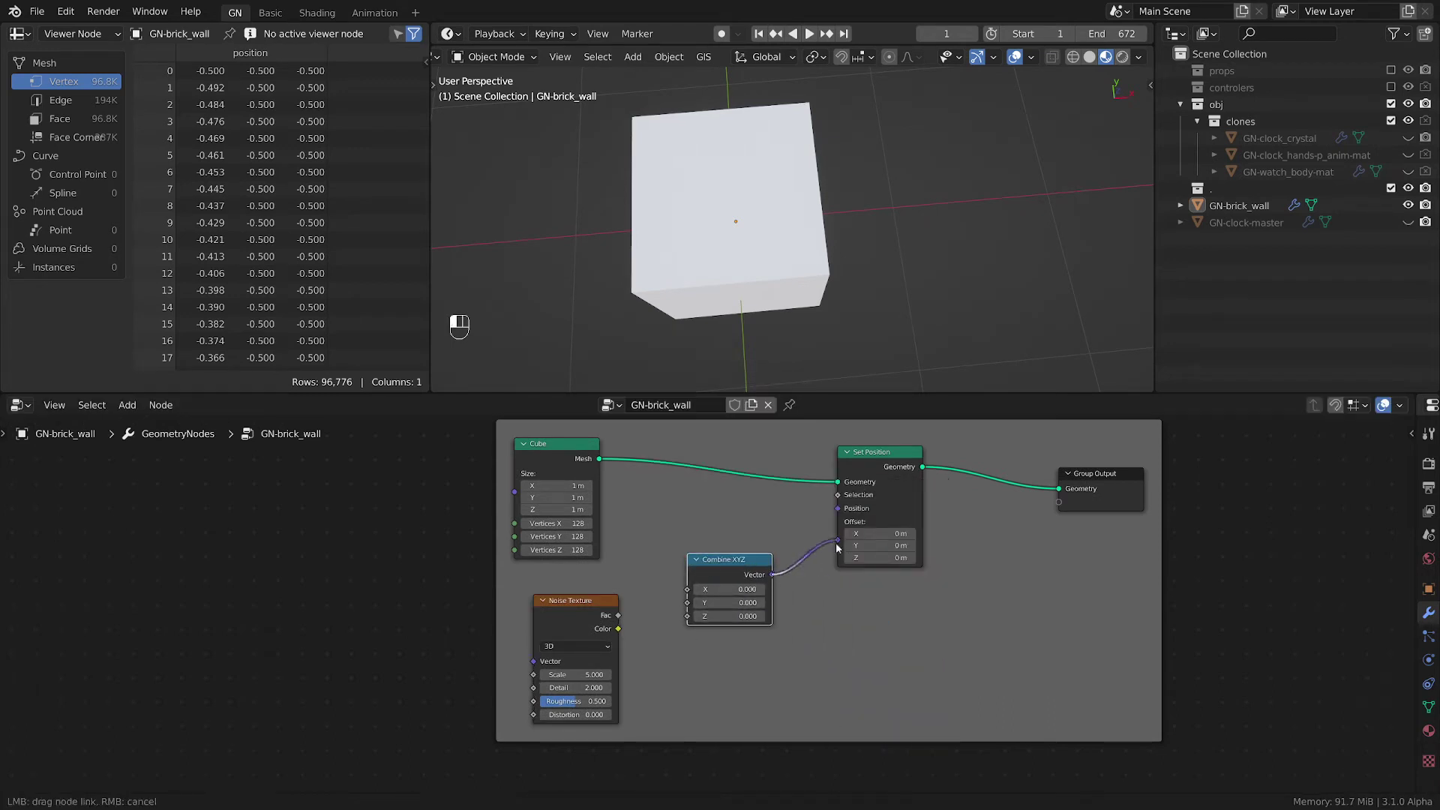
left_click(749, 573)
- Link Combine XYZ into Set Position's Offset and the noise Fac into its X input
left_click(588, 608)
left_click(659, 628)
left_click(786, 539)
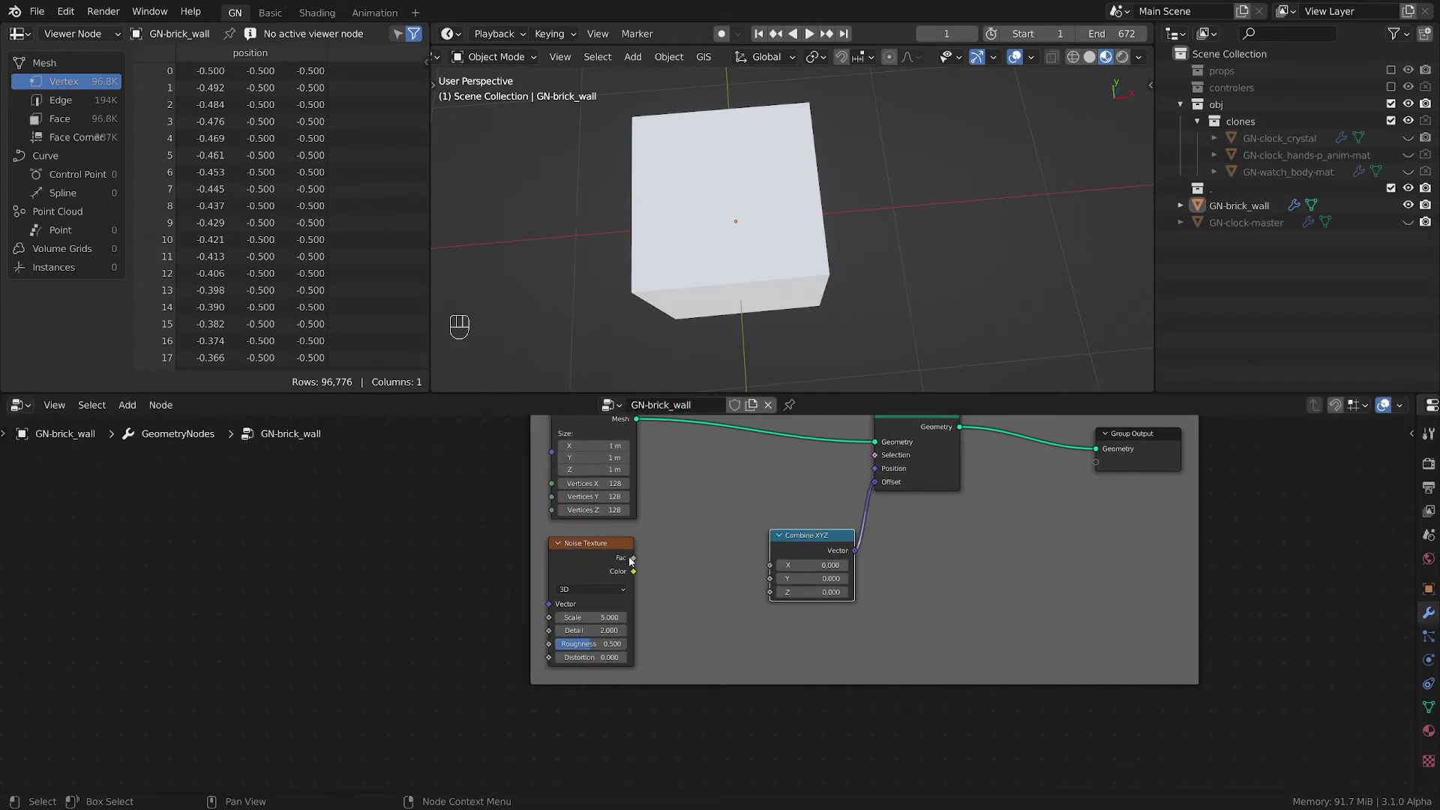
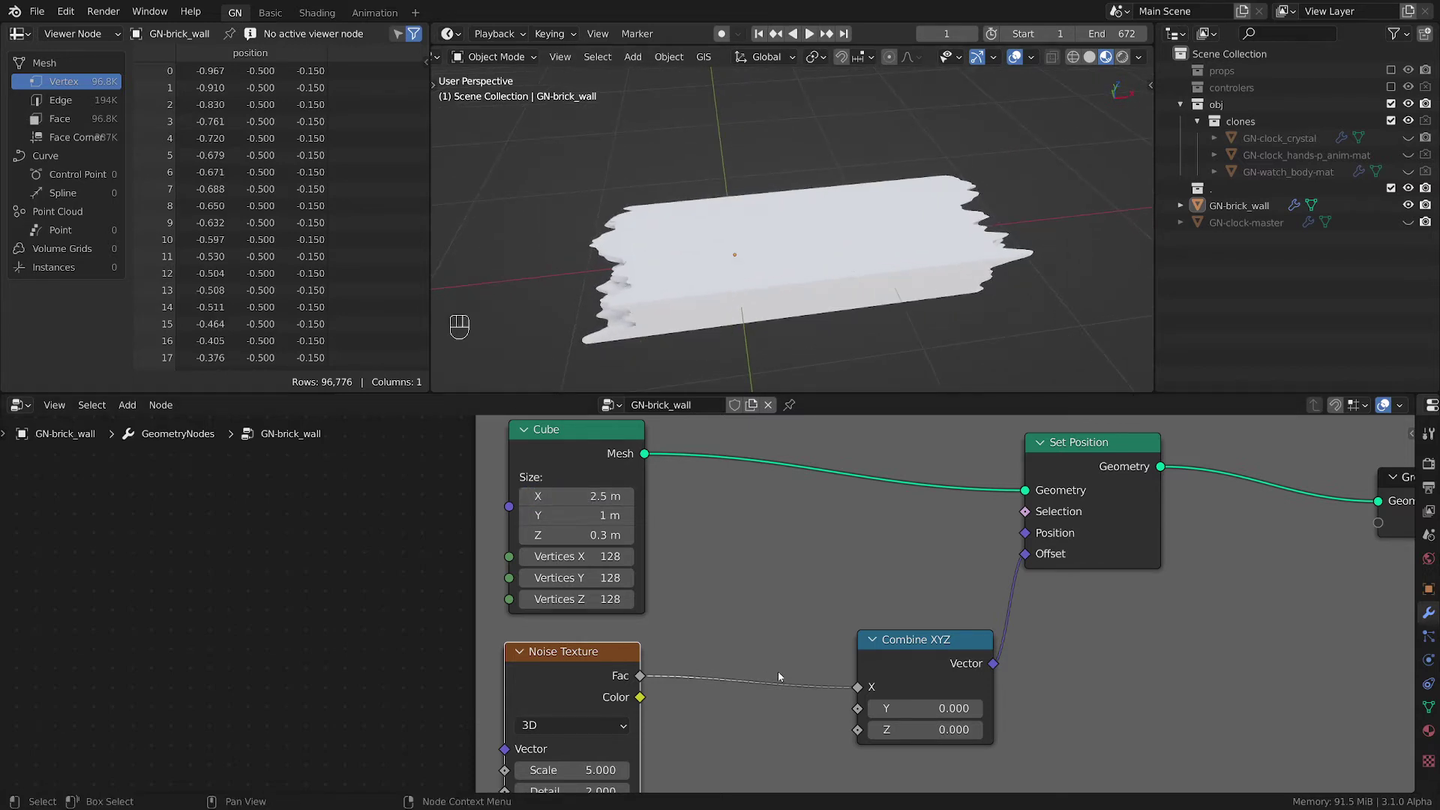
- Insert a Math node between noise Fac and X, set it to Multiply, and select it with the Noise Texture
left_click(784, 542)
left_click(900, 513)
key("shift+a")
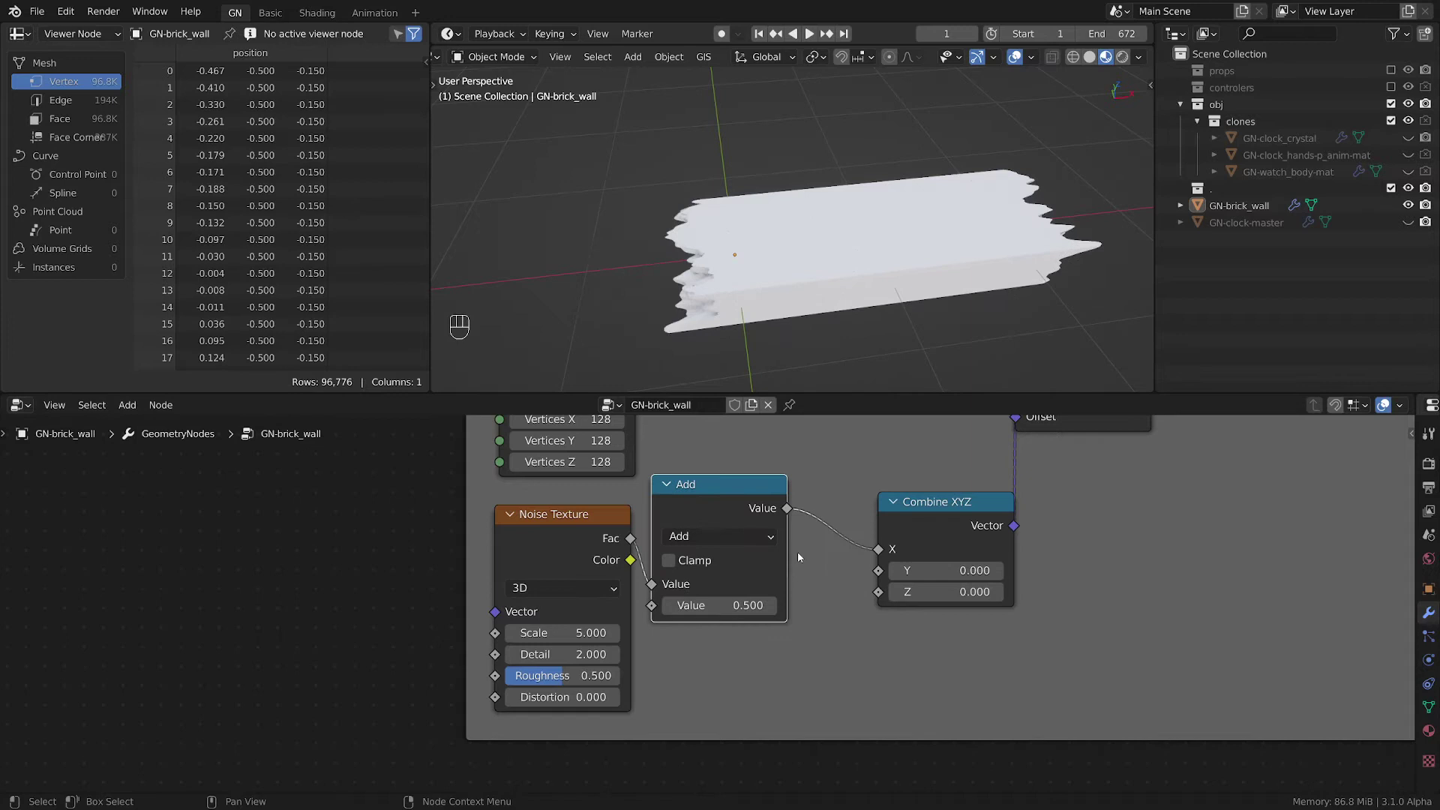
left_click(741, 528)
left_click_drag(731, 547, 734, 542)
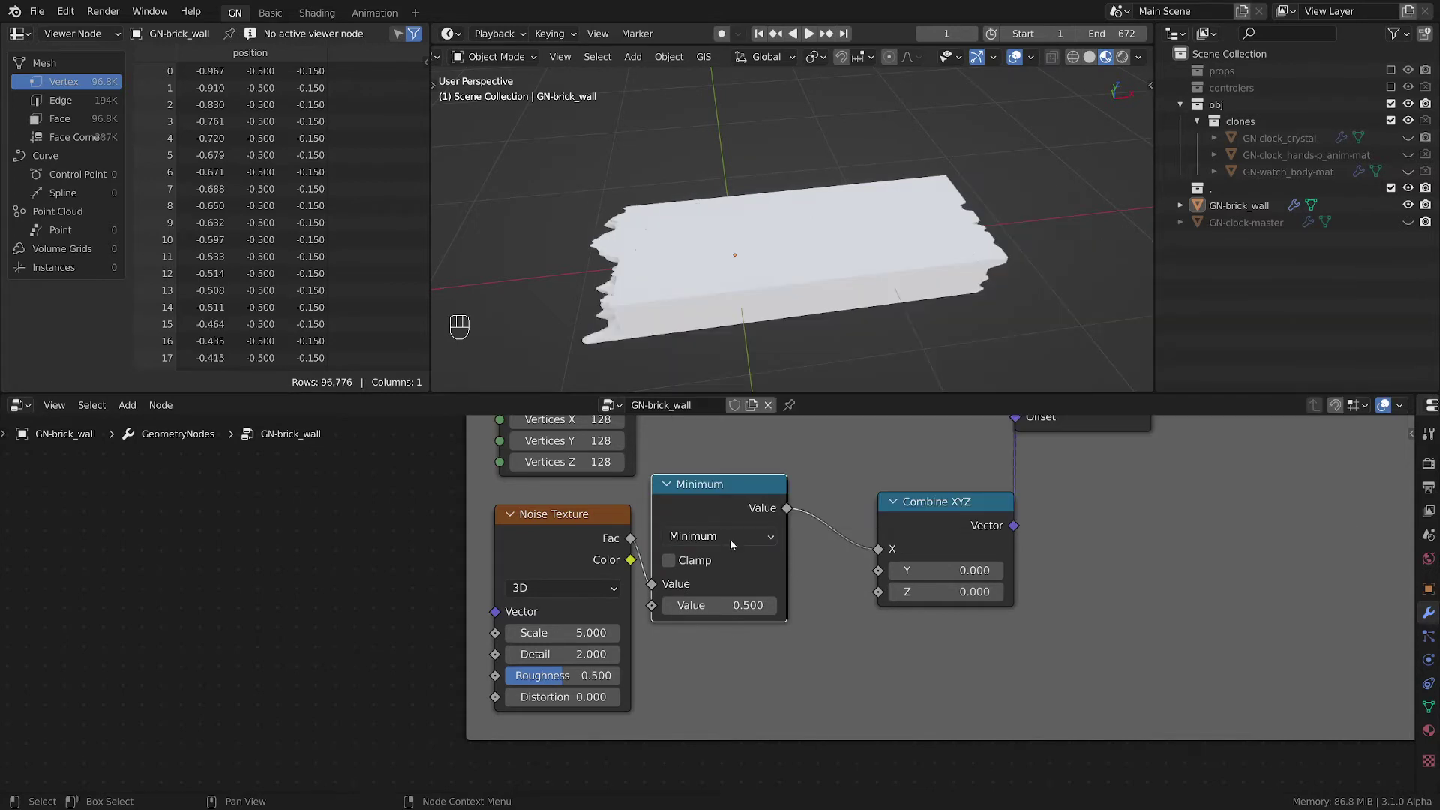
left_click(736, 540)
left_click(730, 517)
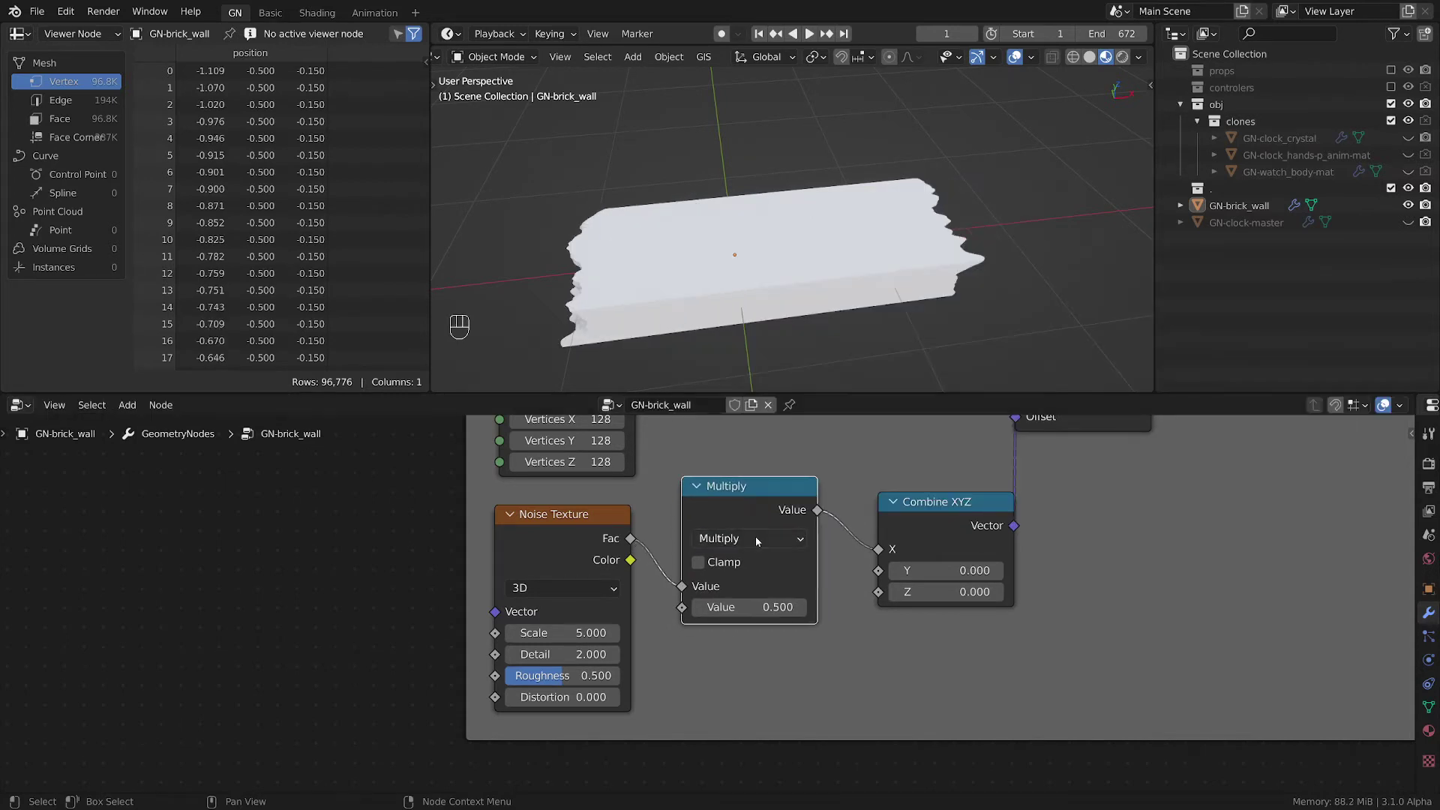
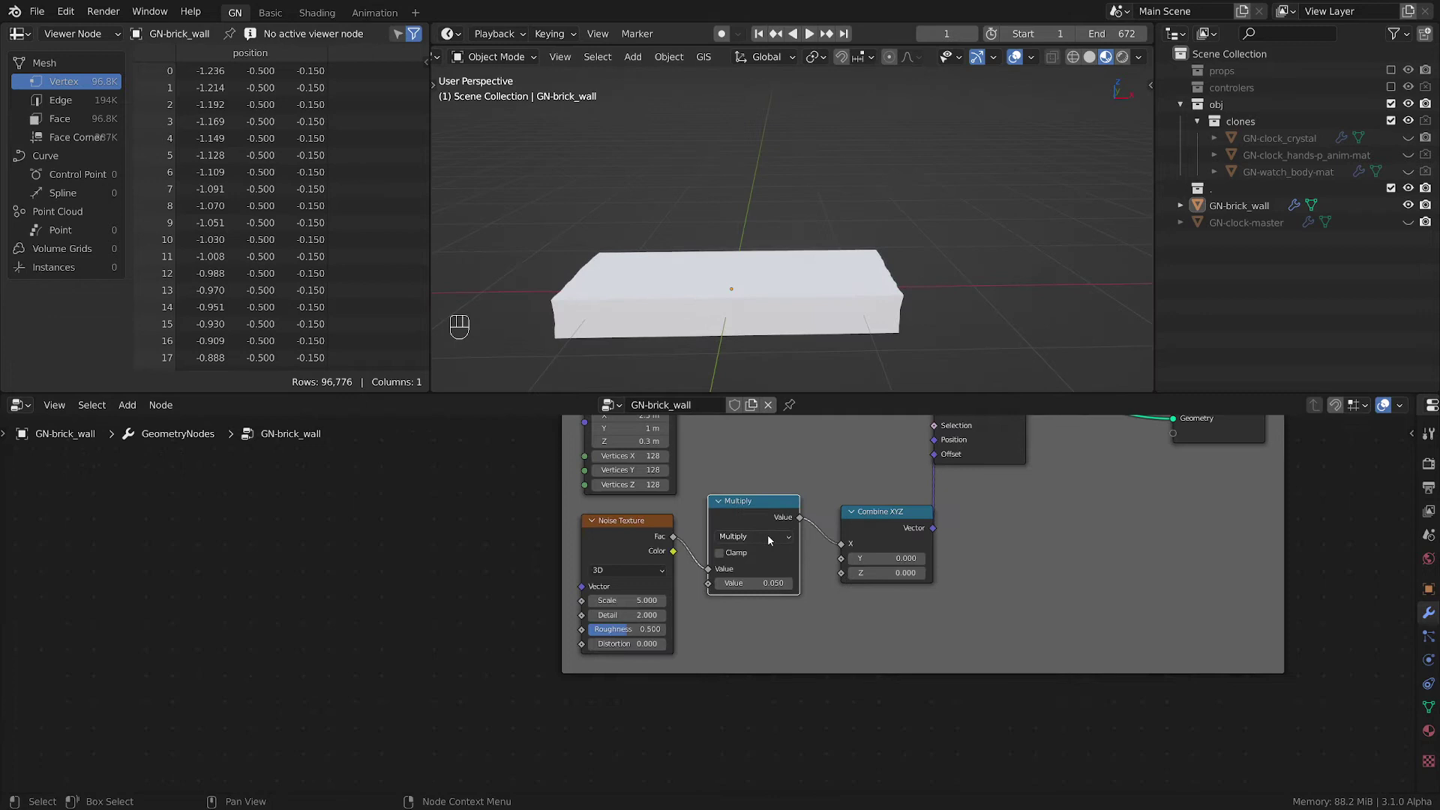
left_click(788, 733)
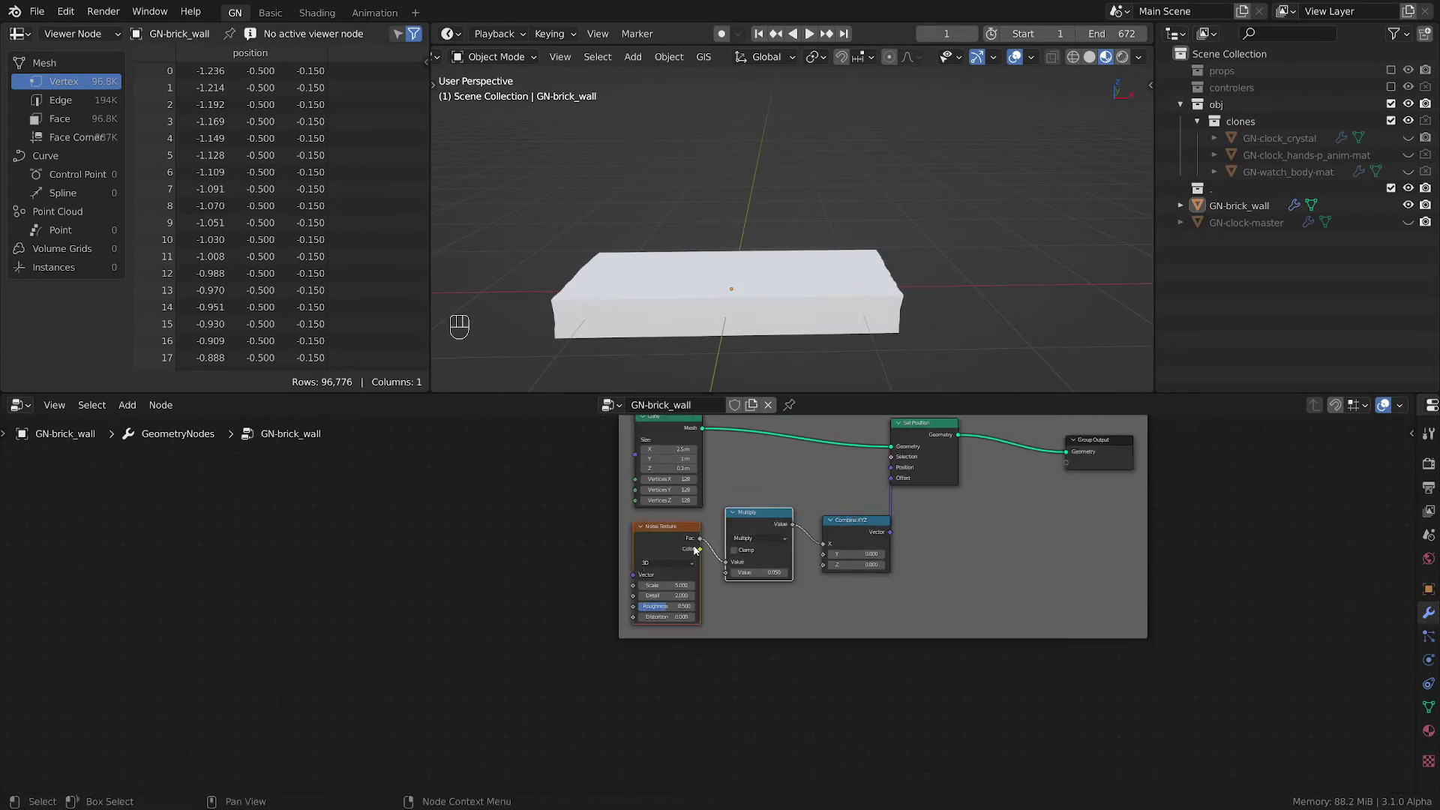
- Duplicate the noise-and-Multiply pair and link the copies into Combine XYZ's Y and Z inputs
key("shift+d")
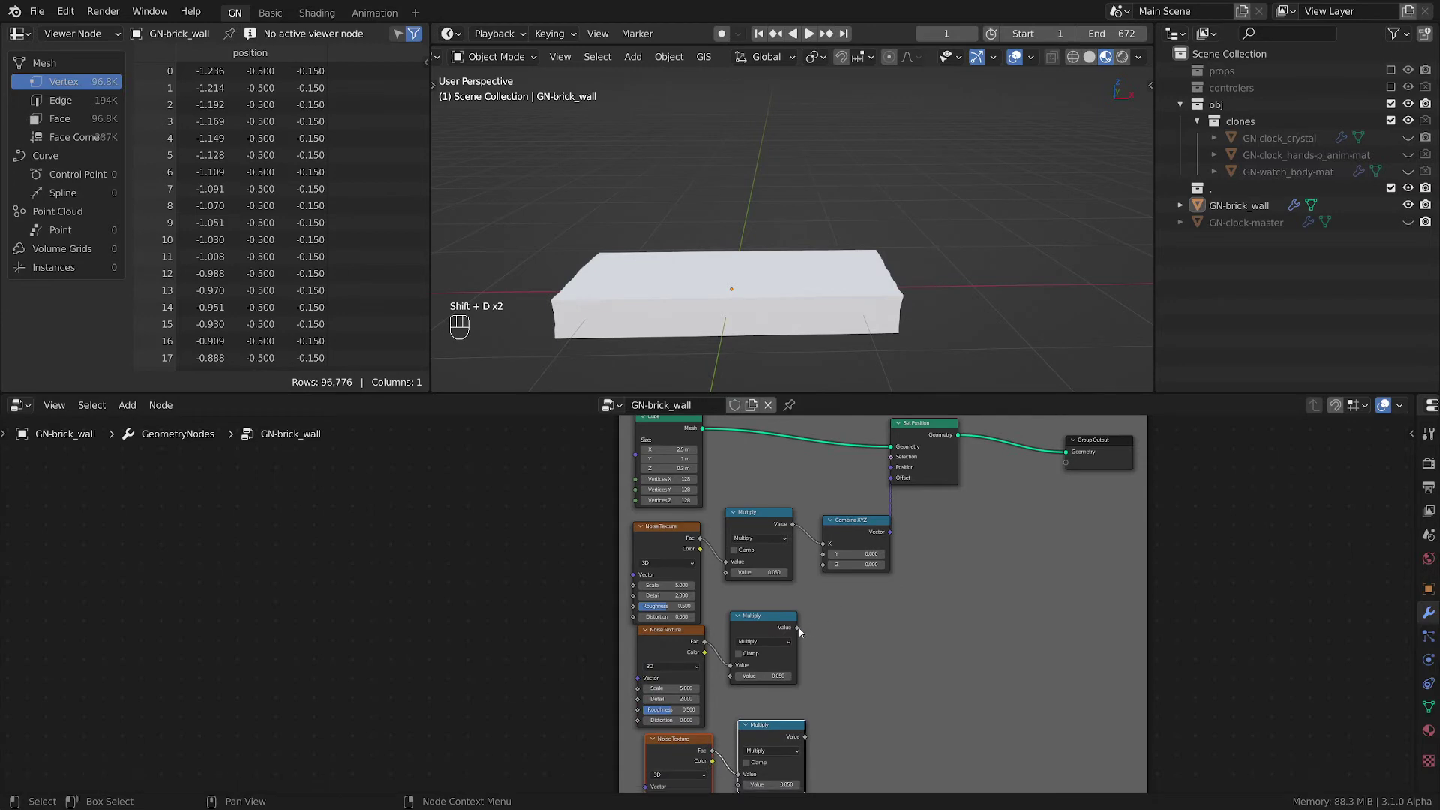
left_click_drag(801, 628, 811, 695)
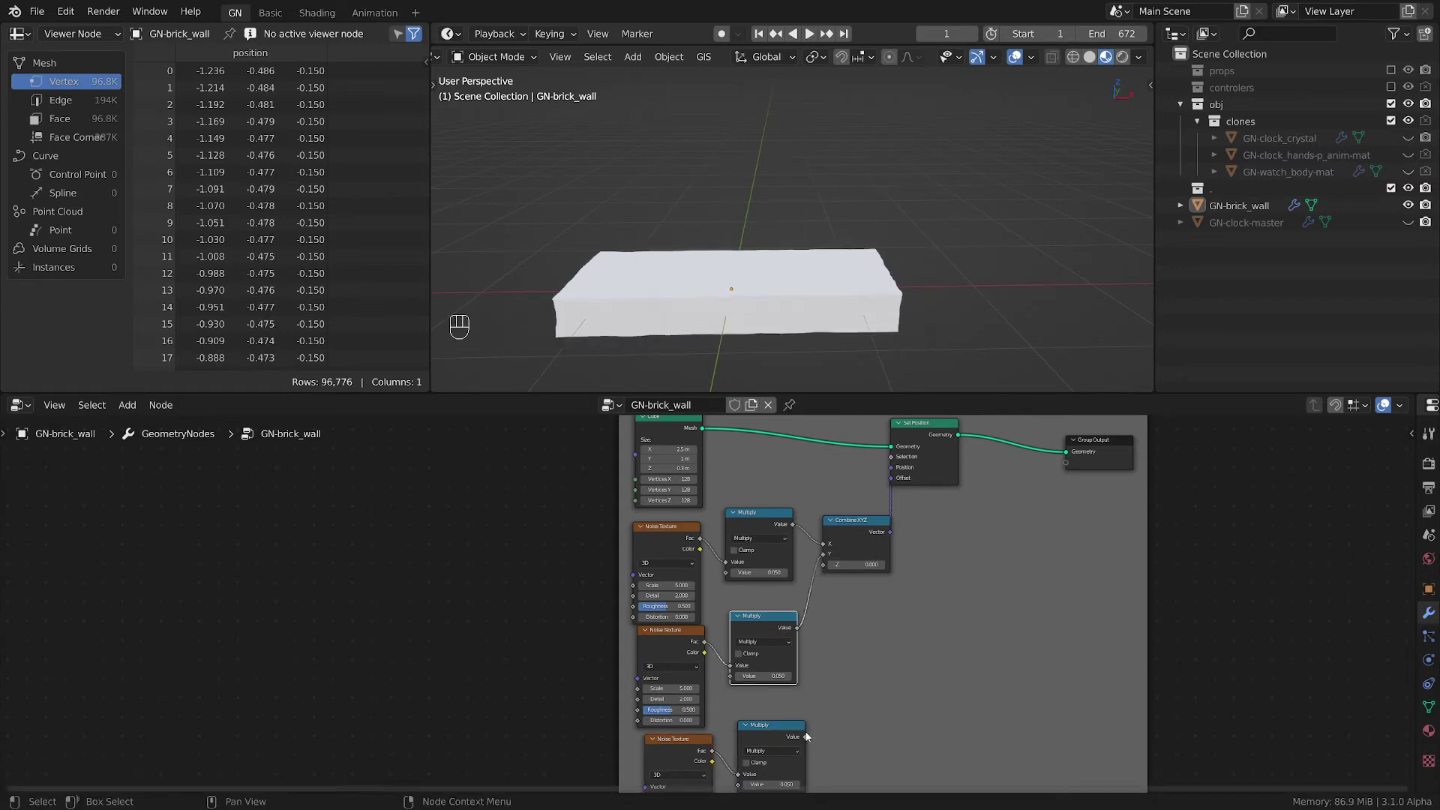
left_click_drag(813, 734, 829, 572)
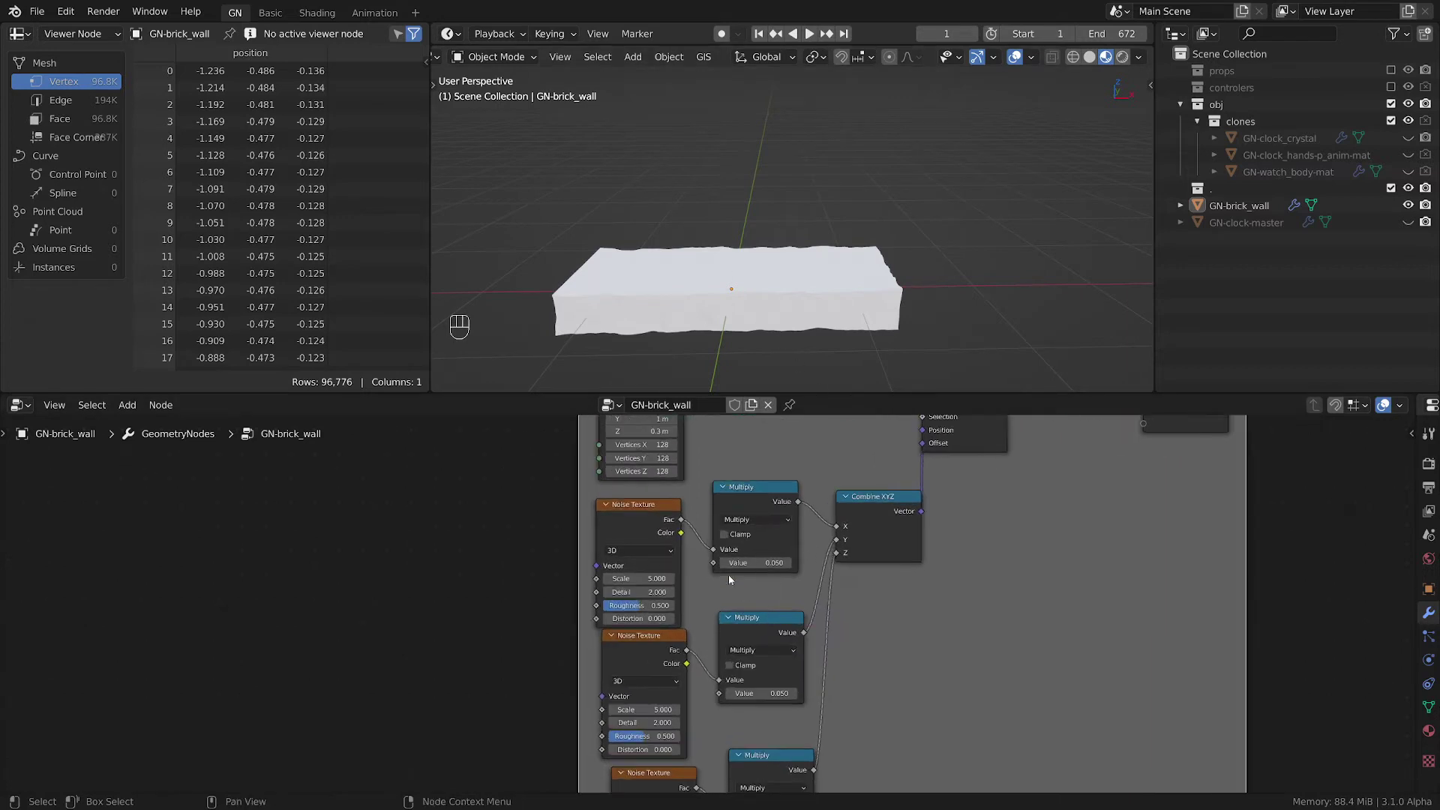
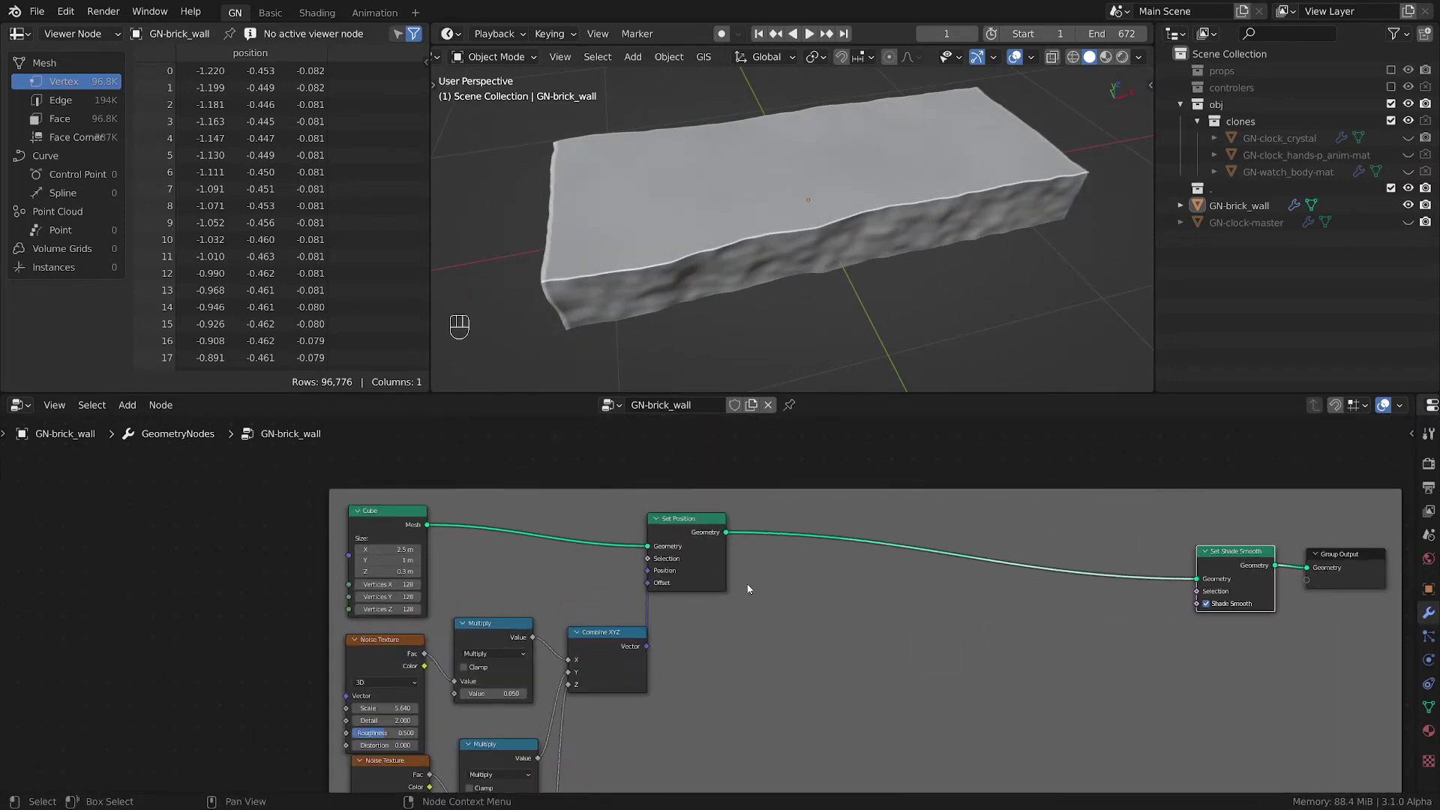
- Insert a Transform node after Set Position scaling the brick to 0.25, then inspect it up close
key("shift+a")
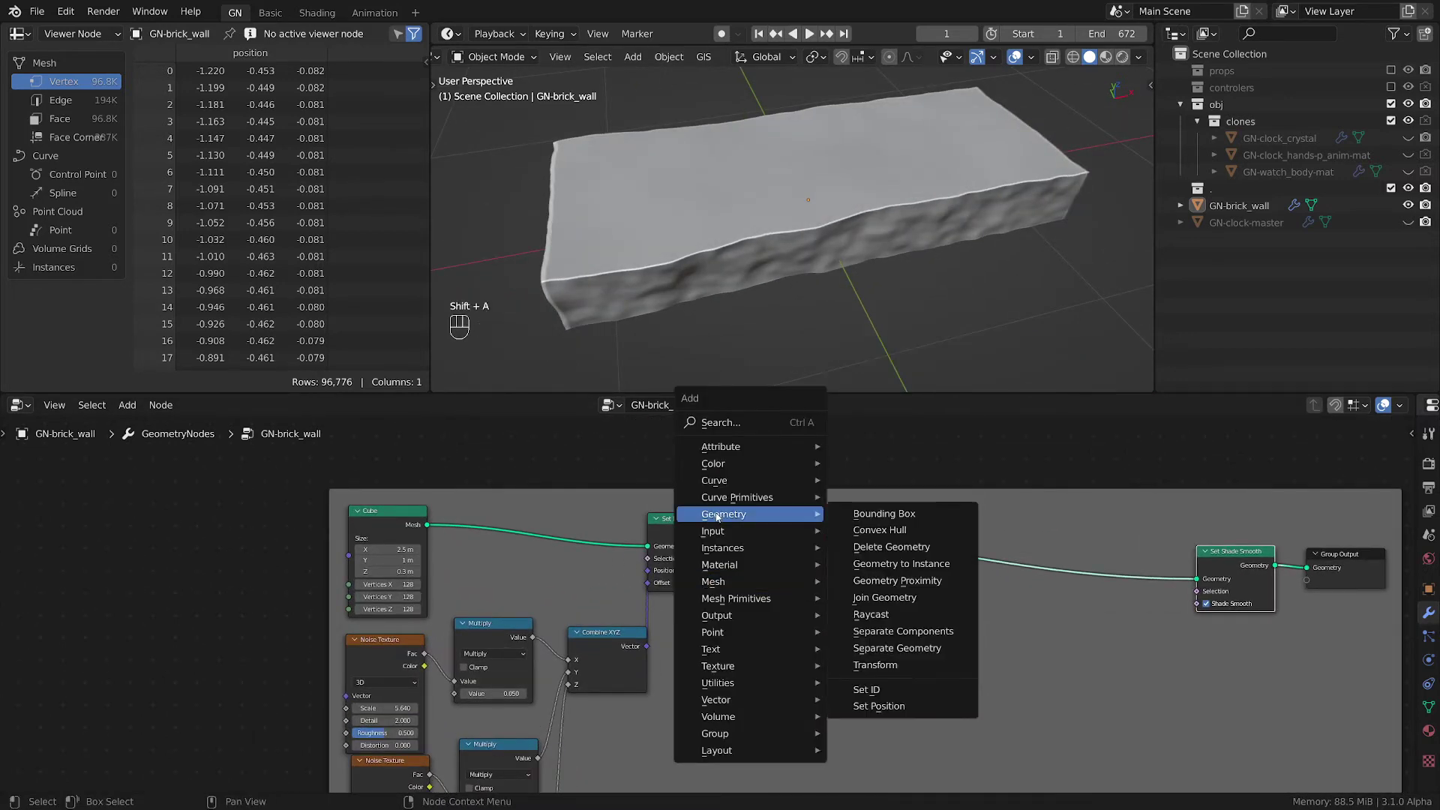
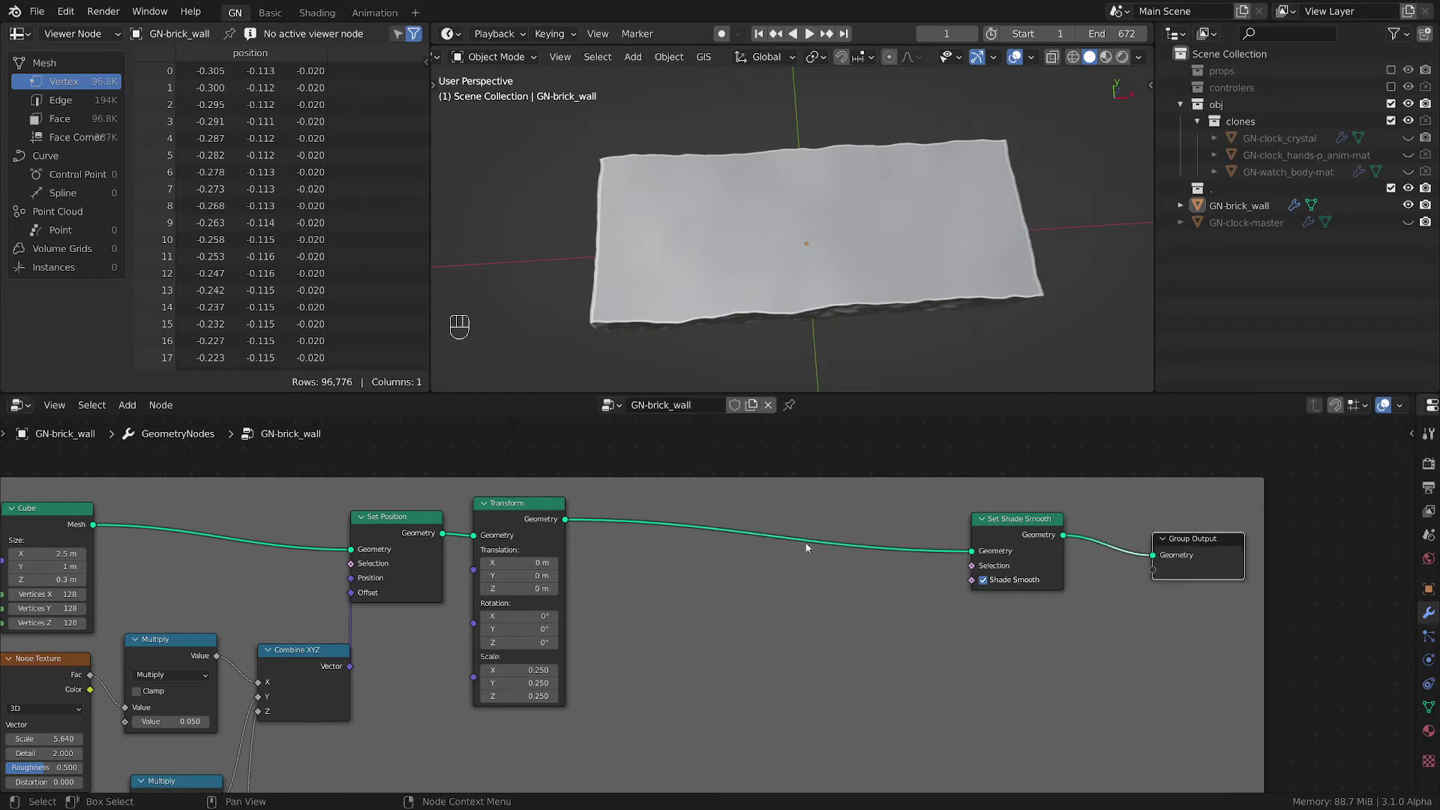
left_click(1035, 526)
left_click(1235, 546)
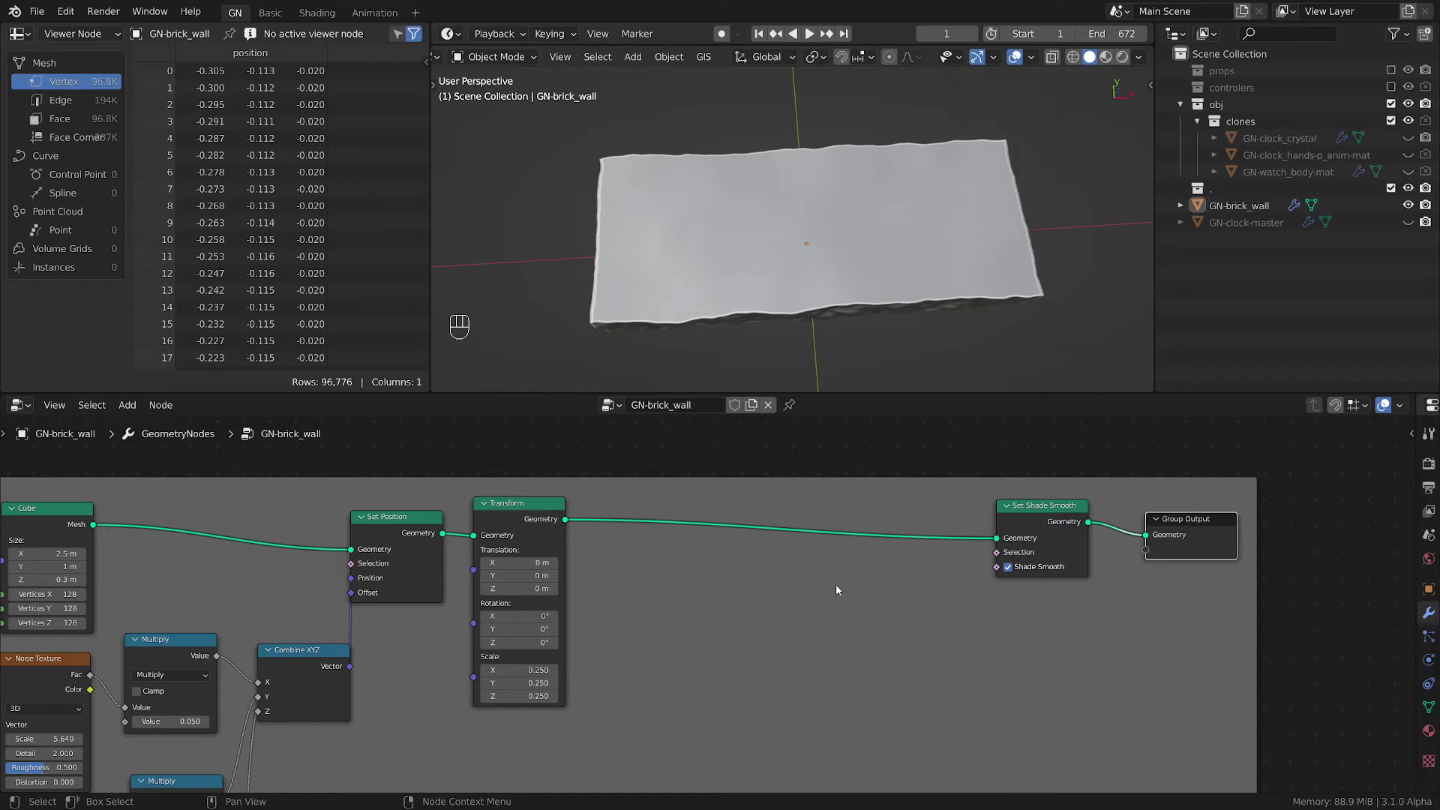
middle_click(757, 265)
left_click_drag(786, 295, 814, 278)
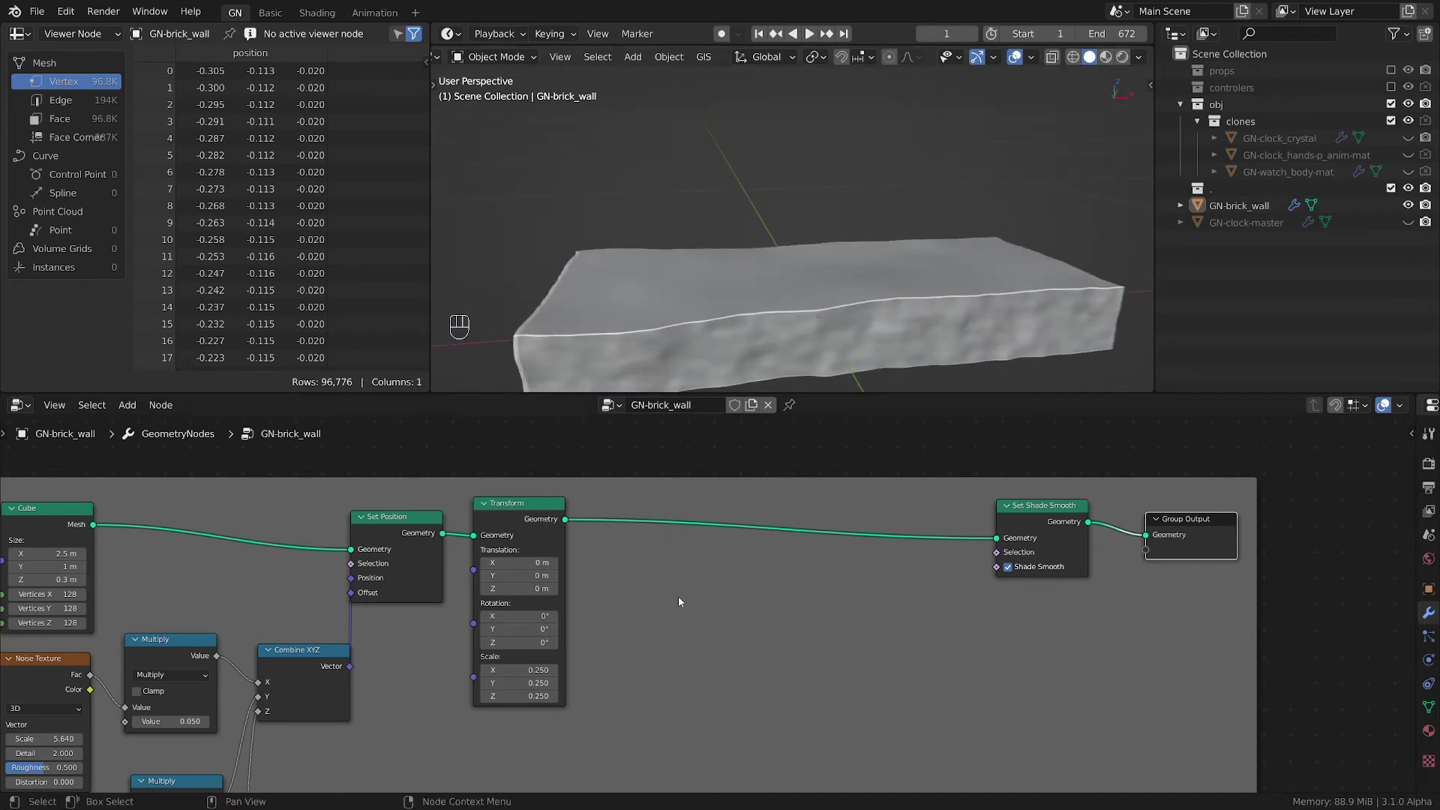
middle_click(763, 332)
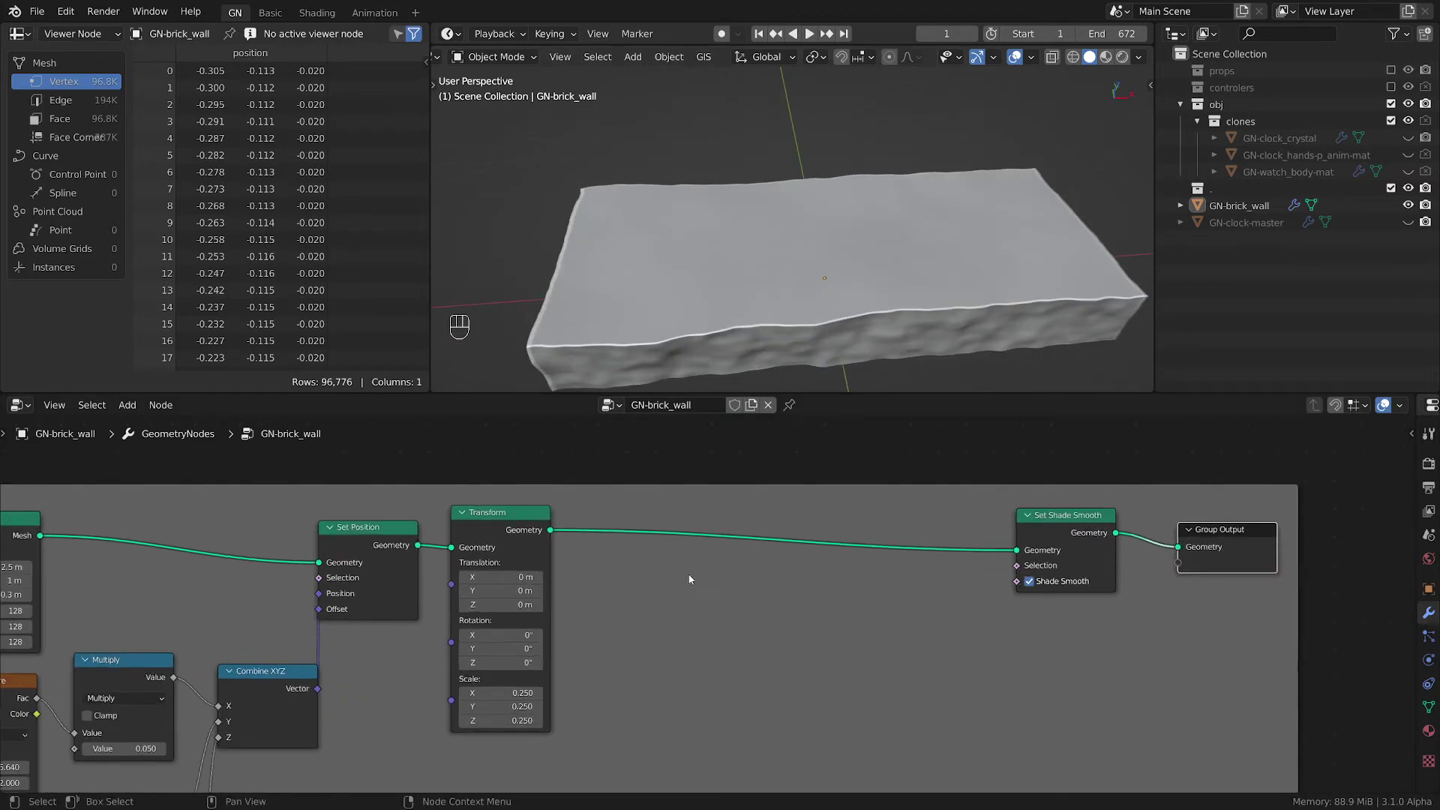
- Bring up the node add list to fetch Geometry to Instance for the scaled brick
key("shift+a")
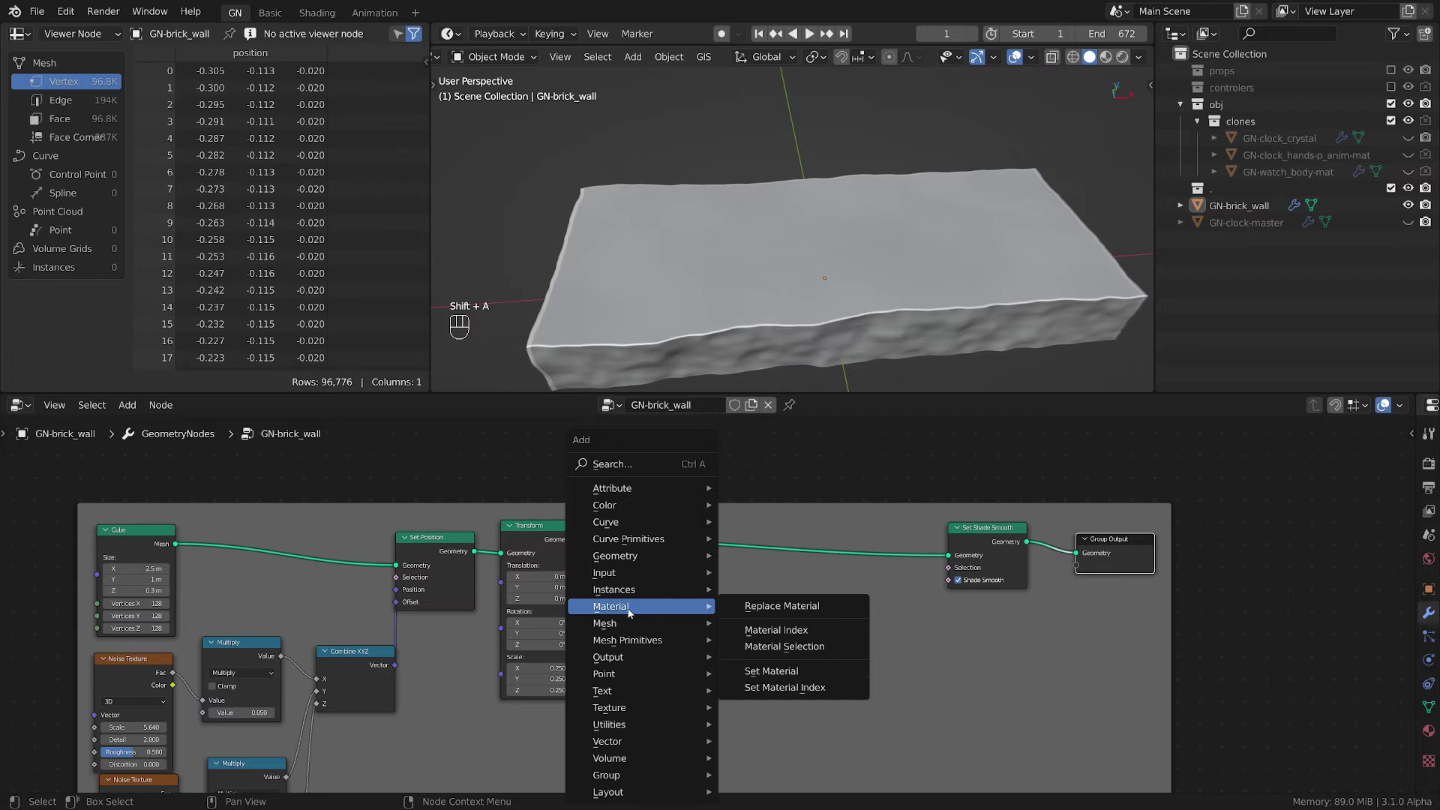
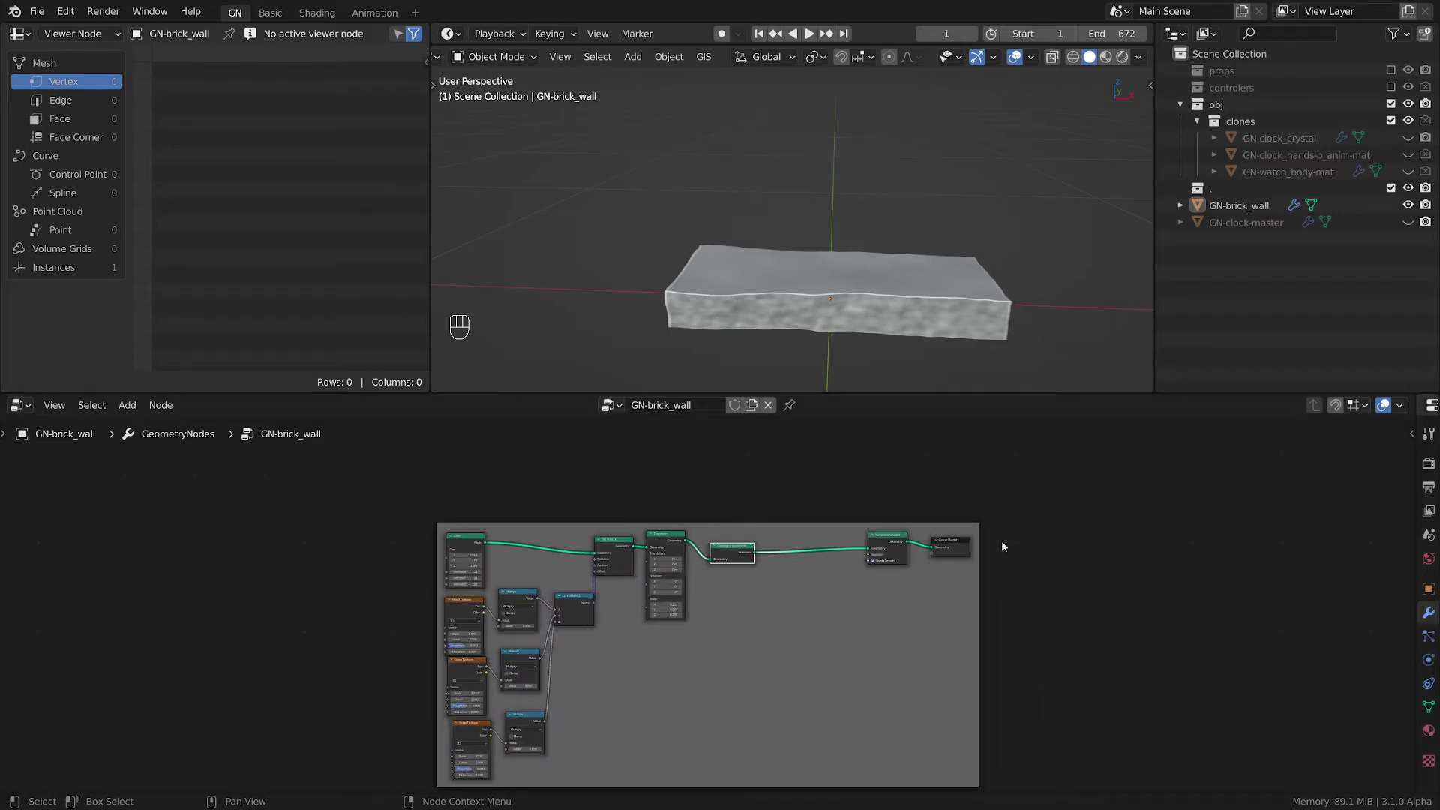
- Pull Set Shade Smooth and Group Output out of the brick frame
left_click(965, 551)
key("alt+p")
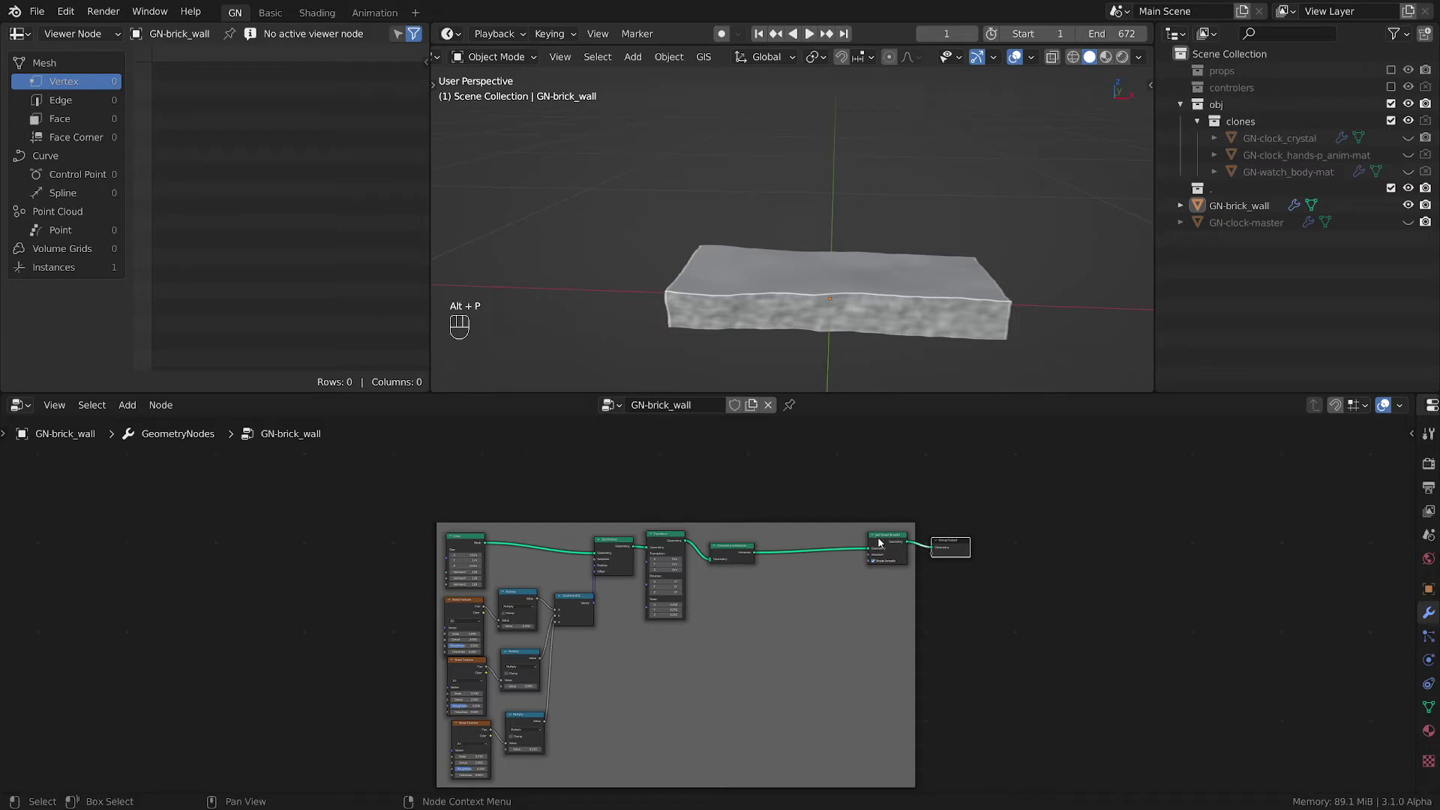
key("alt+p")
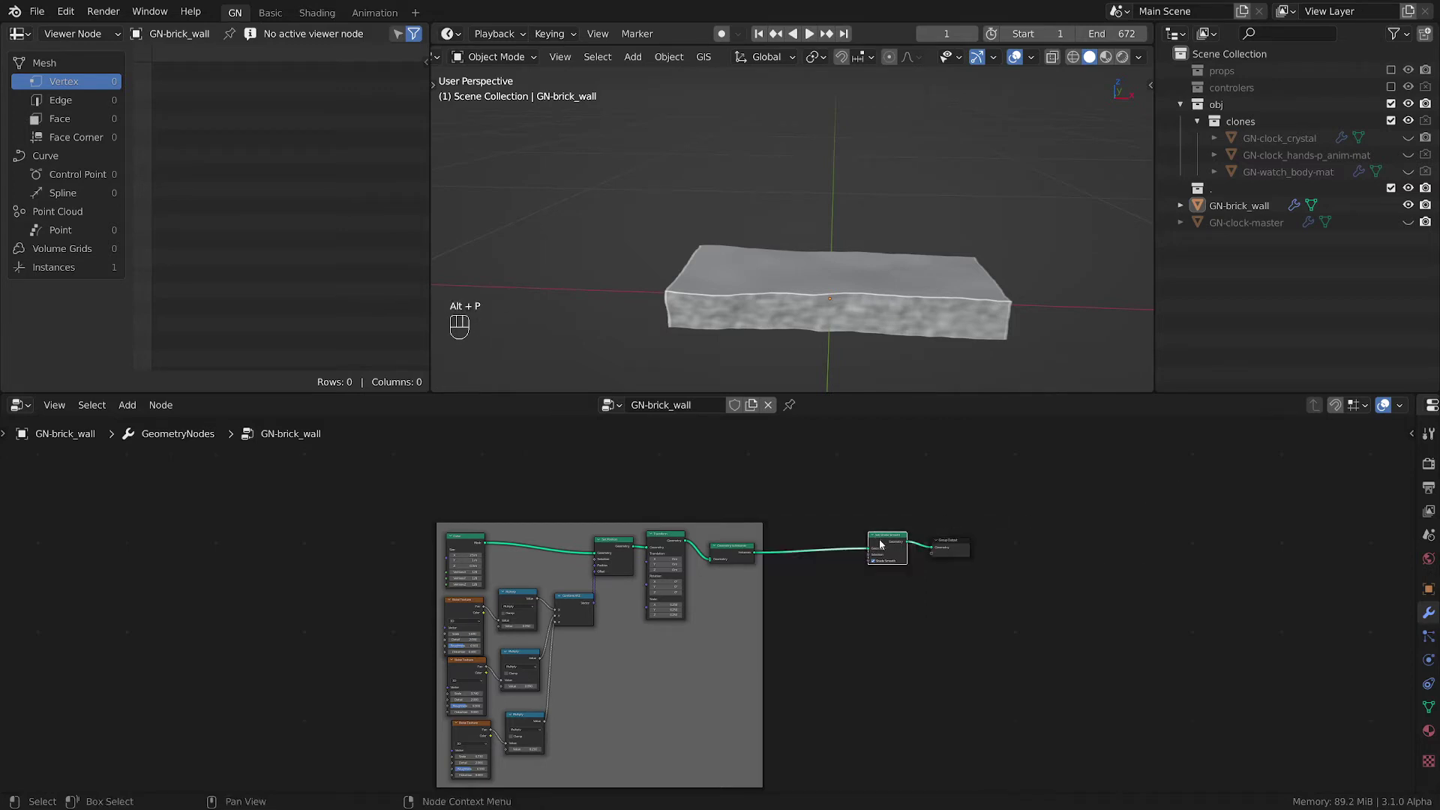
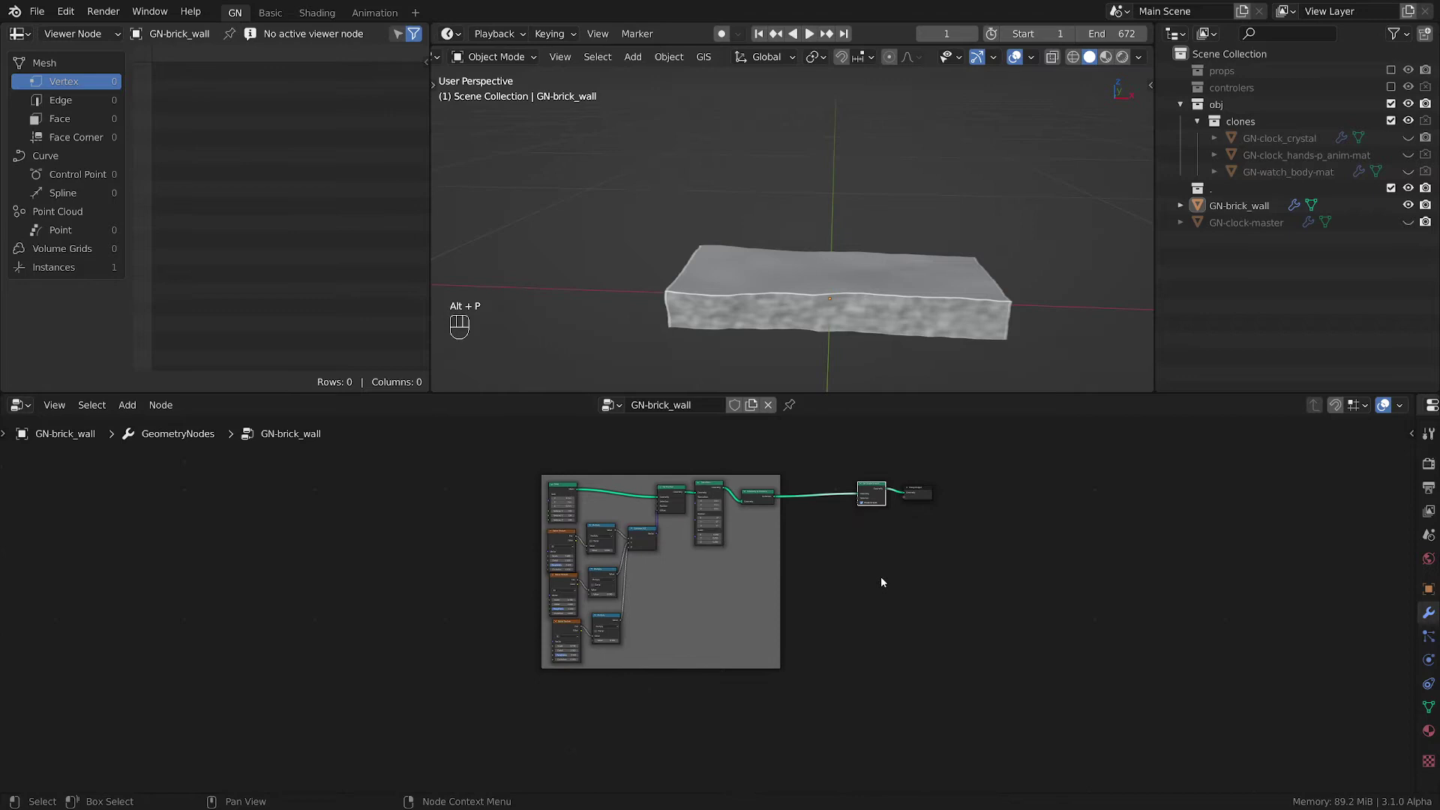
- Duplicate the framed brick network and place the copy below the original
left_click(548, 471)
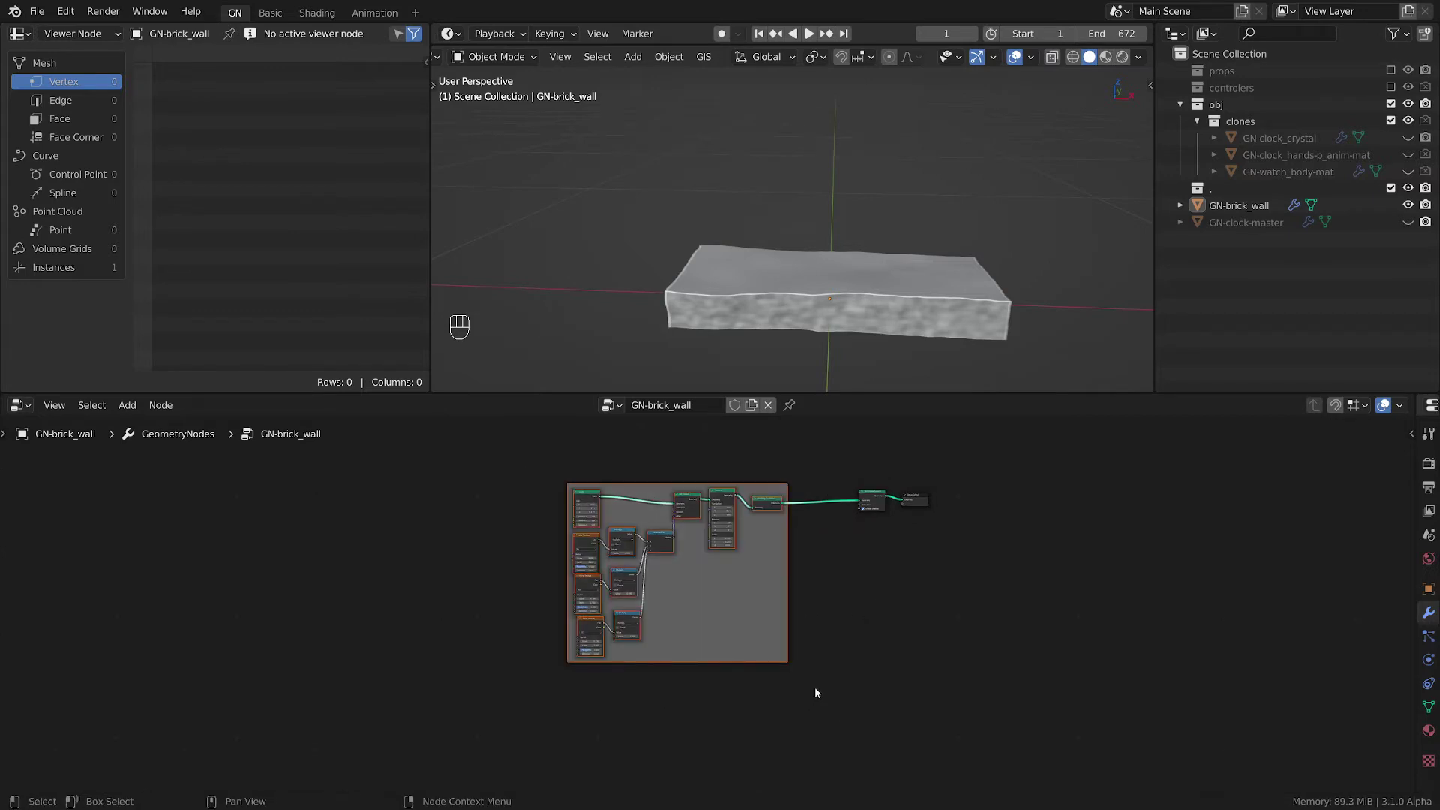
key("shift+d")
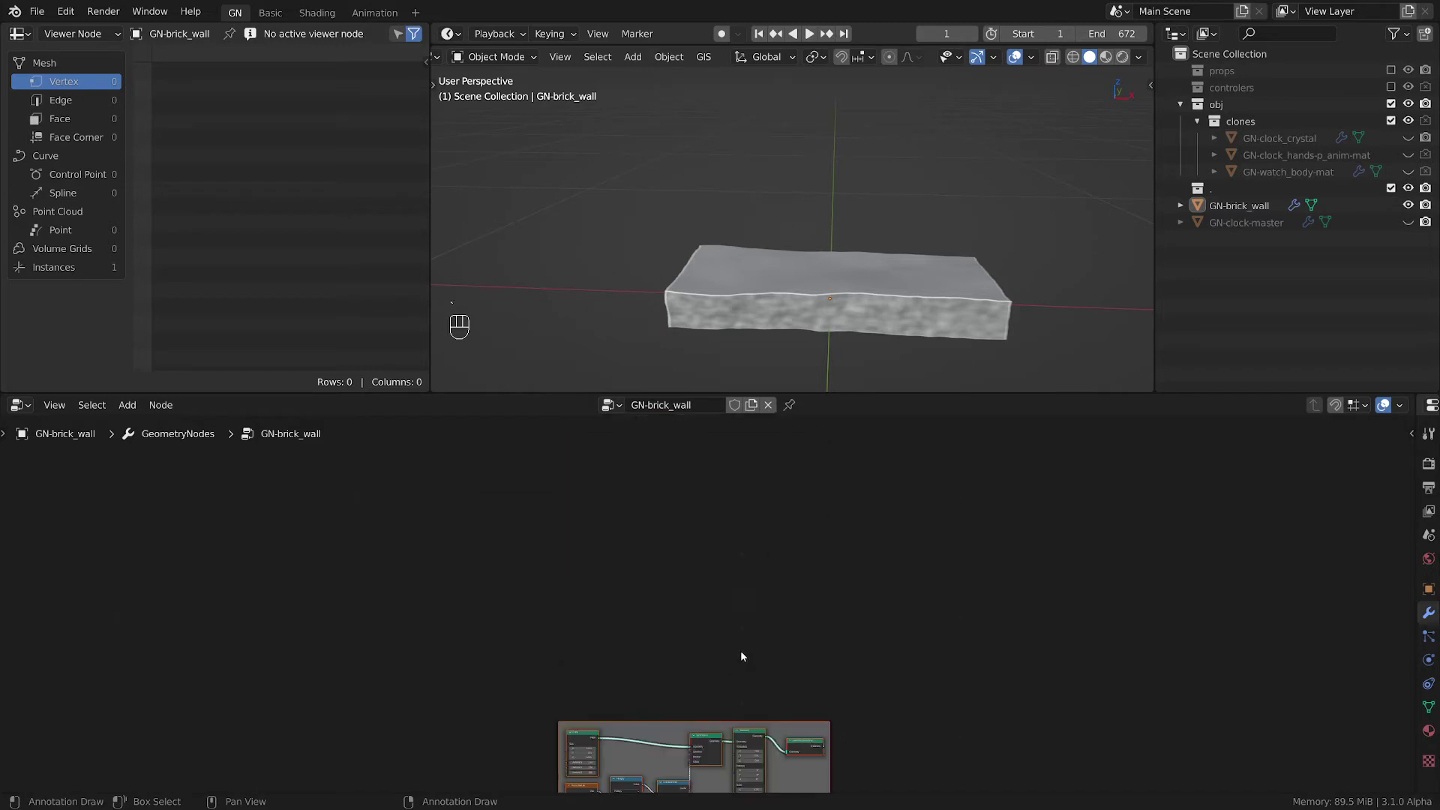
left_click(840, 592)
left_click(874, 553)
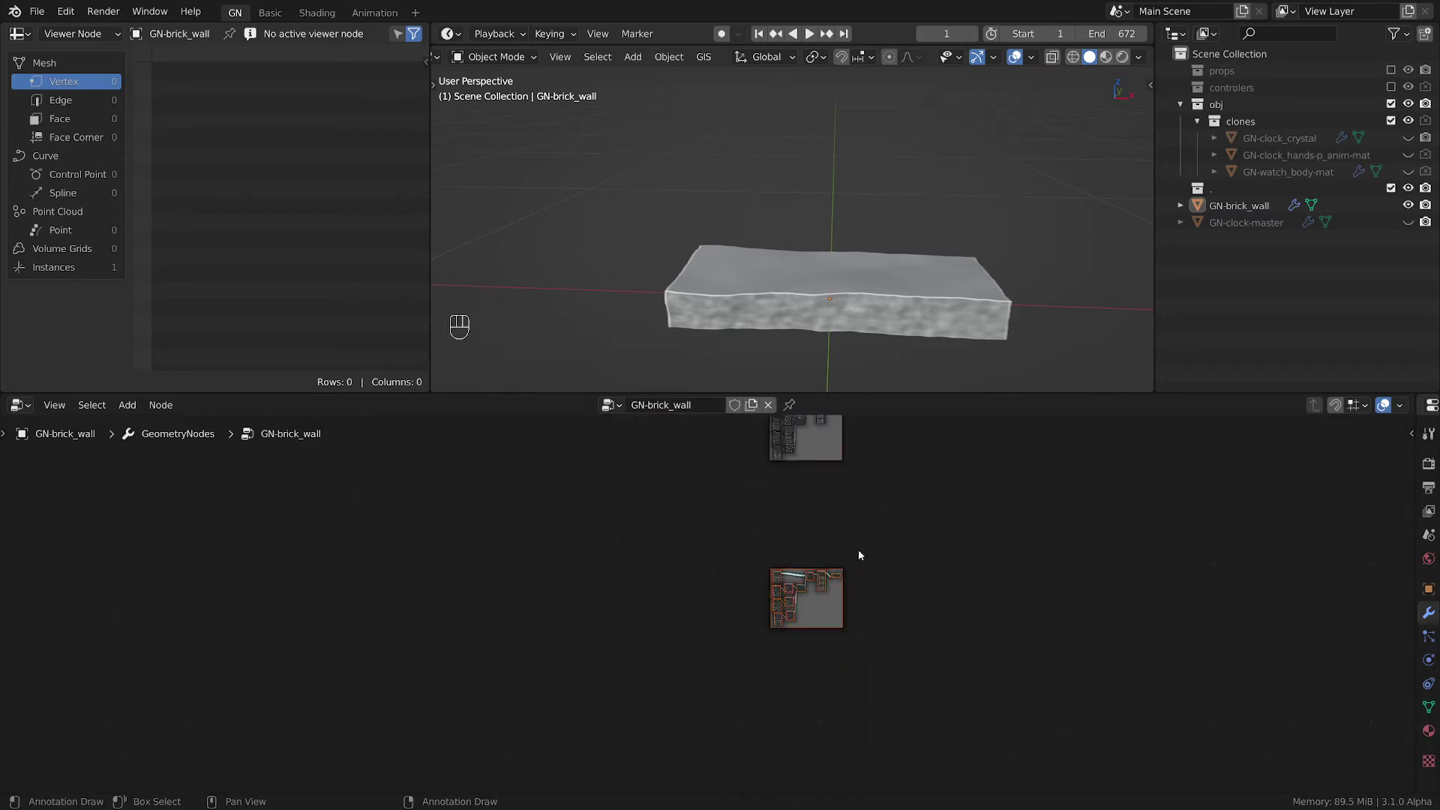
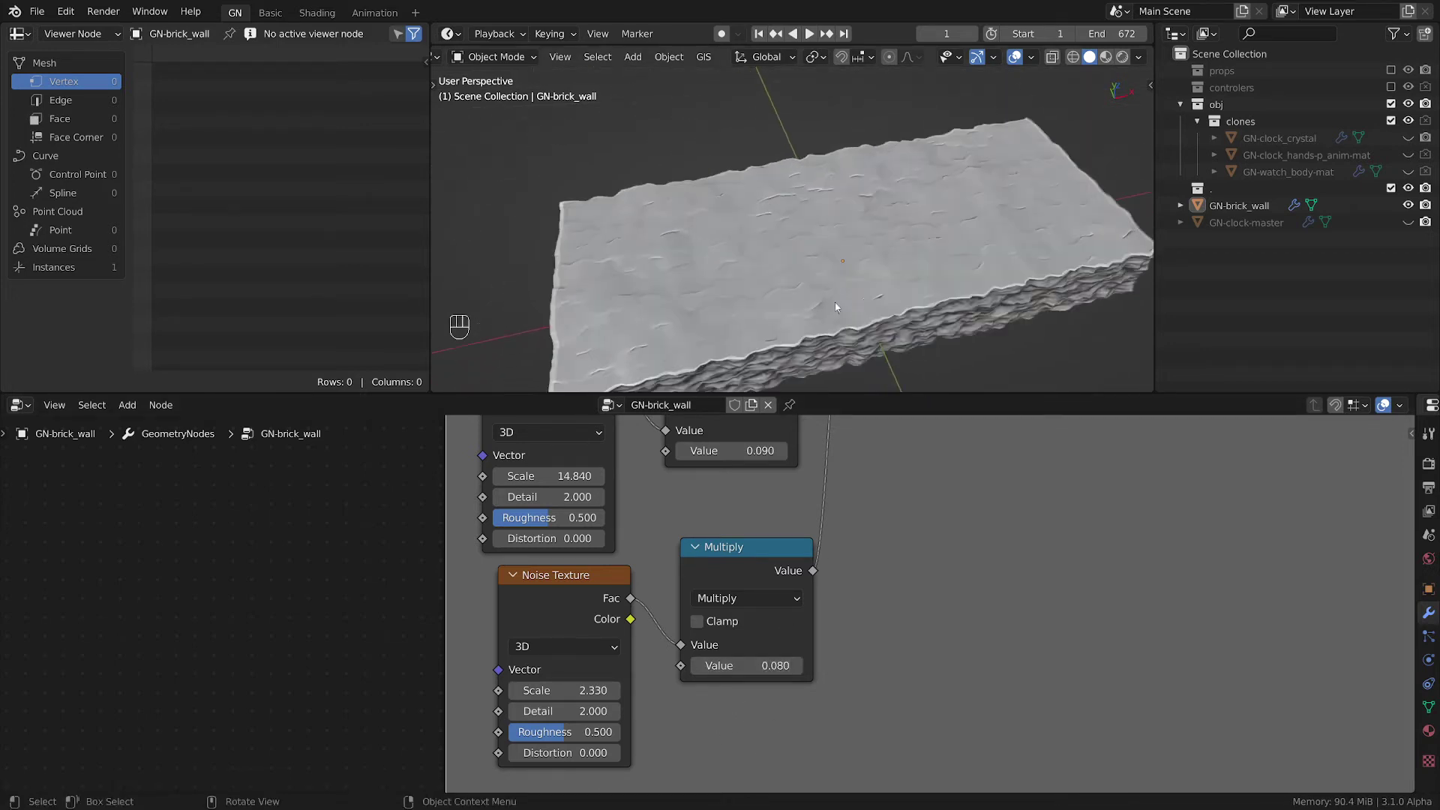
- Pan to the copied Noise Texture and Multiply nodes to edit their scales and strengths
middle_click(938, 510)
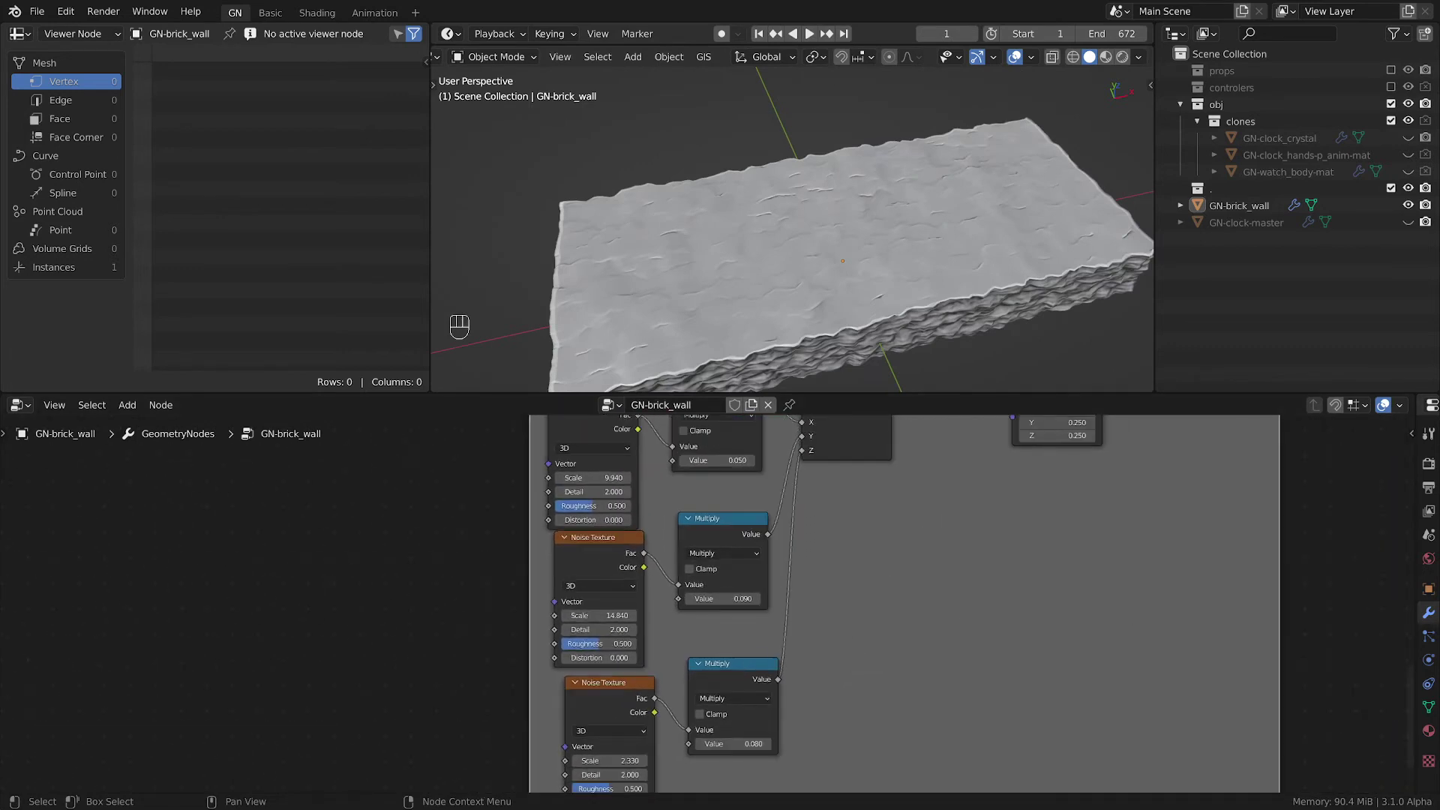
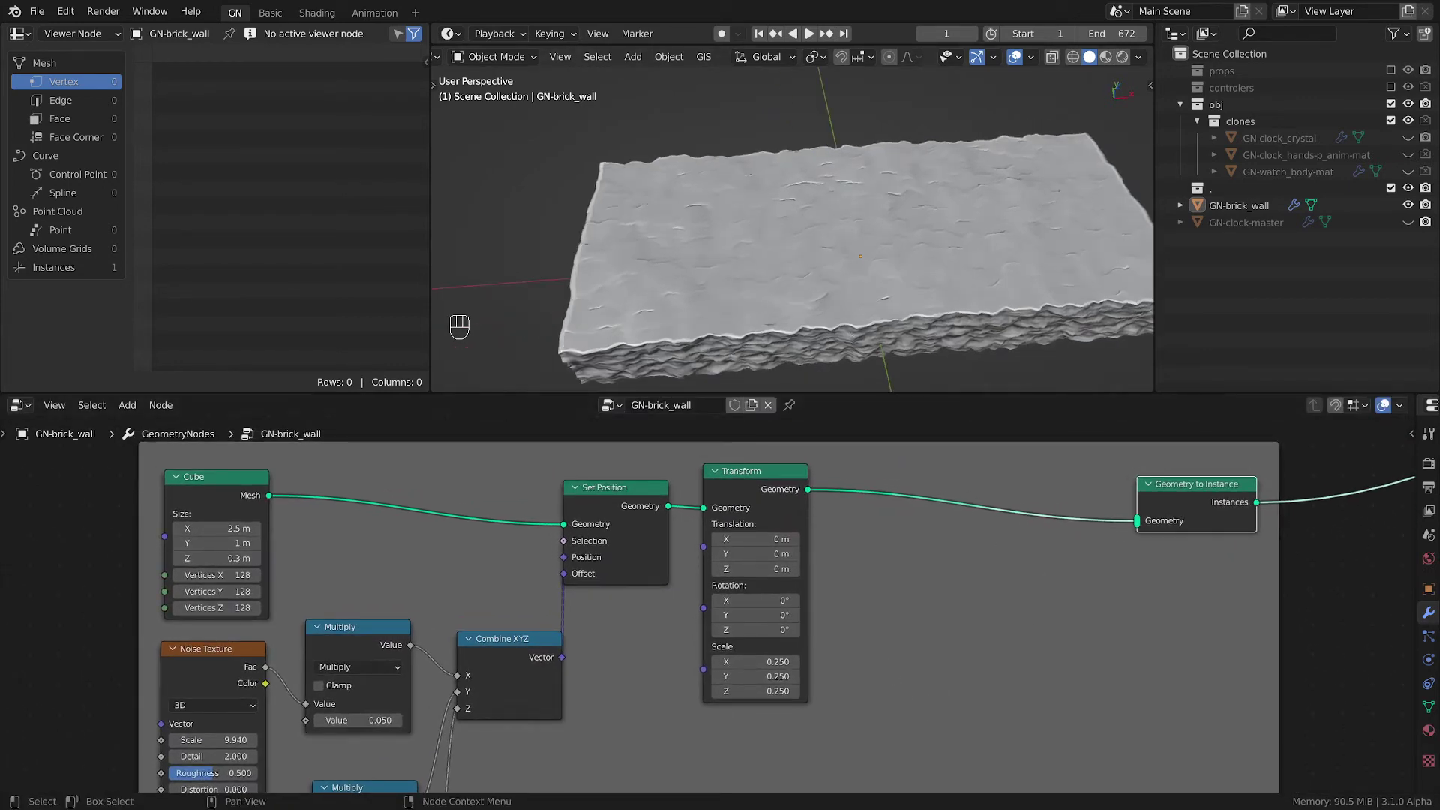
- Add a Voronoi Texture set to 2D with Distance to Edge output
key("shift+a")
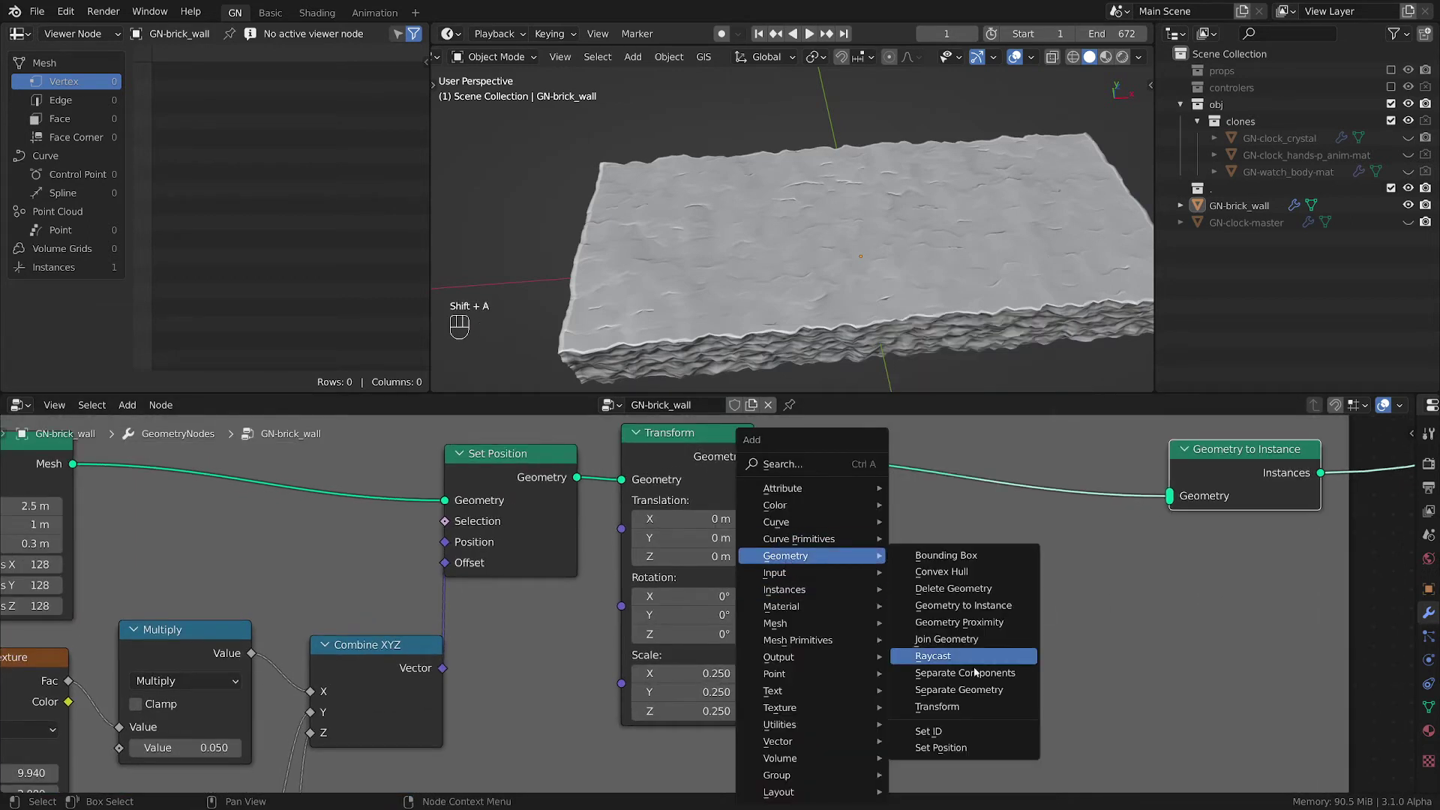
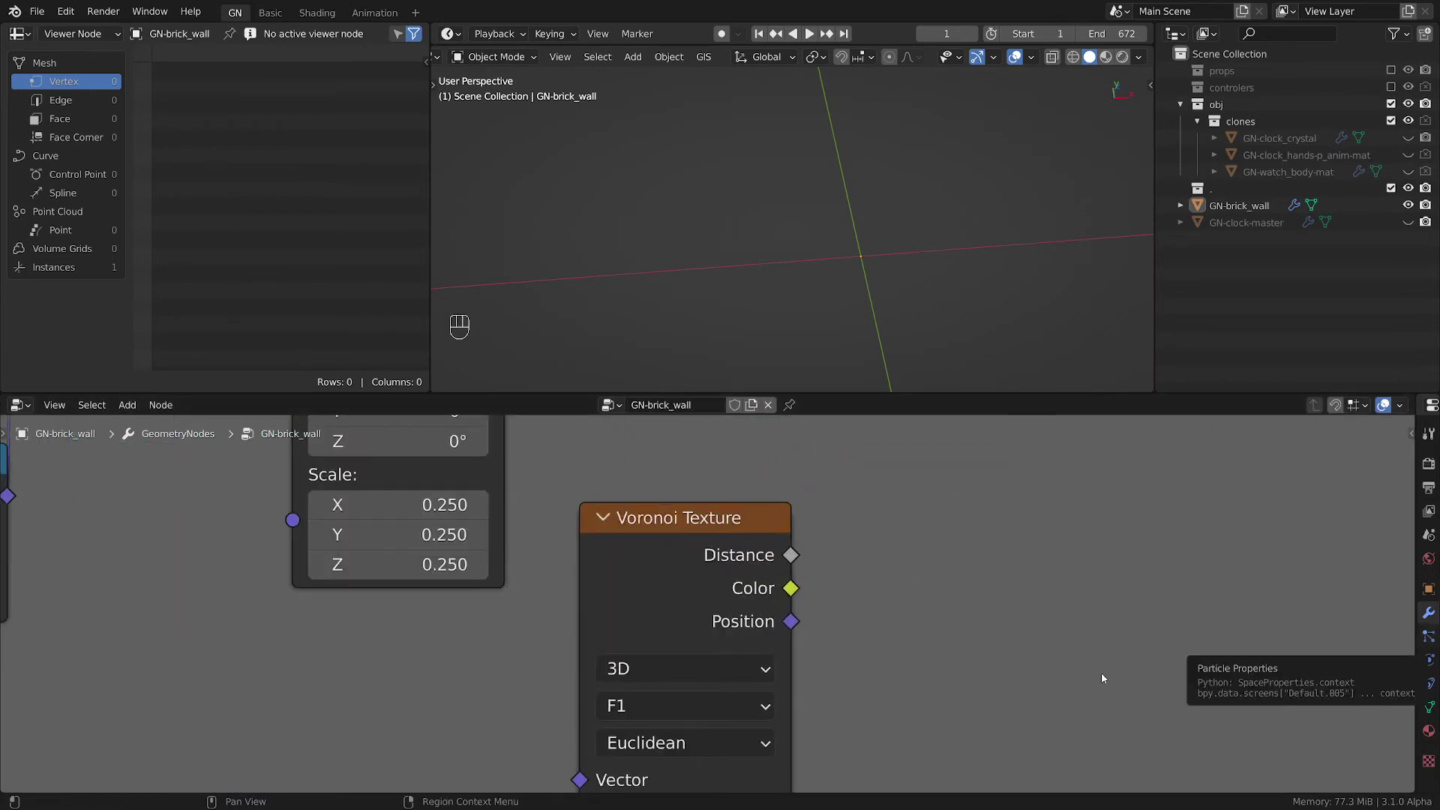
left_click_drag(689, 665, 705, 659)
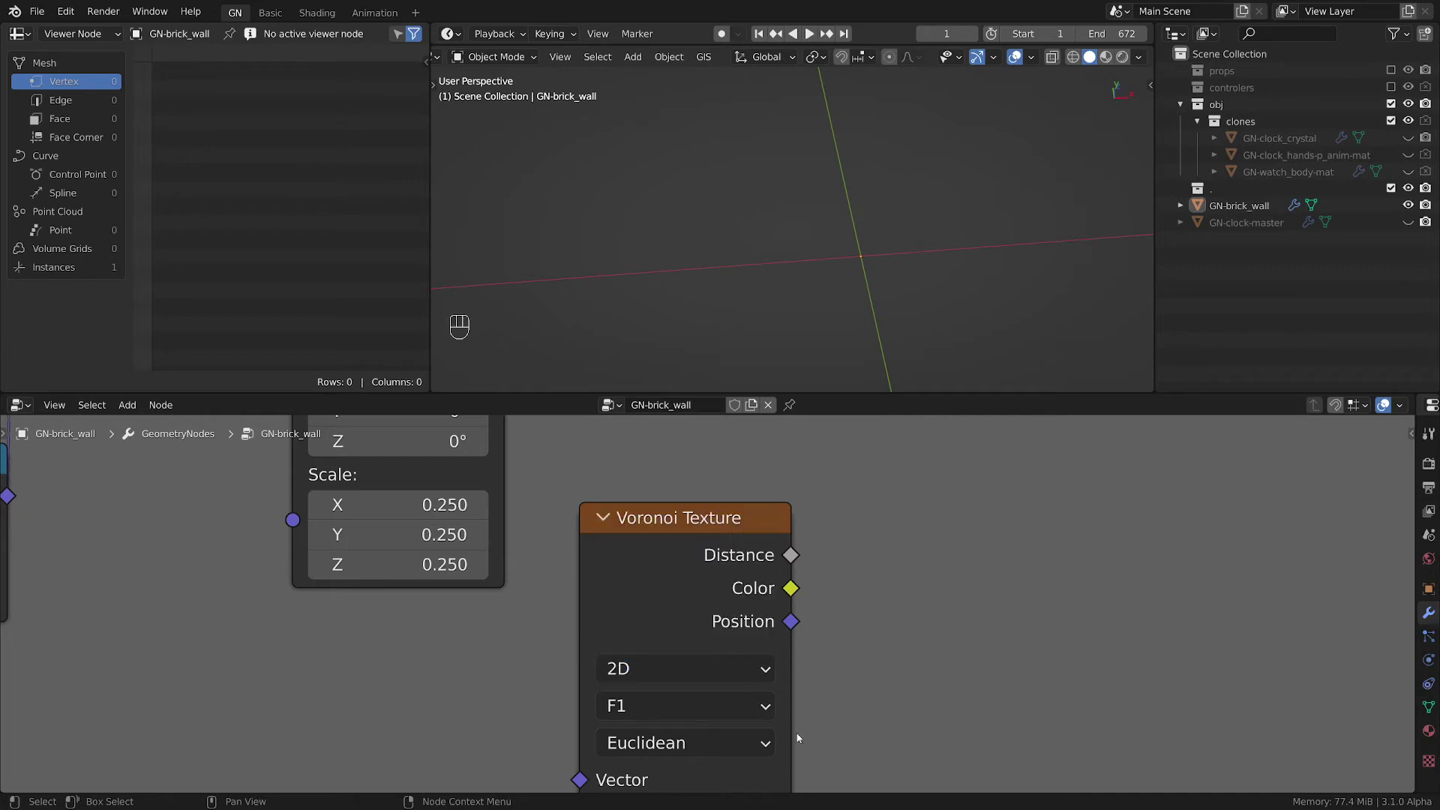
left_click(862, 728)
left_click_drag(649, 597, 675, 497)
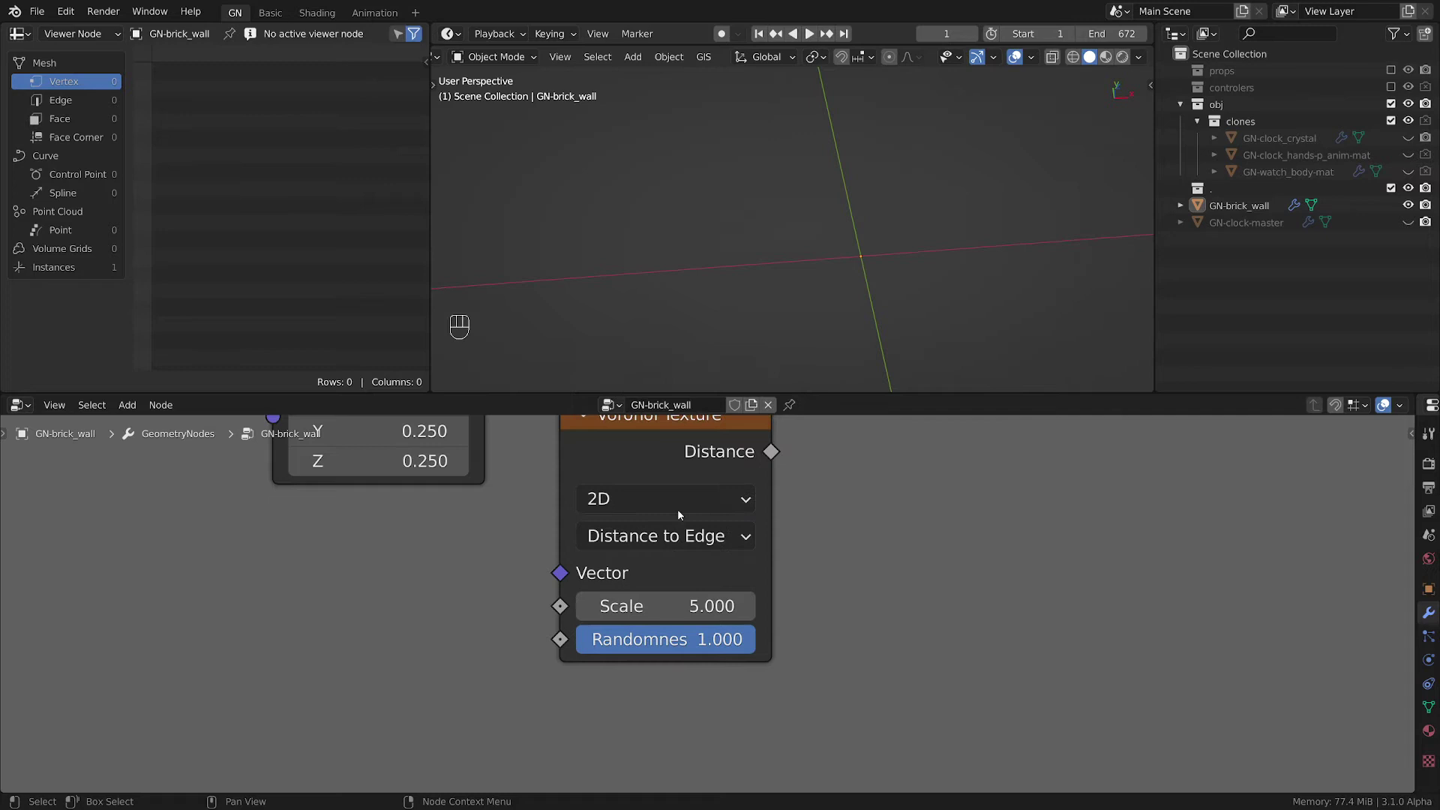
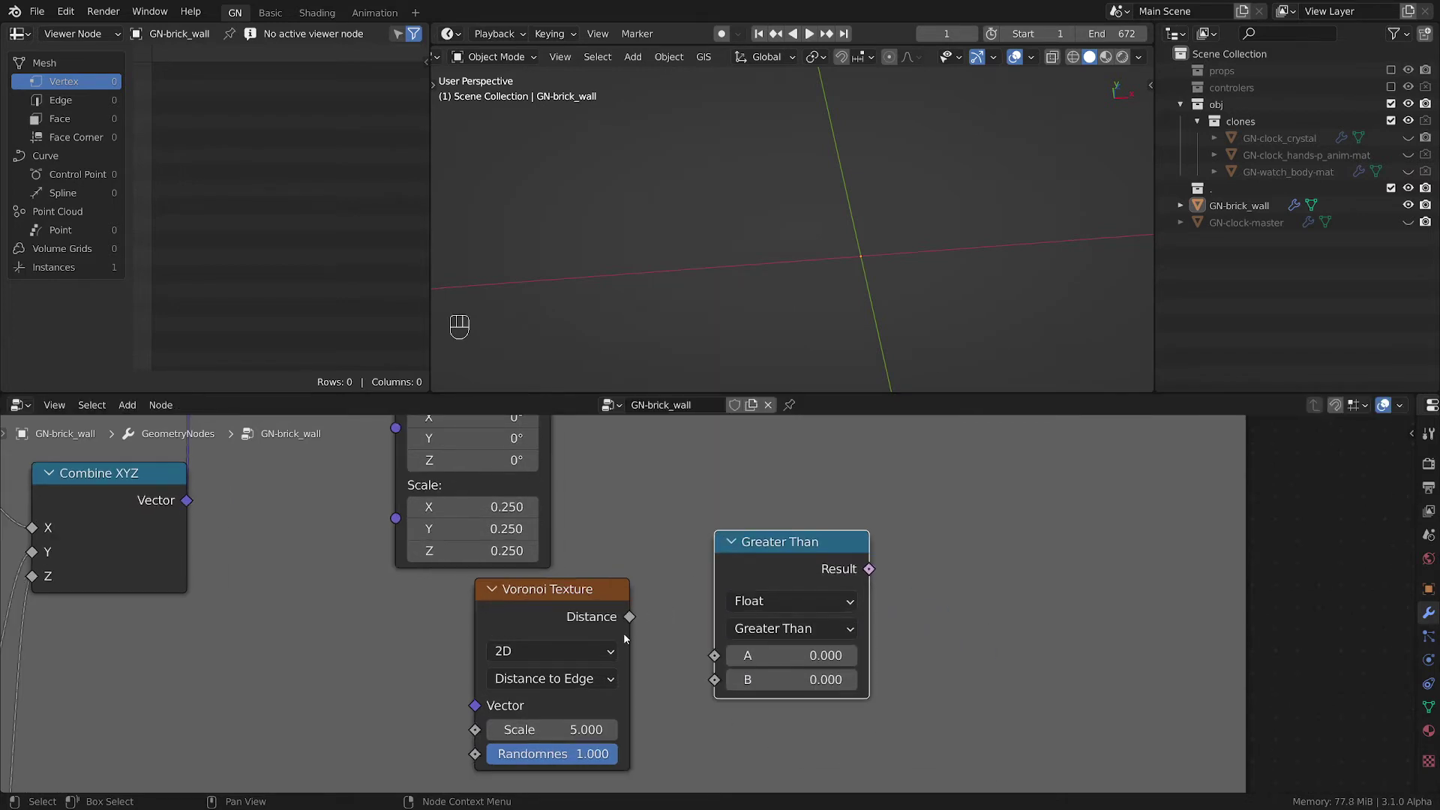
- Compare the Voronoi distance with Equal and feed it into Delete Geometry's point selection
right_click(646, 623)
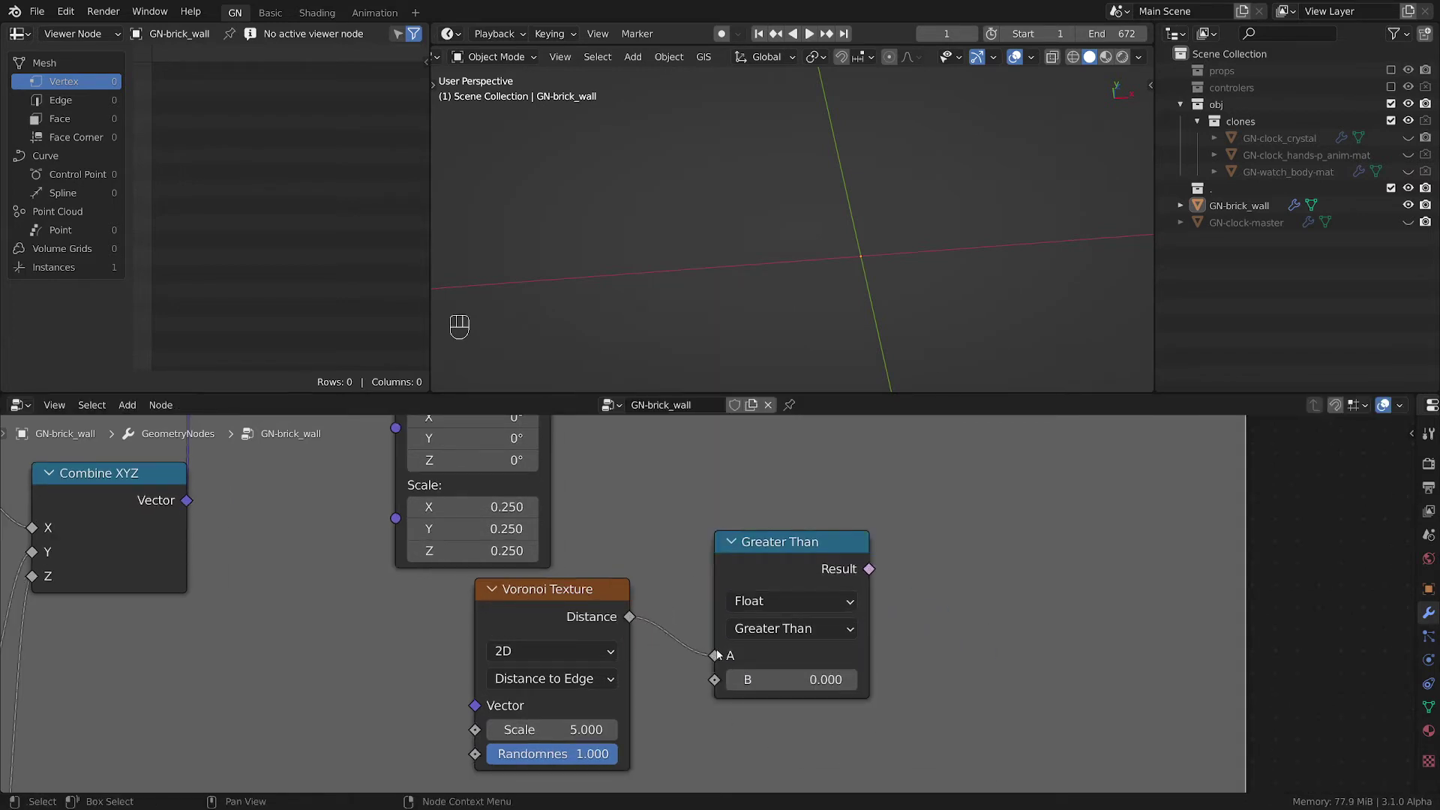
left_click_drag(781, 631, 781, 734)
left_click(917, 648)
left_click(797, 646)
left_click_drag(752, 665, 710, 549)
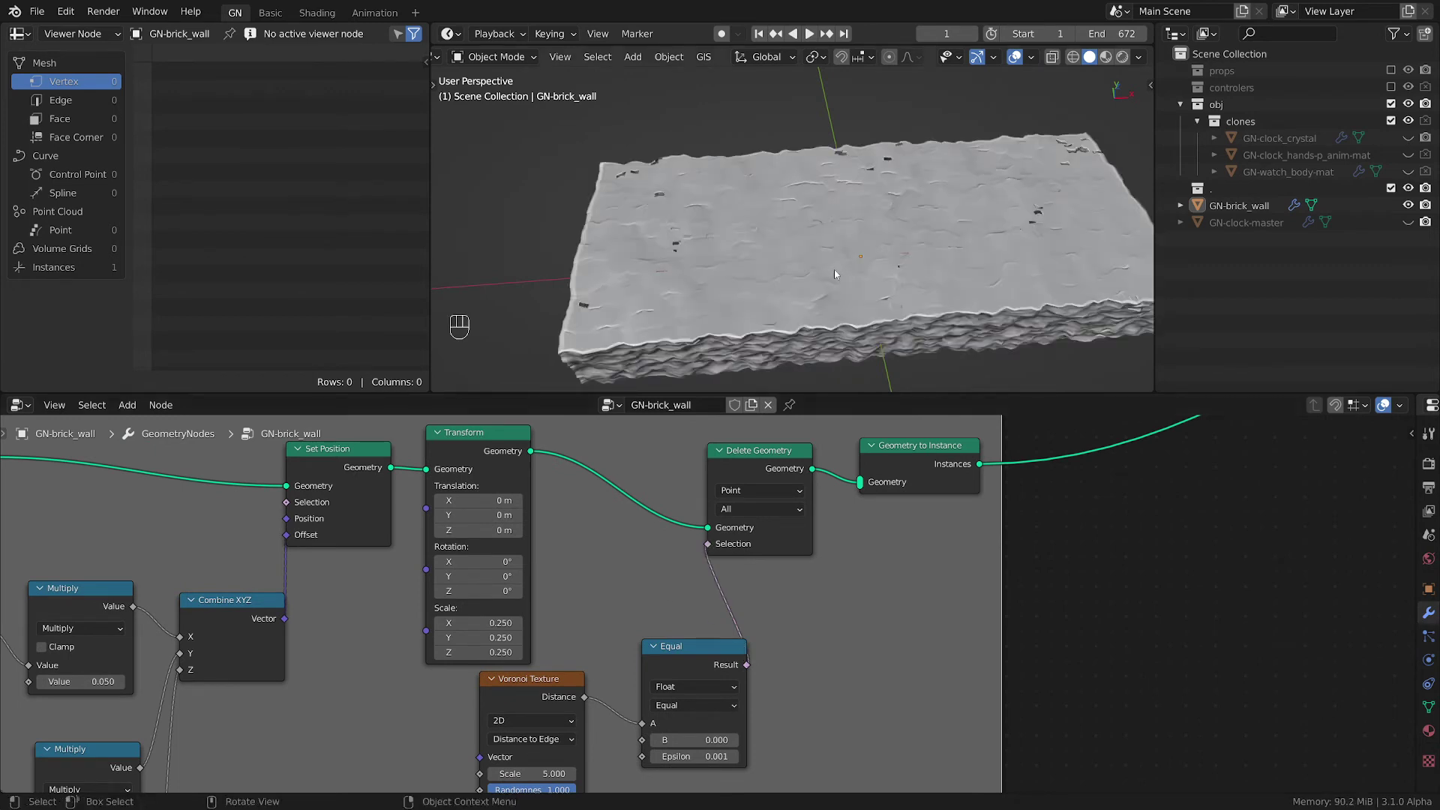
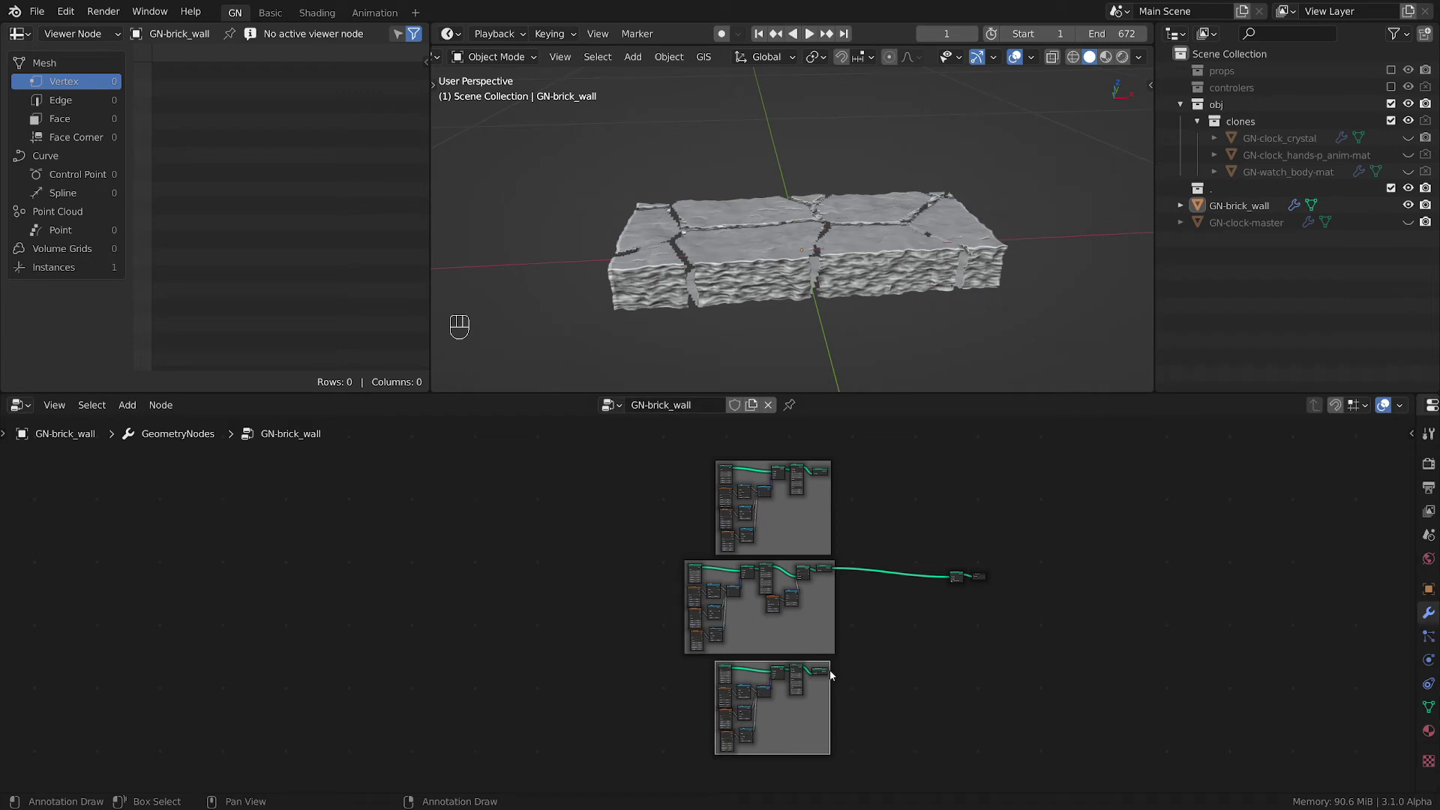
left_click(837, 673)
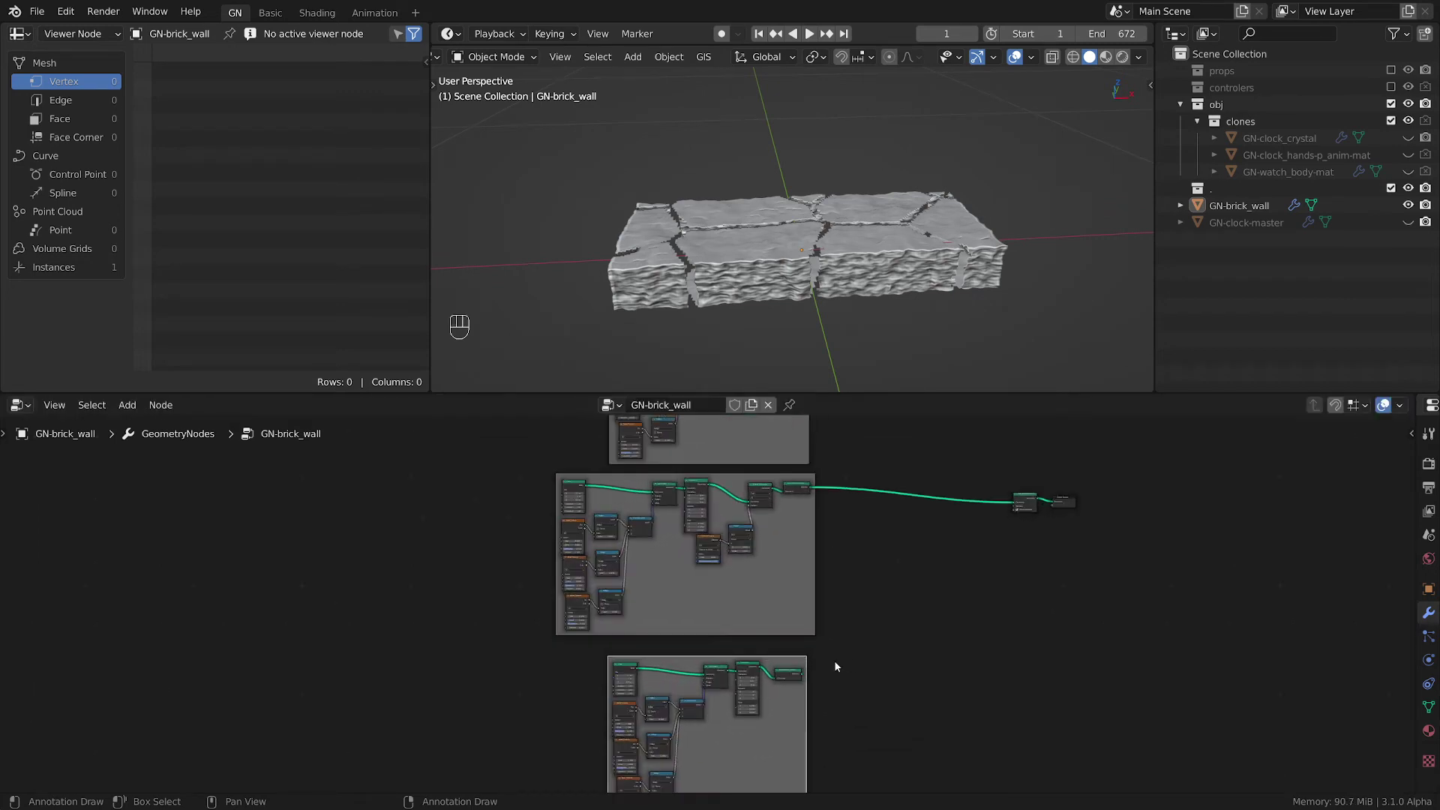
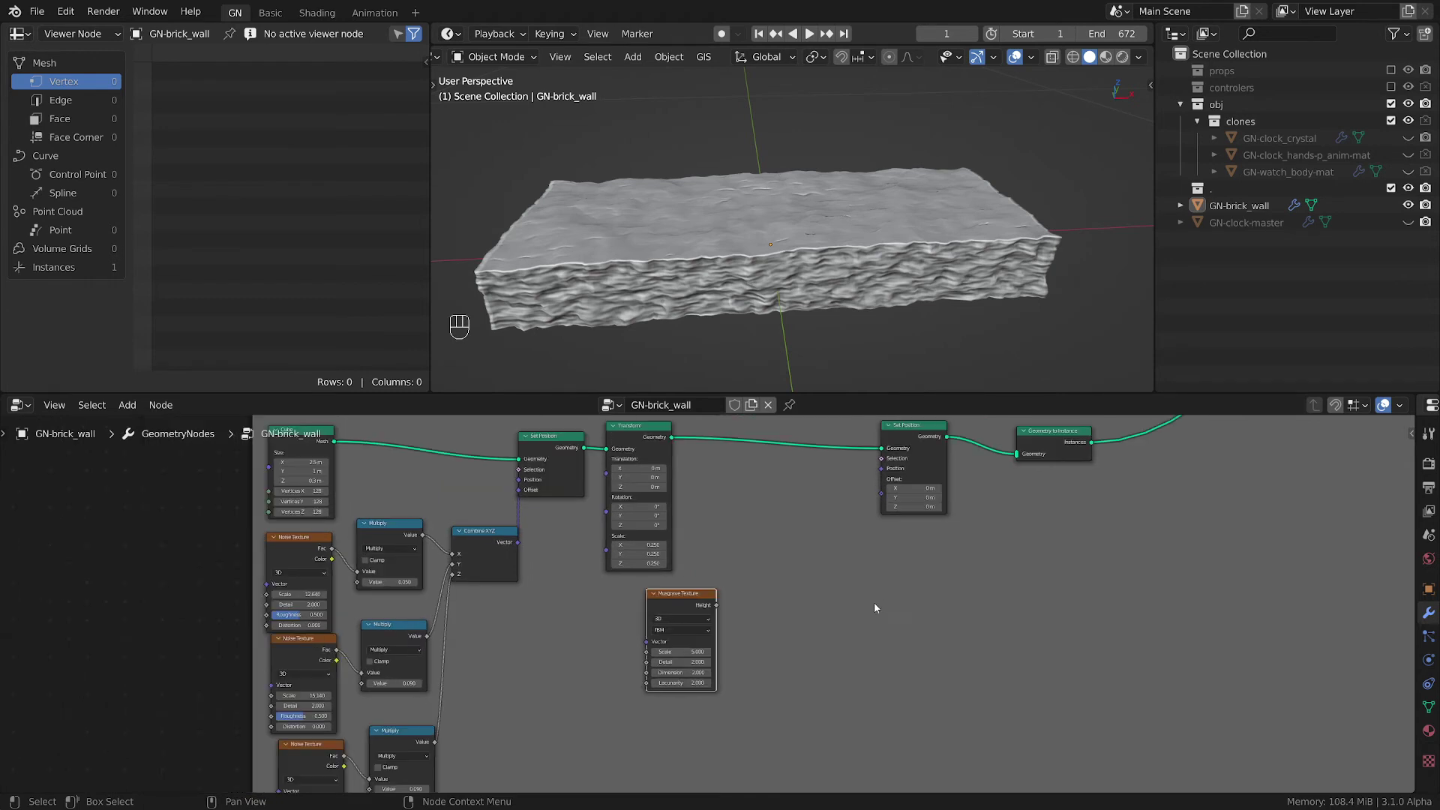
- Feed Musgrave height through a Multiply math node into Combine XYZ's Z driving the Offset
key("shift+a")
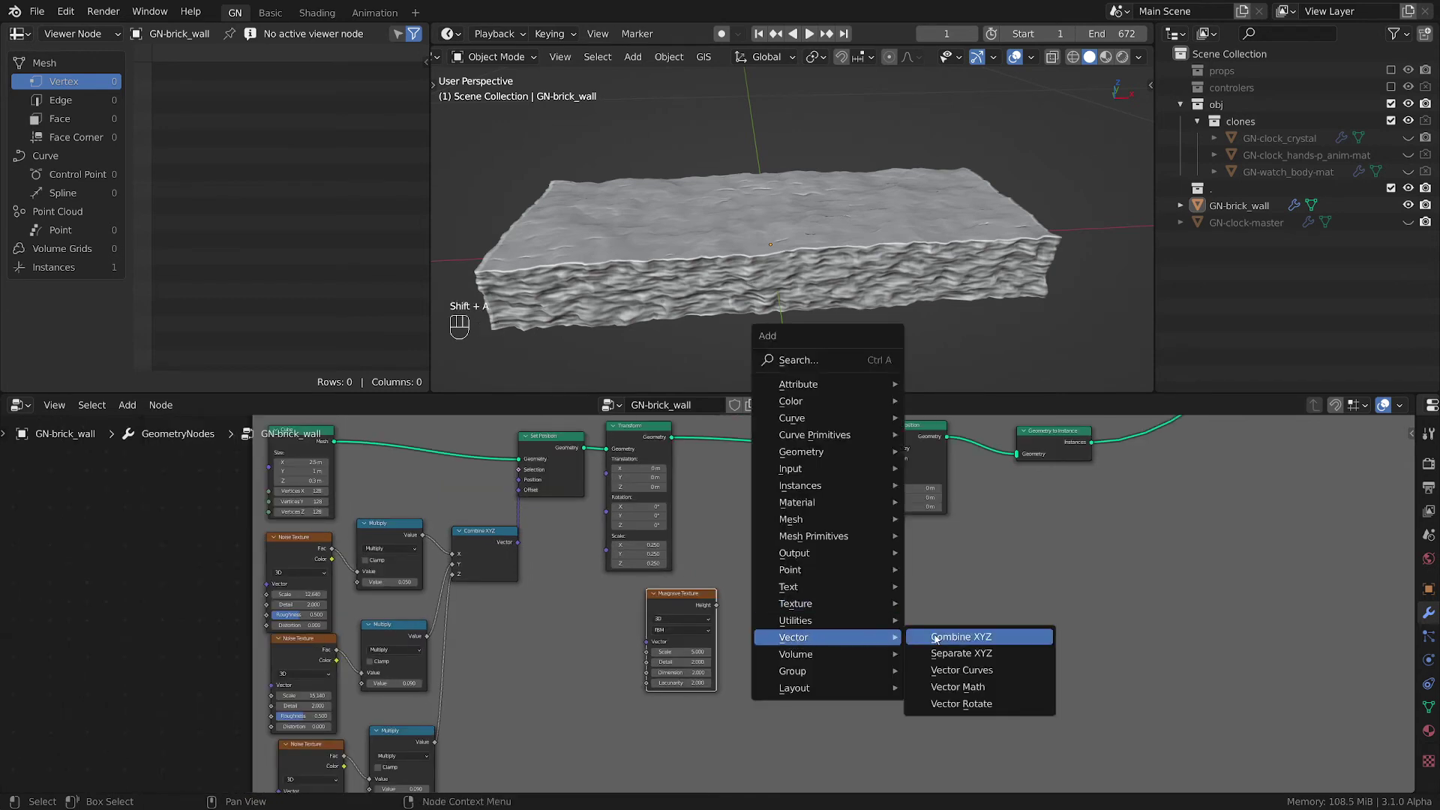
left_click_drag(860, 530, 832, 682)
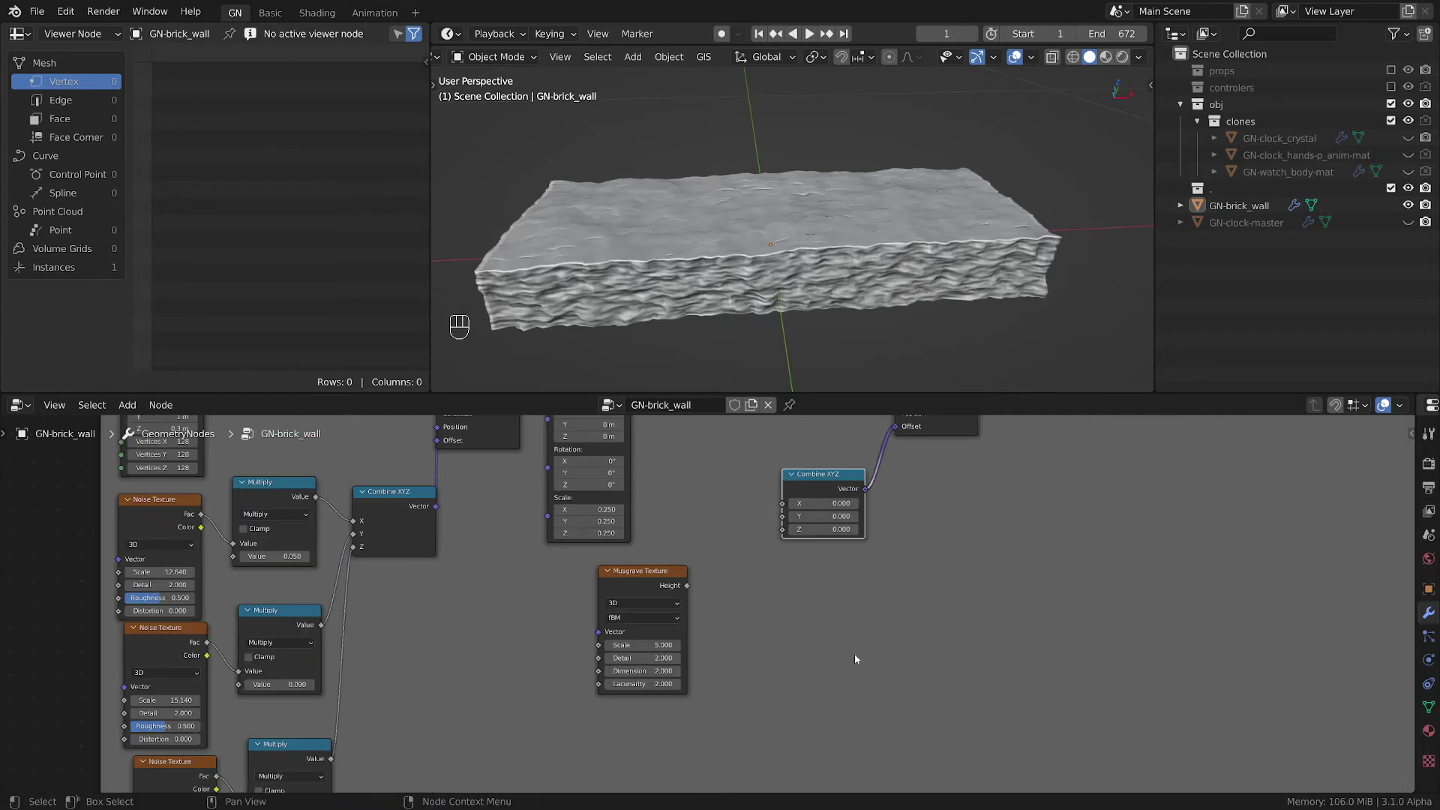
left_click(696, 586)
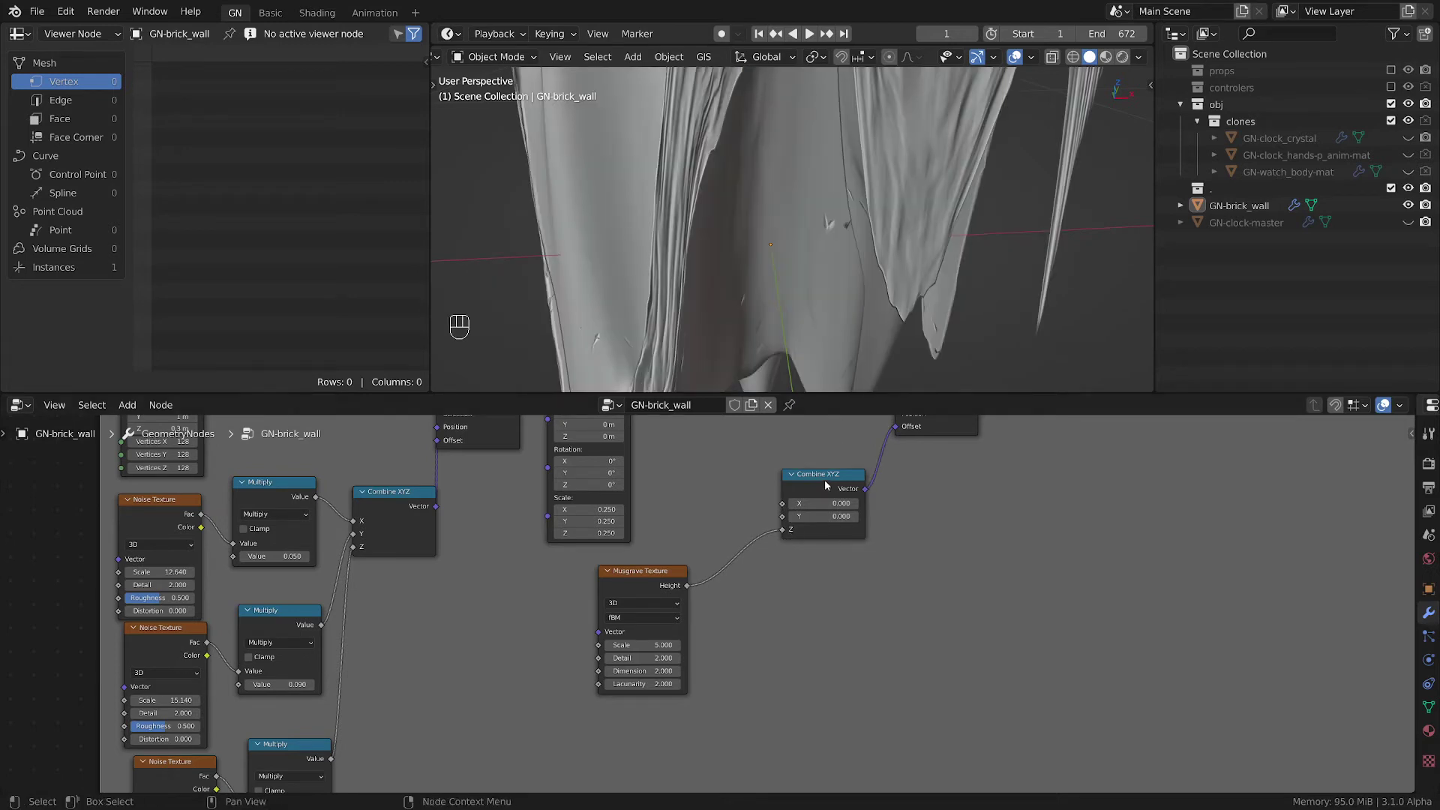
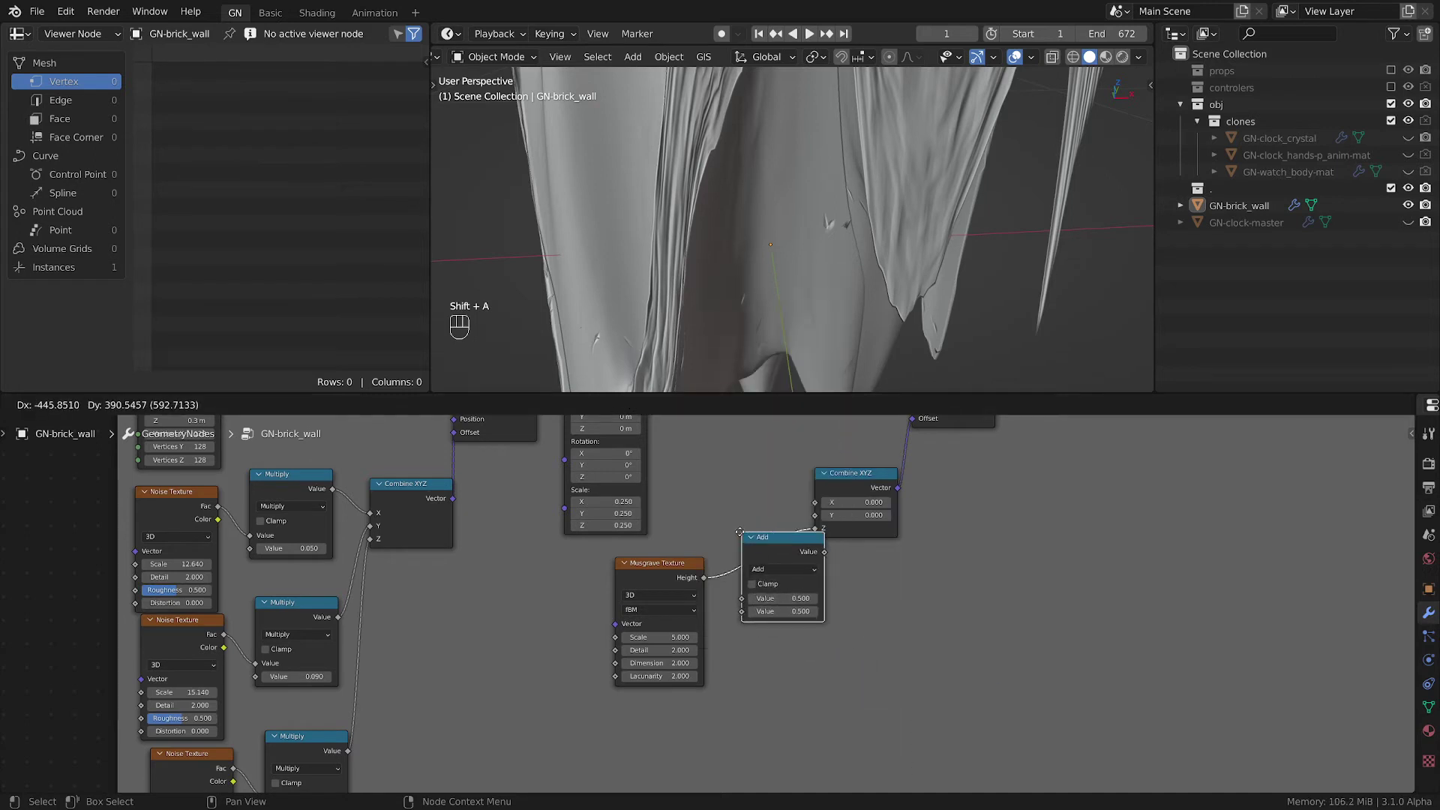
left_click_drag(775, 572, 805, 610)
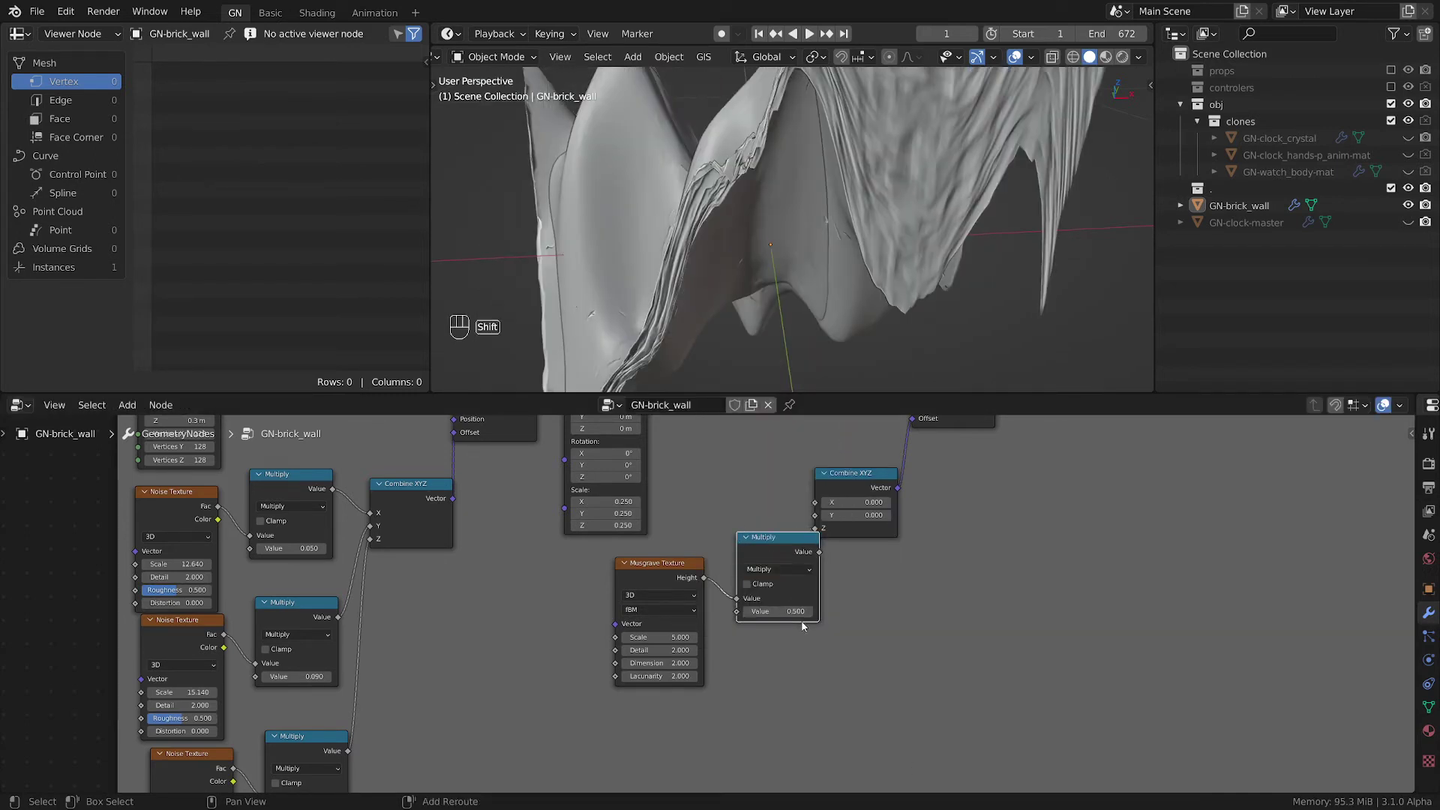
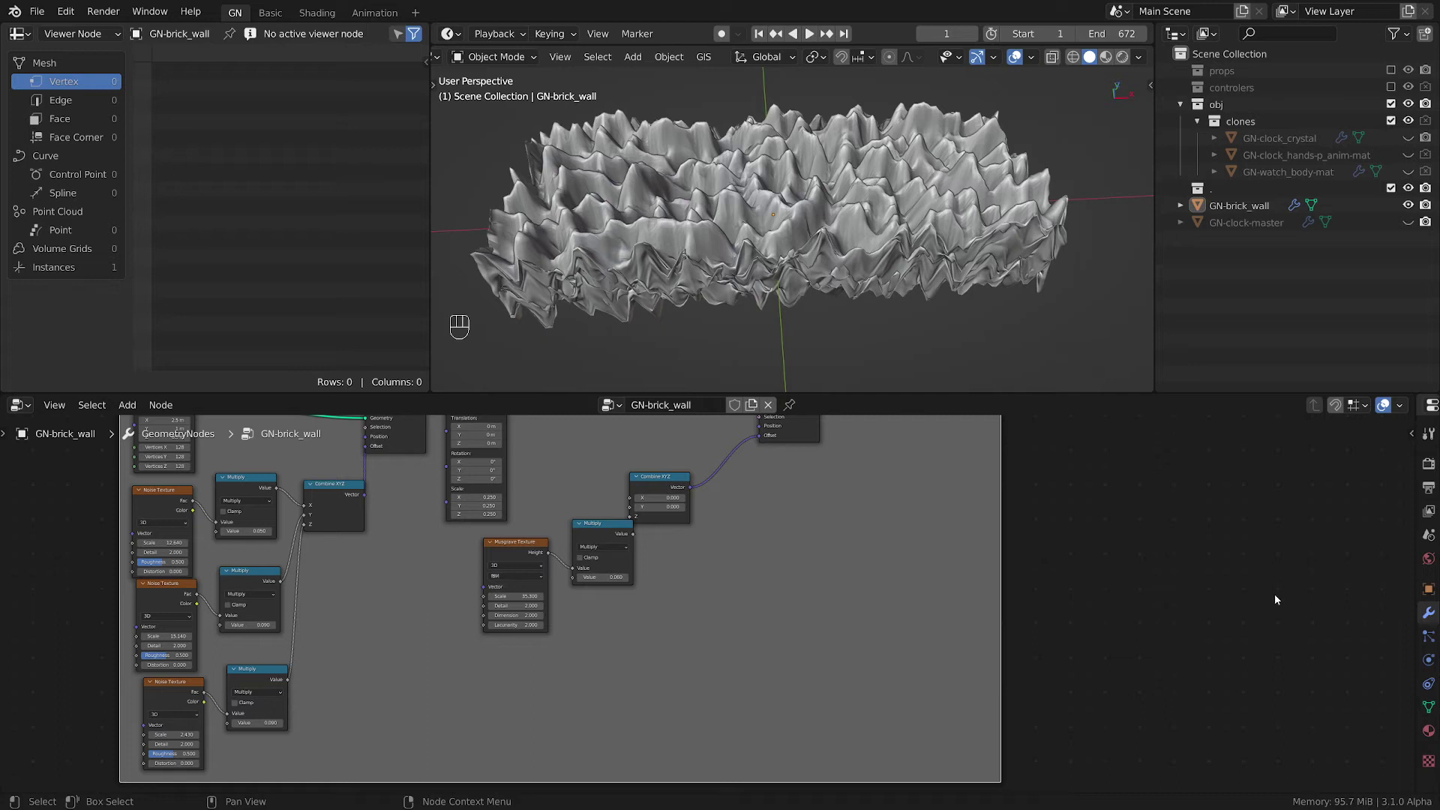
- Insert a Vector Math Scale 0.400 node between Combine XYZ and the Offset input
left_click(801, 569)
left_click(746, 548)
key("shift+a")
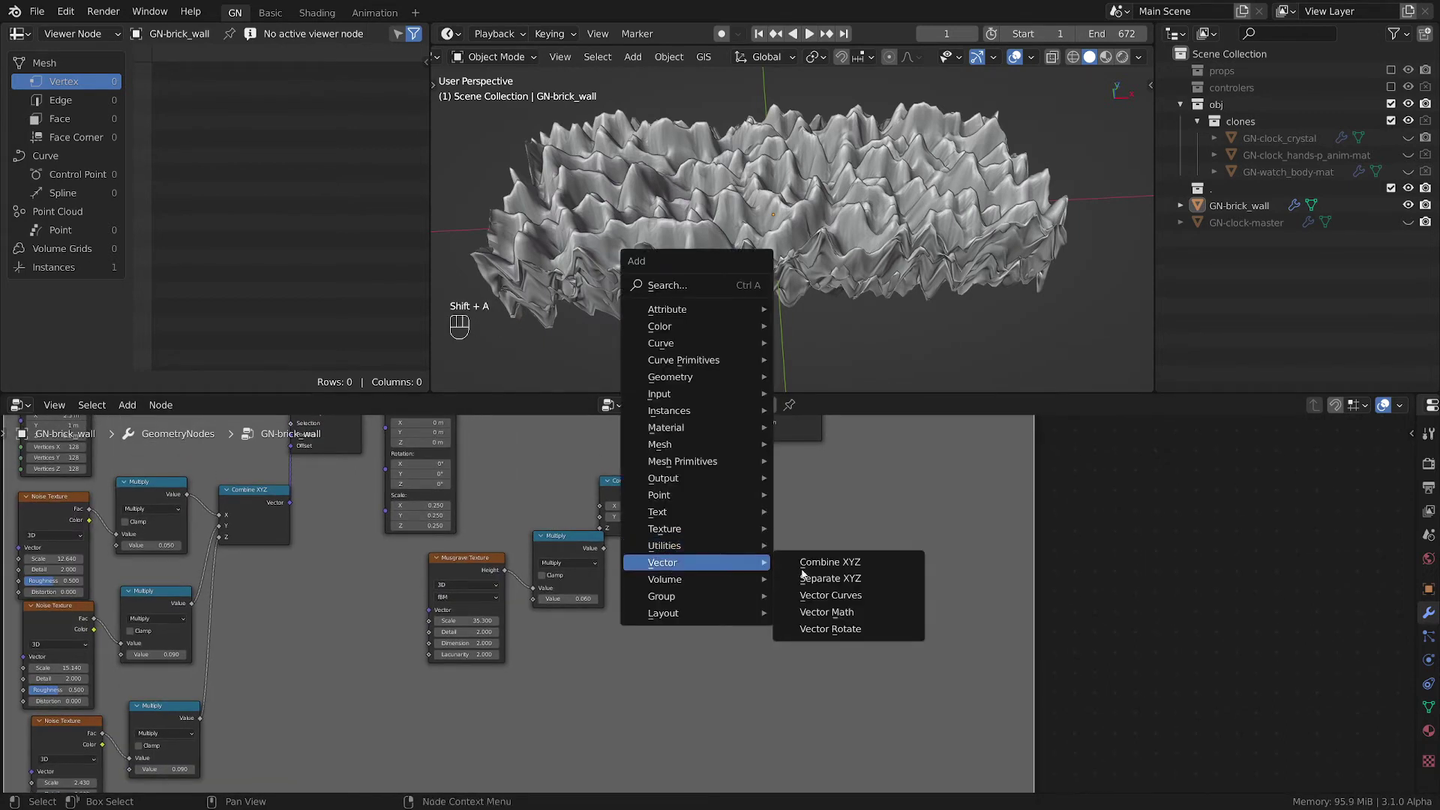
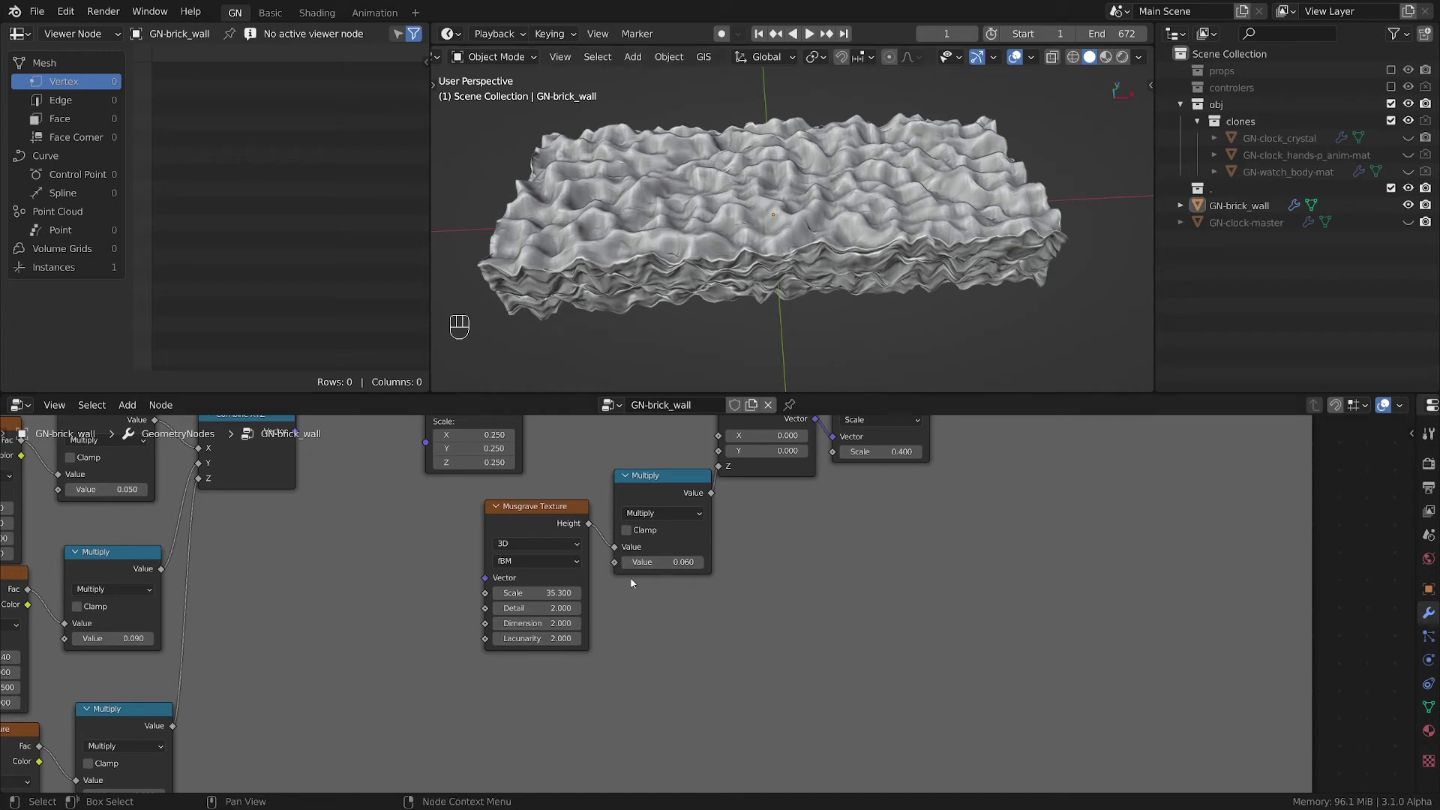
left_click(683, 662)
- Add Position and a Vector node and wire them into a Vector Math Distance node
key("shift+a")
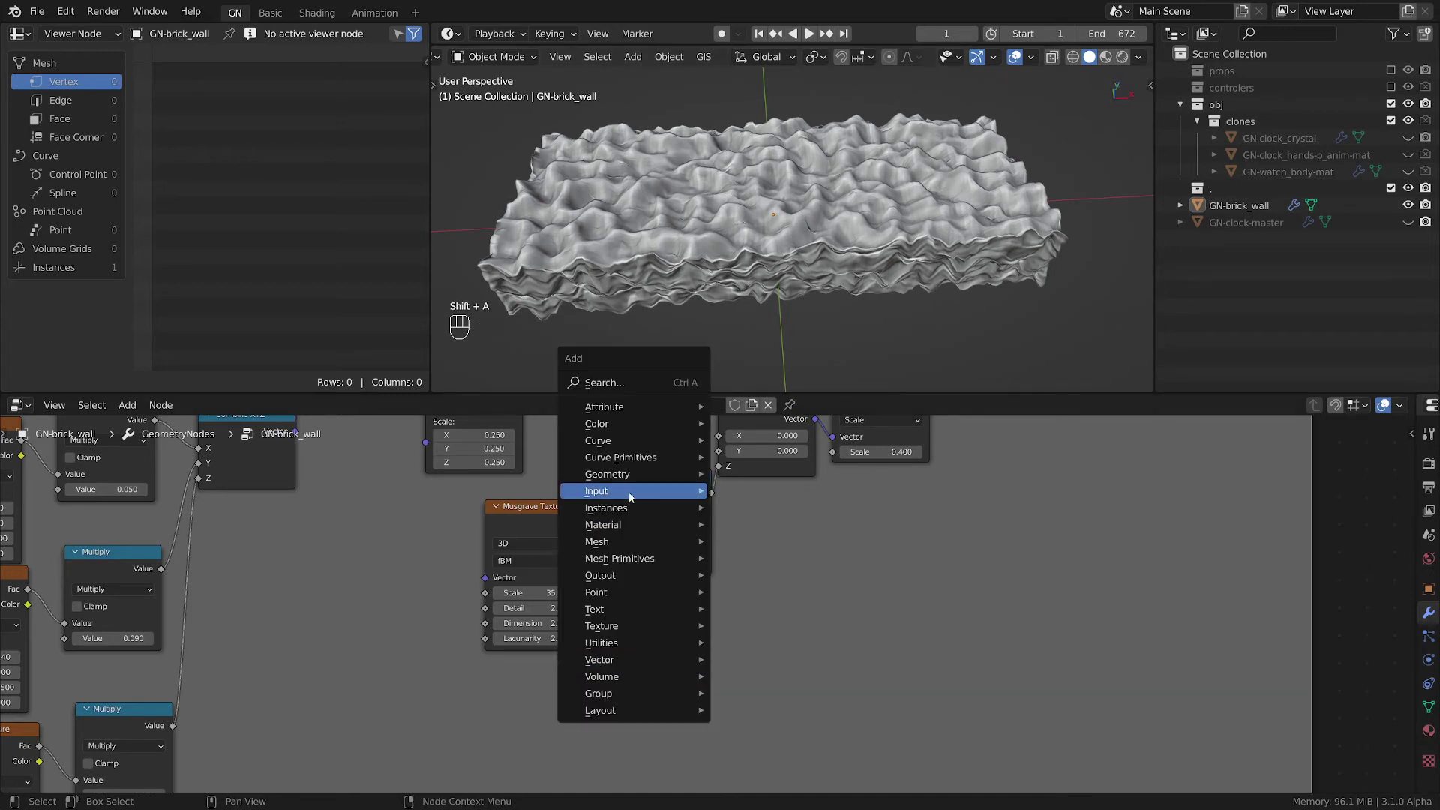
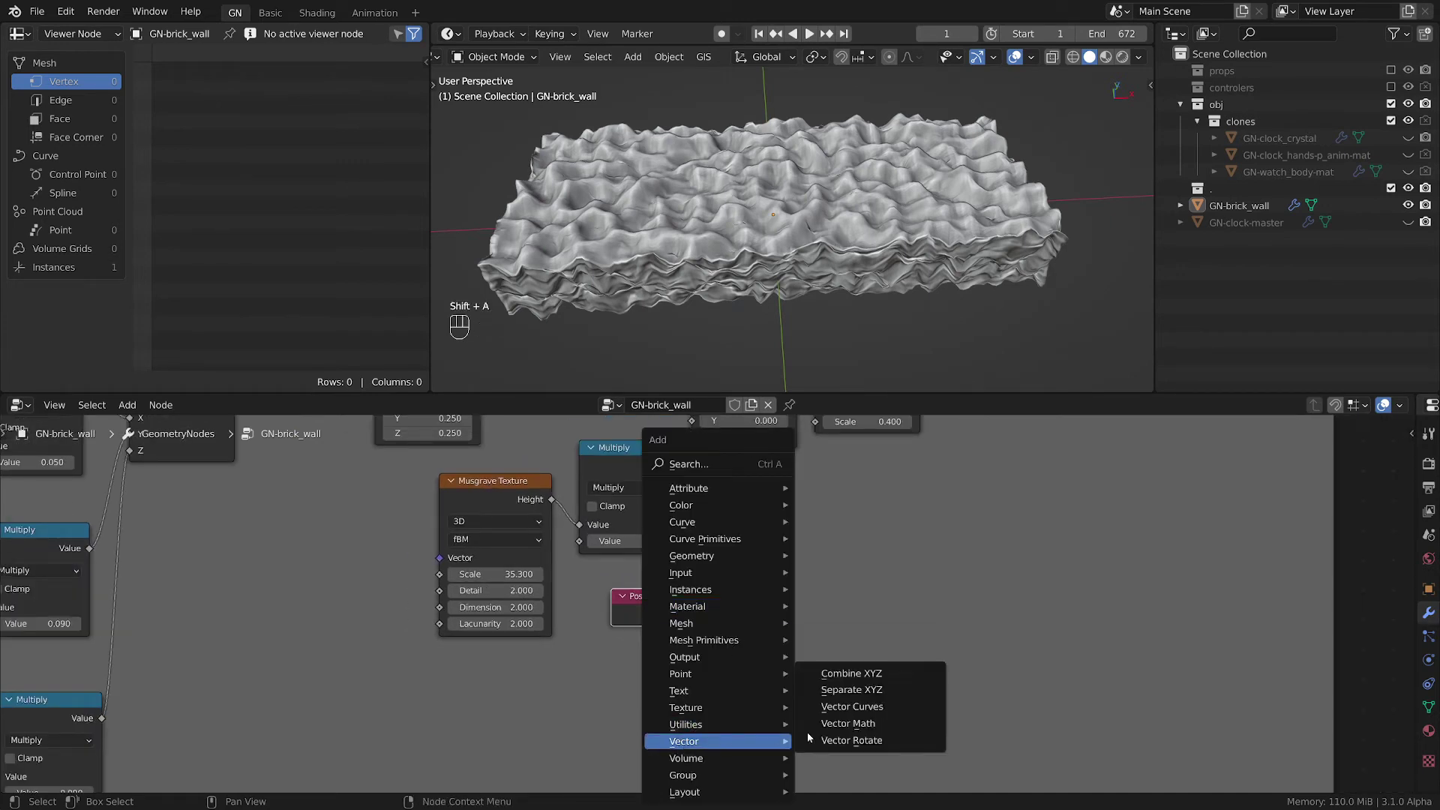
key("shift+a")
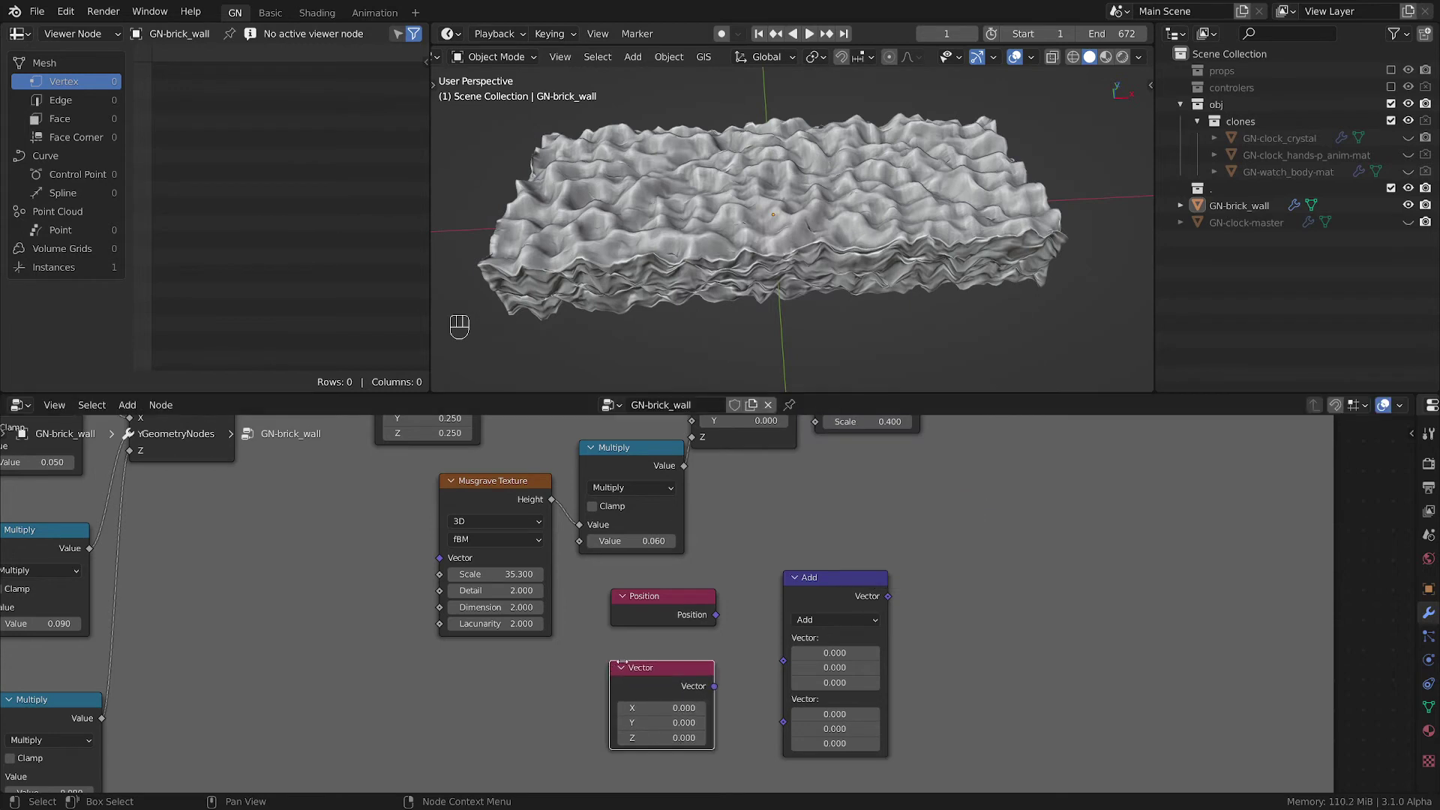
left_click_drag(754, 658, 778, 668)
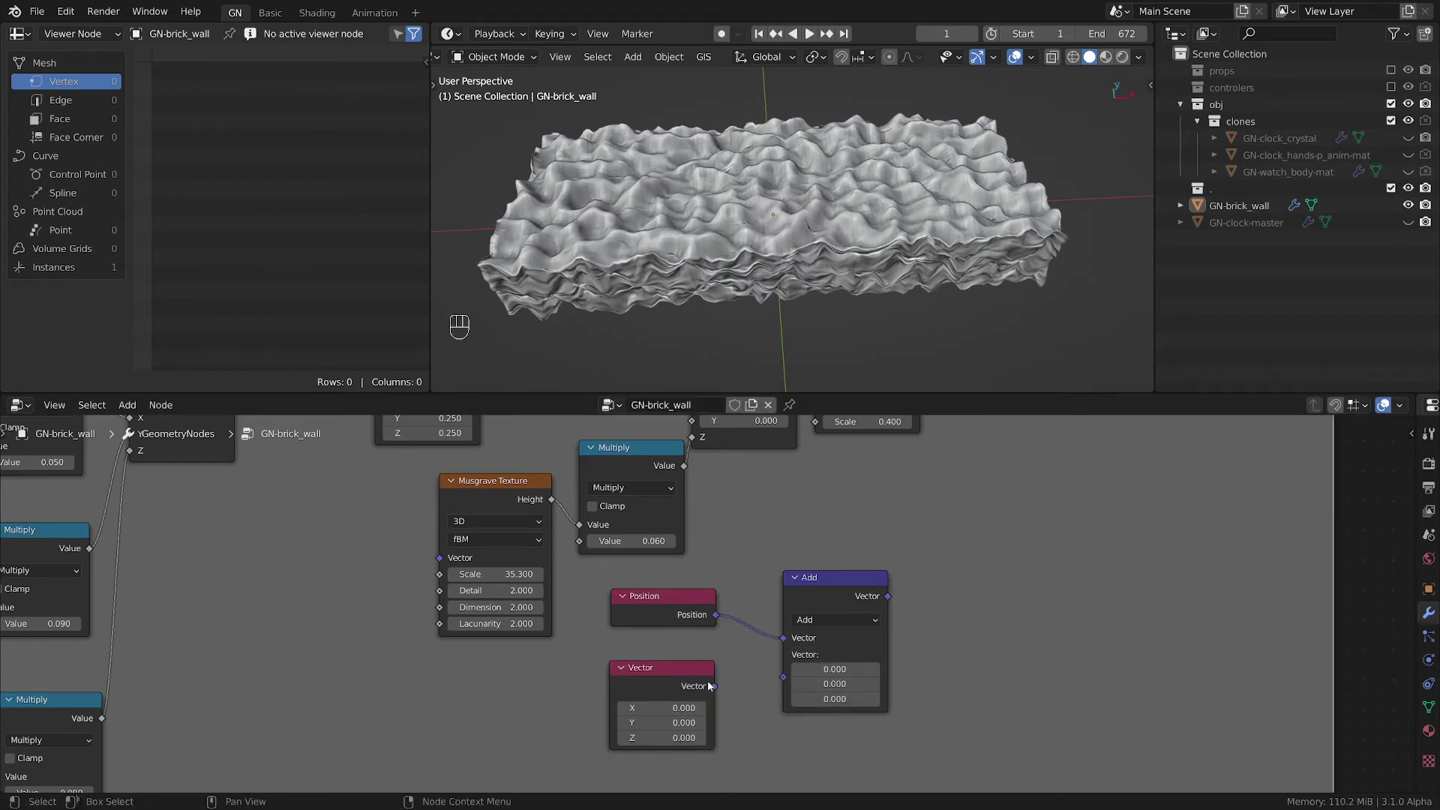
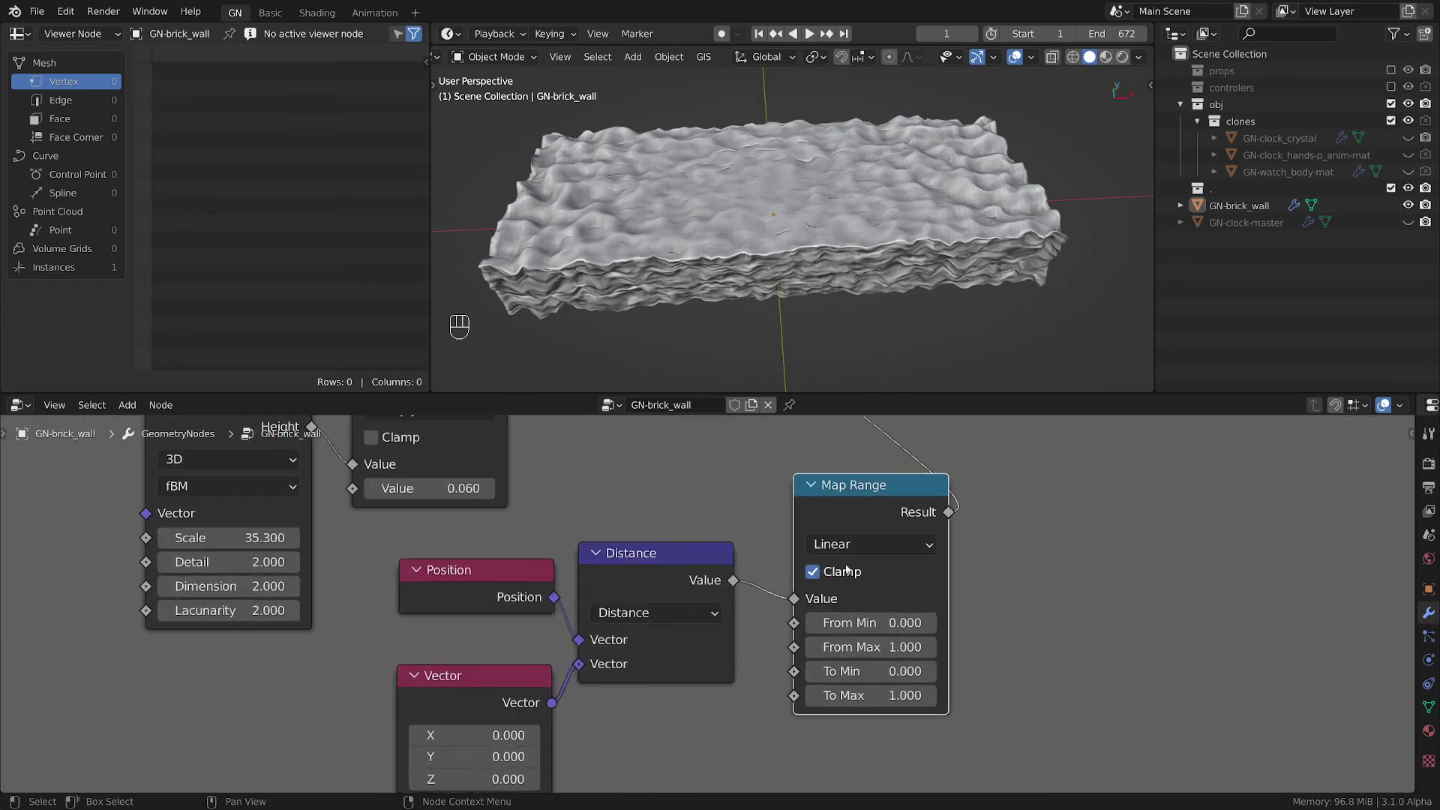
- Set the centre Vector to 0.260, 0.130 and remap distance with Map Range (From Max 0.170, To 1→0)
left_click(708, 690)
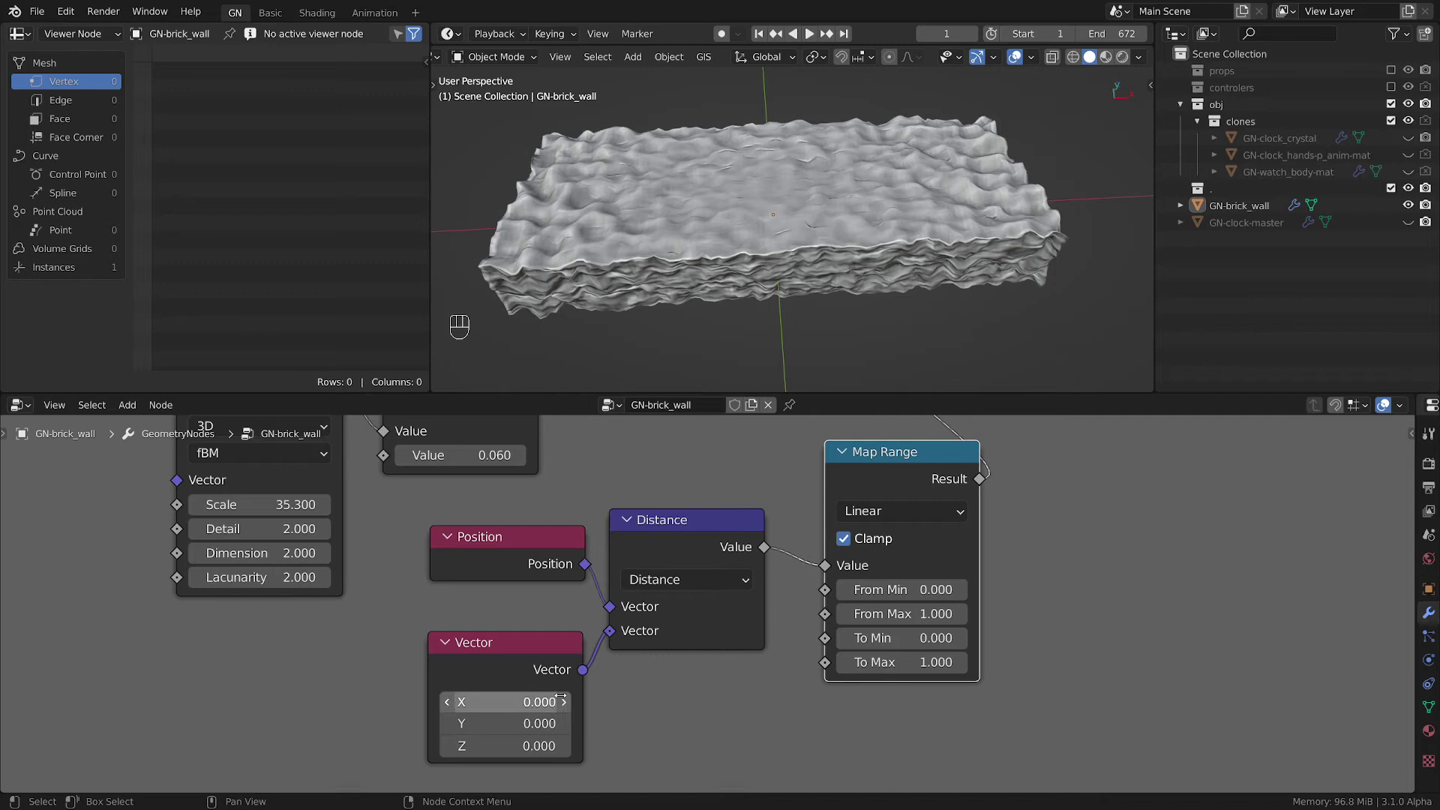
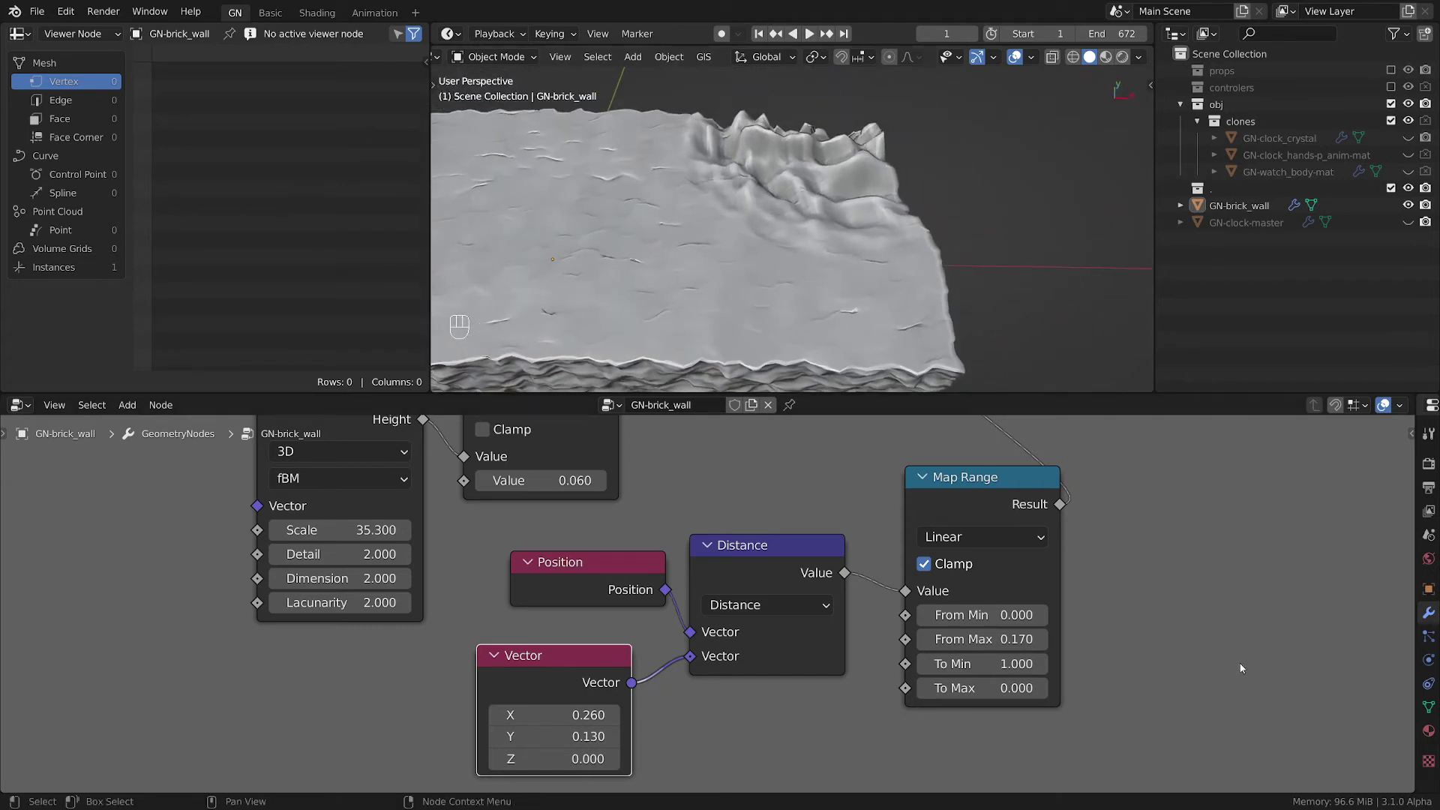
left_click(662, 503)
left_click(852, 207)
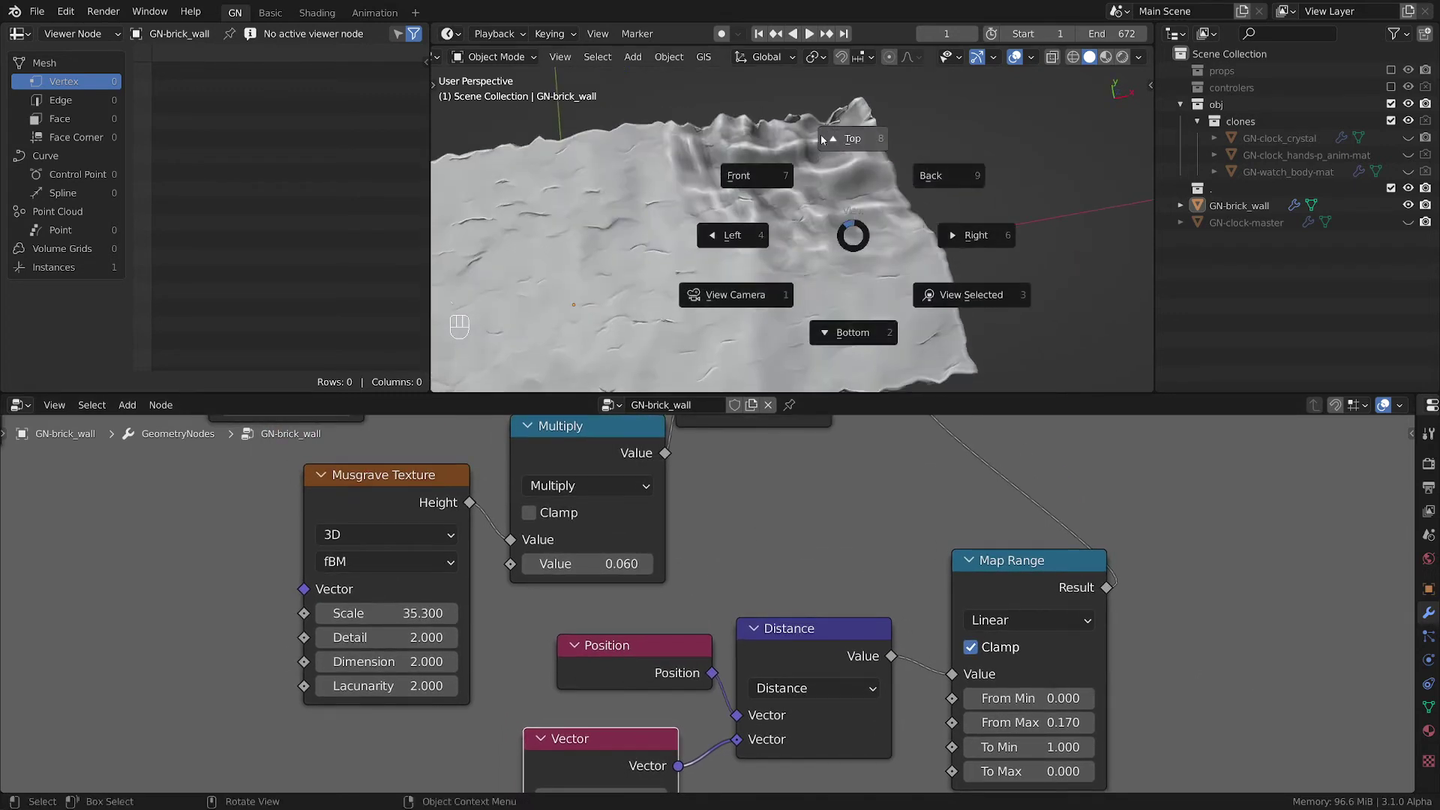
- Use the view pie to look at the corner-bumped slab from above
left_click(846, 198)
left_click(804, 217)
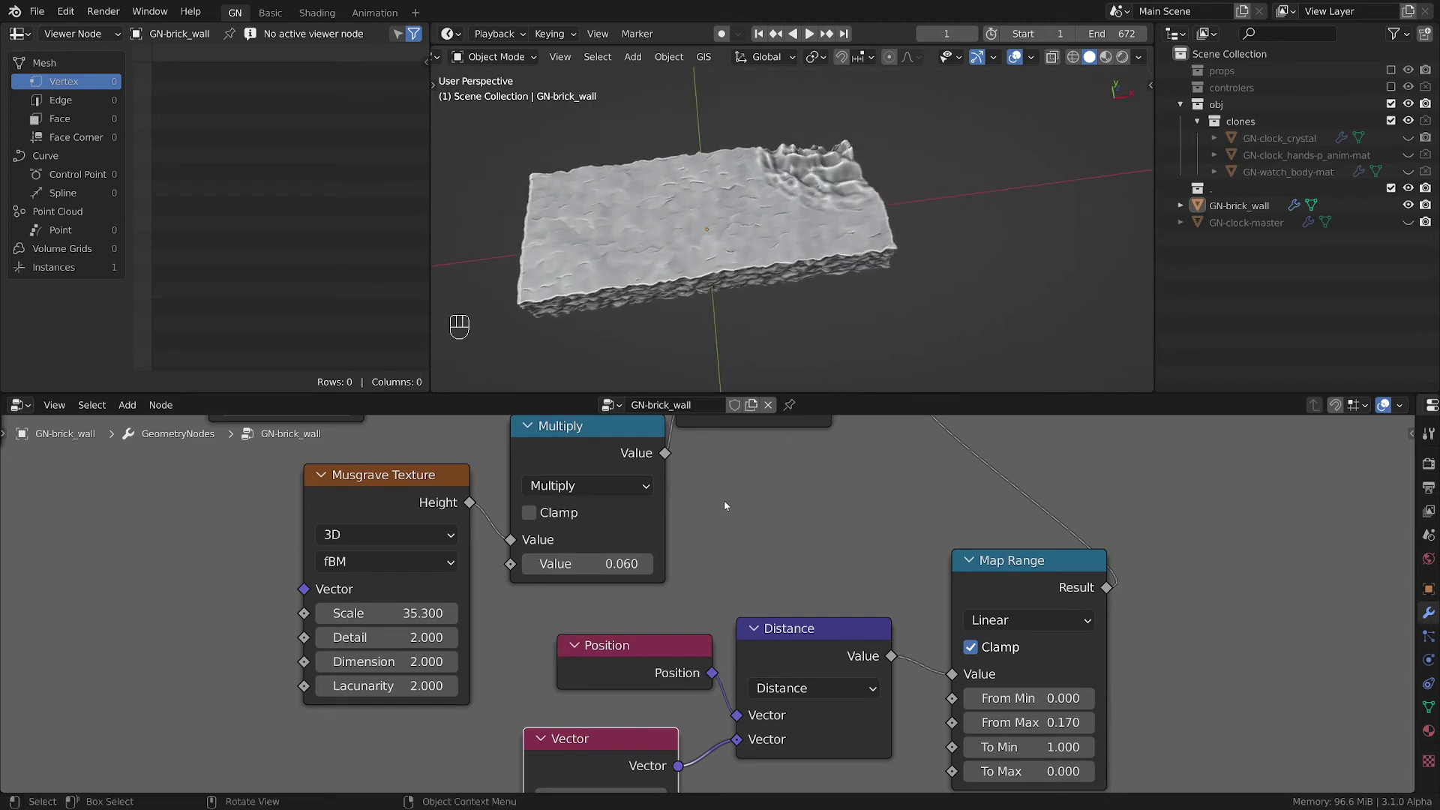
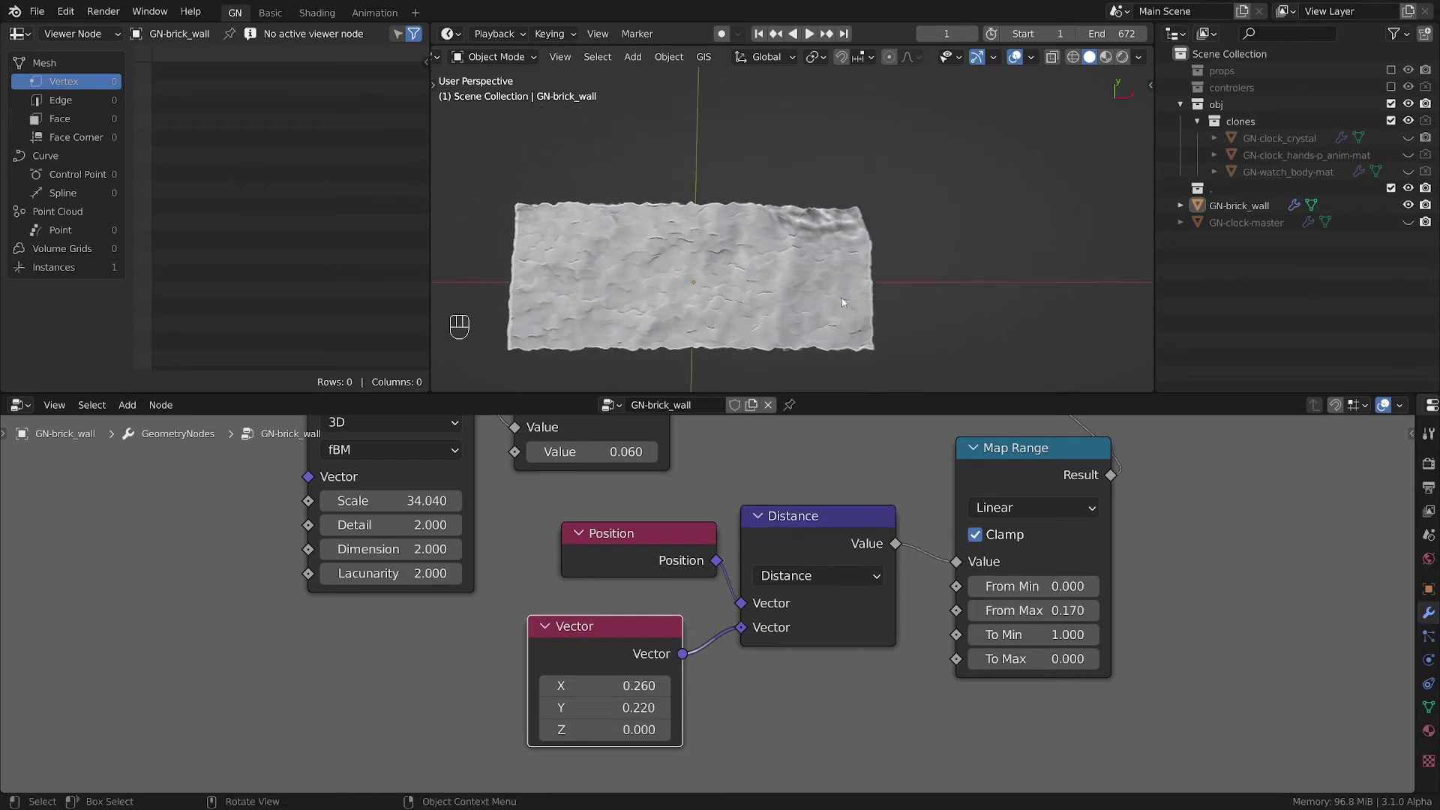
- Add a node, free it from the frame and drop it onto the link leading to Group Output
left_click(856, 488)
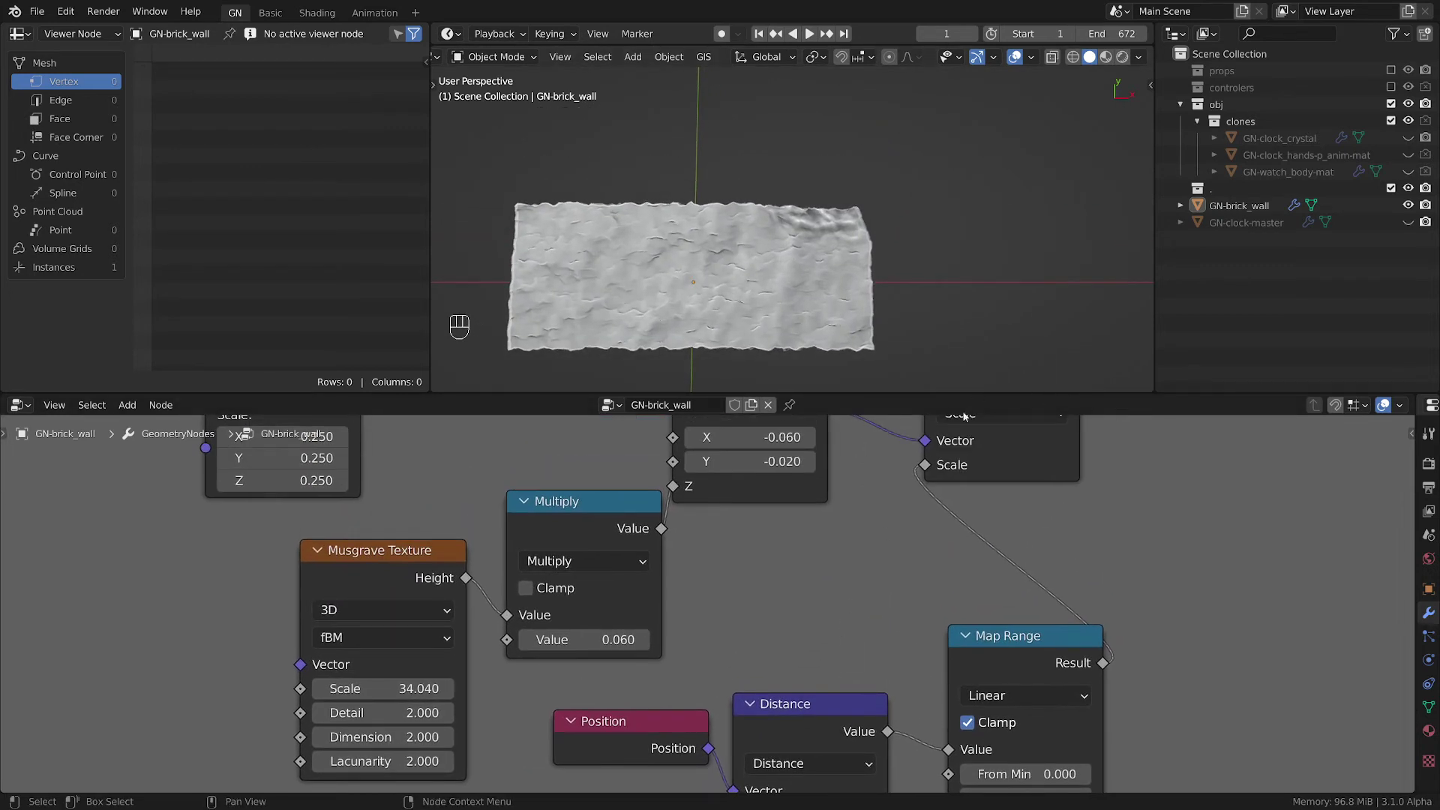
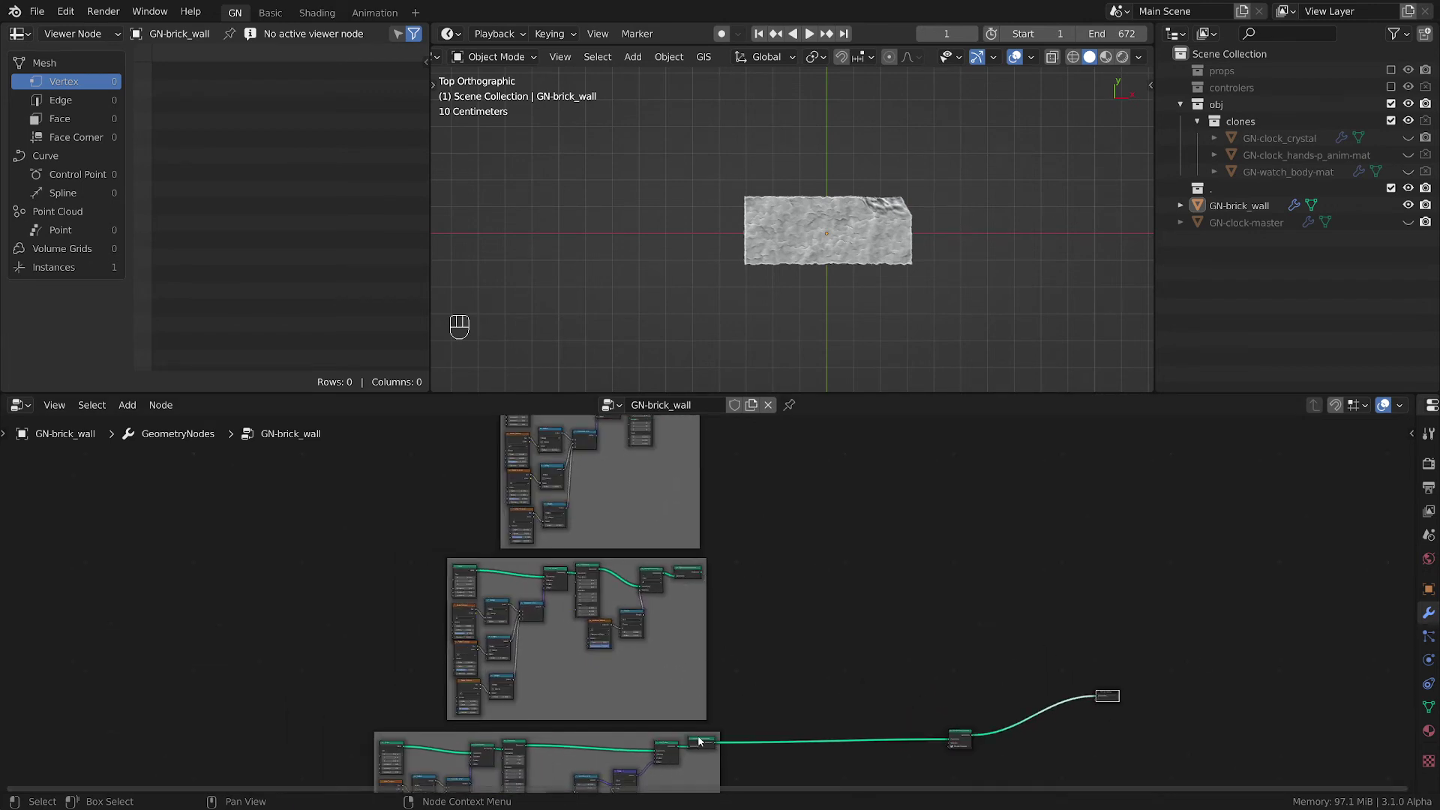
key("alt+p")
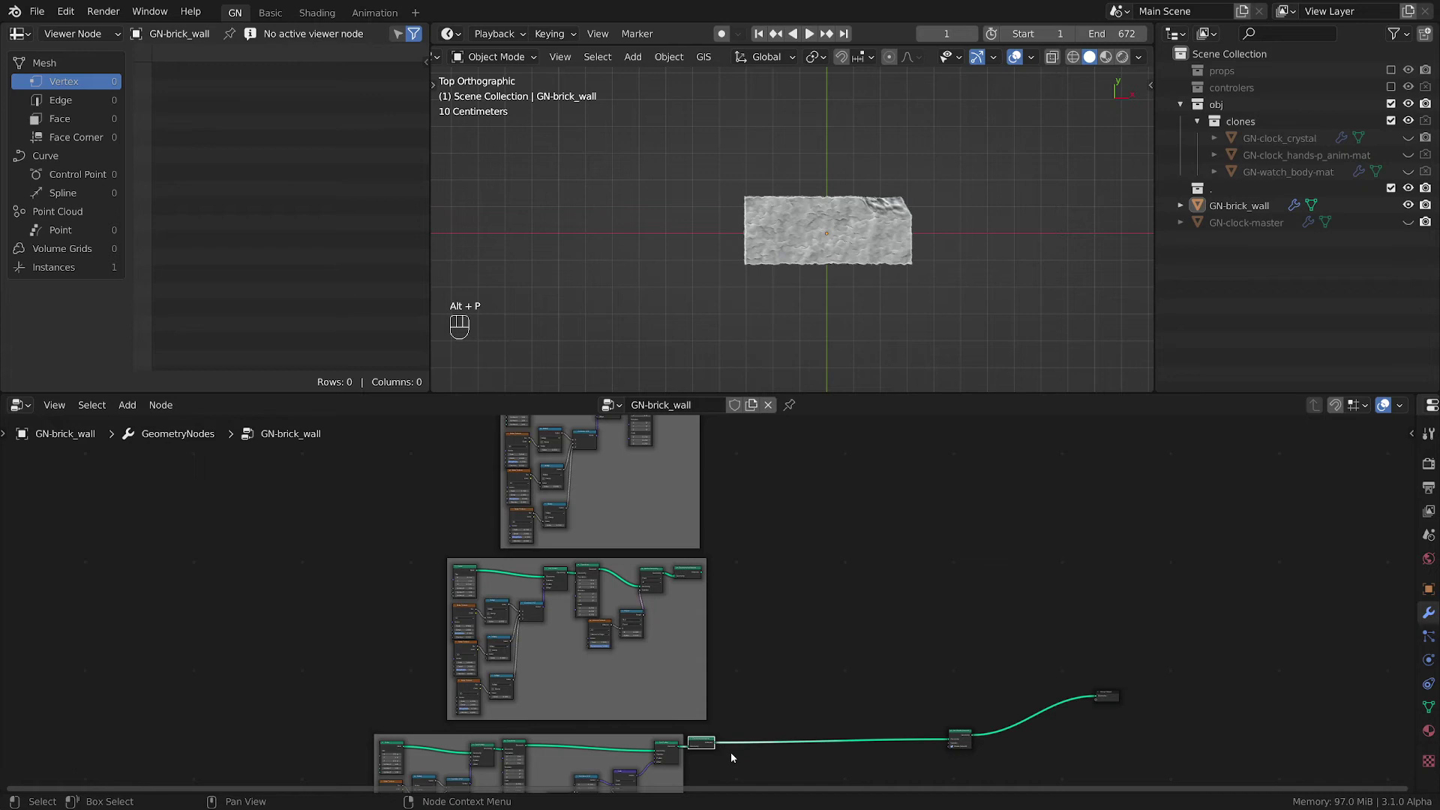
key("g")
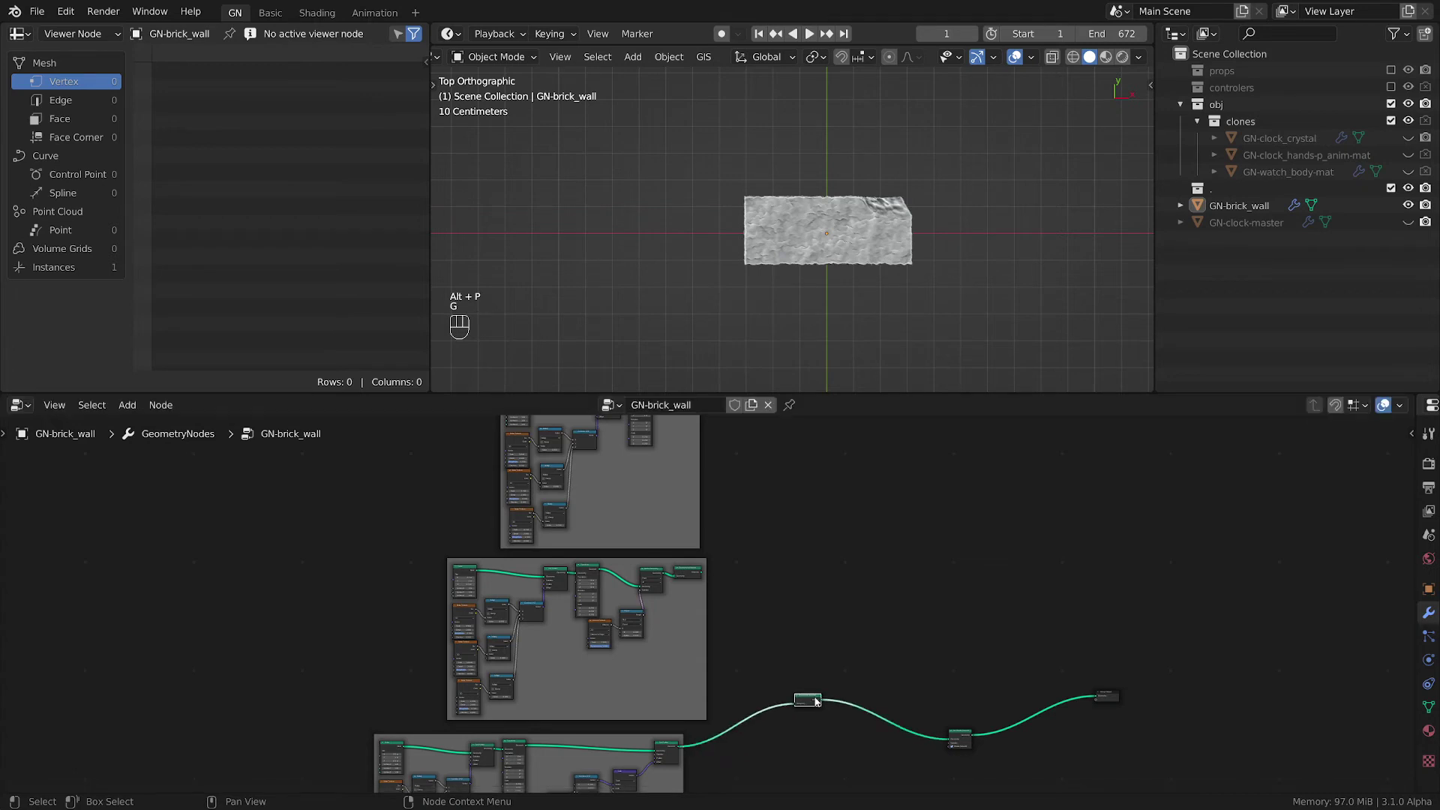
left_click(765, 498)
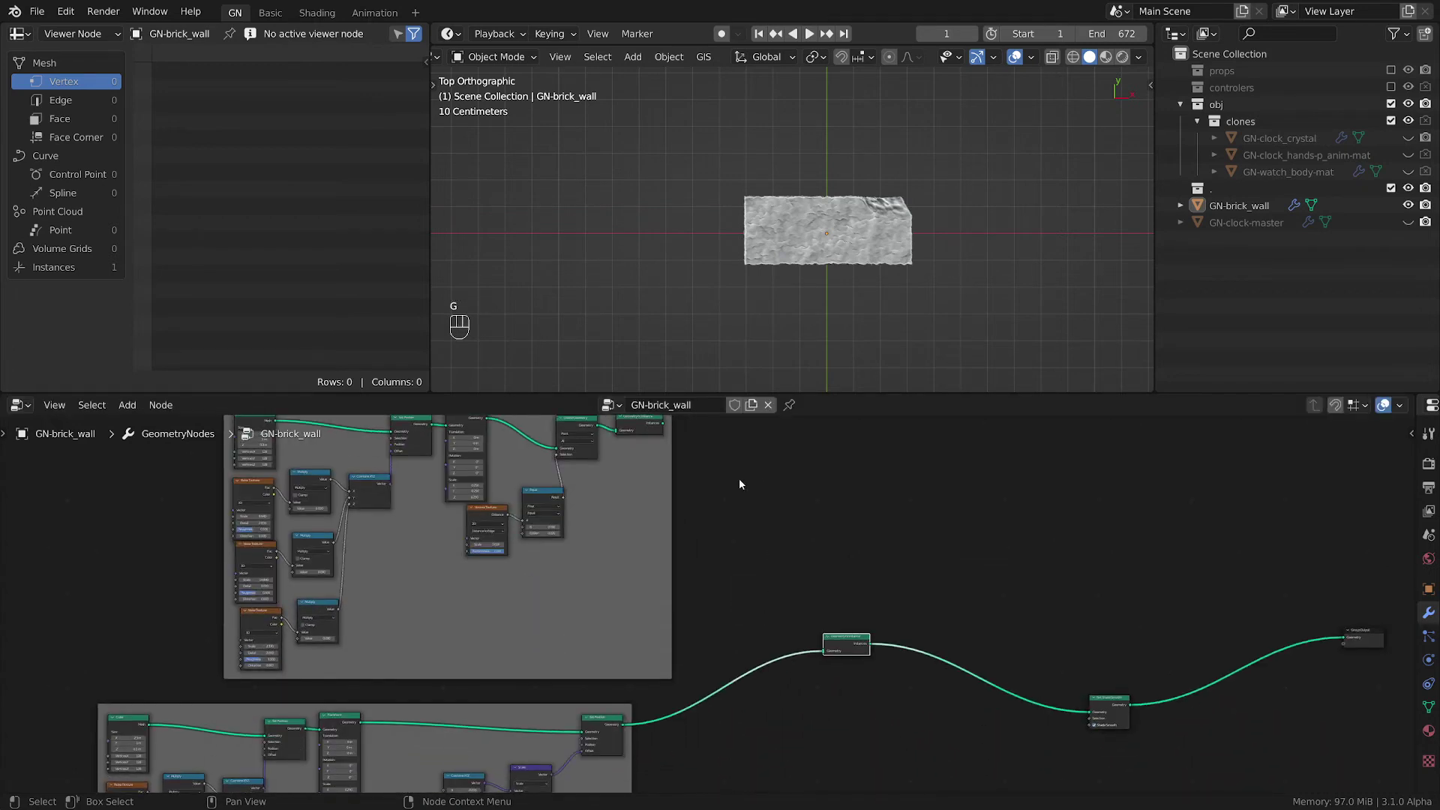
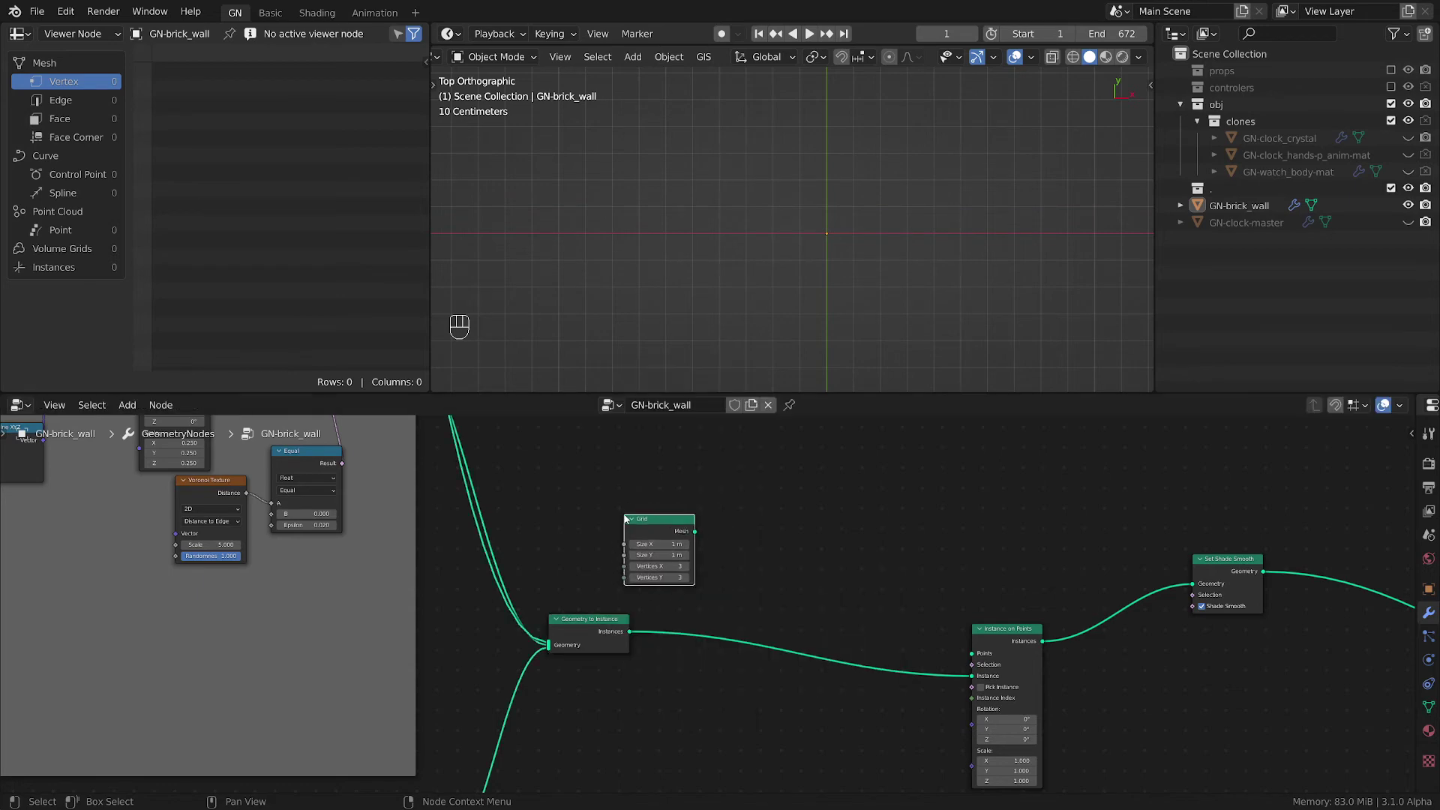
left_click(829, 587)
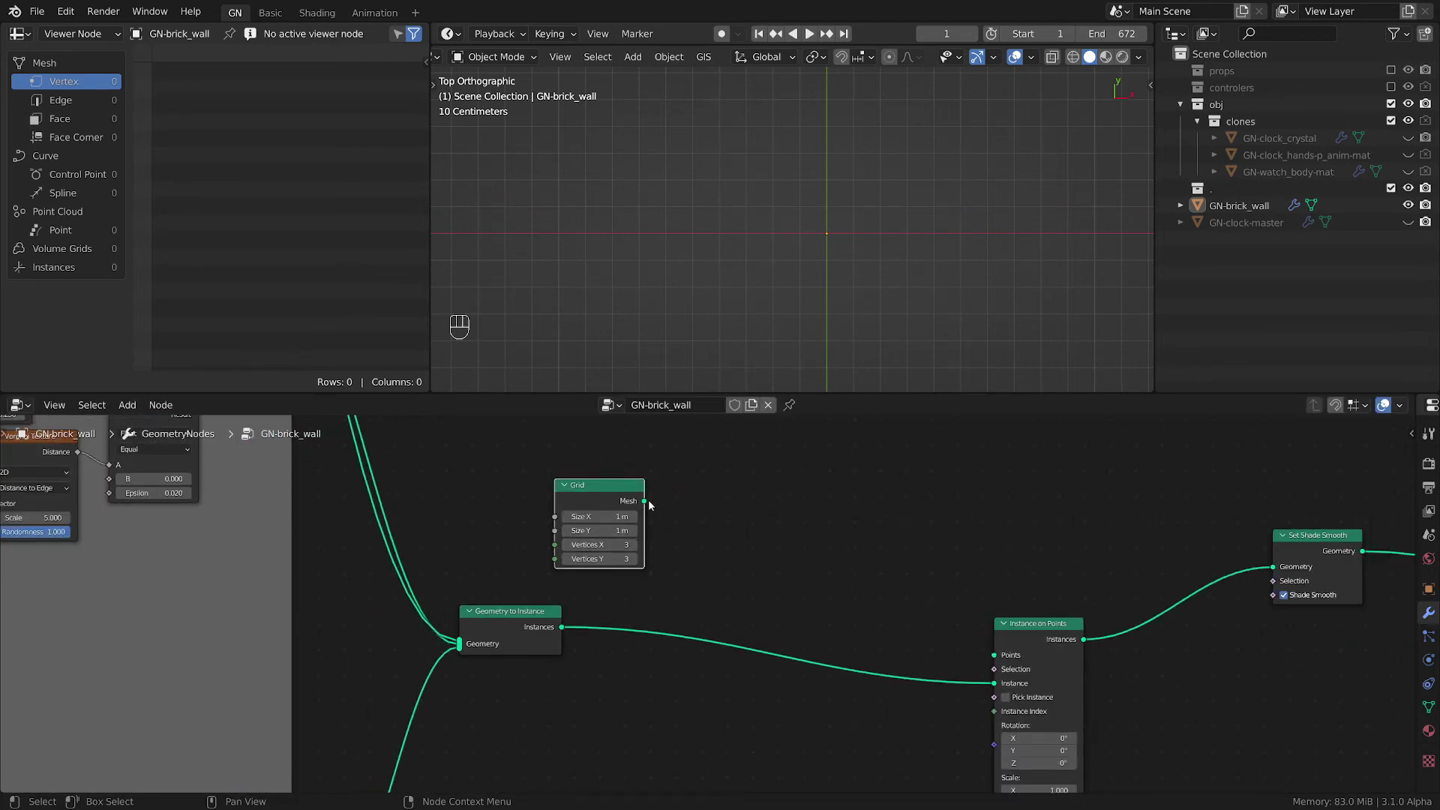
left_click_drag(652, 507, 994, 636)
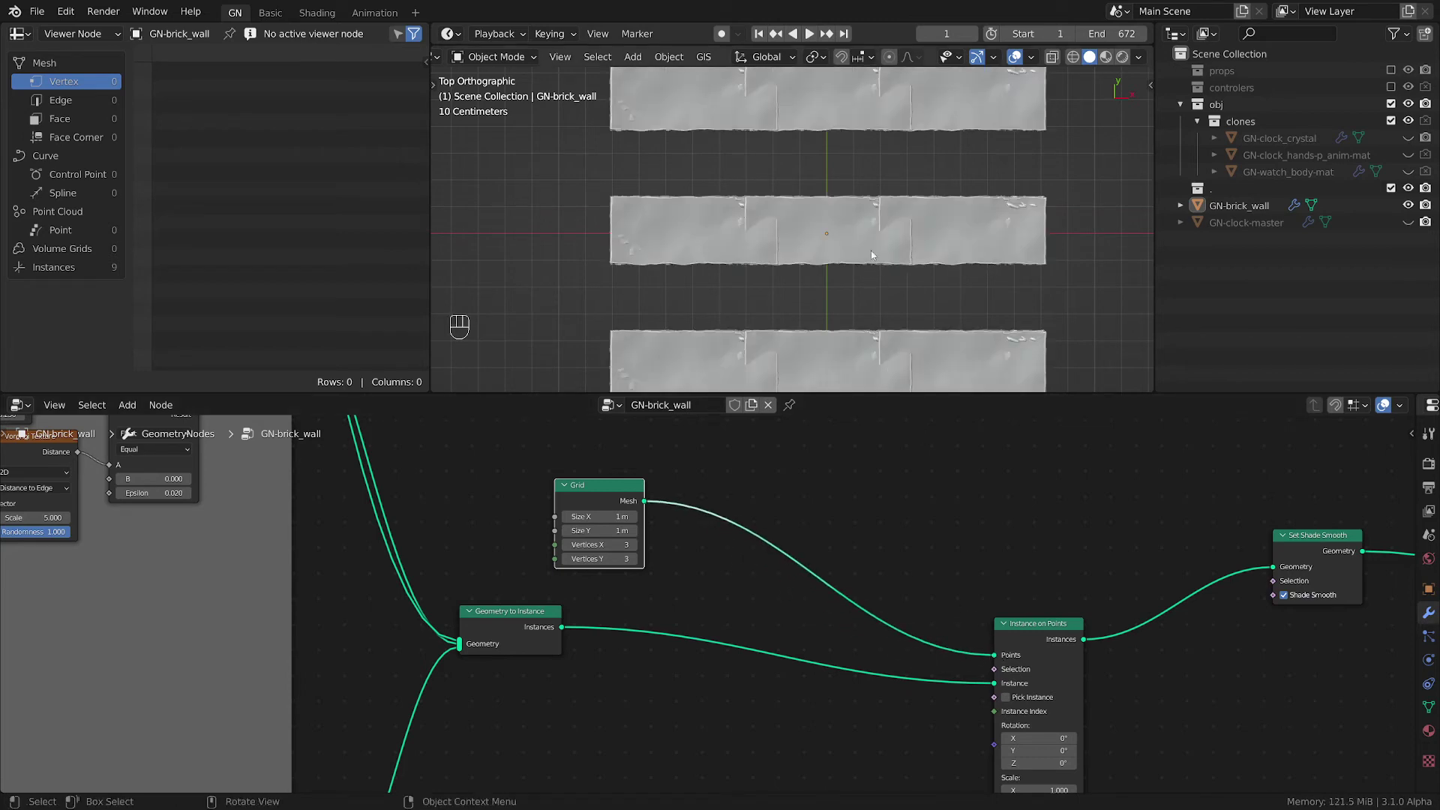
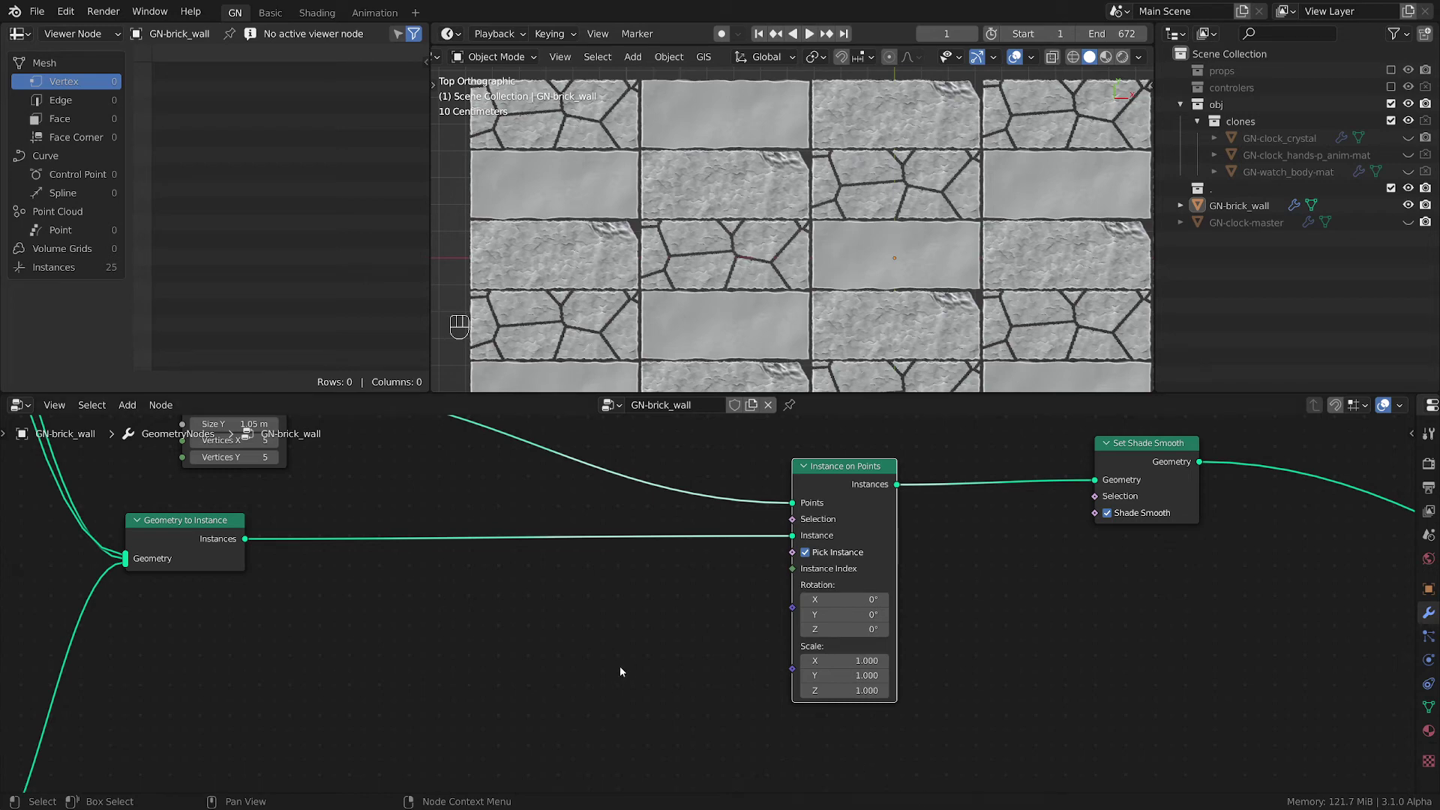
- Add an Integer Random Value from 0 to 2 driving the bricks' Instance Index
left_click(627, 640)
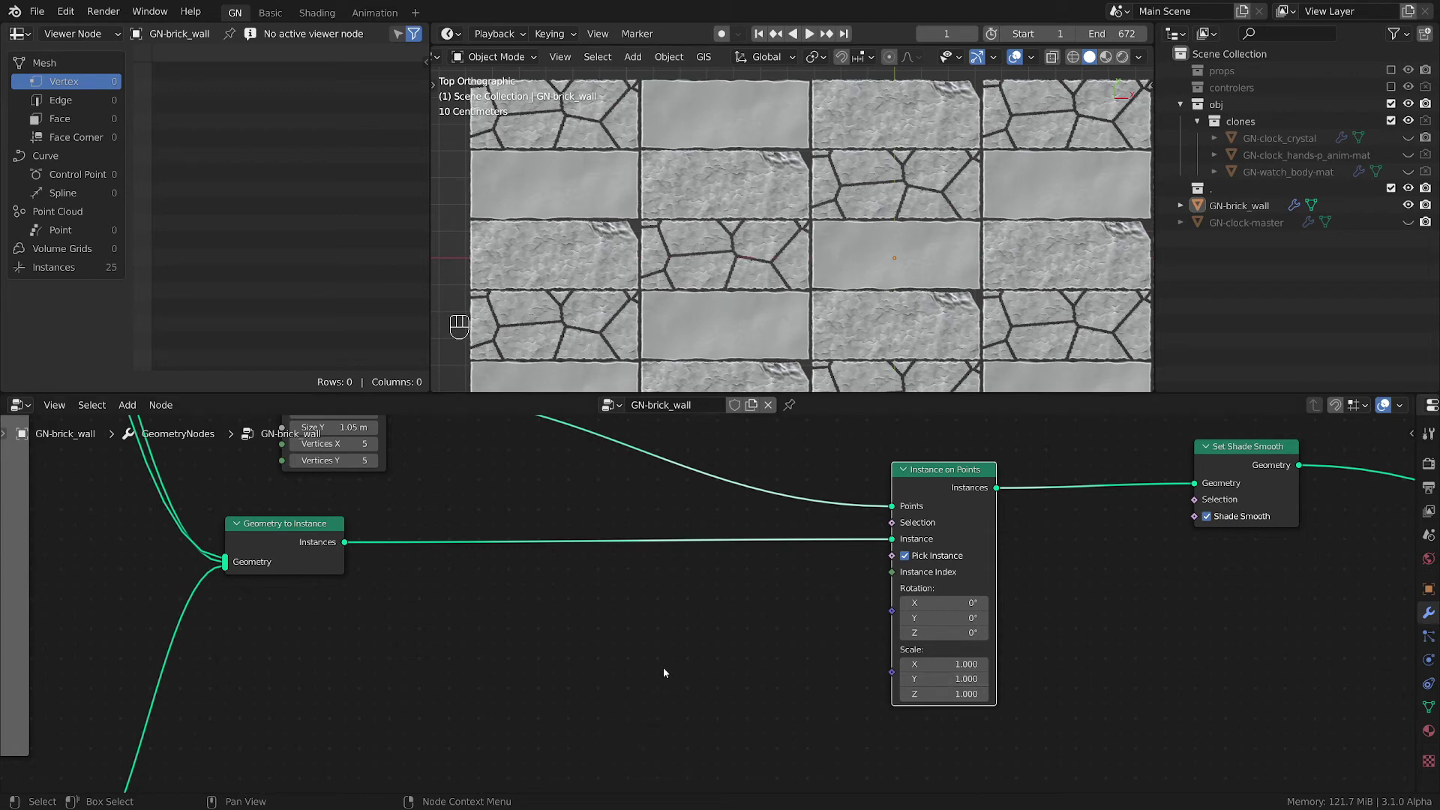
left_click(668, 670)
key("shift+a")
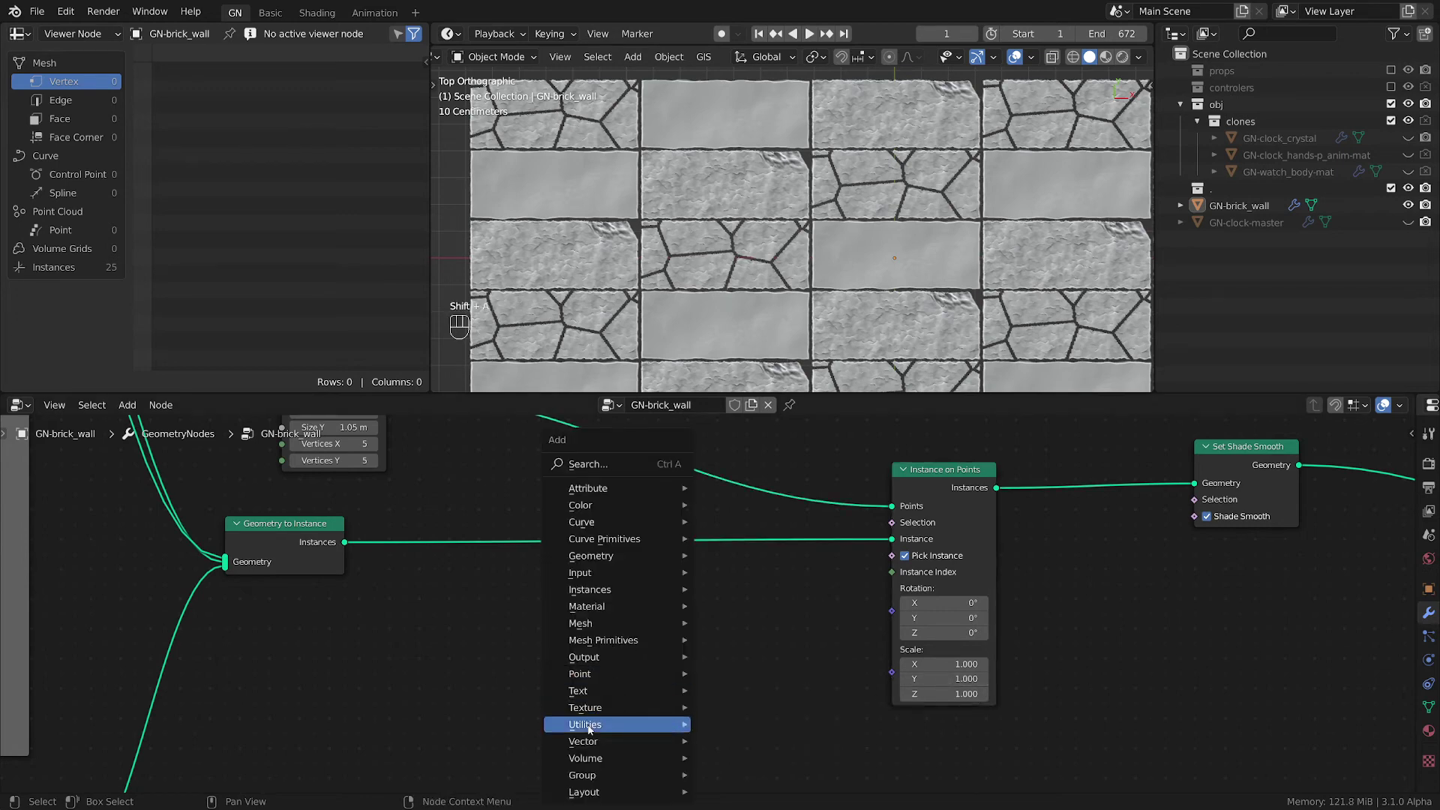
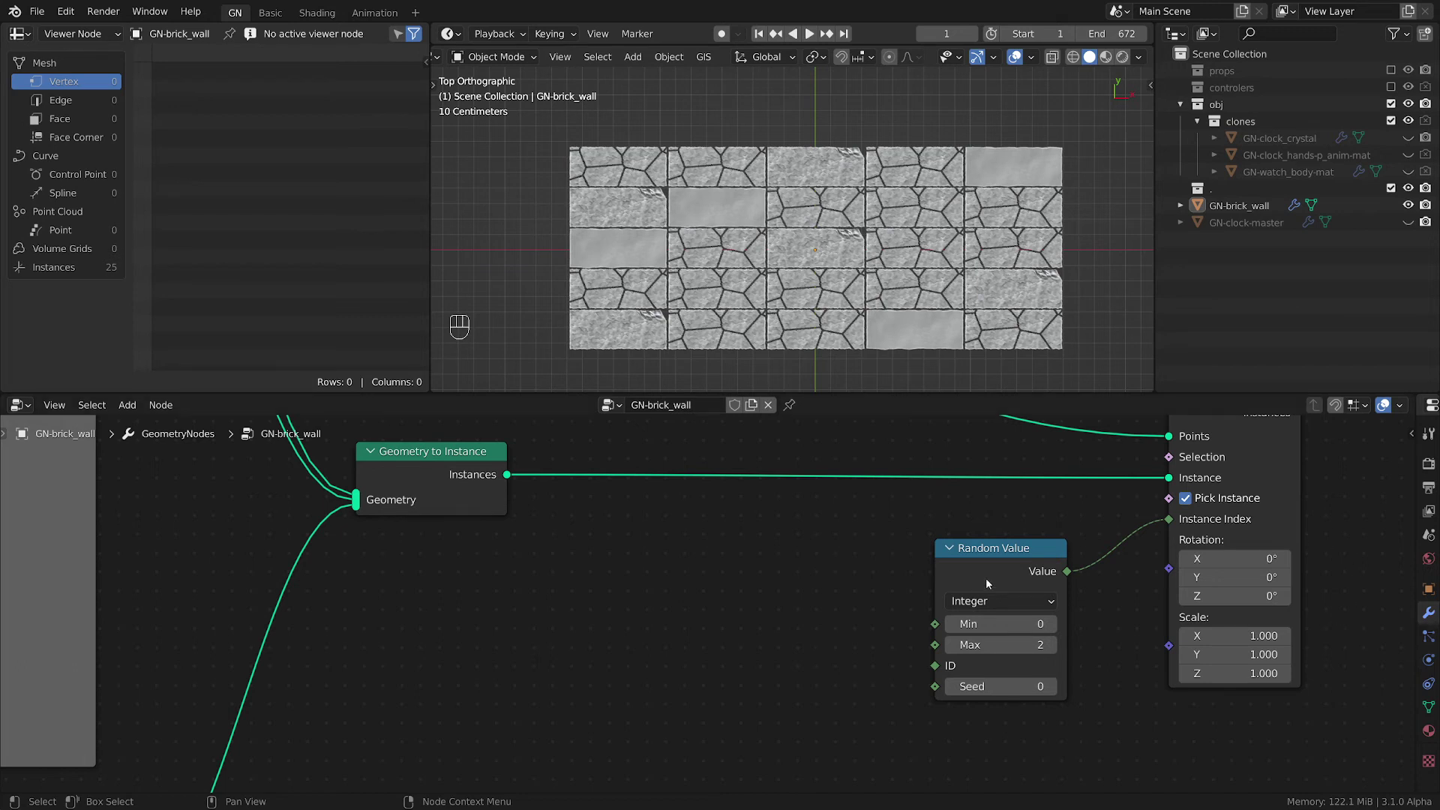
left_click(851, 563)
- Insert a Multiply math node between the random integer and Instance Index
left_click(953, 560)
middle_click(927, 642)
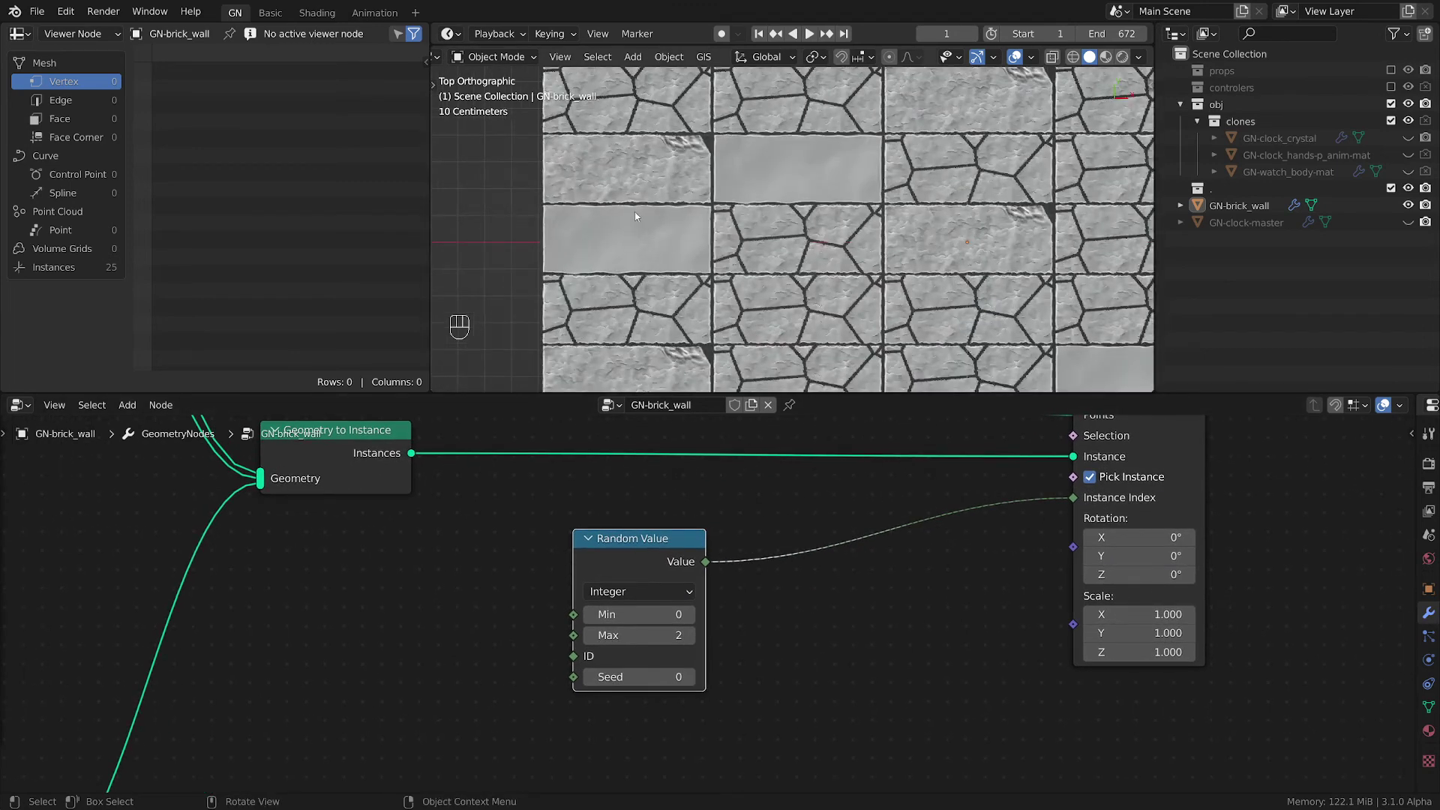
left_click(780, 589)
key("shift+a")
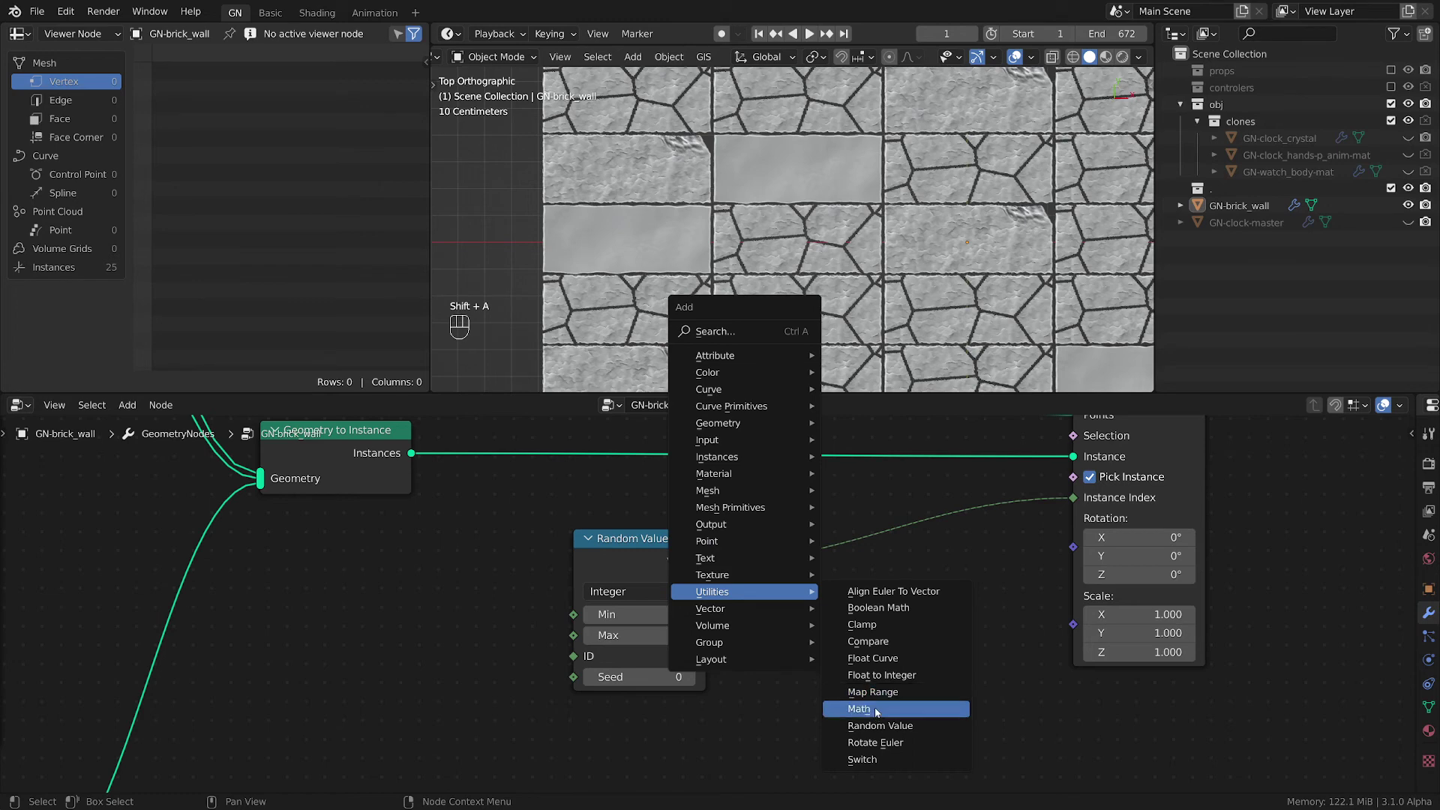
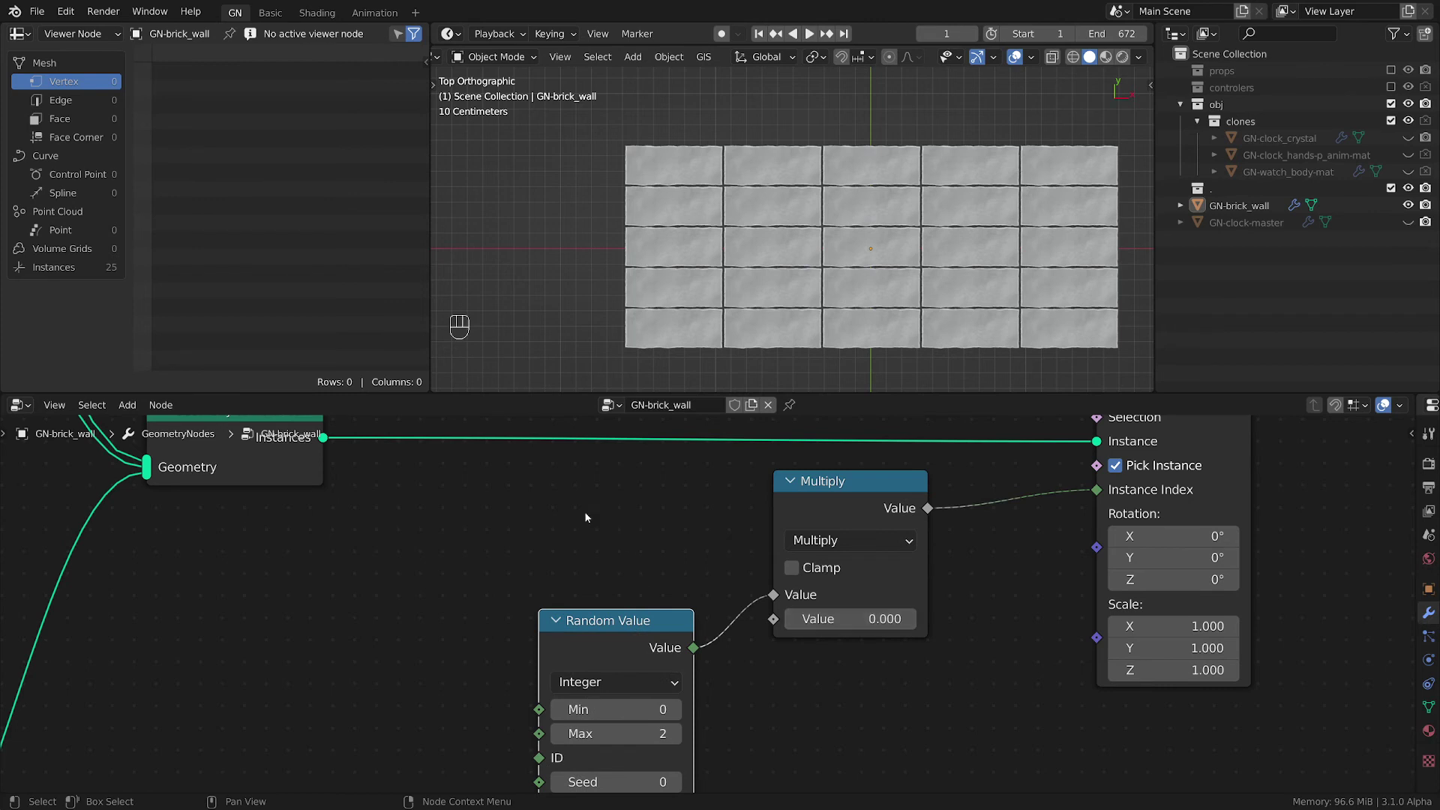
- Duplicate the Random Value as a Boolean at probability 0.439 and multiply it into the brick index
left_click(564, 477)
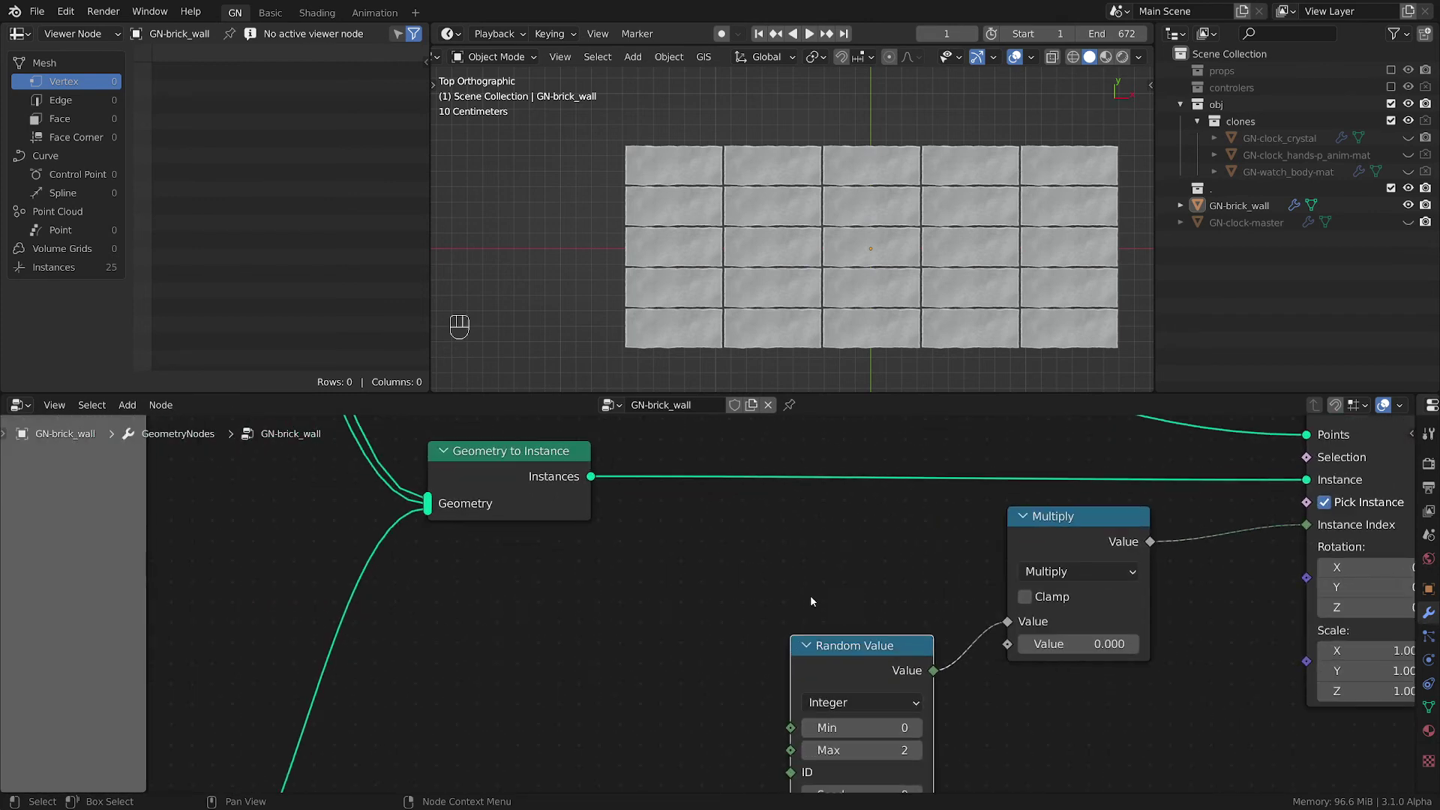
left_click(745, 549)
key("shift+a")
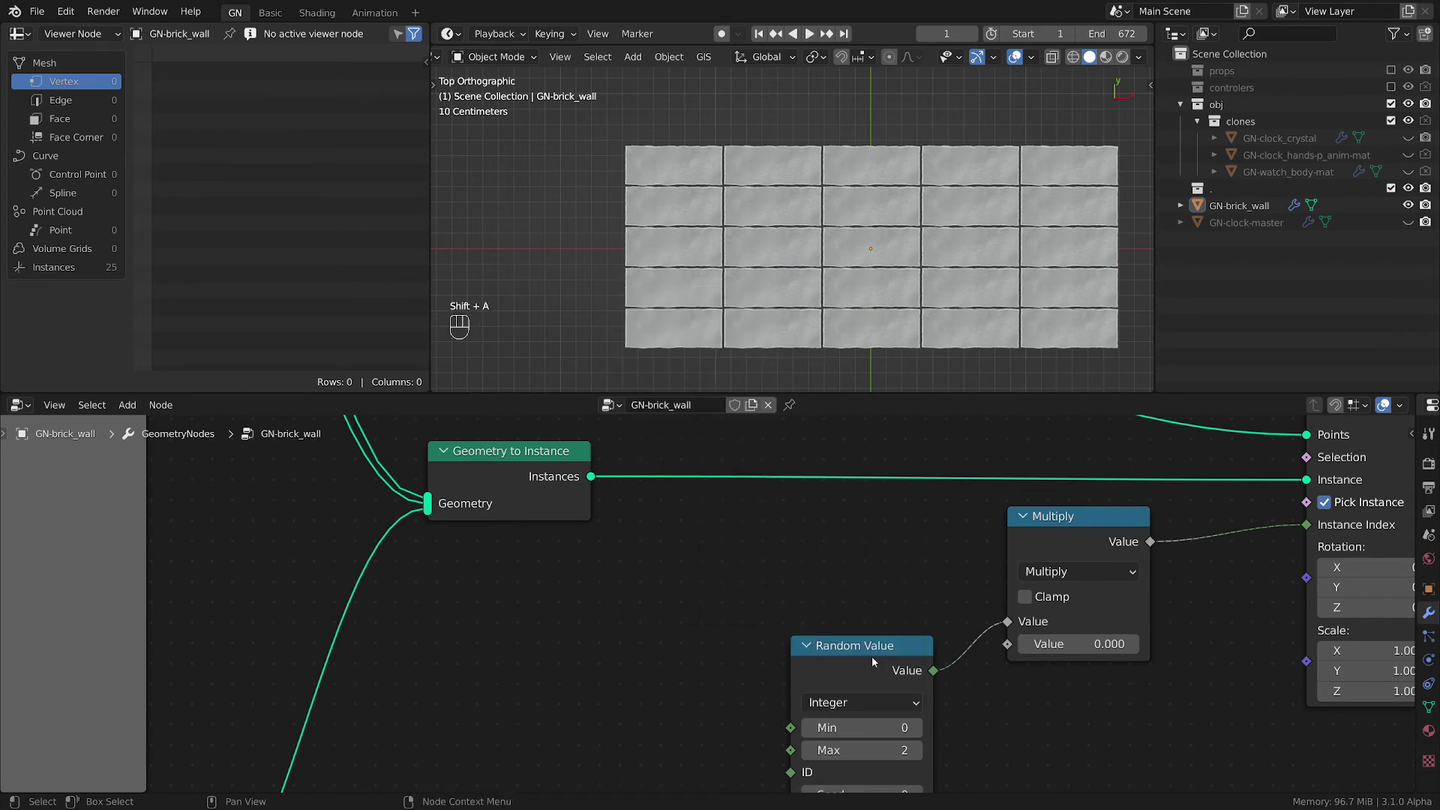
key("shift+d")
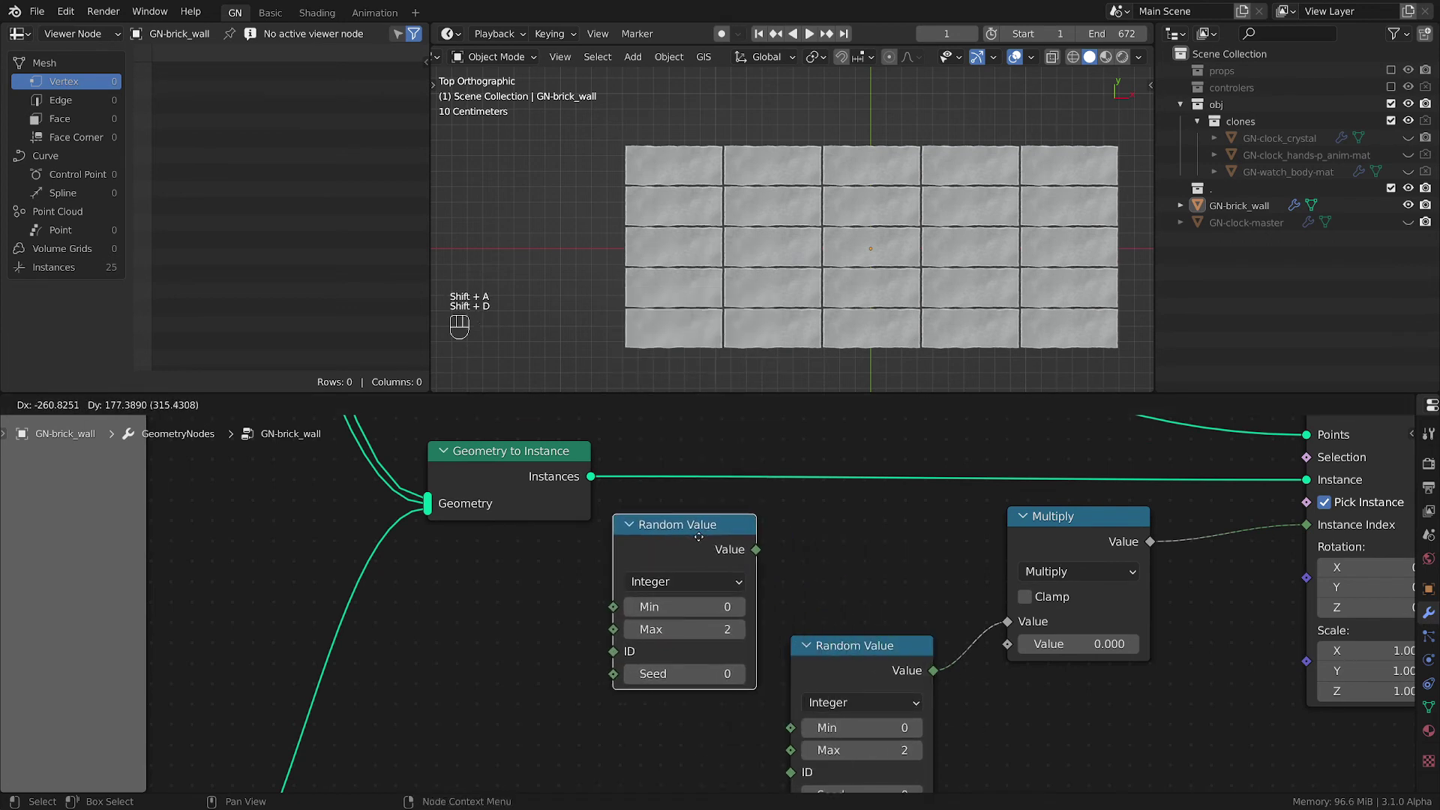
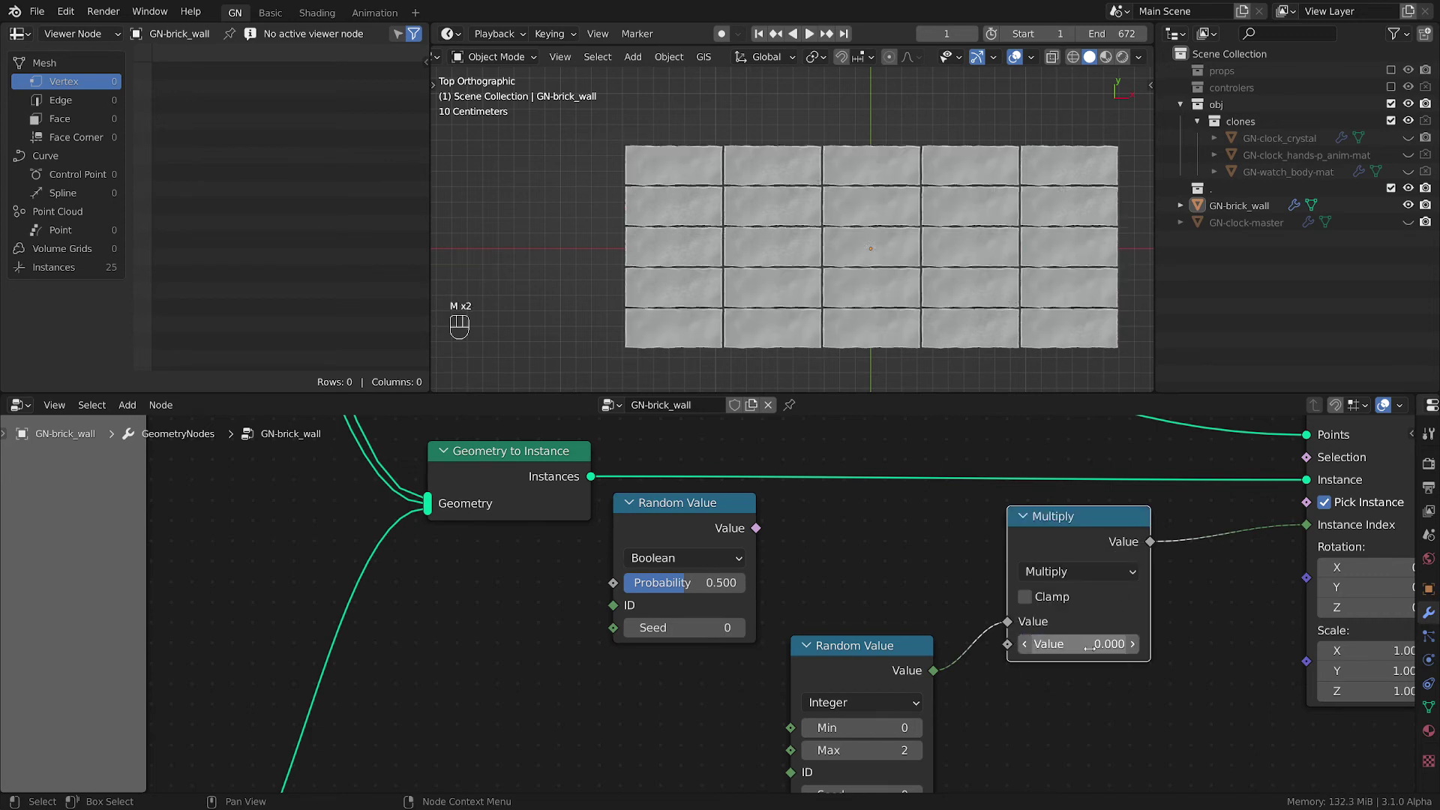
left_click(876, 668)
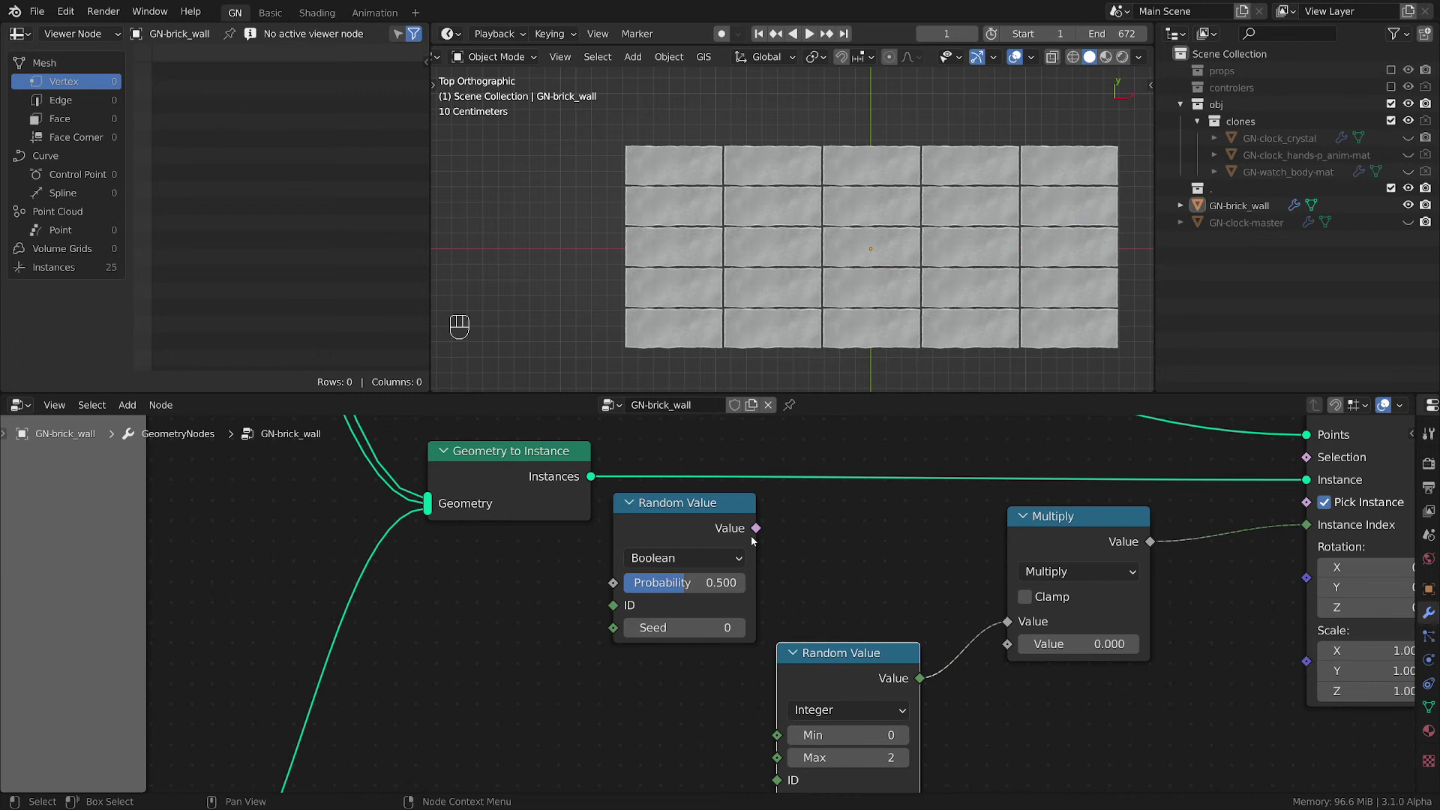
left_click_drag(815, 551, 771, 540)
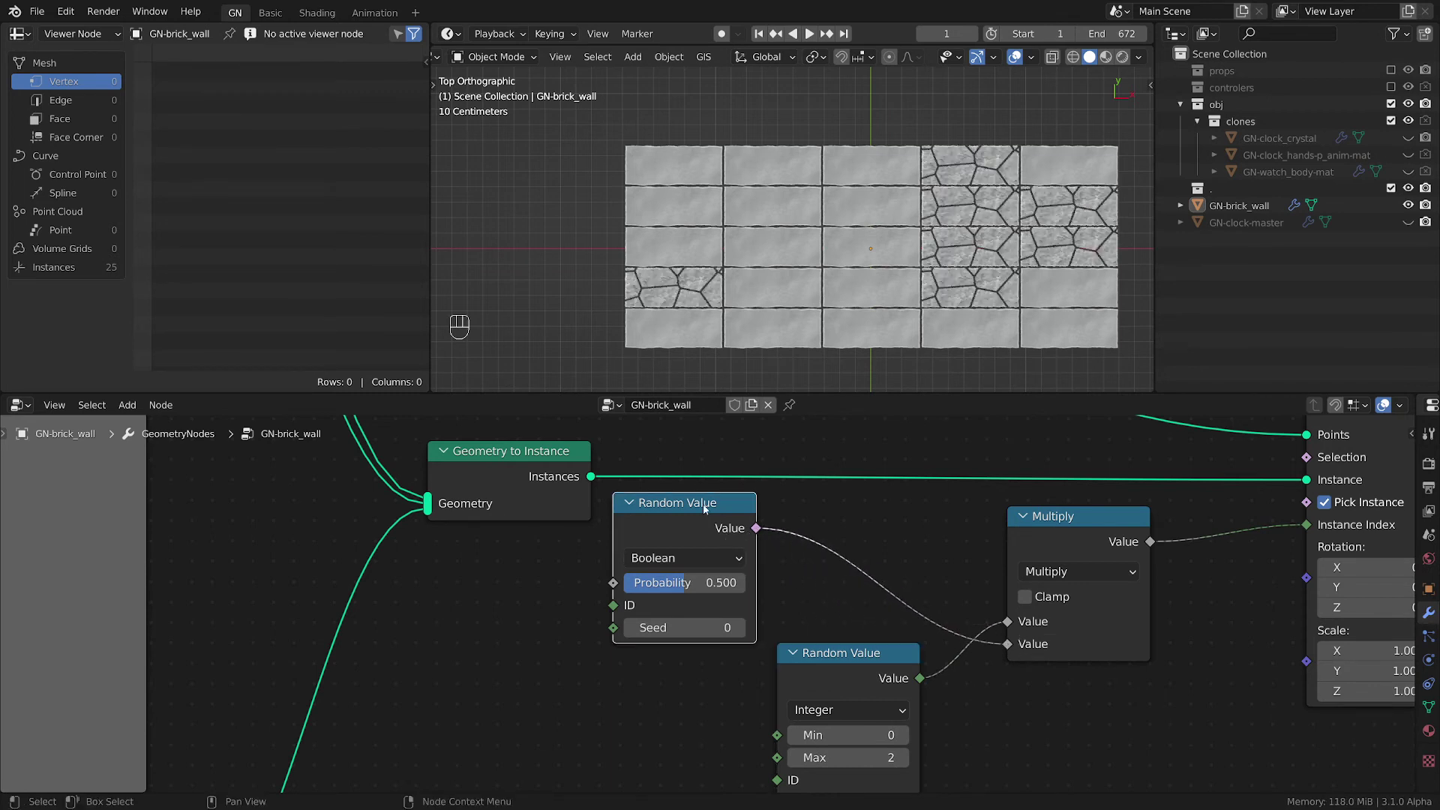
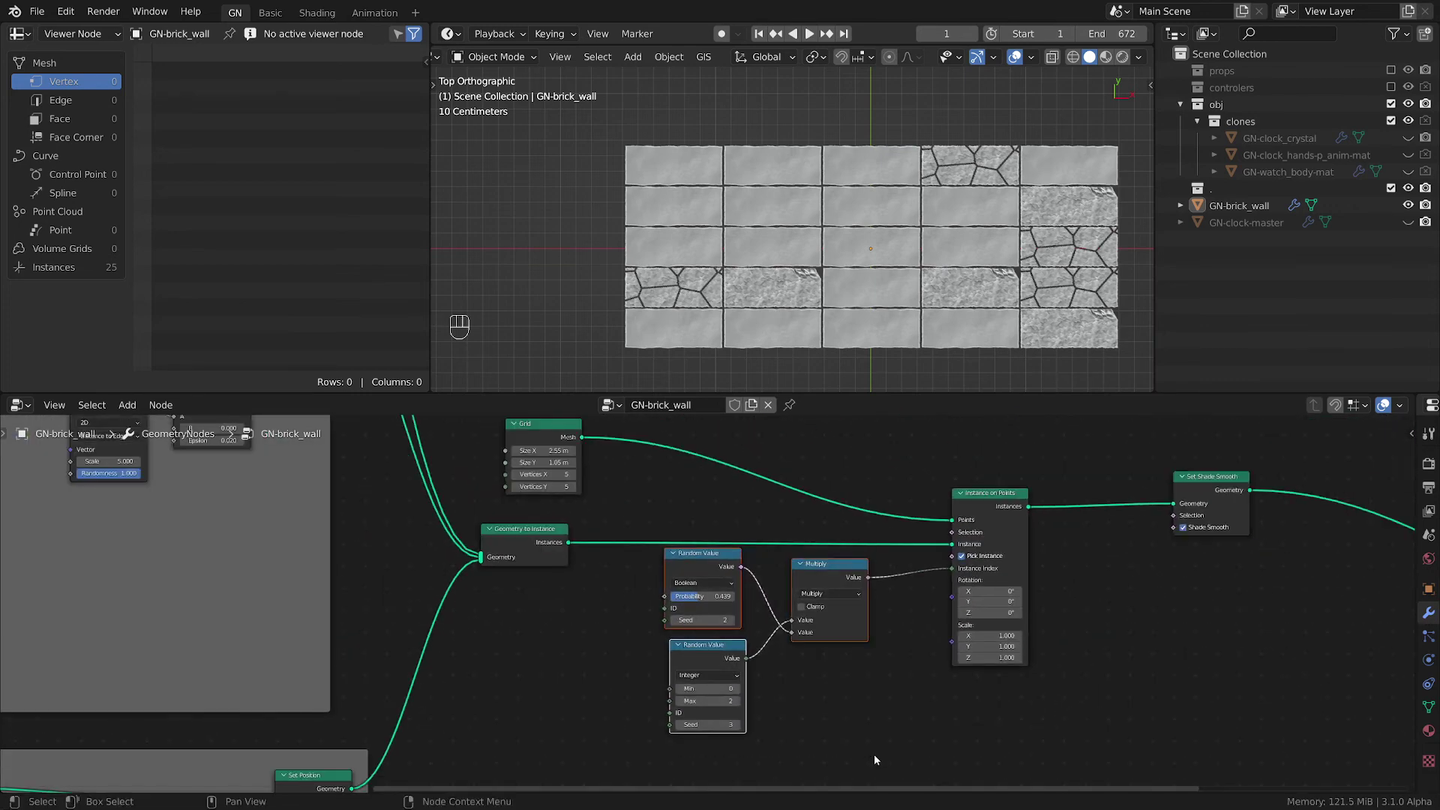
- Join the two Random Value nodes and the Multiply node into one frame
key("ctrl+j")
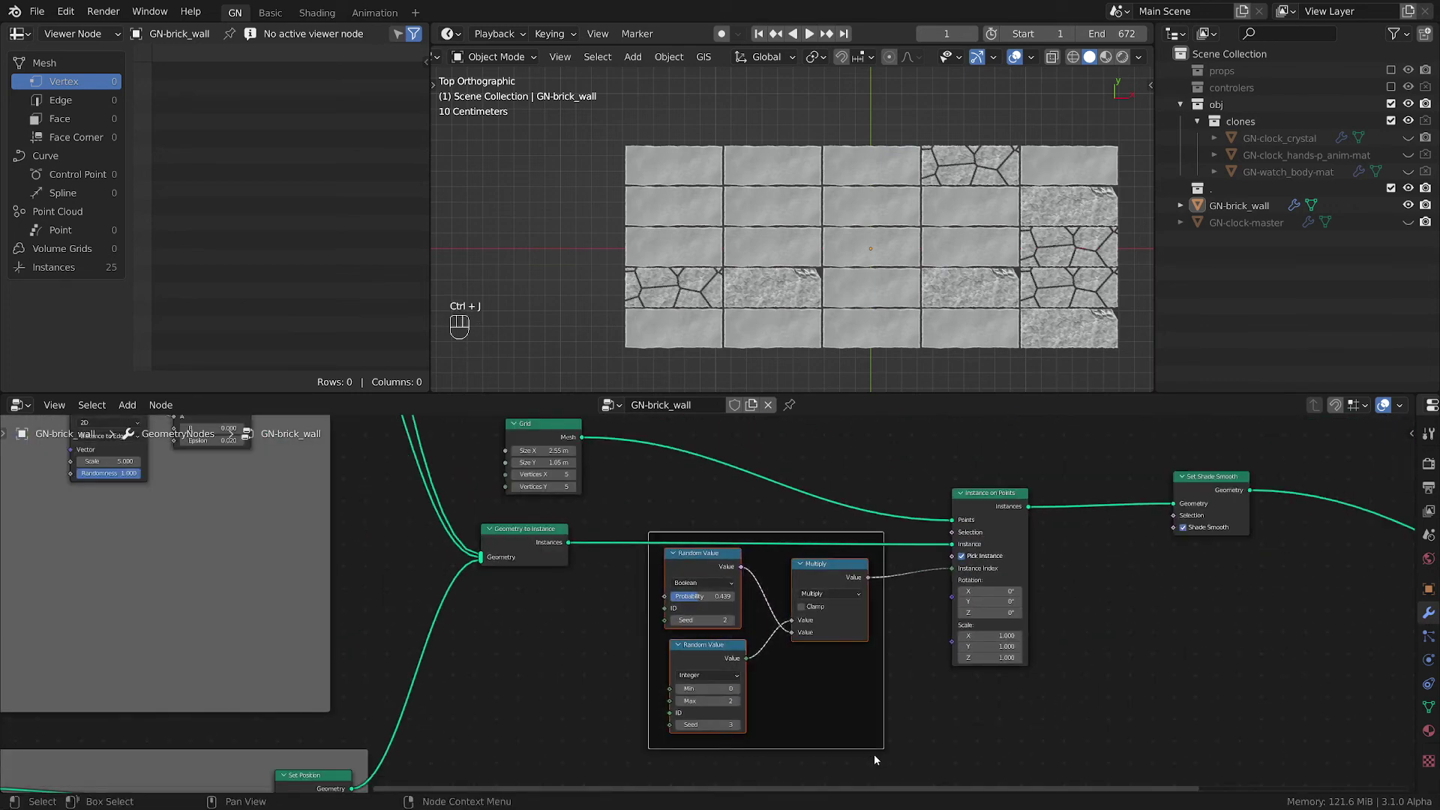
left_click(812, 704)
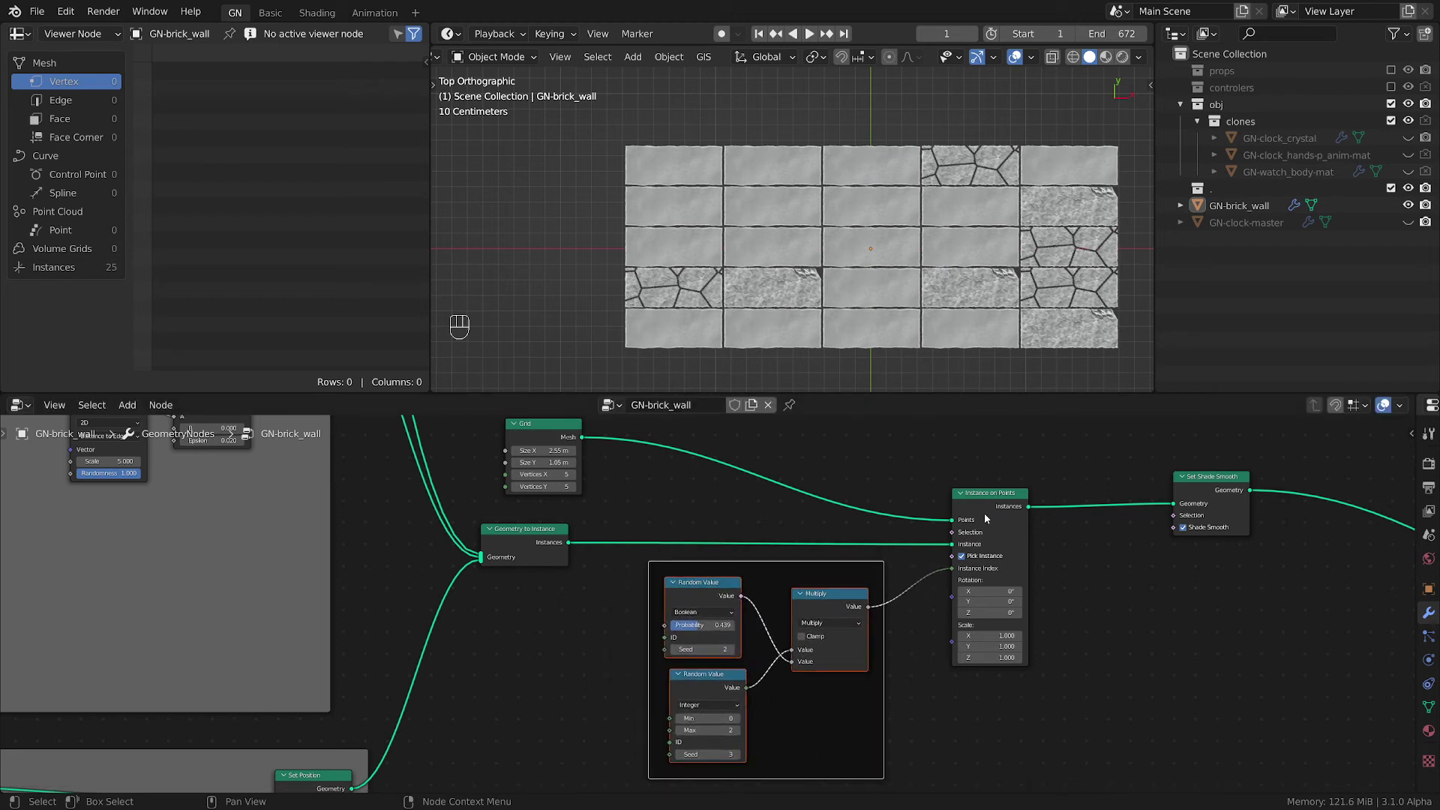
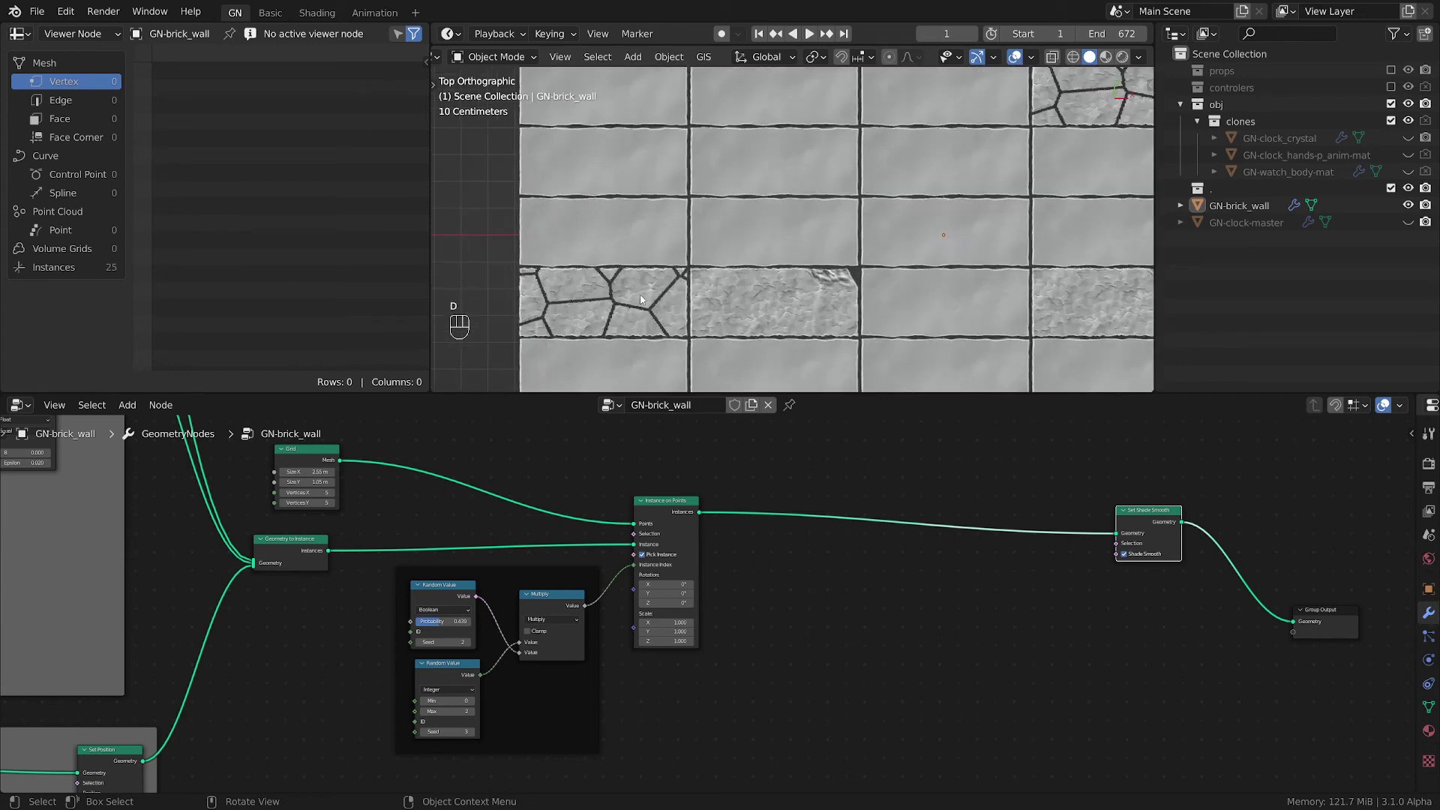
key("d")
key("d")
key("d")
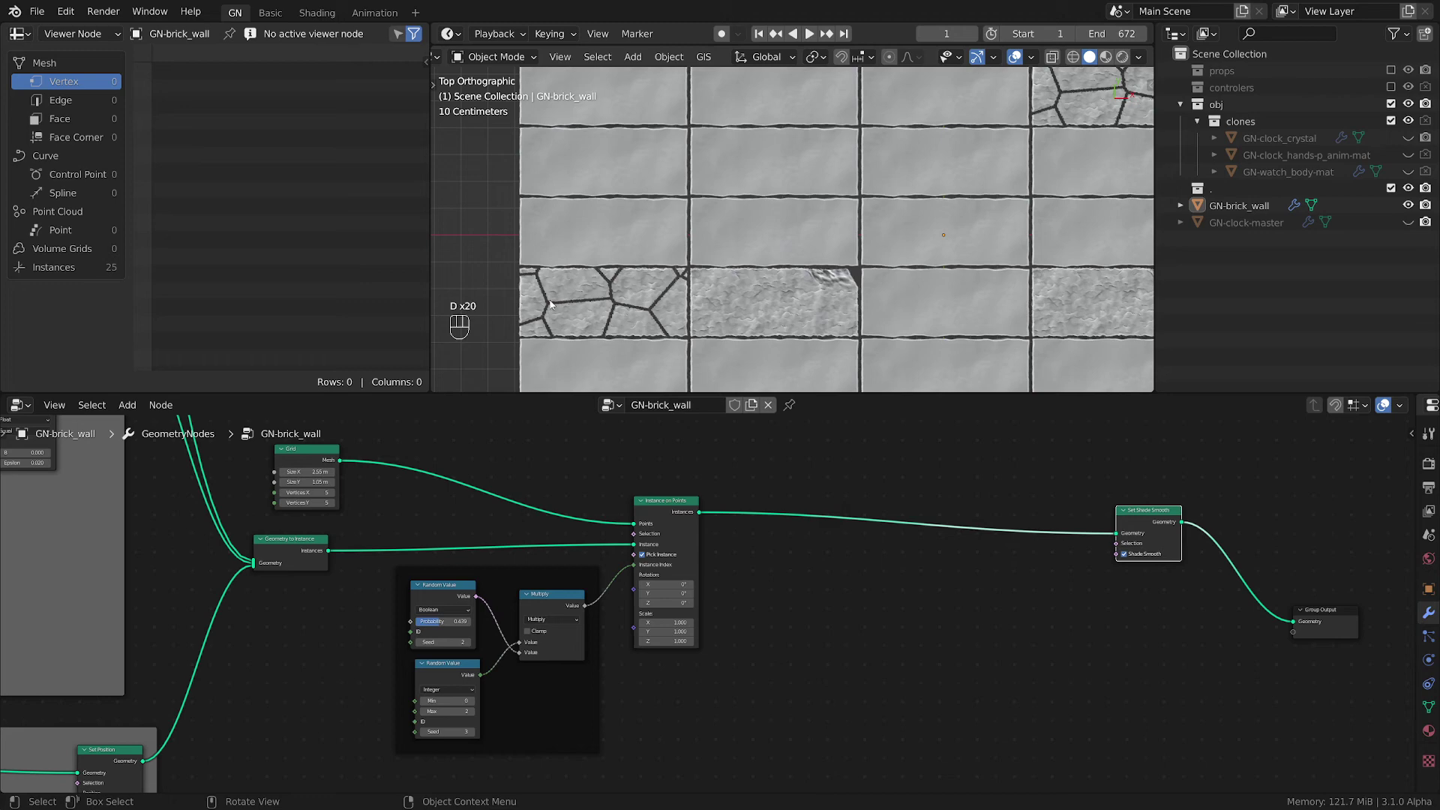
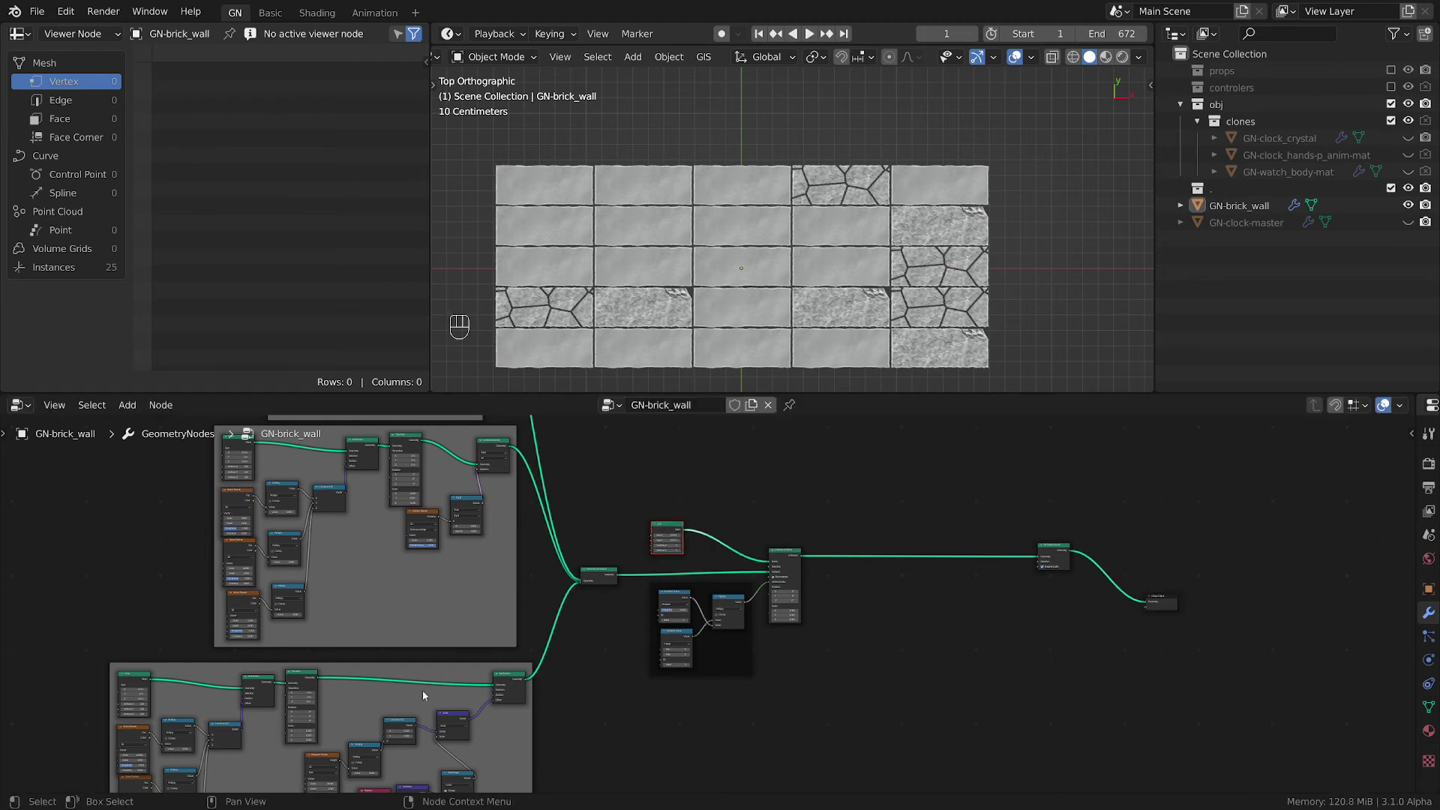
- Place a larger frame around the Grid, instancing nodes and the random-index frame
key("shift+d")
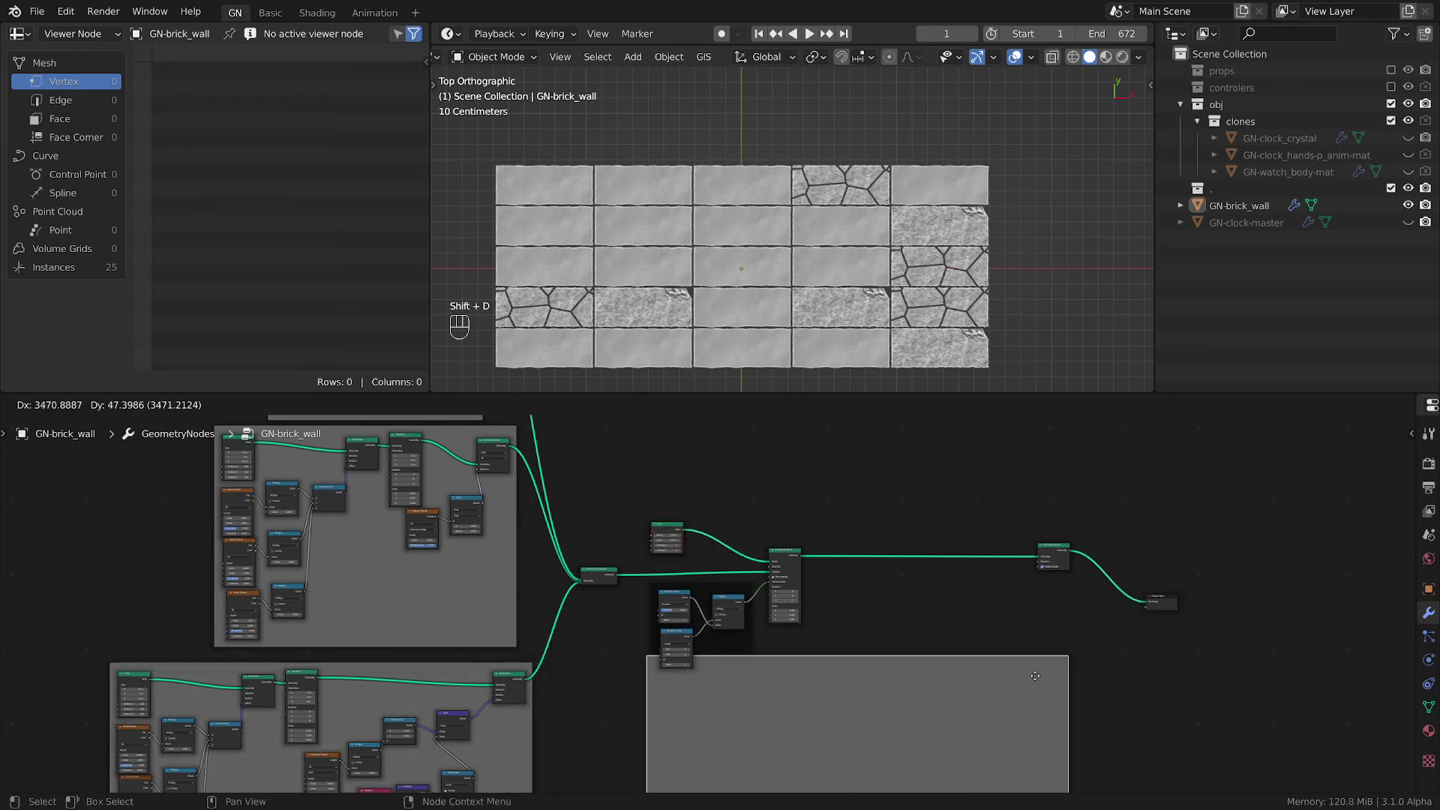
left_click(647, 603)
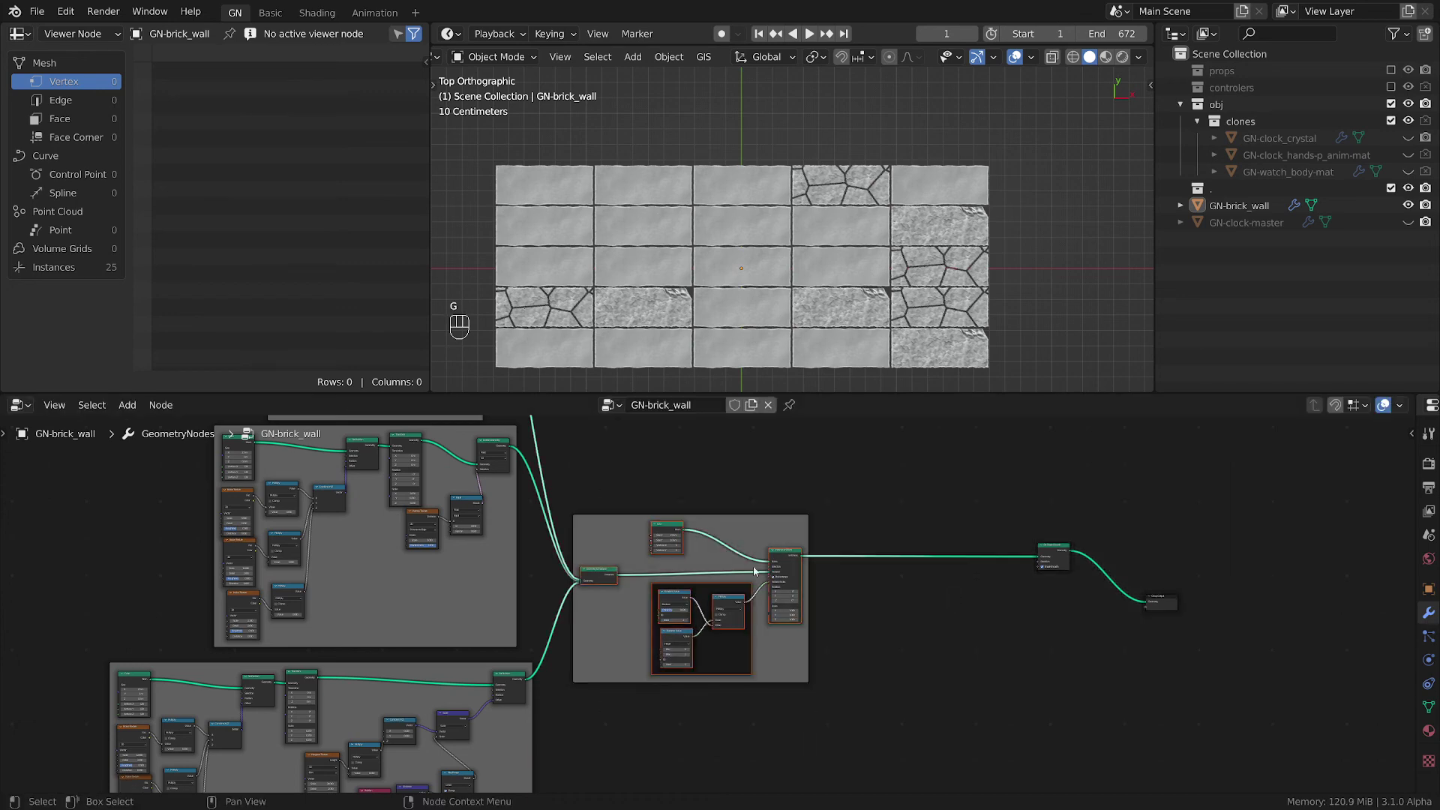
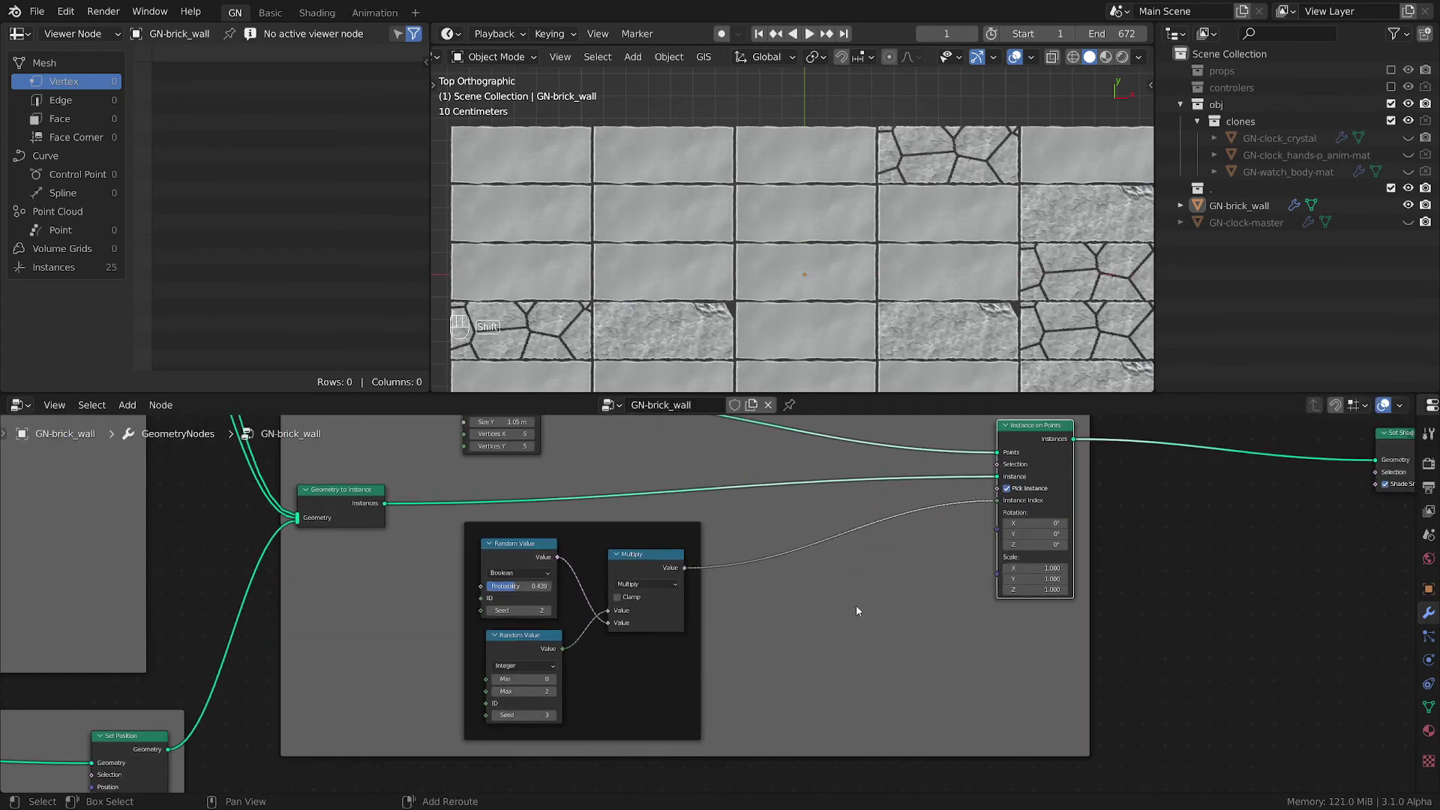
- Drive brick Rotation with a Vector Random Value ranging -0.03 to 0.03 and check the tilt in perspective
key("shift+a")
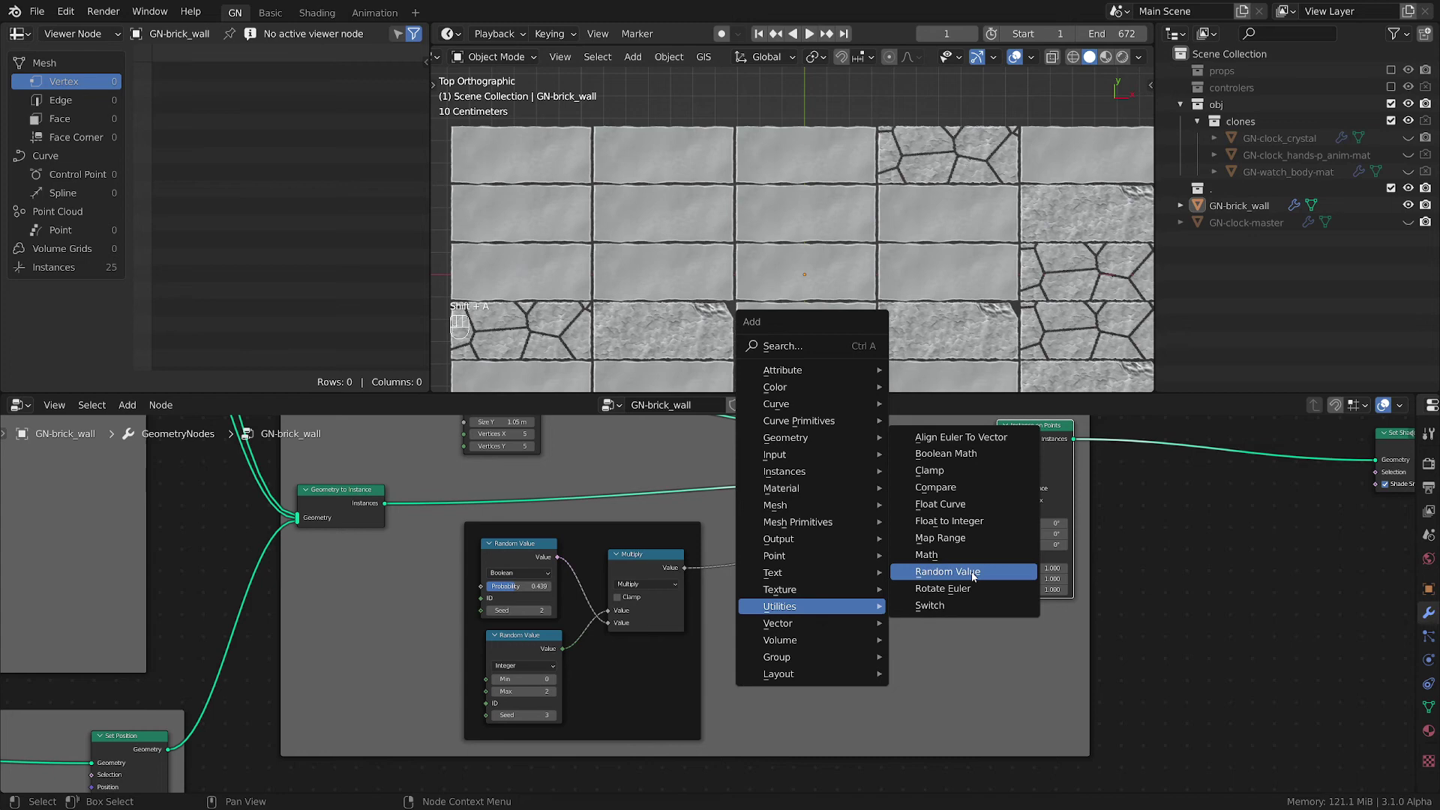
left_click_drag(834, 633, 901, 684)
left_click_drag(874, 621, 841, 619)
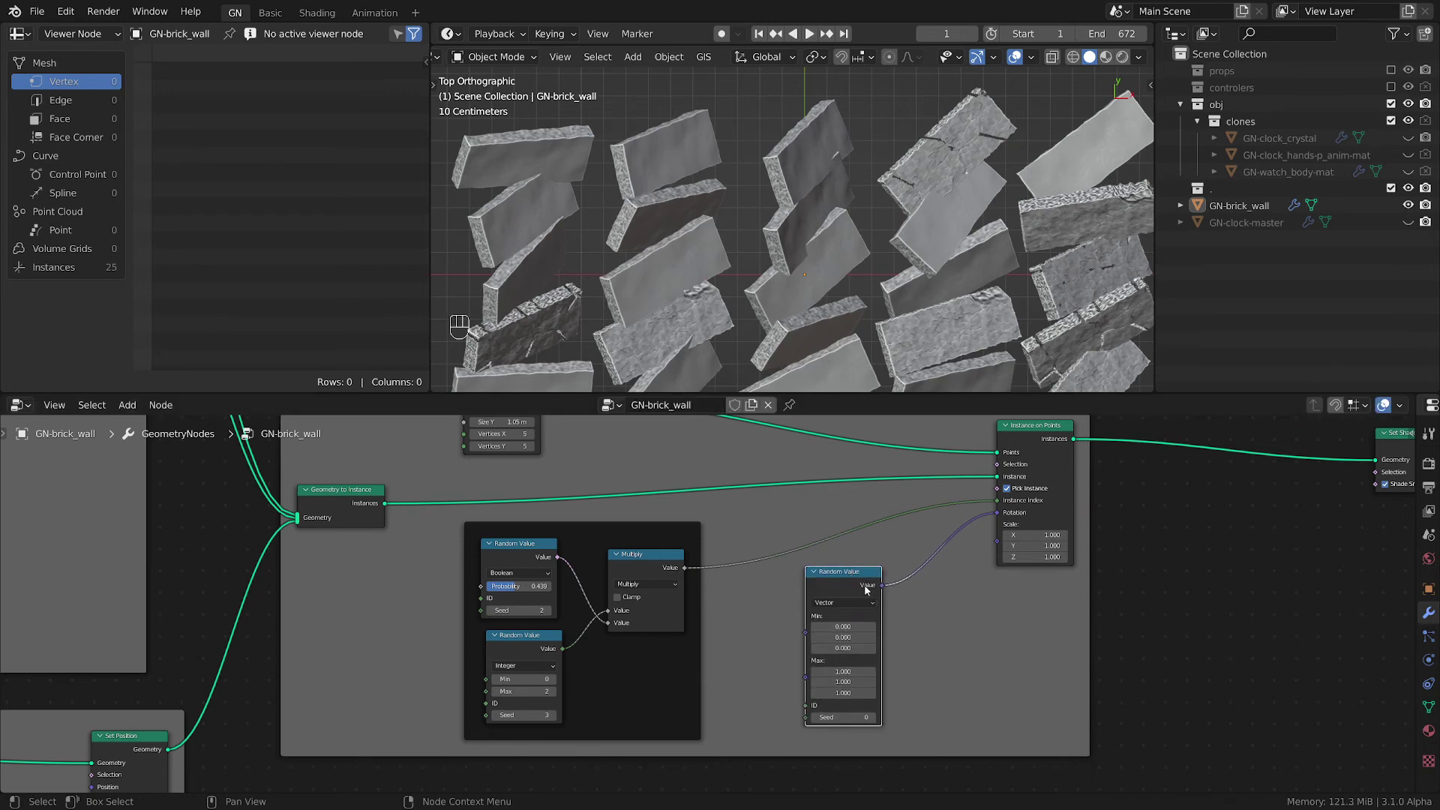
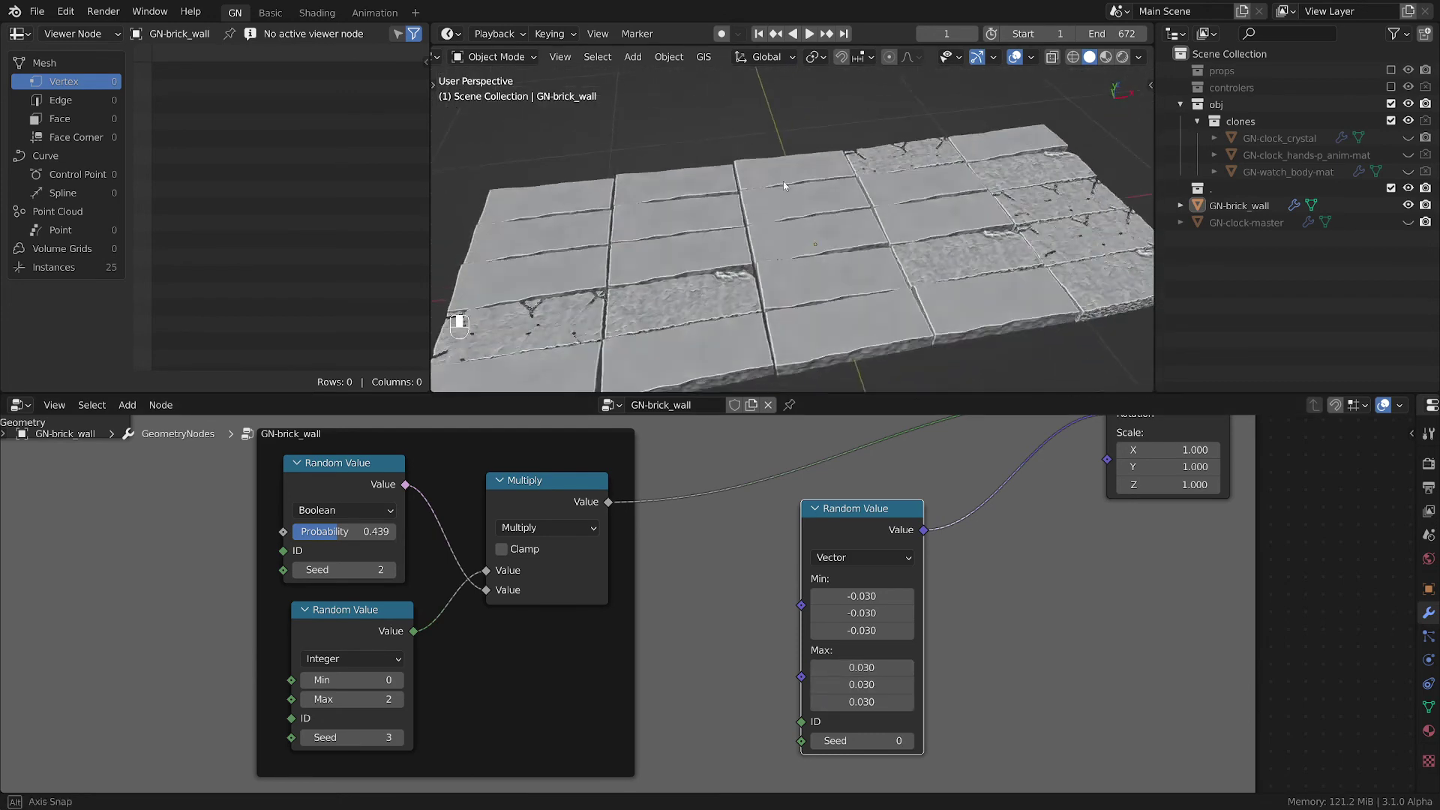
middle_click(791, 177)
key("m")
key("m")
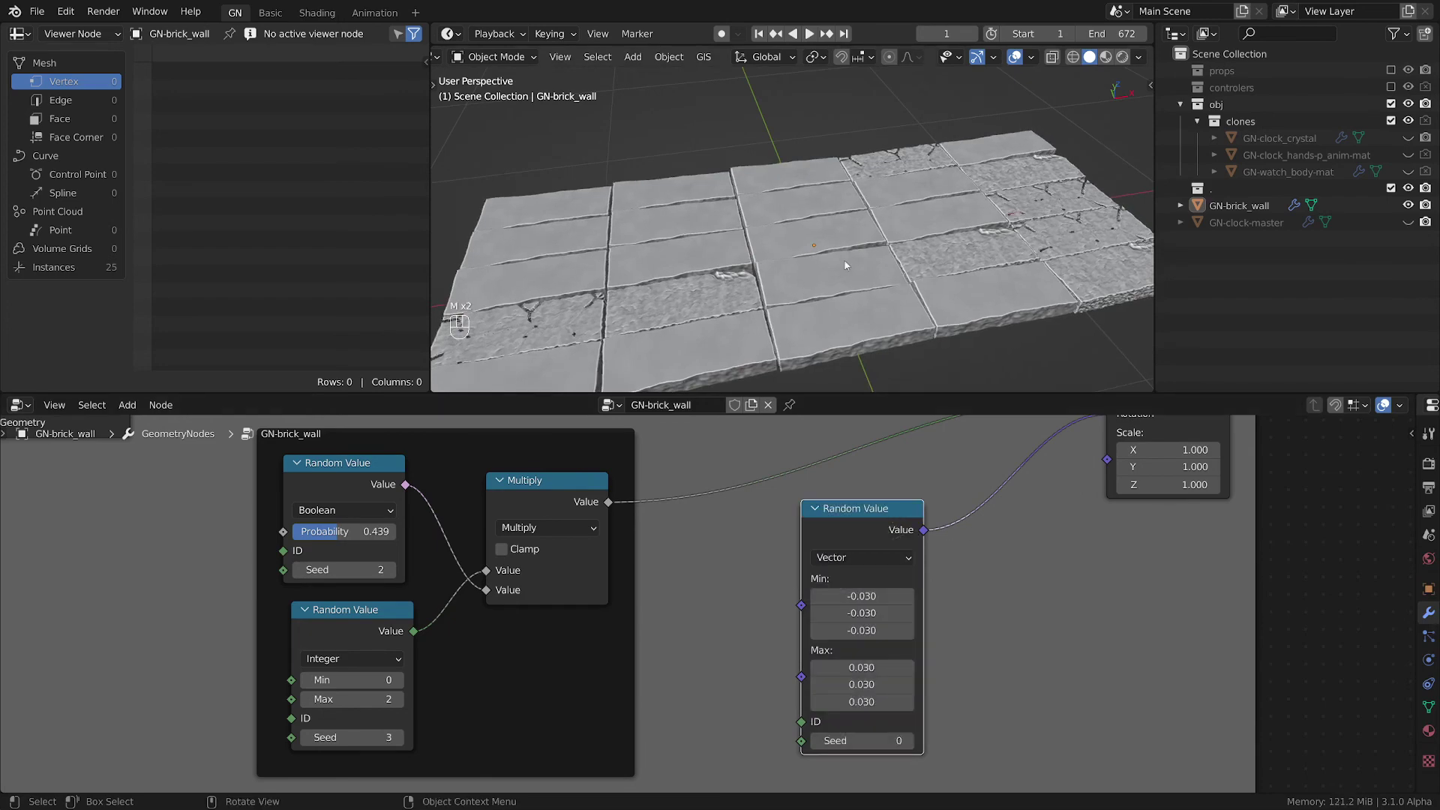
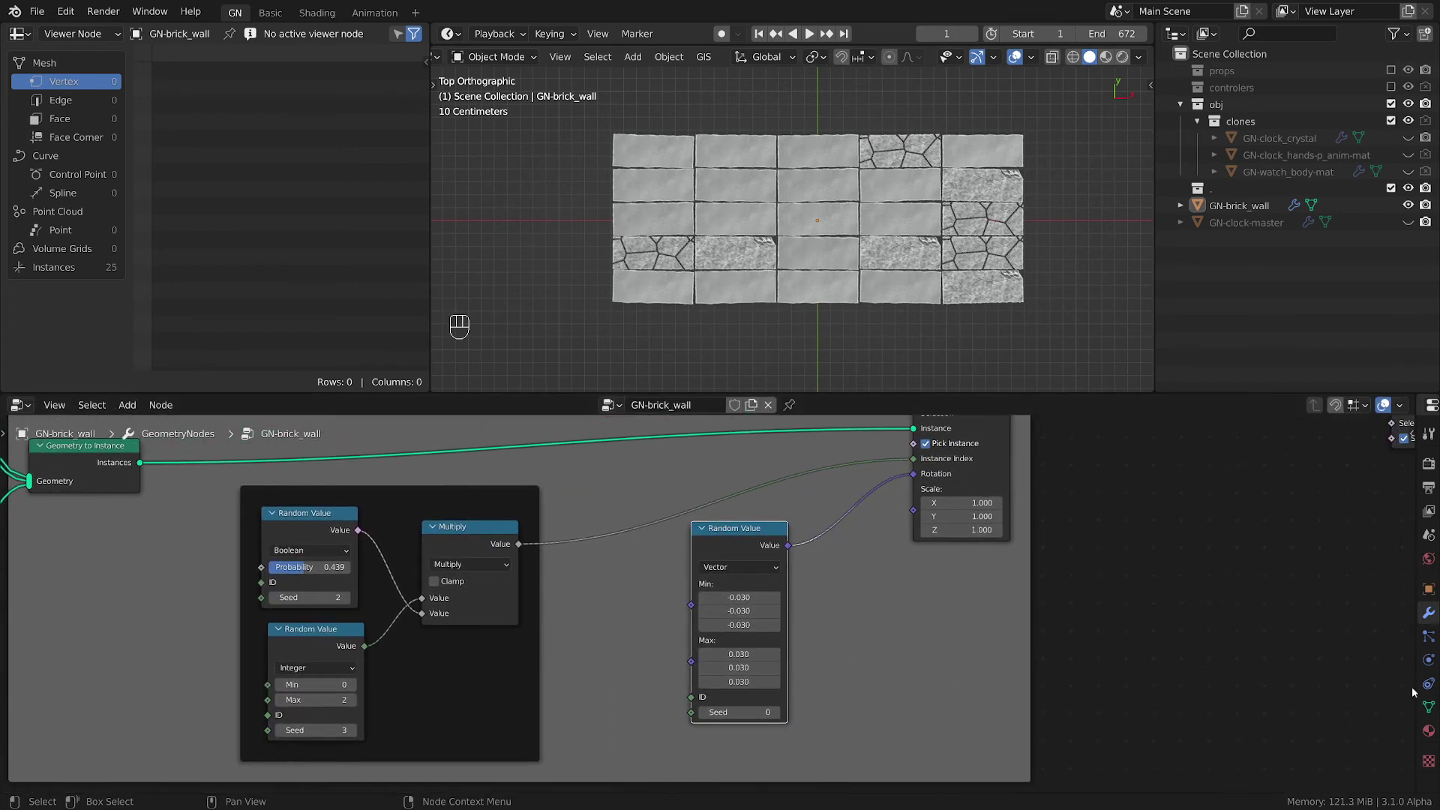
- Duplicate the vector Random Value node as a second -0.03 to 0.03 source for Scale
key("shift+d")
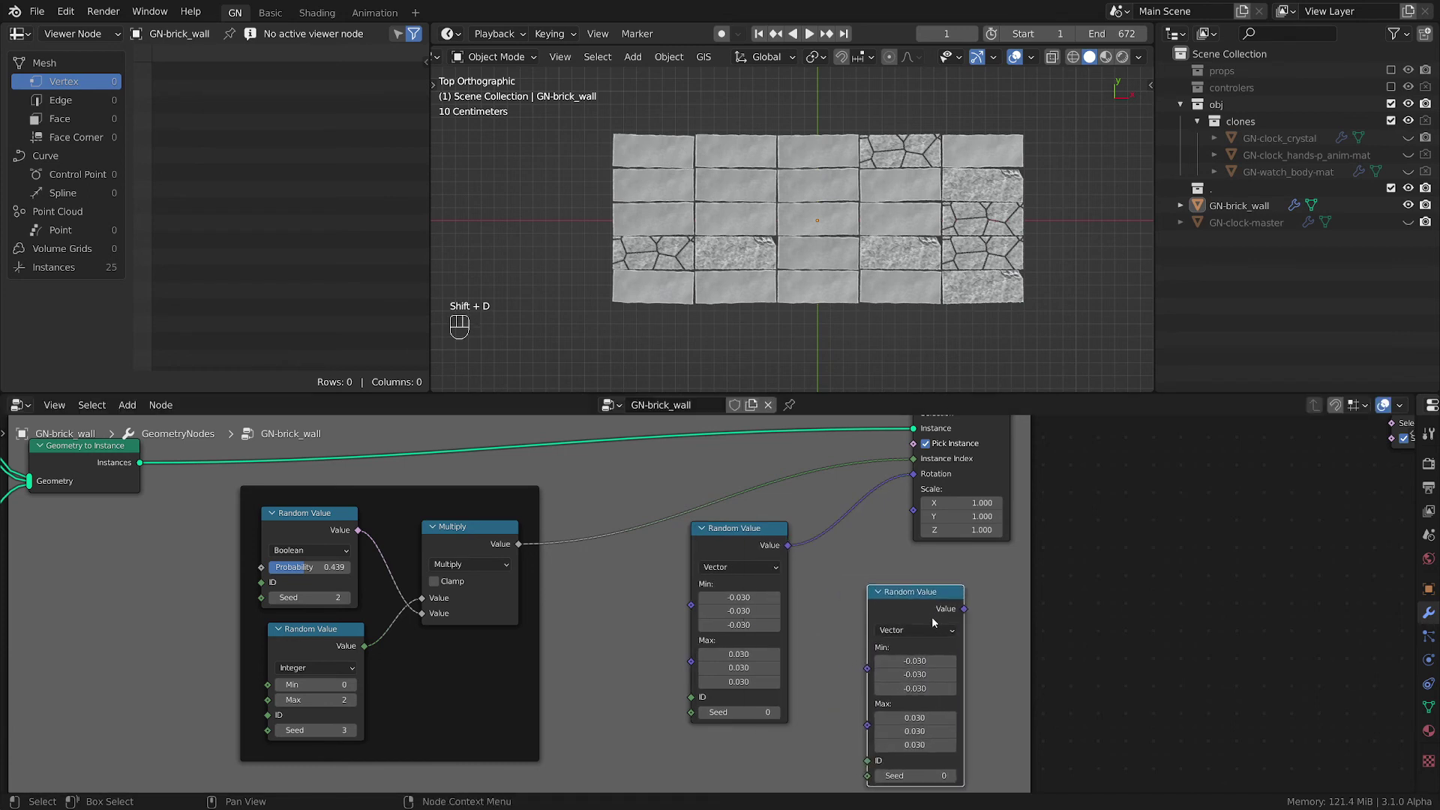
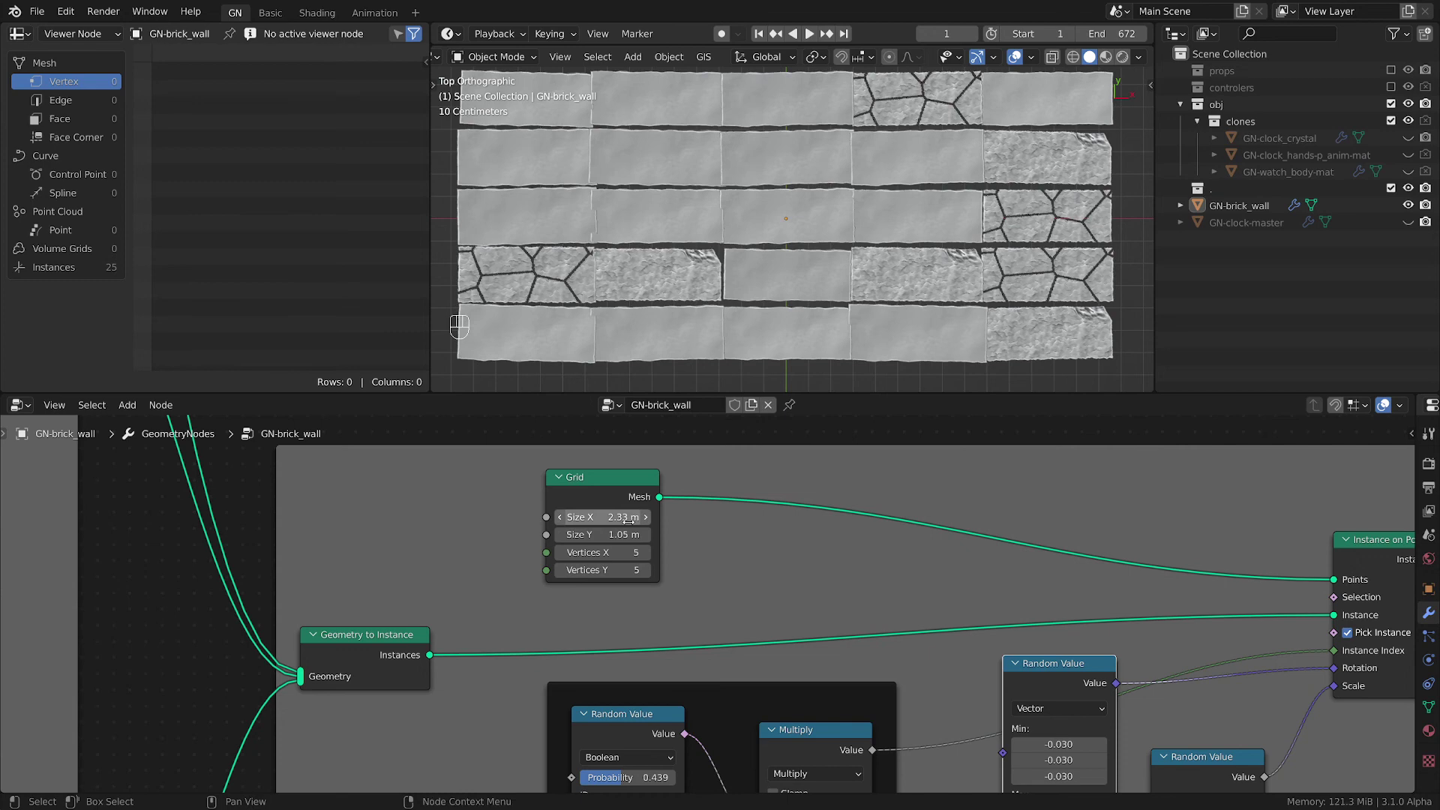
- Undo the duplicate in favour of a Float Random Value from 0.9 to 1.0 feeding brick Scale
key("ctrl+z")
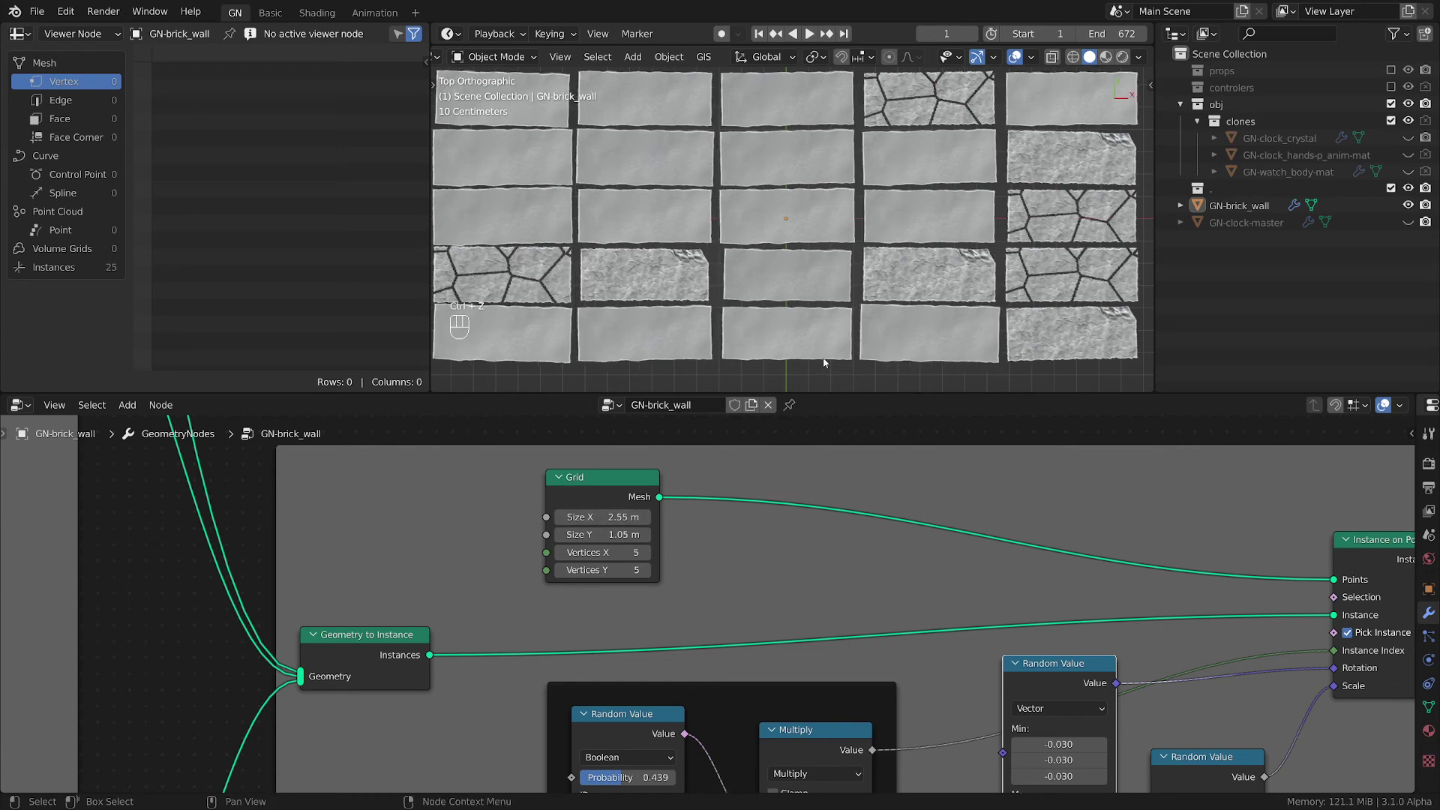
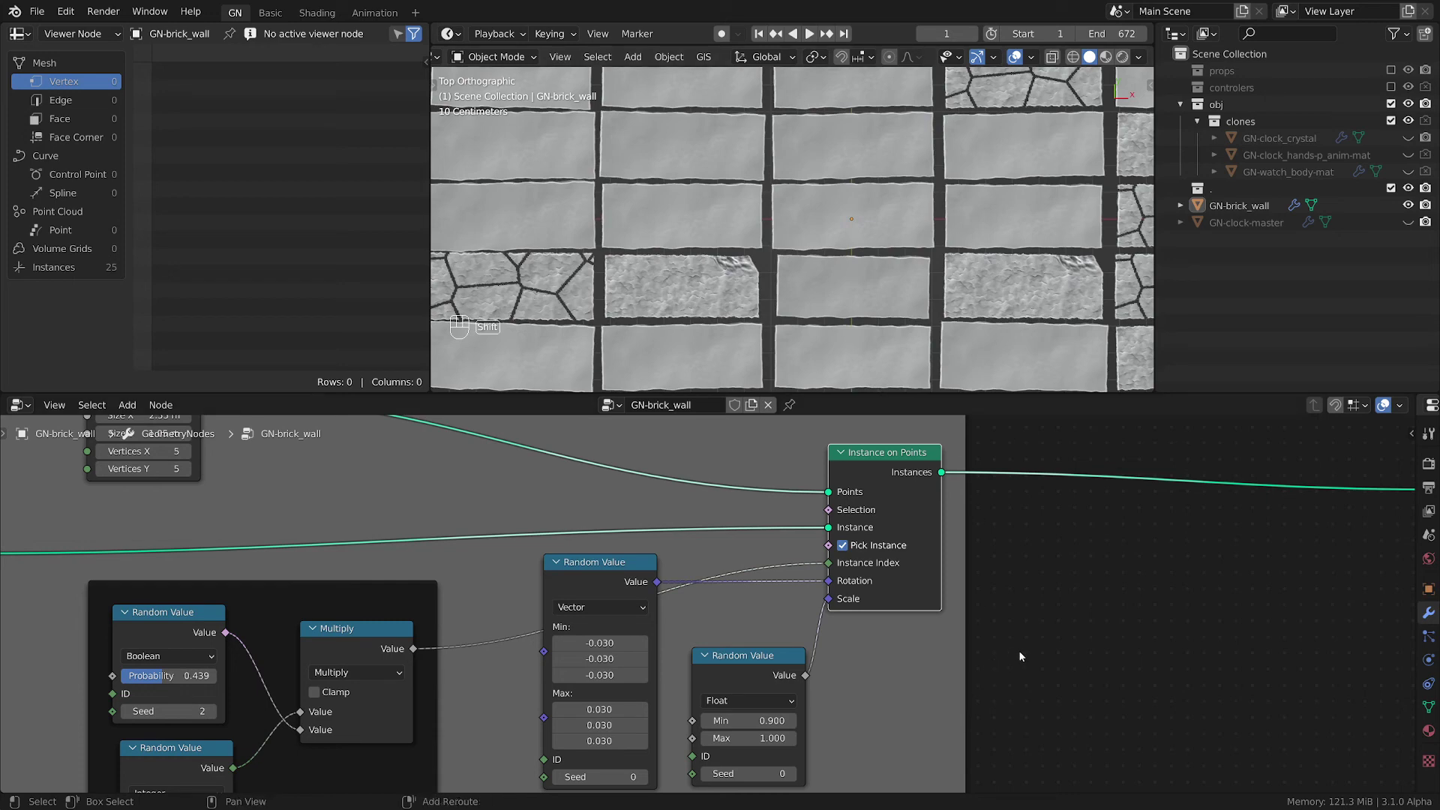
- Add a Combine XYZ for Rotation with a Float Random Value from 0 to 6.283 in its Z input
key("shift+a")
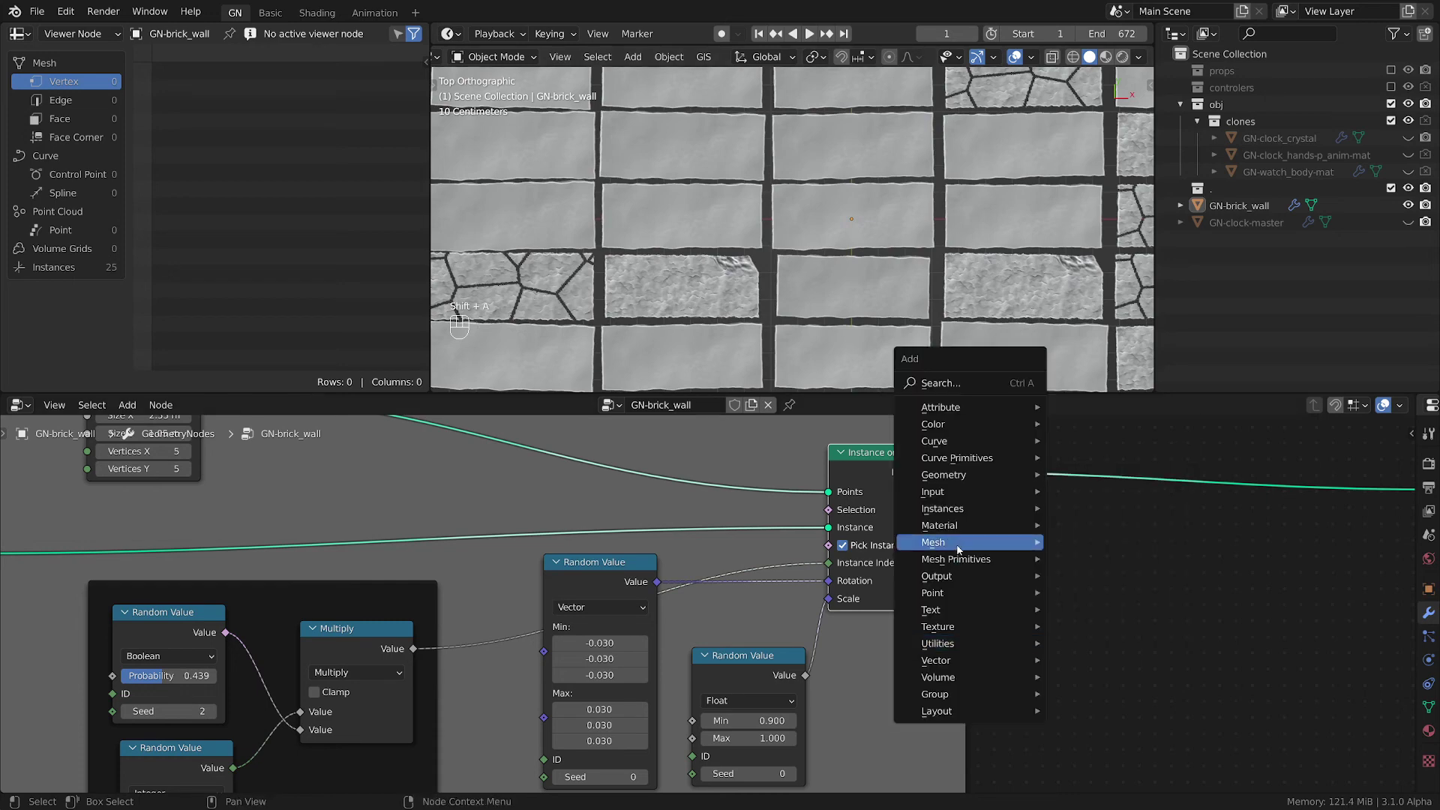
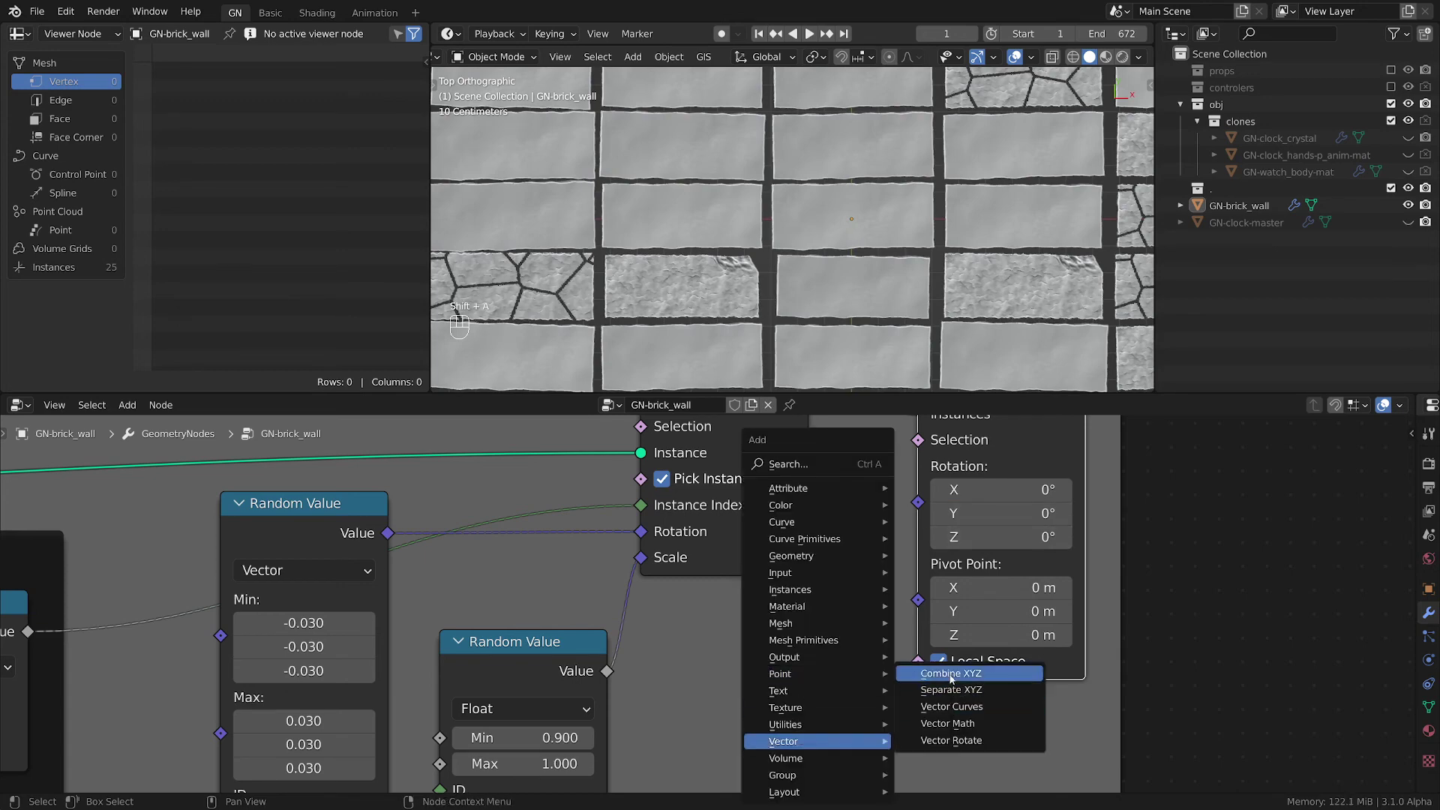
left_click_drag(885, 632, 963, 684)
middle_click(964, 684)
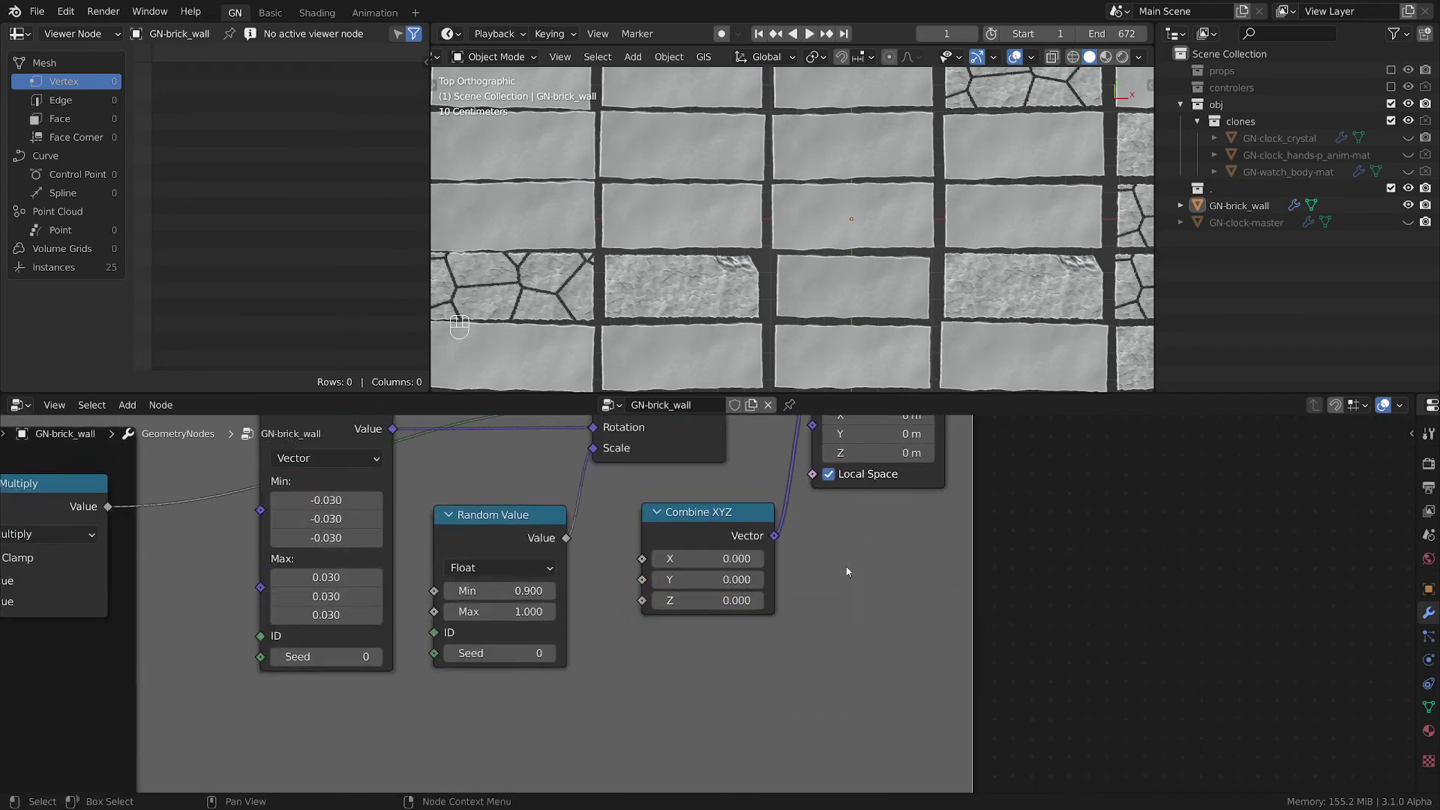
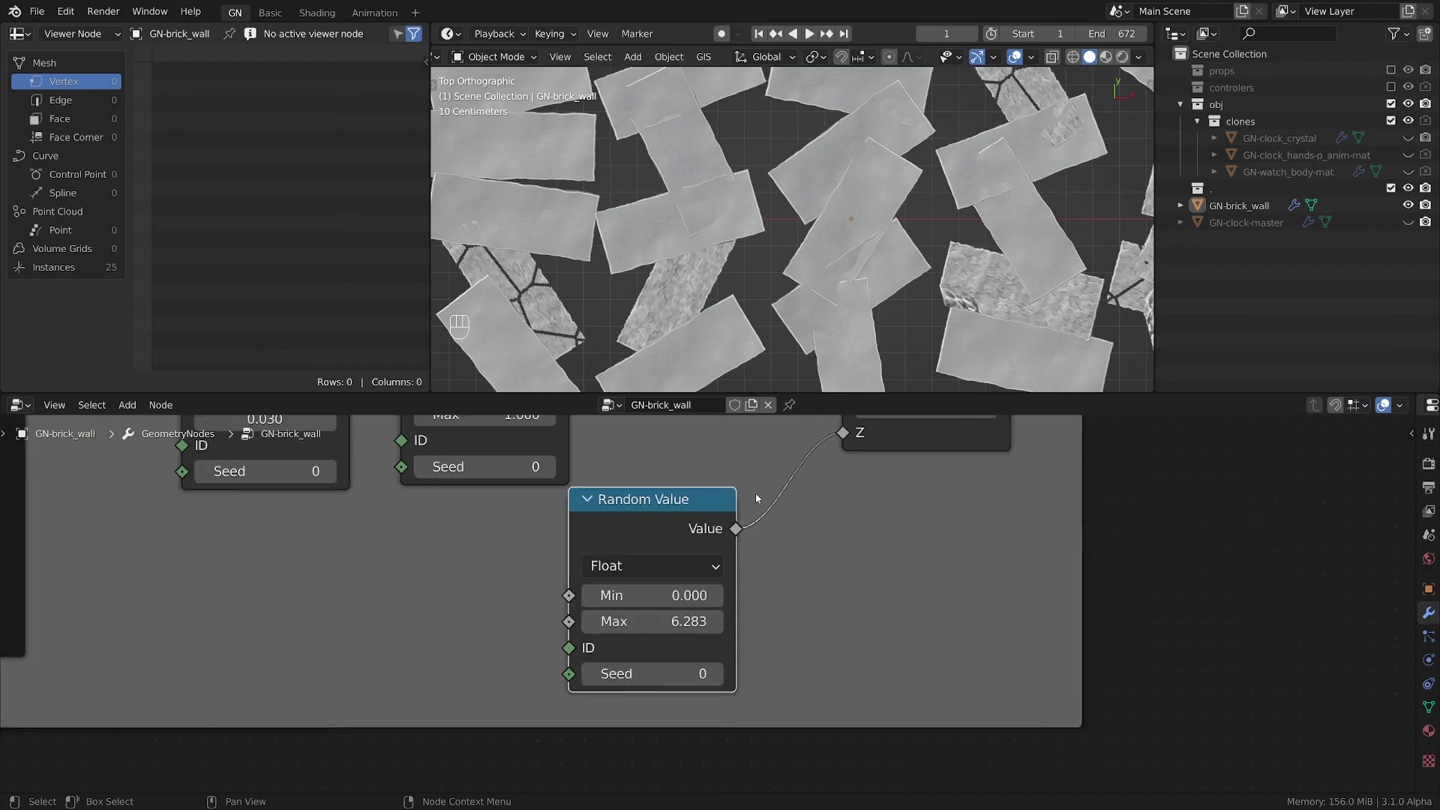
left_click(704, 504)
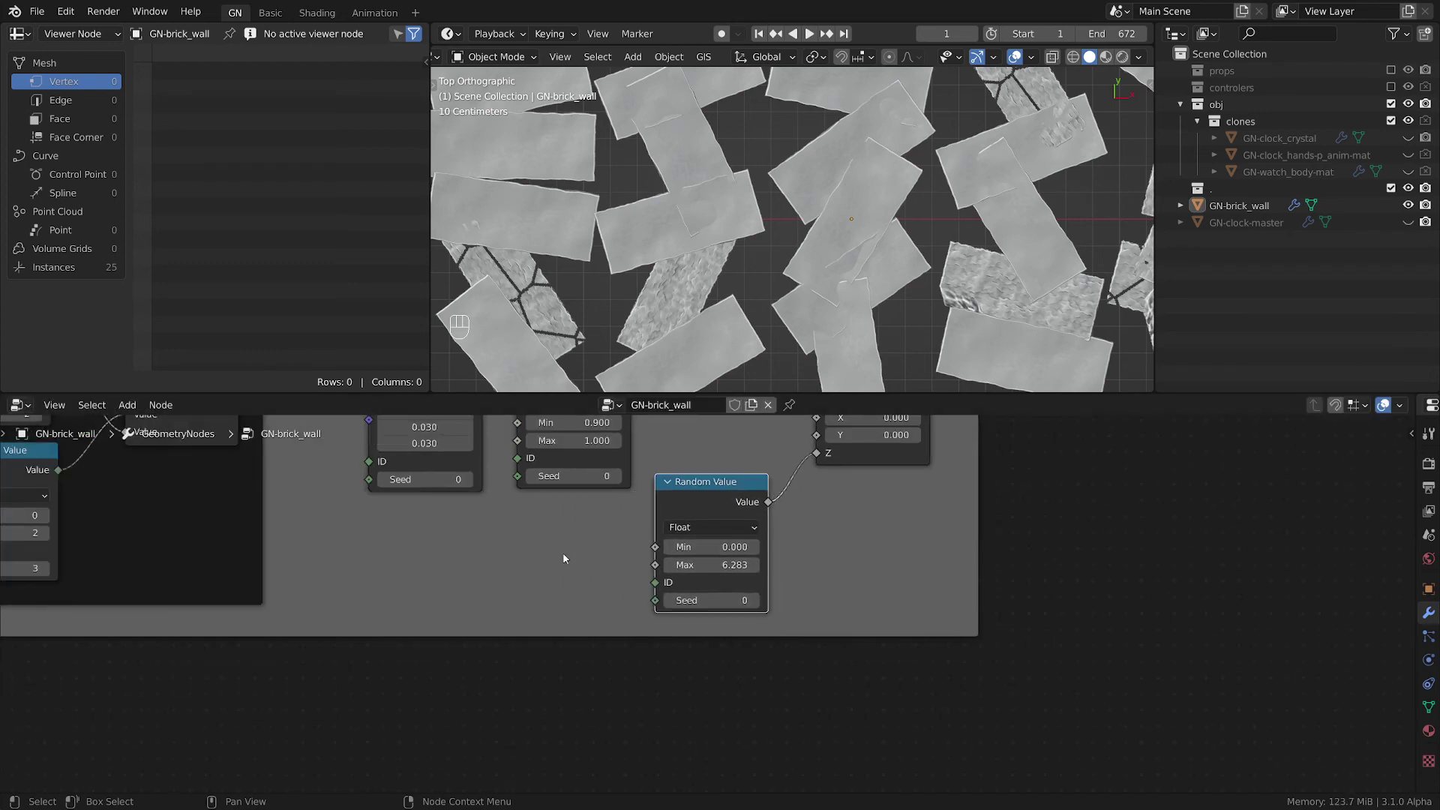
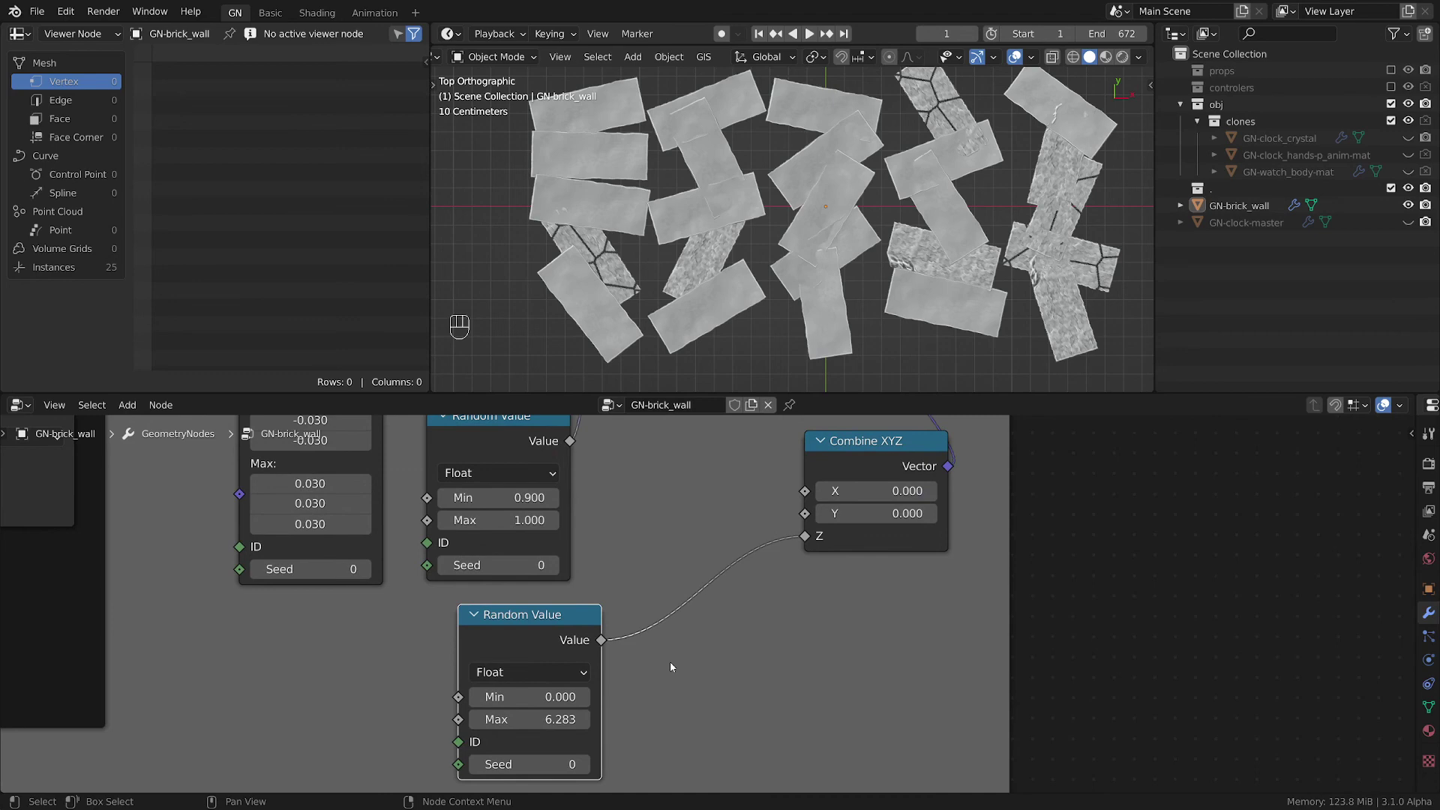
- Insert a Snap math node with increment 3.142 between the random angle and the Combine XYZ Z input
key("shift+a")
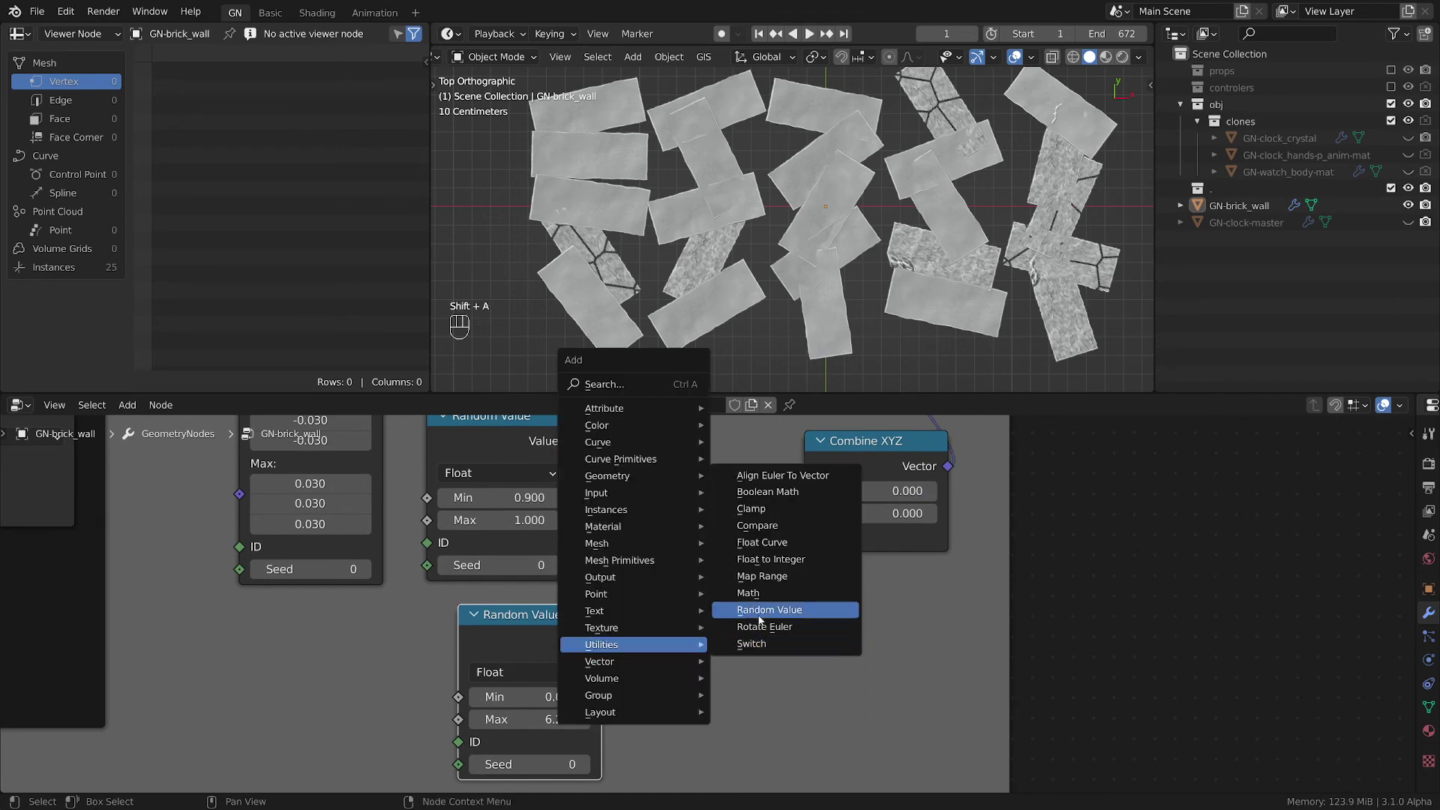
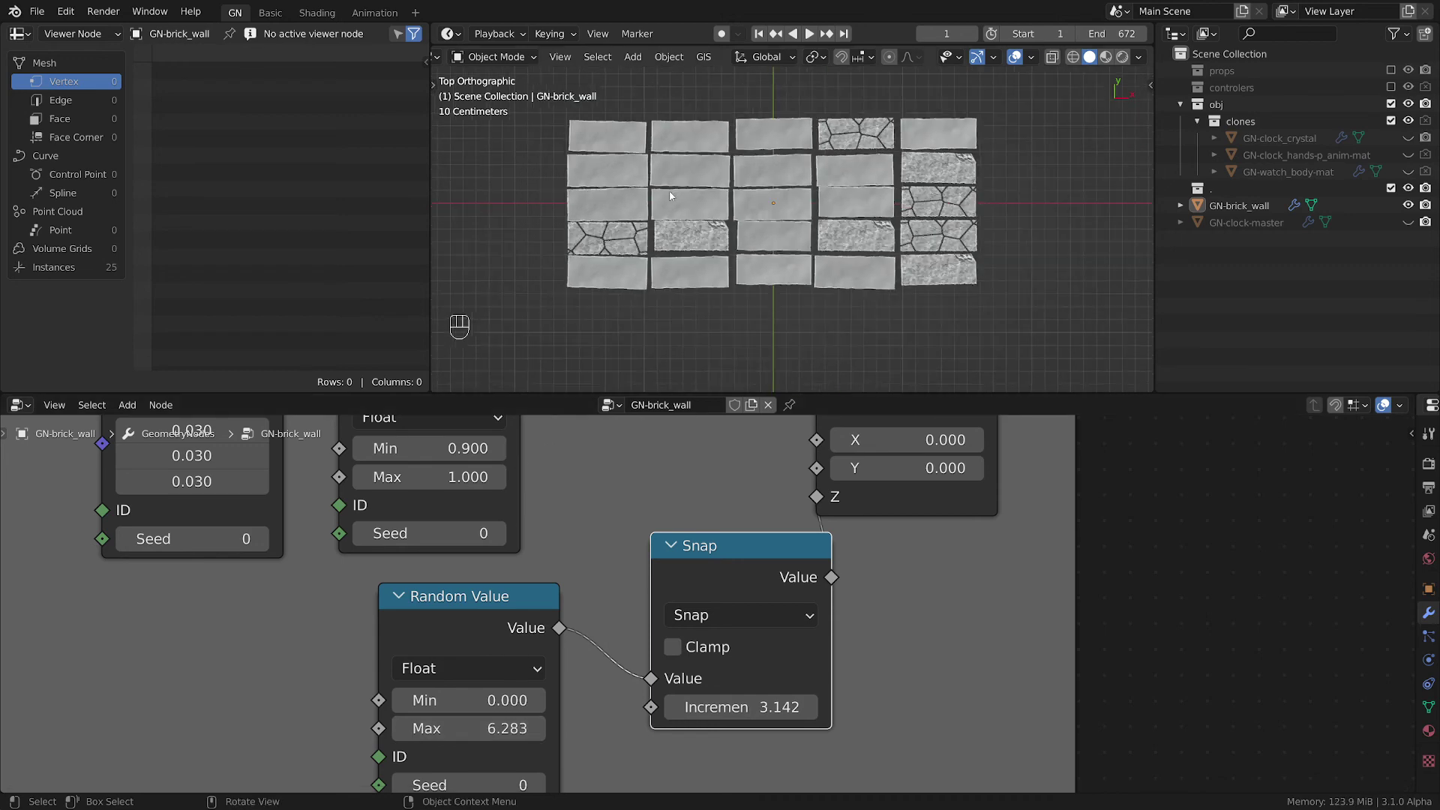
left_click(678, 231)
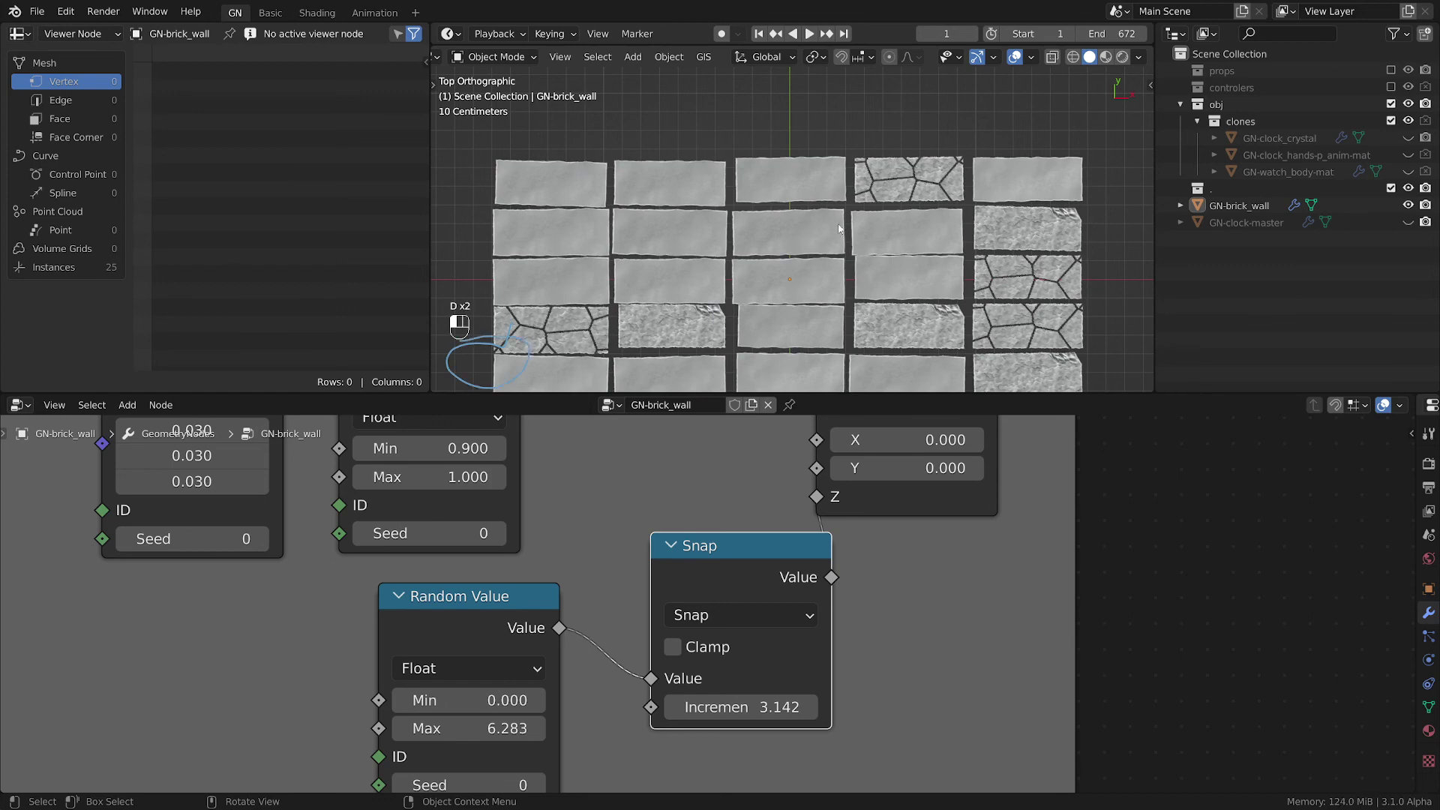
key("d")
key("d")
key("d")
key("d")
key("d")
key("d")
middle_click(809, 264)
left_click(778, 237)
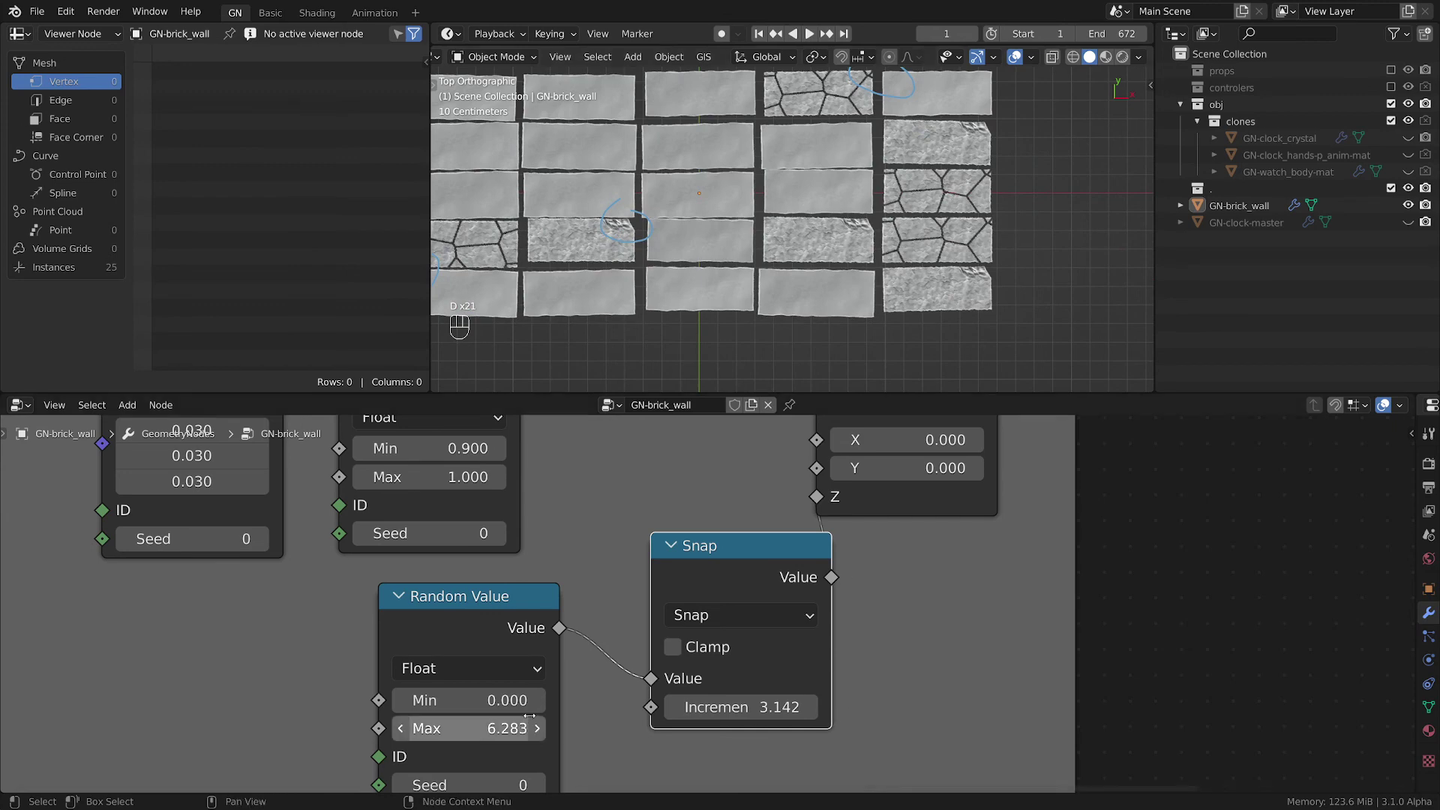
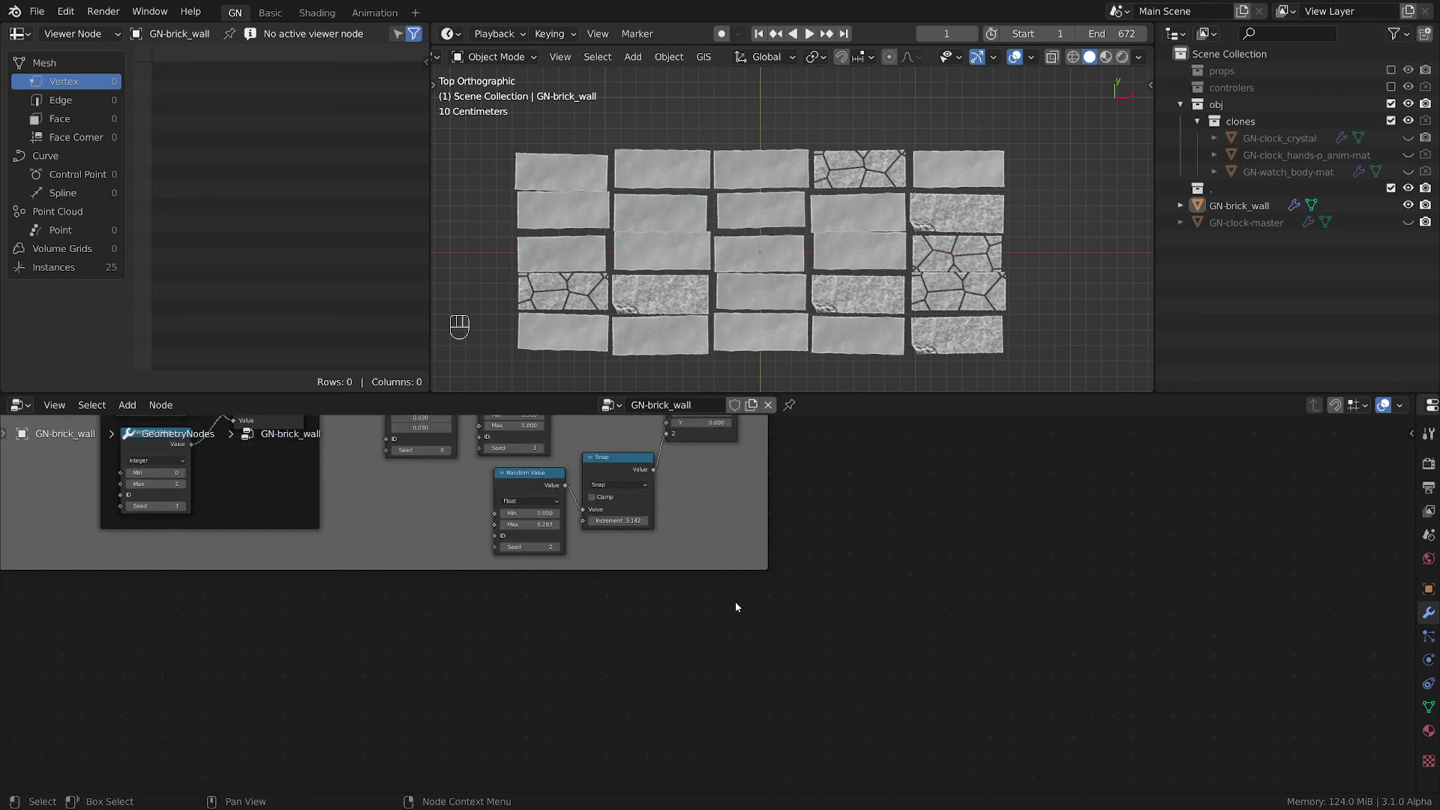
- Add a Cube mesh primitive sized 3.14 × 1.27 × 0.025 m into the output geometry as a base slab
left_click(741, 603)
key("shift+a")
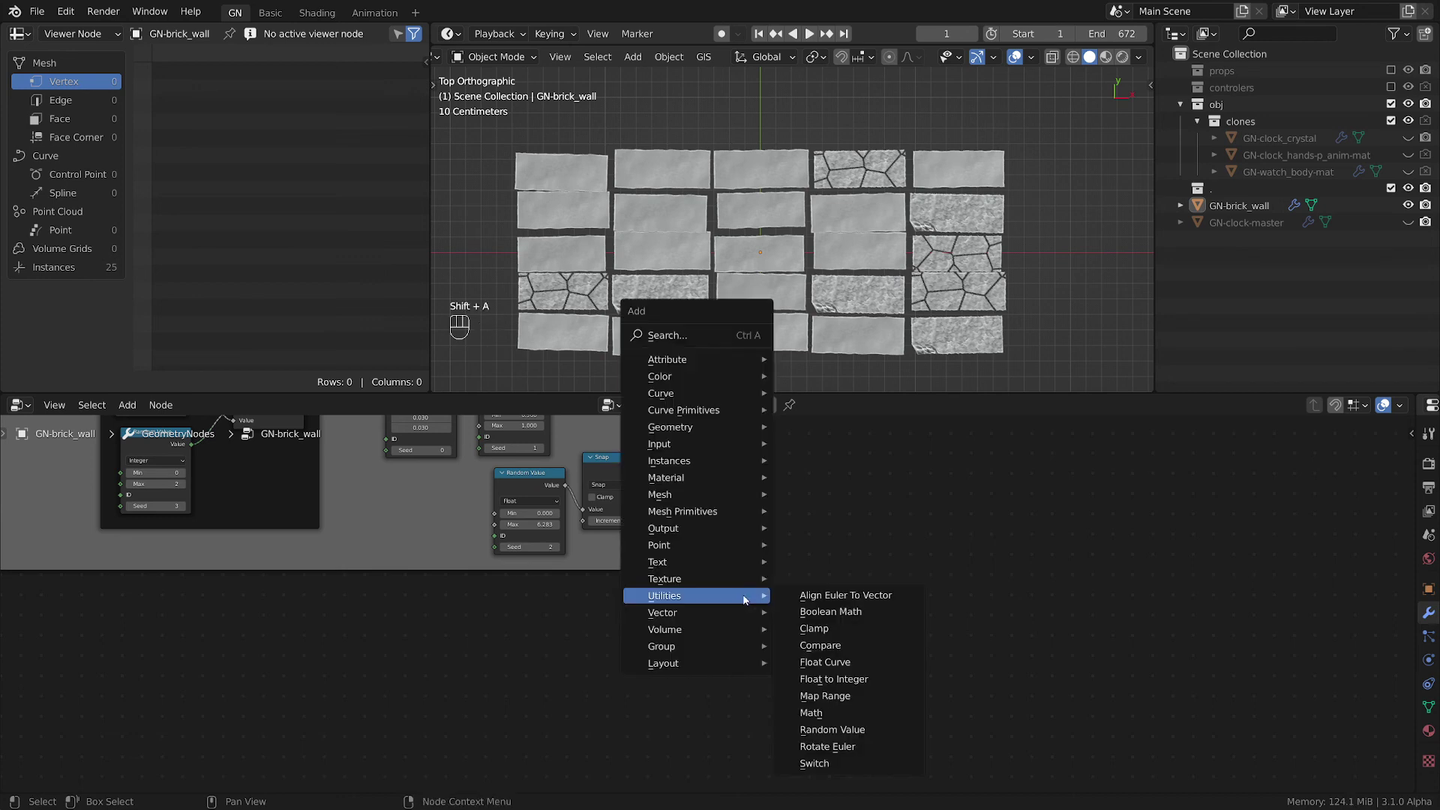
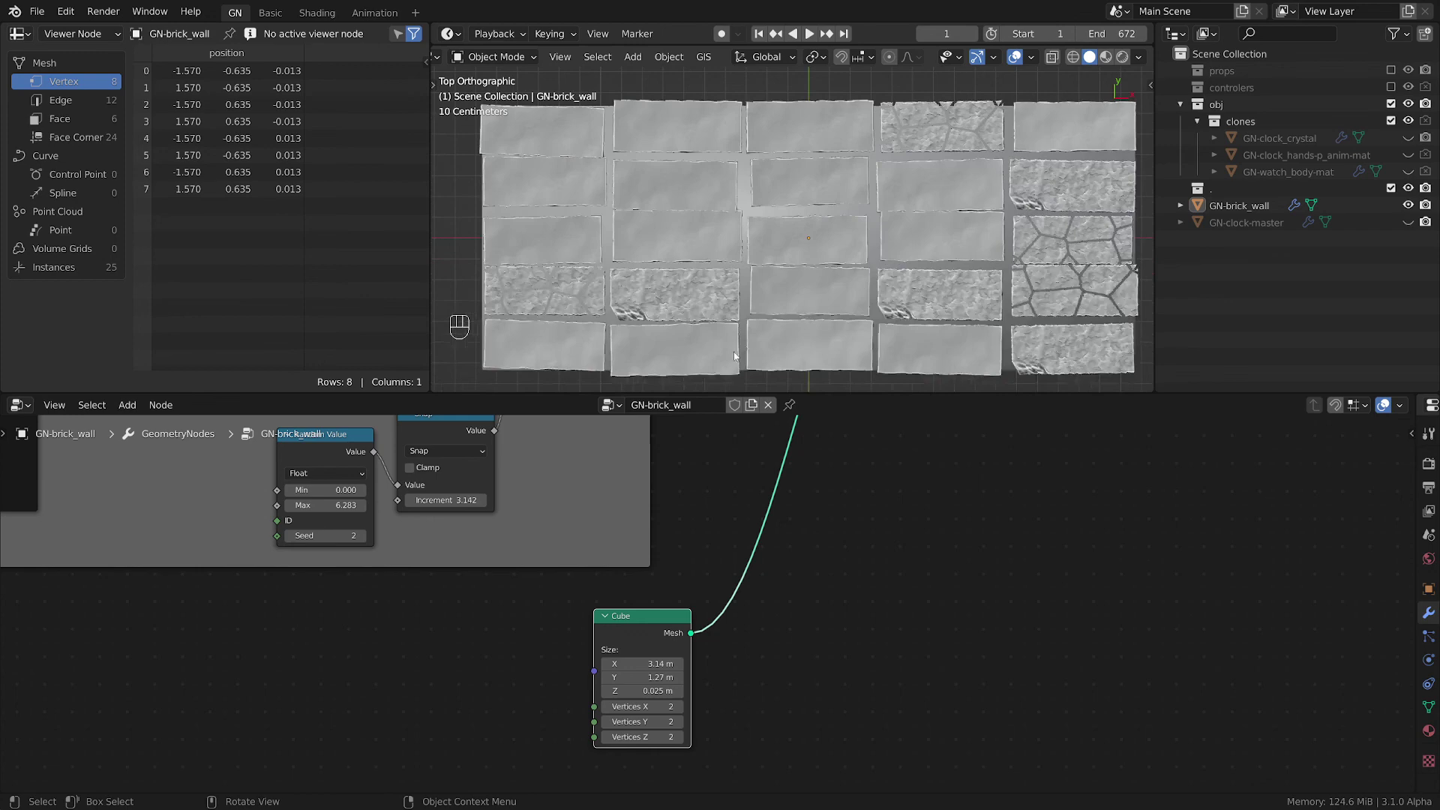
left_click(754, 330)
- Orbit the wall in perspective to check the slab under the bricks, then return to top view
middle_click(740, 339)
middle_click(757, 288)
left_click(768, 314)
middle_click(760, 336)
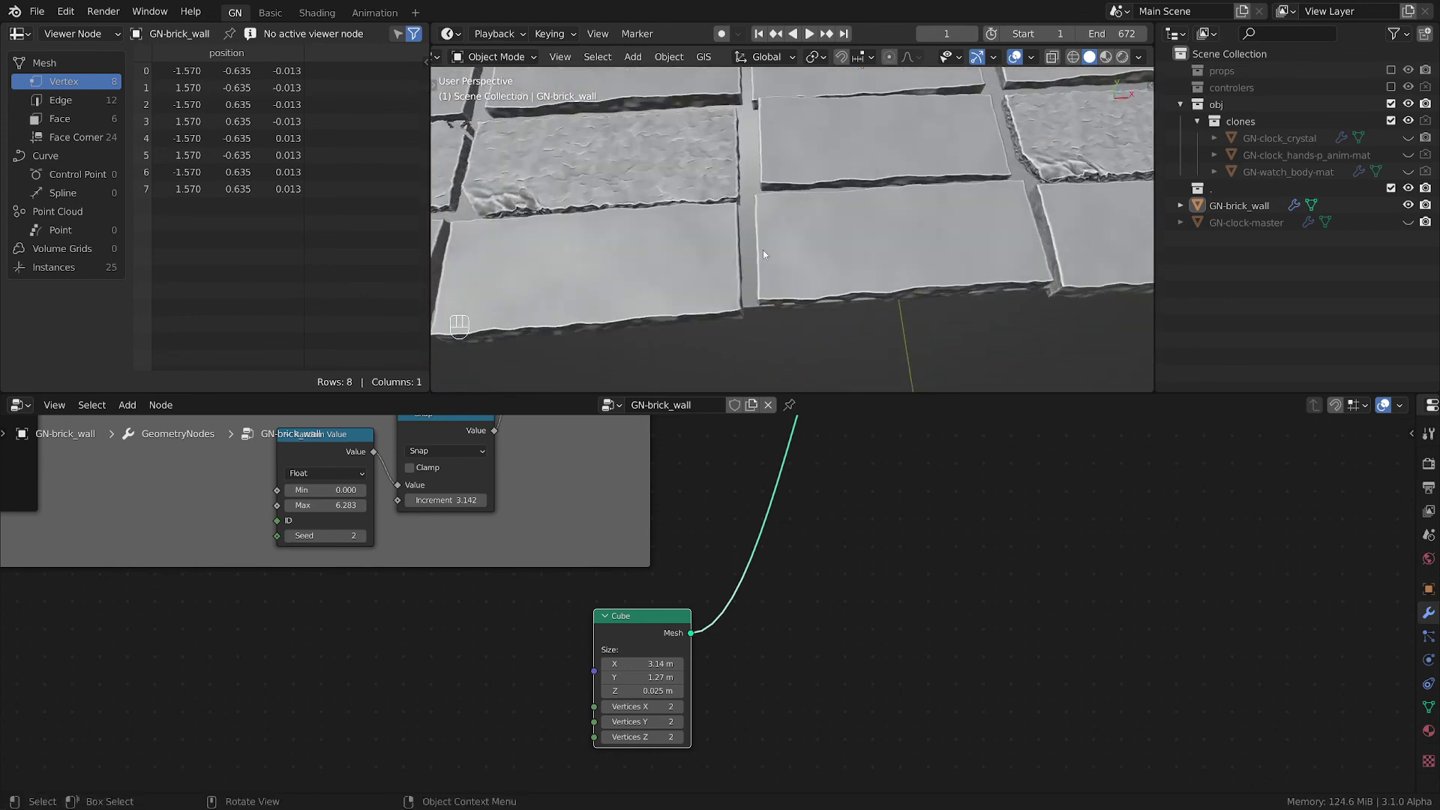
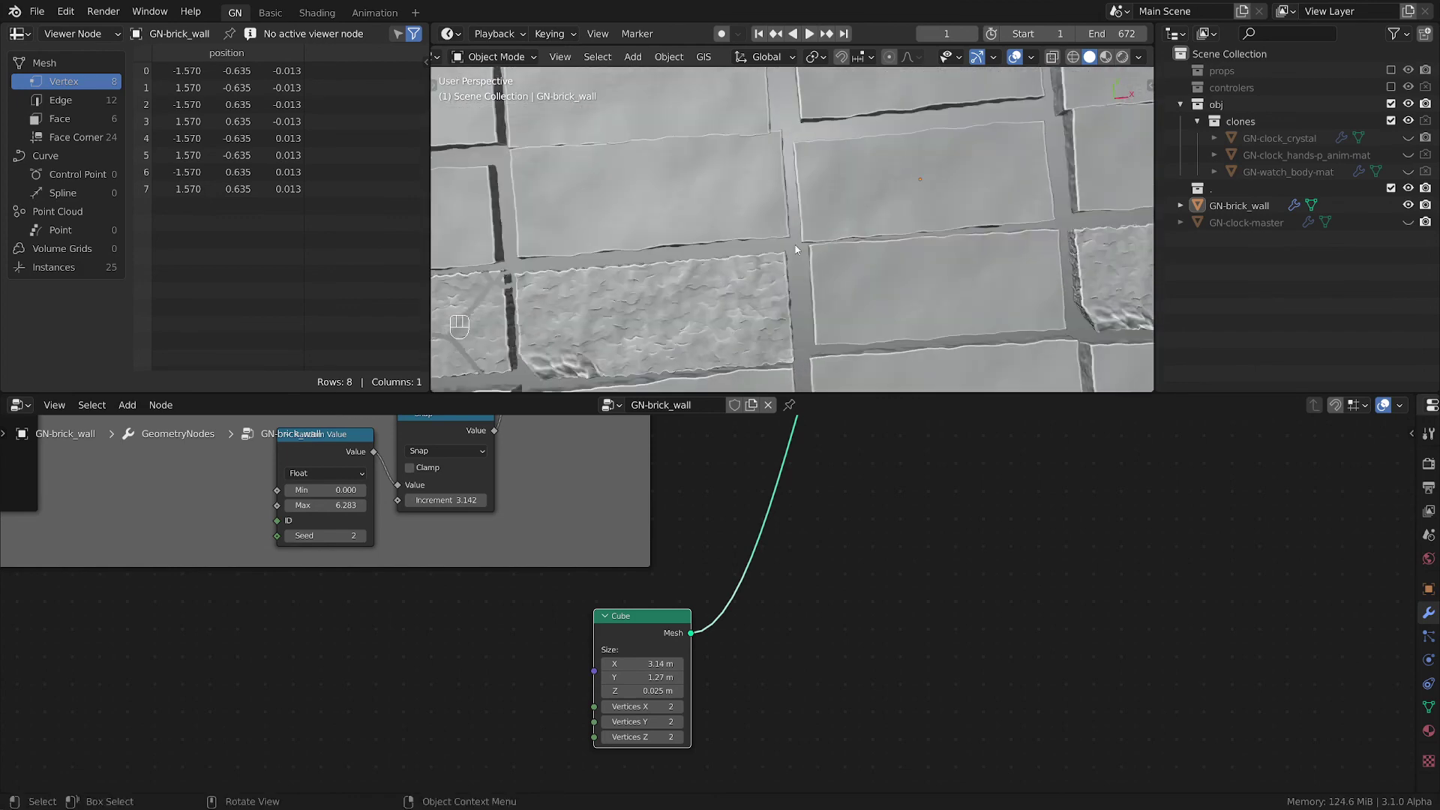
left_click(832, 286)
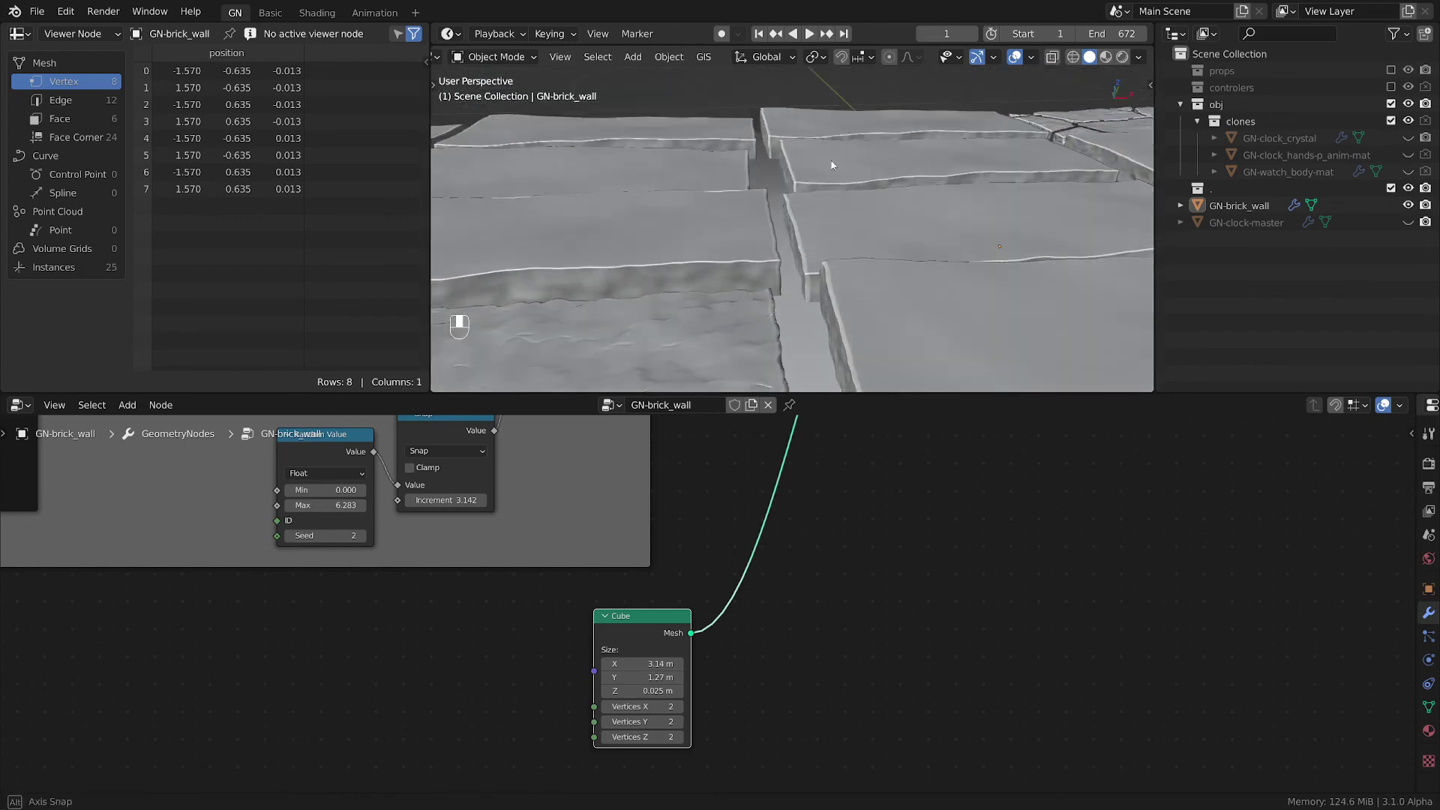
left_click(855, 264)
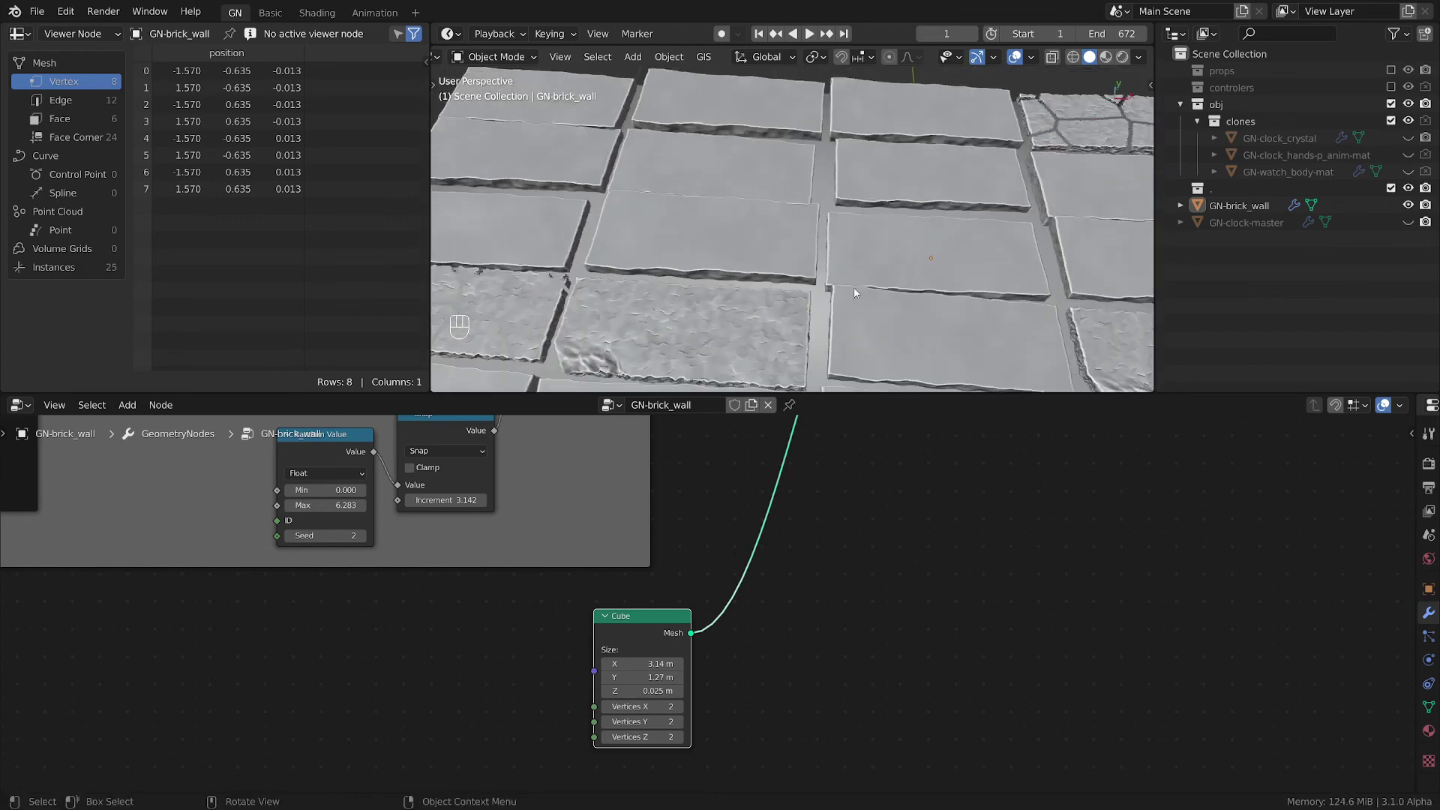
left_click(883, 327)
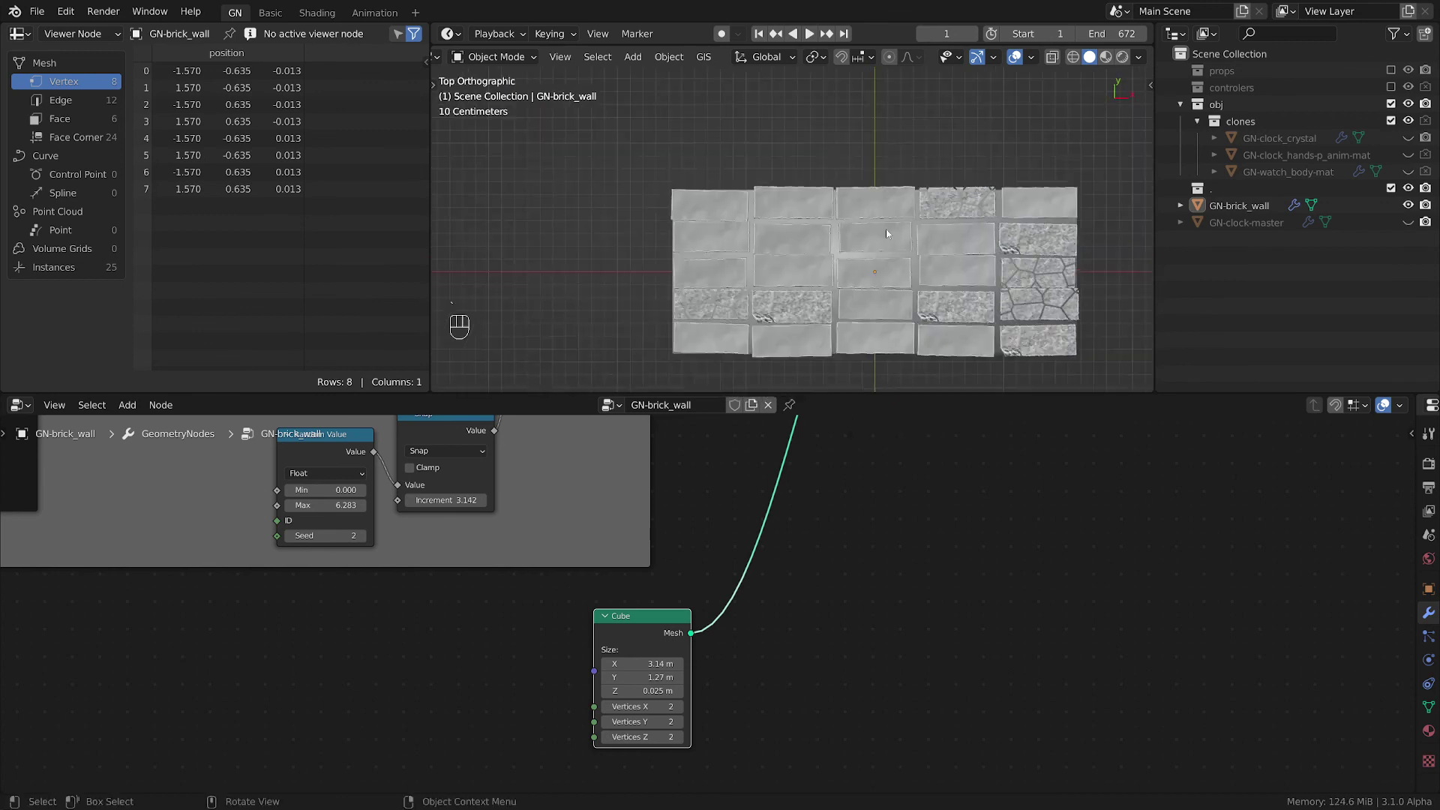
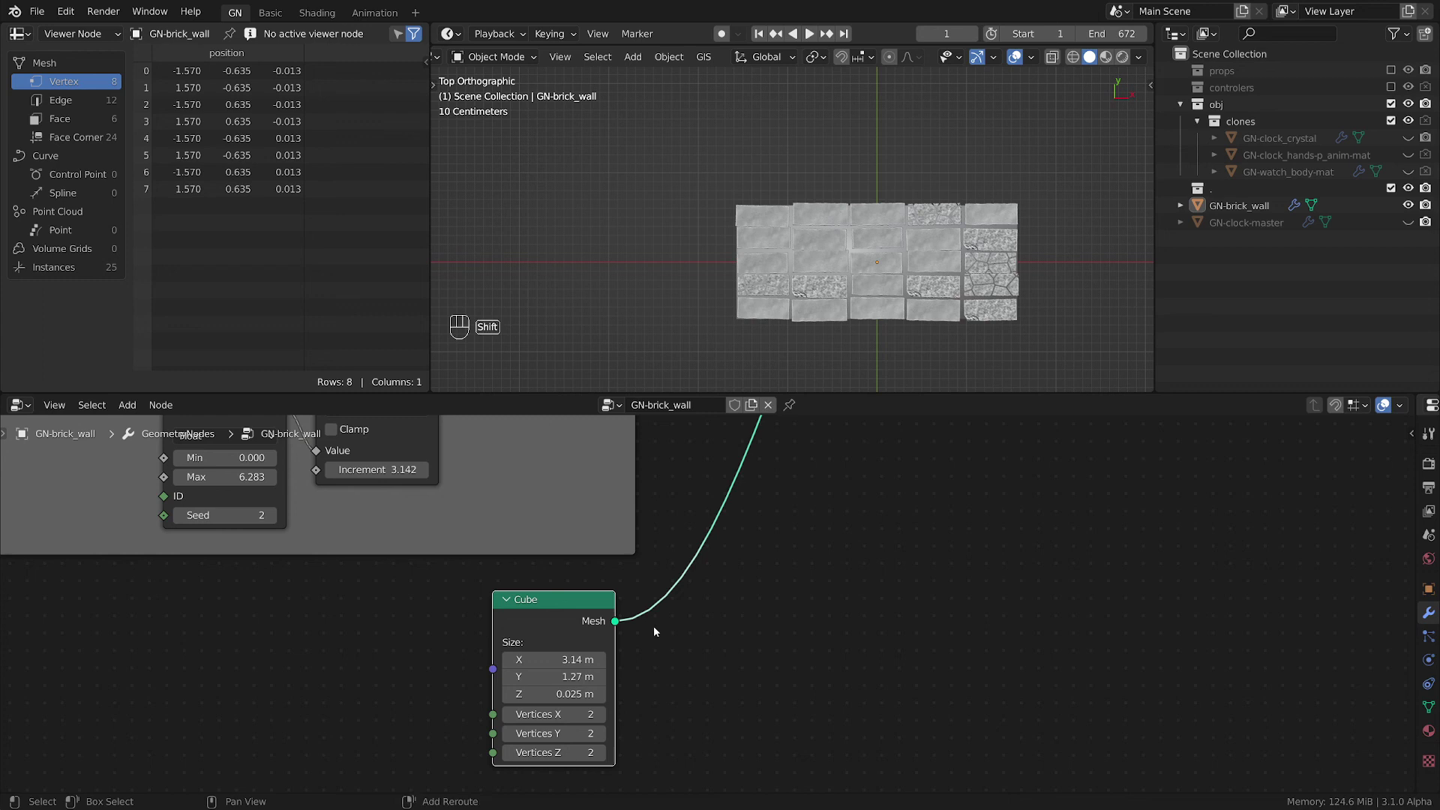
- Add a Set Position node after the Cube with Offset Z -0.02 m to lower the base slab
key("shift+a")
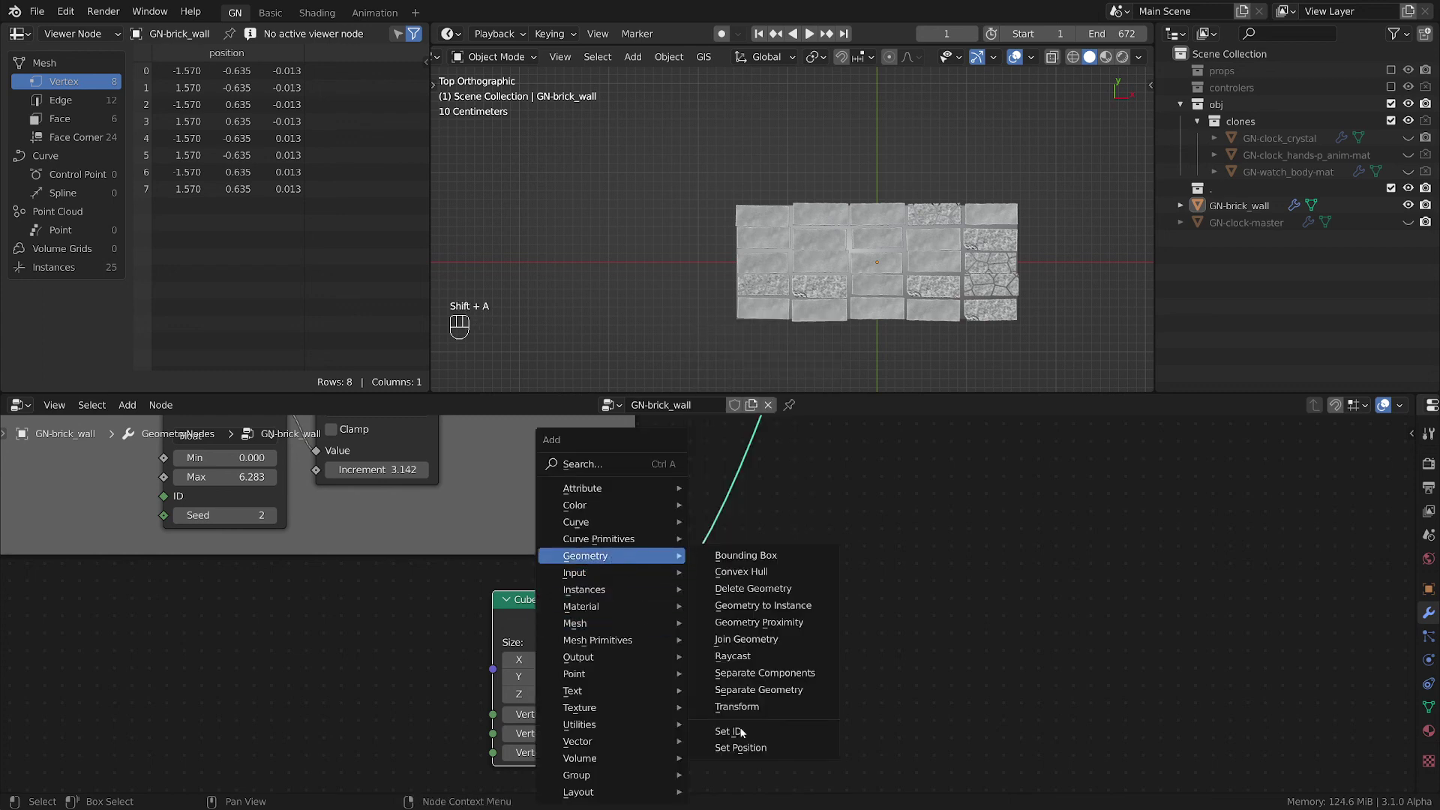
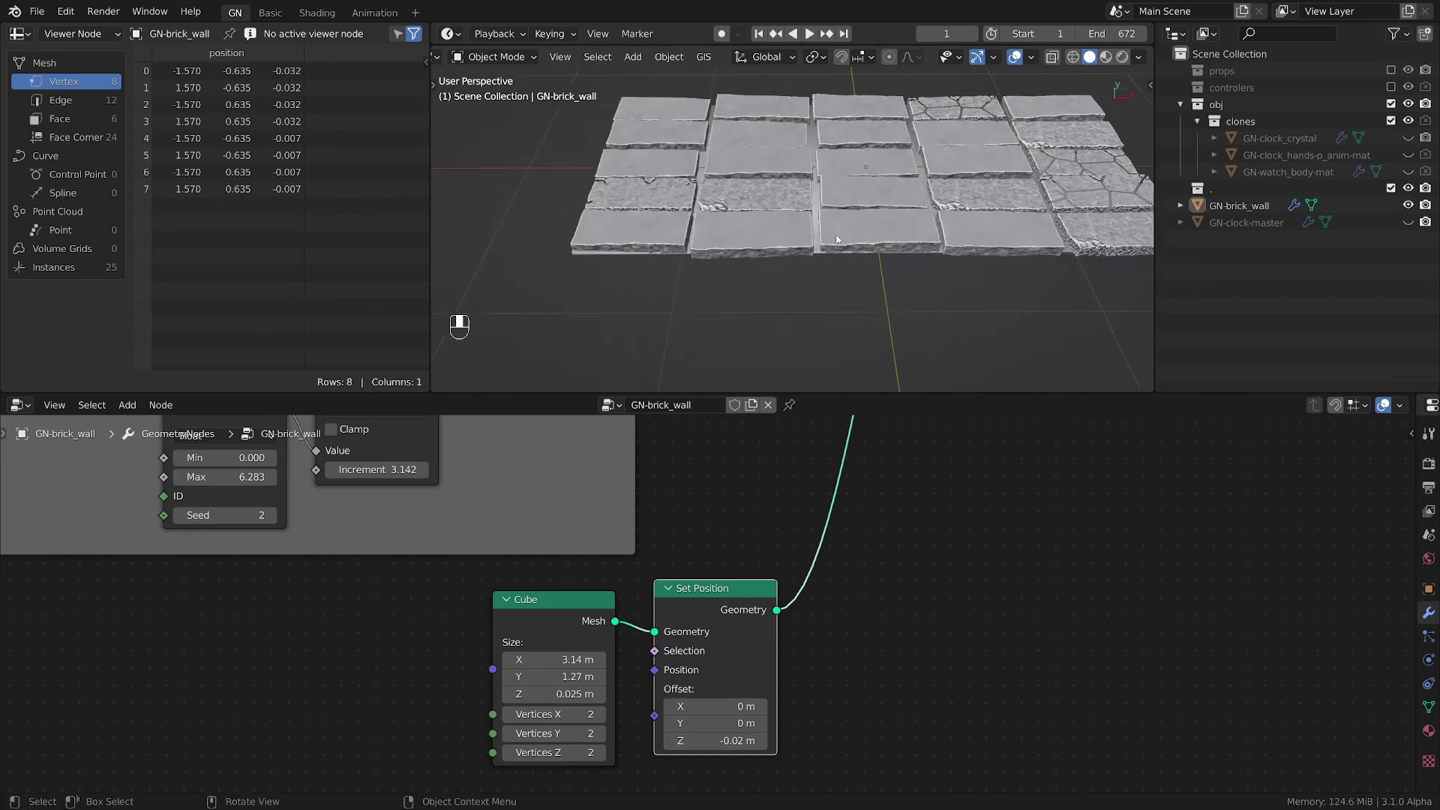
left_click(852, 240)
left_click(856, 350)
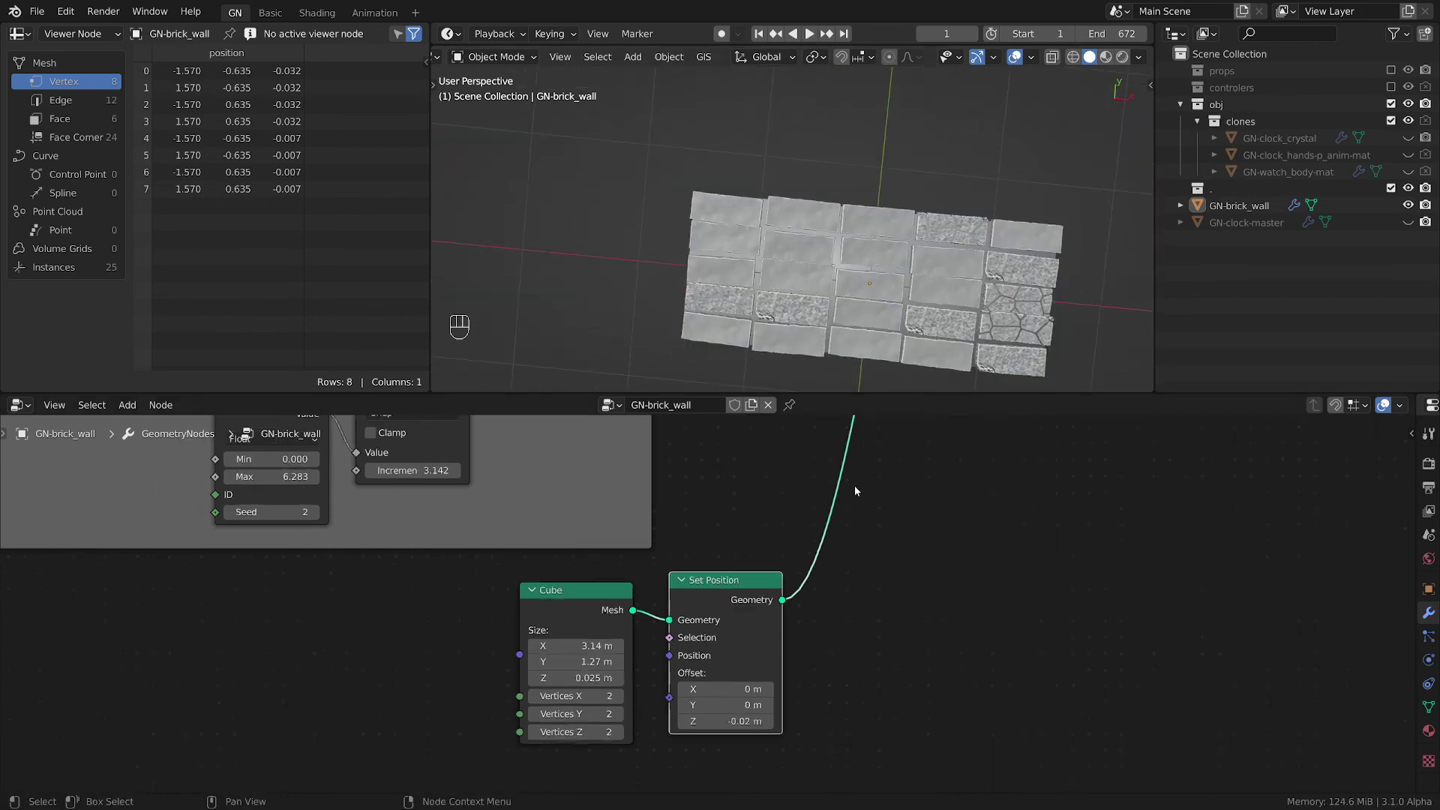